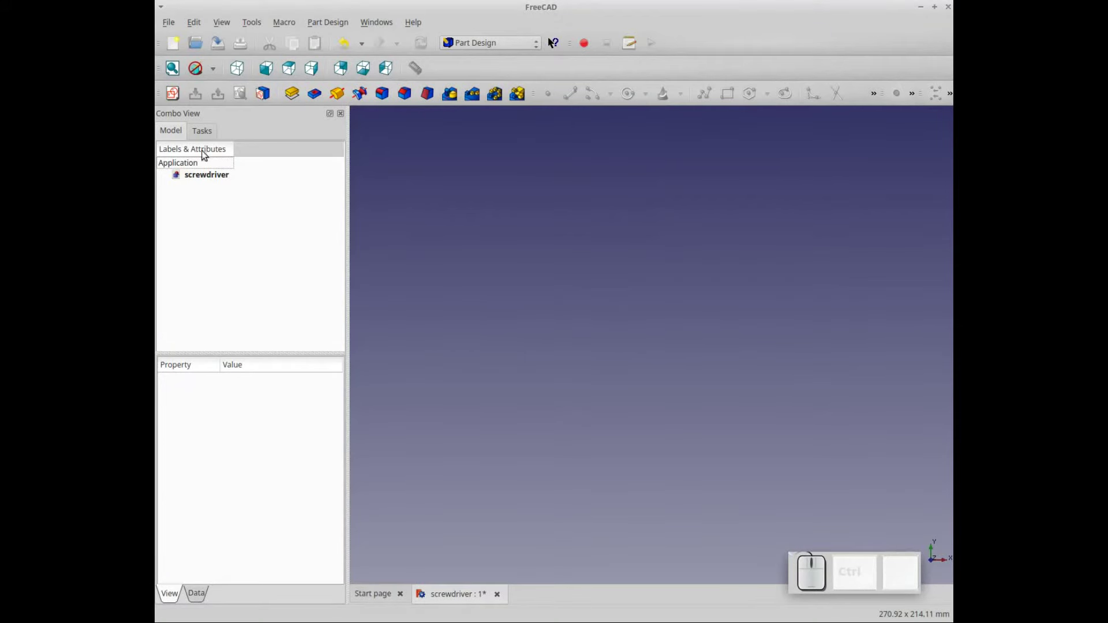
# Start a sketch on the XY plane and draw a base line with a 12 mm horizontal length.
pyautogui.click(175, 98)
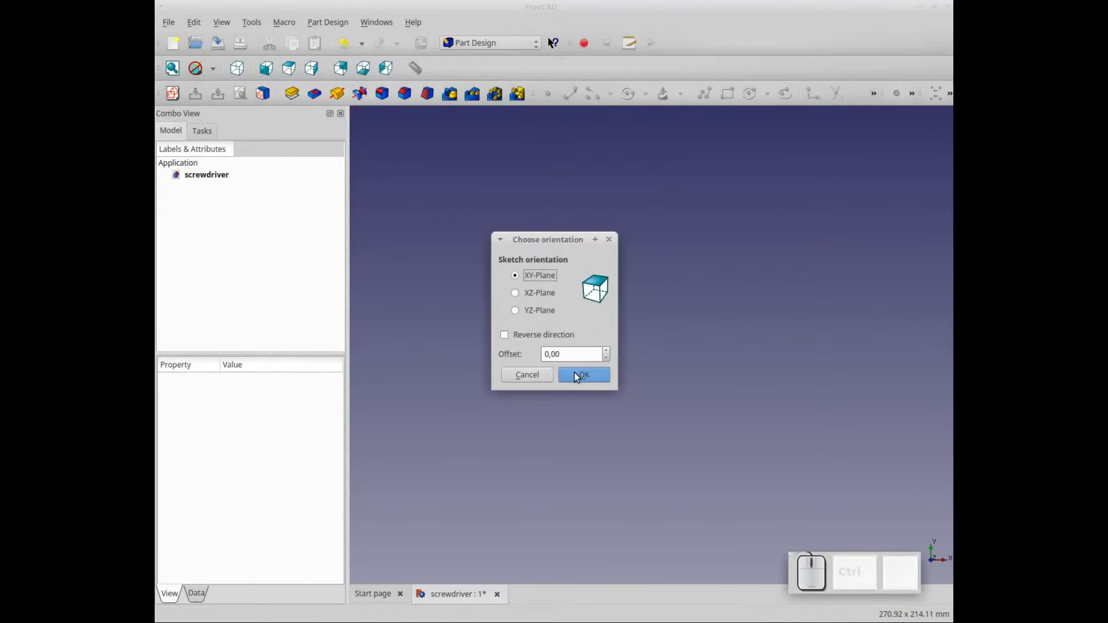
pyautogui.click(576, 377)
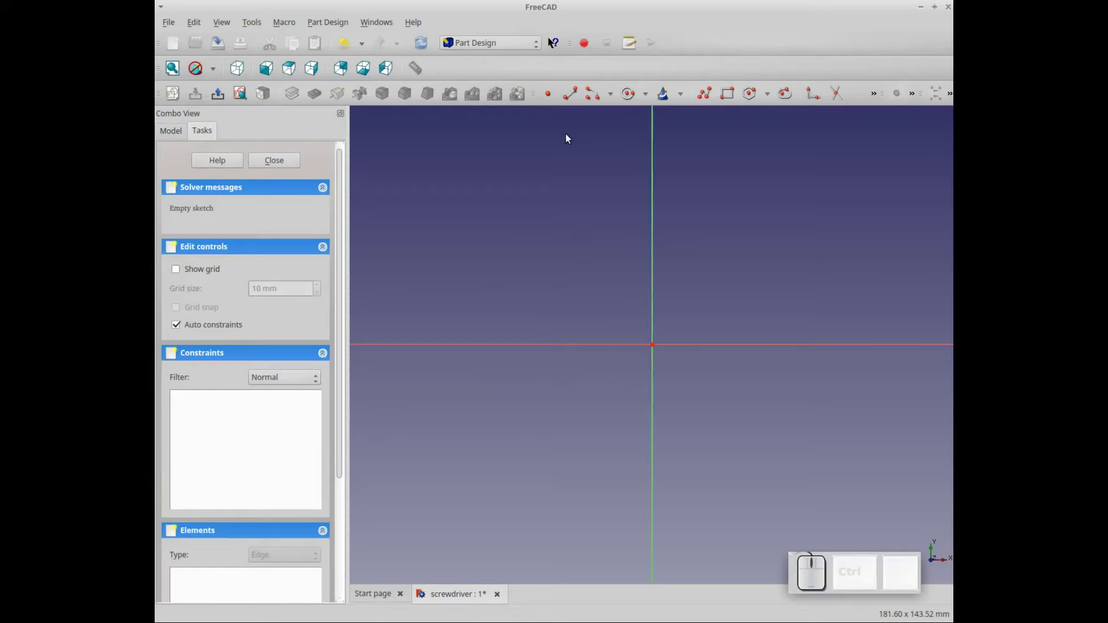
pyautogui.click(575, 99)
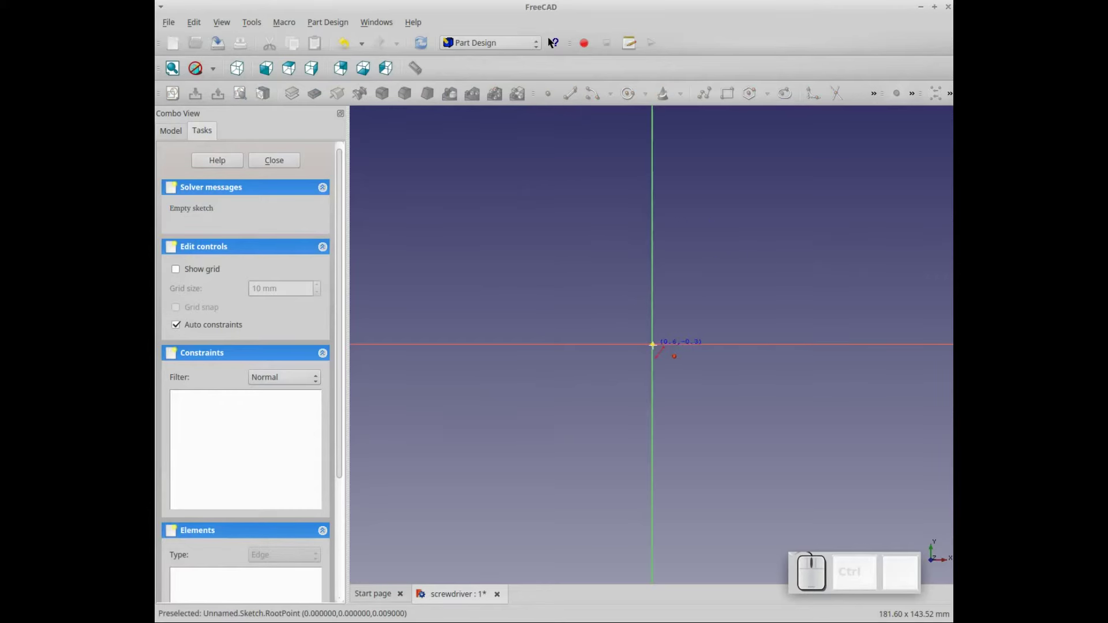
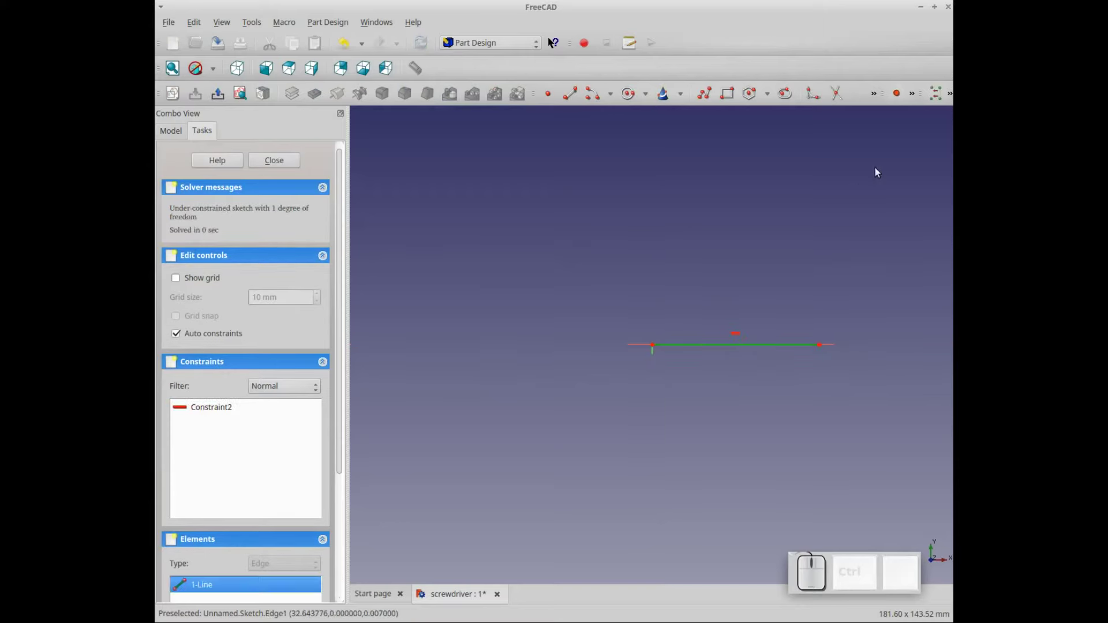
pyautogui.click(915, 99)
pyautogui.click(887, 138)
pyautogui.press('KP_1')
pyautogui.press('KP_2')
pyautogui.press('KP_Enter')
pyautogui.scroll(3)
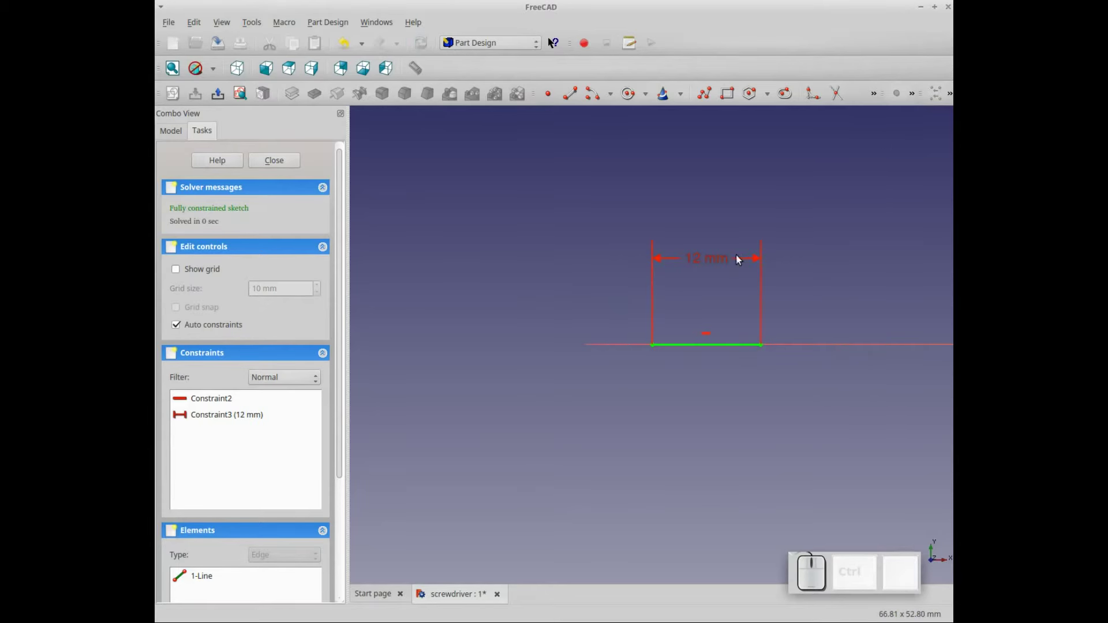
pyautogui.moveTo(723, 262); pyautogui.dragTo(713, 400)
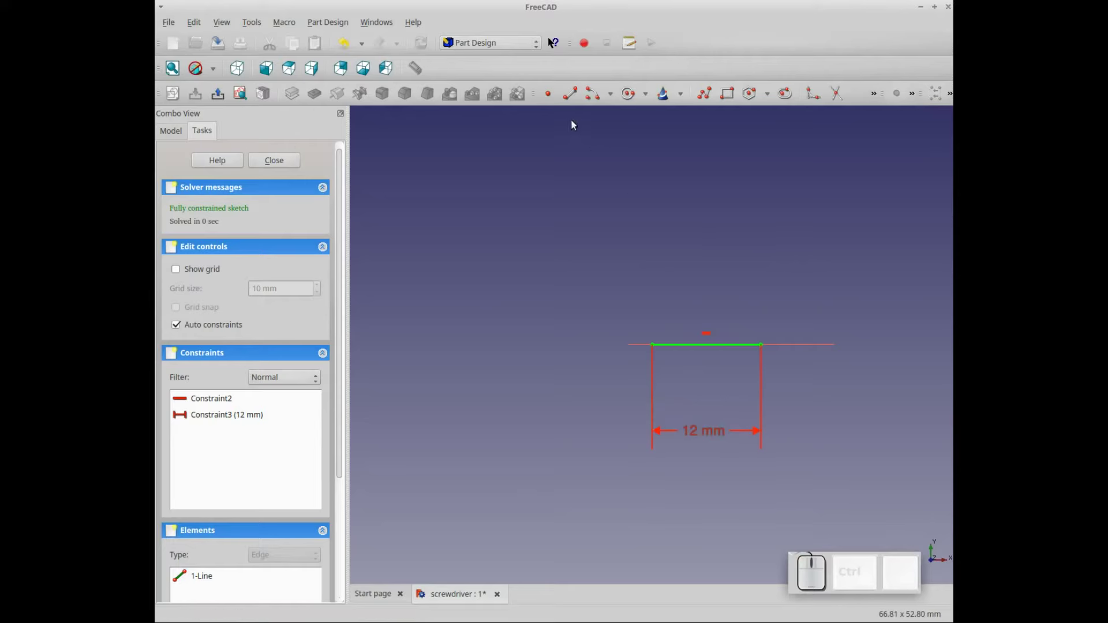
# Draw the slanted line and fix its top end 15 mm from the vertical axis.
pyautogui.click(571, 96)
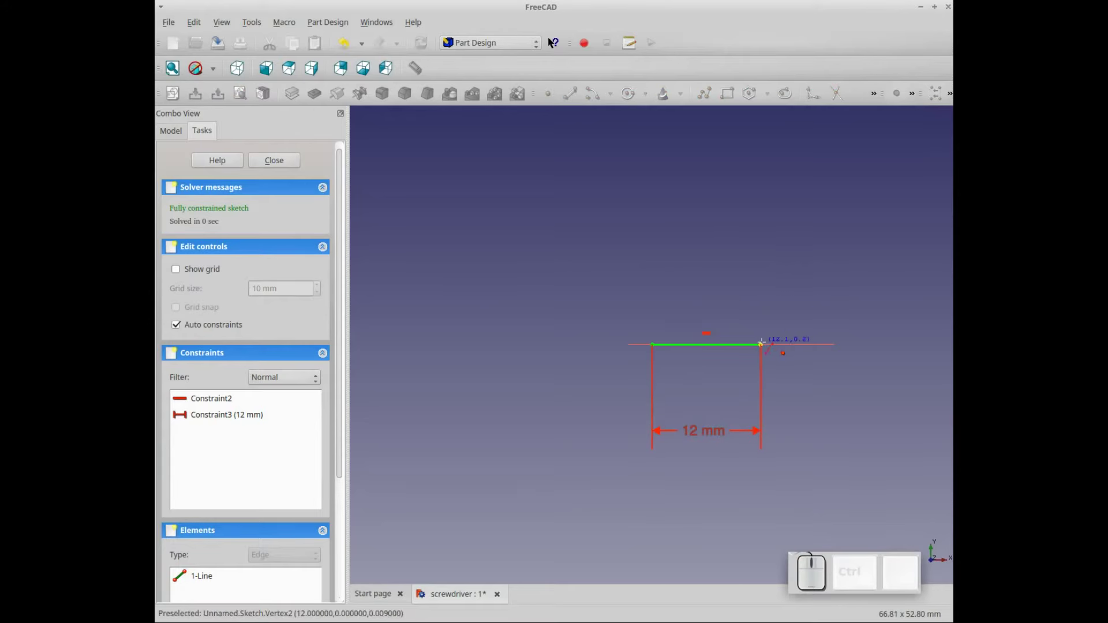
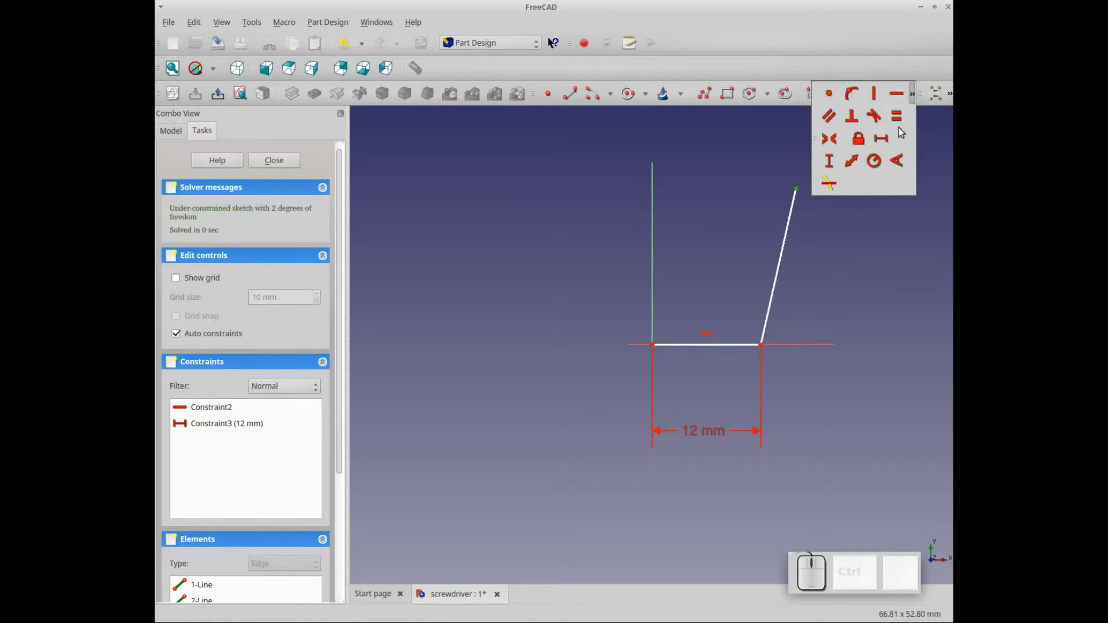
pyautogui.click(866, 141)
pyautogui.scroll(-3)
pyautogui.click(709, 181)
pyautogui.click(705, 184)
pyautogui.press('KP_1')
pyautogui.press('KP_5')
pyautogui.press('KP_Enter')
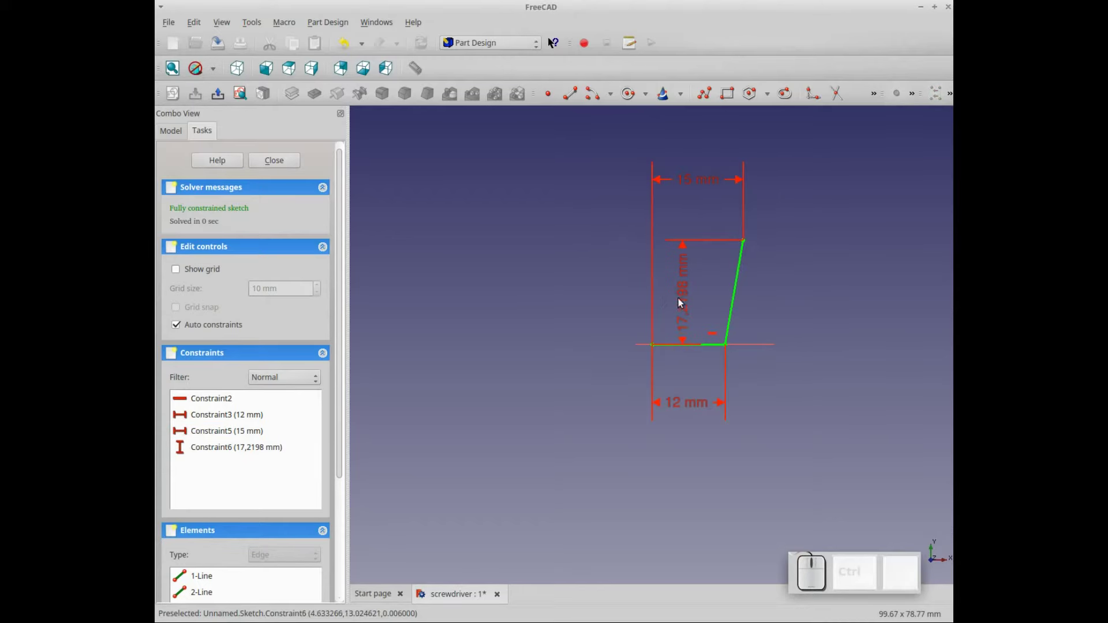
# Give the slanted line a 40 mm vertical height and tidy the dimension placement.
pyautogui.click(690, 301)
pyautogui.press('KP_4')
pyautogui.press('KP_0')
pyautogui.press('KP_Enter')
pyautogui.scroll(-3)
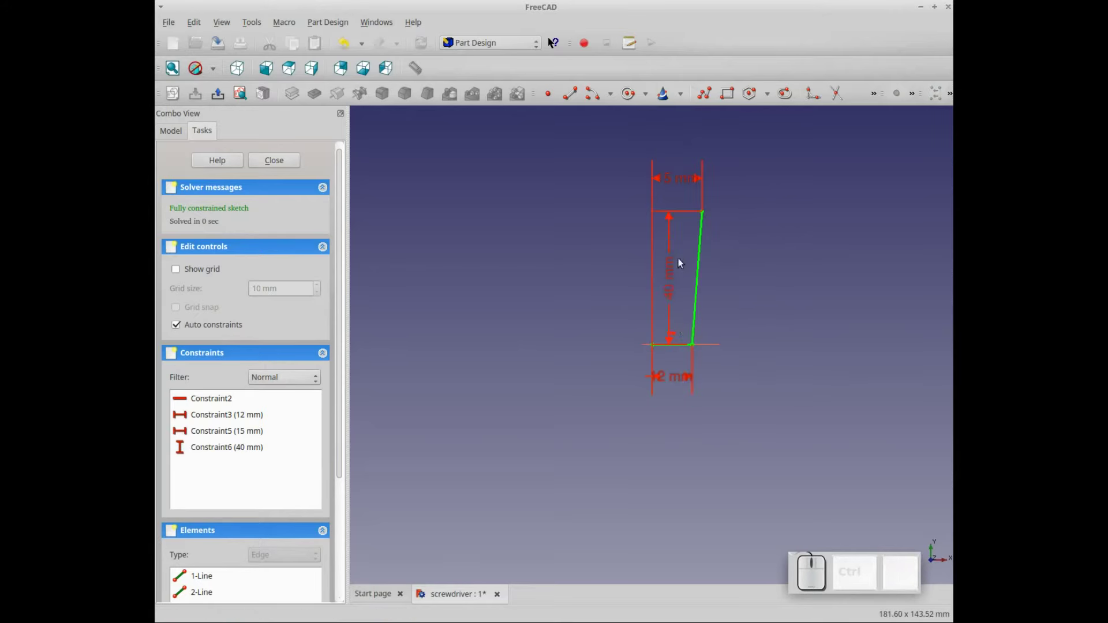
pyautogui.moveTo(675, 269); pyautogui.dragTo(642, 273)
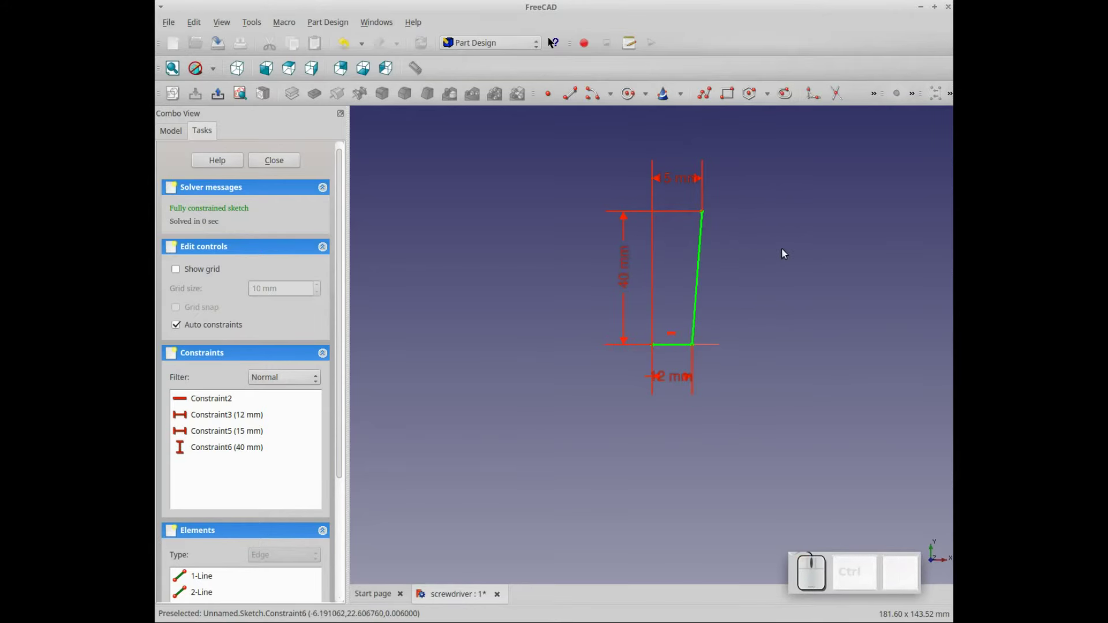
pyautogui.press('Right')
pyautogui.press('Left')
pyautogui.press('Down')
pyautogui.scroll(3)
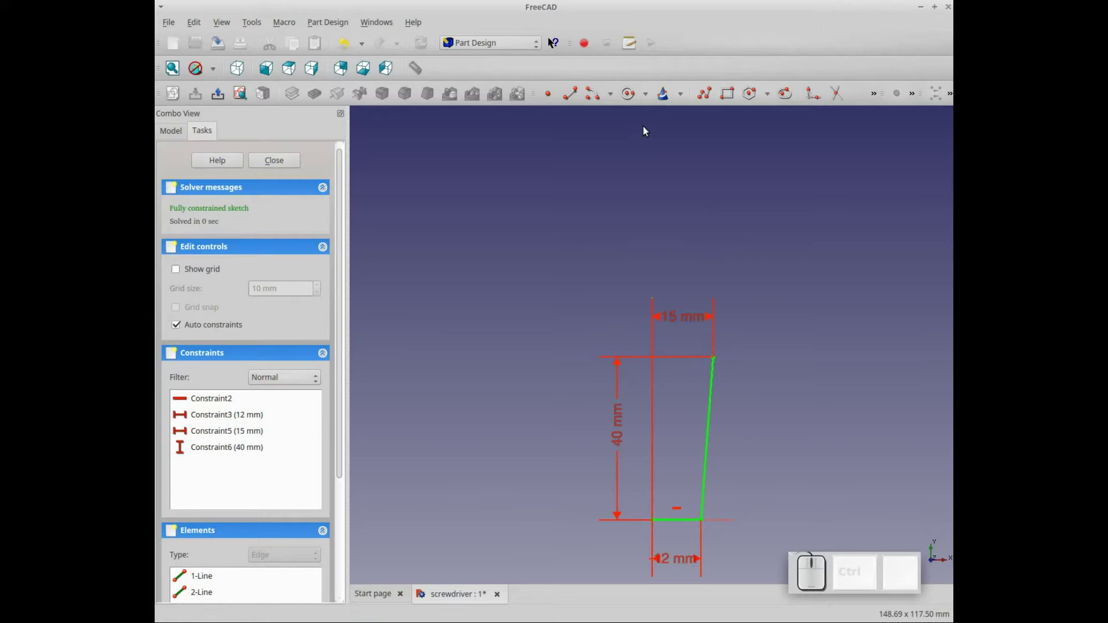
# Place a point above the profile and set its horizontal distance from the axis to 10 mm.
pyautogui.click(552, 101)
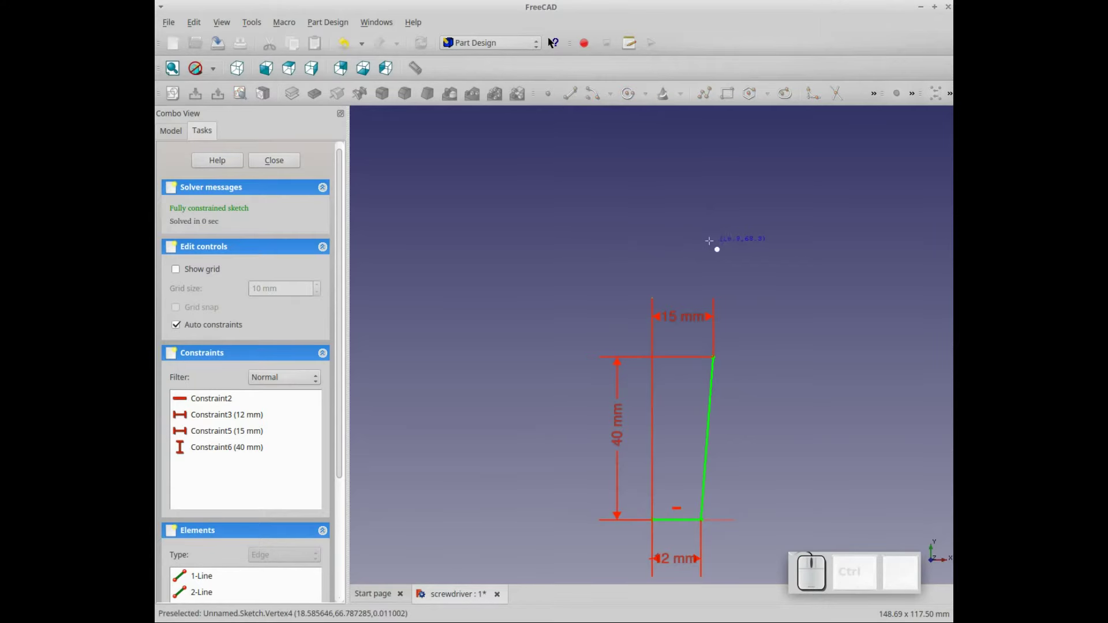
pyautogui.click(691, 241)
pyautogui.click(696, 244)
pyautogui.click(914, 103)
pyautogui.click(868, 149)
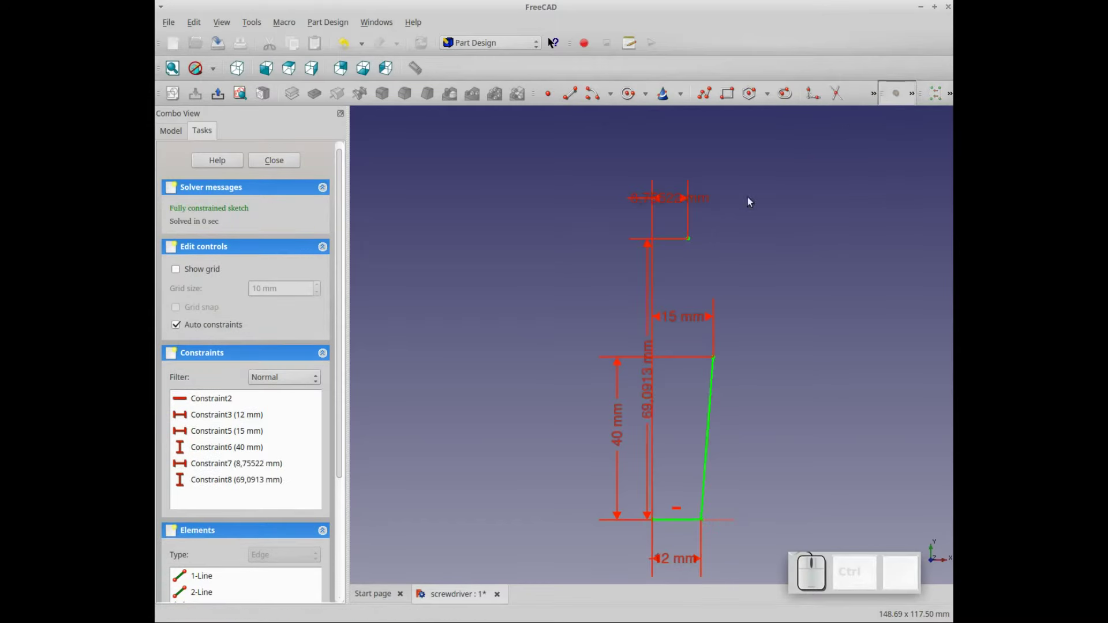
pyautogui.doubleClick(668, 202)
pyautogui.press('KP_1')
pyautogui.press('KP_0')
pyautogui.press('KP_Enter')
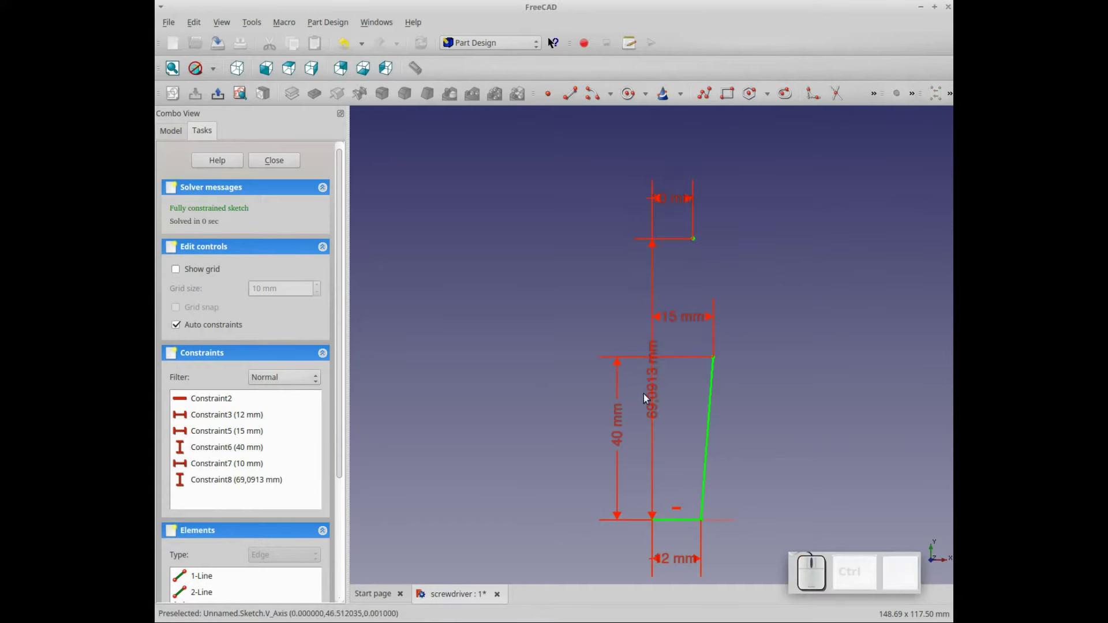
# Set the point's vertical distance from the base to 68 mm.
pyautogui.click(655, 398)
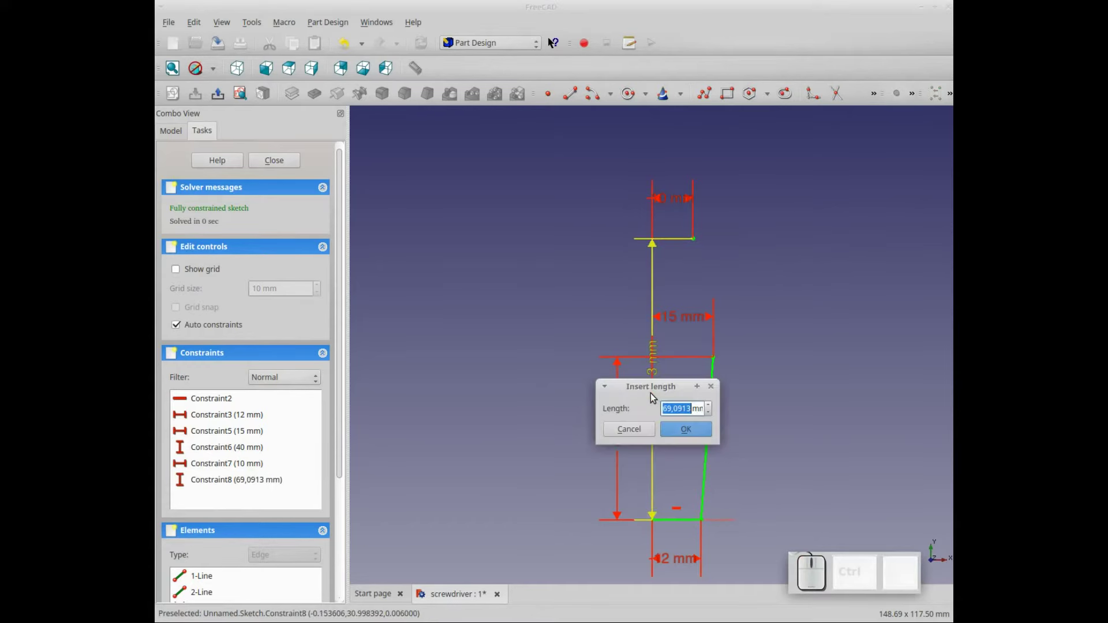
pyautogui.press('KP_6')
pyautogui.press('KP_8')
pyautogui.press('KP_Enter')
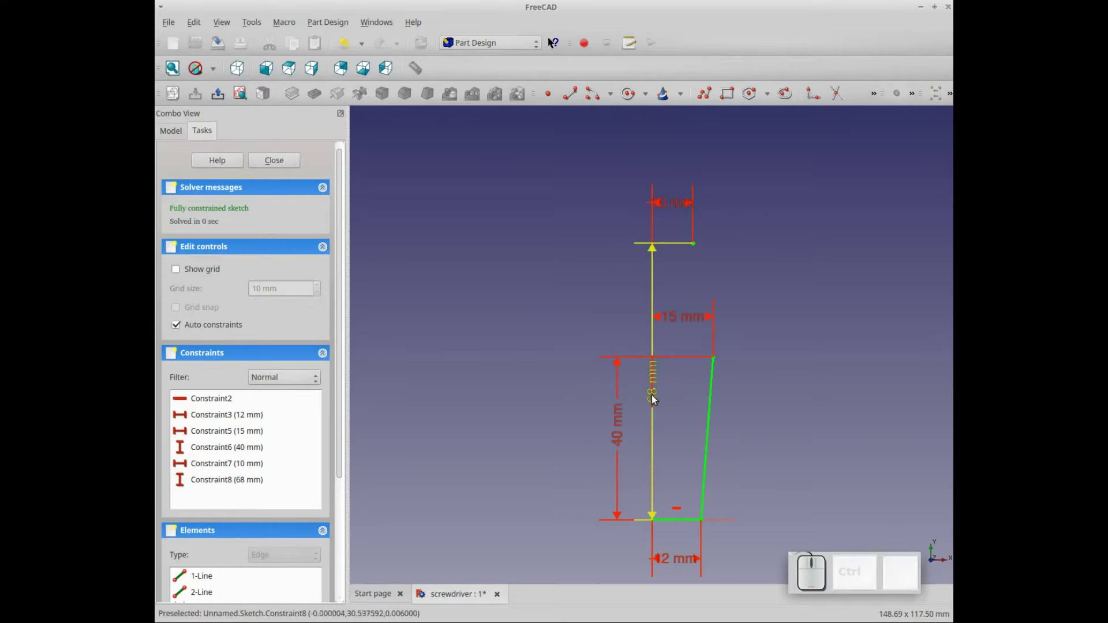
pyautogui.moveTo(656, 397); pyautogui.dragTo(698, 336)
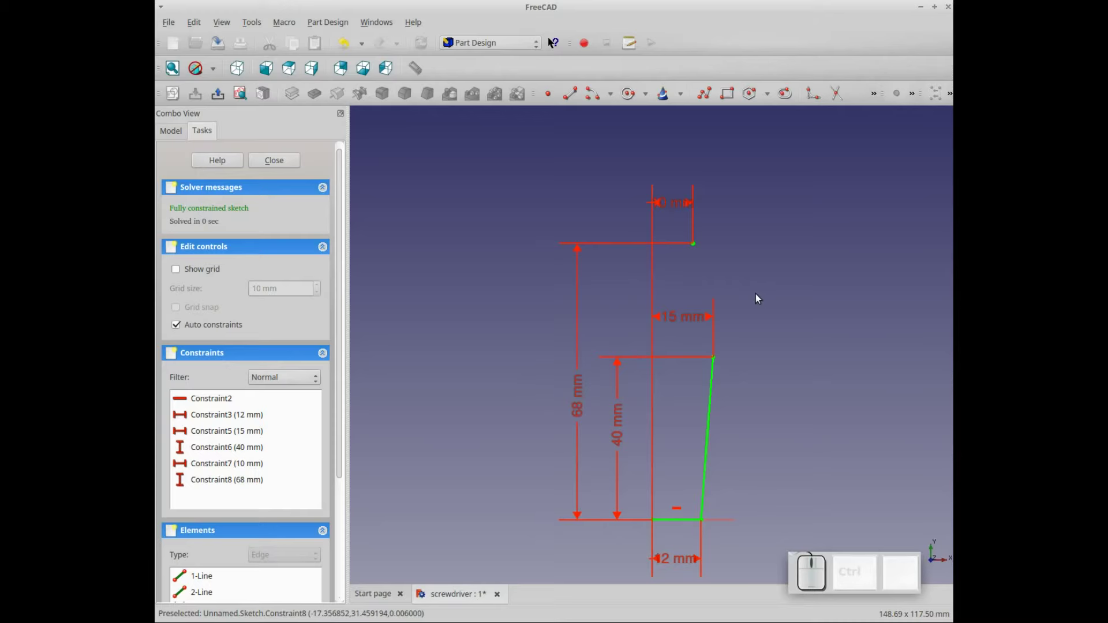
pyautogui.press('Down')
pyautogui.scroll(3)
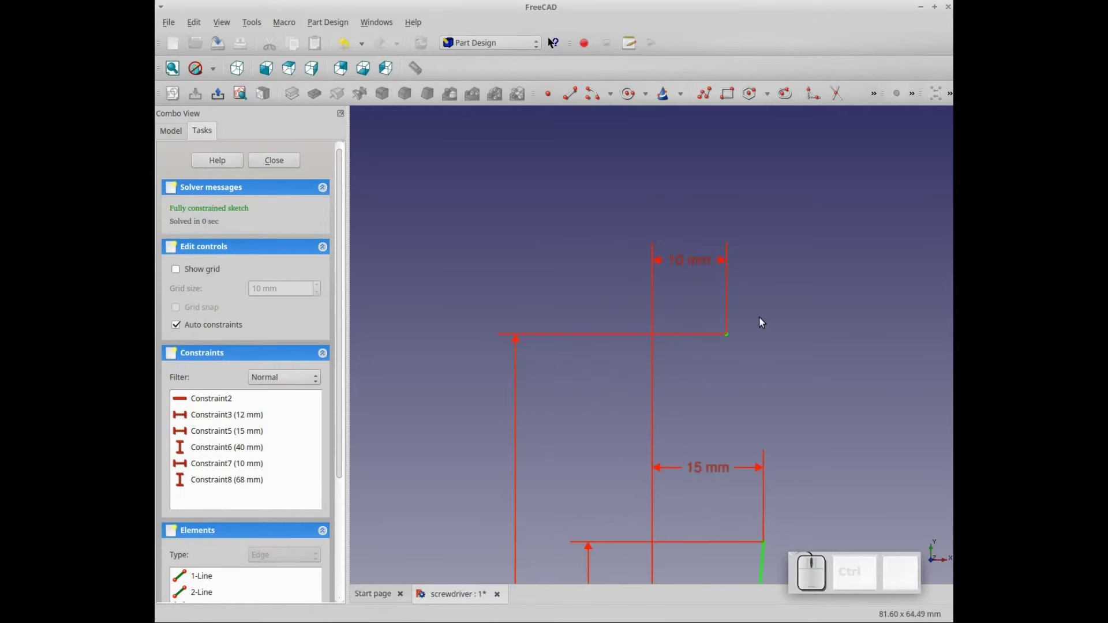
pyautogui.click(612, 105)
pyautogui.click(612, 109)
# Draw a small arc near the top point and fix its radius at 3 mm.
pyautogui.click(609, 112)
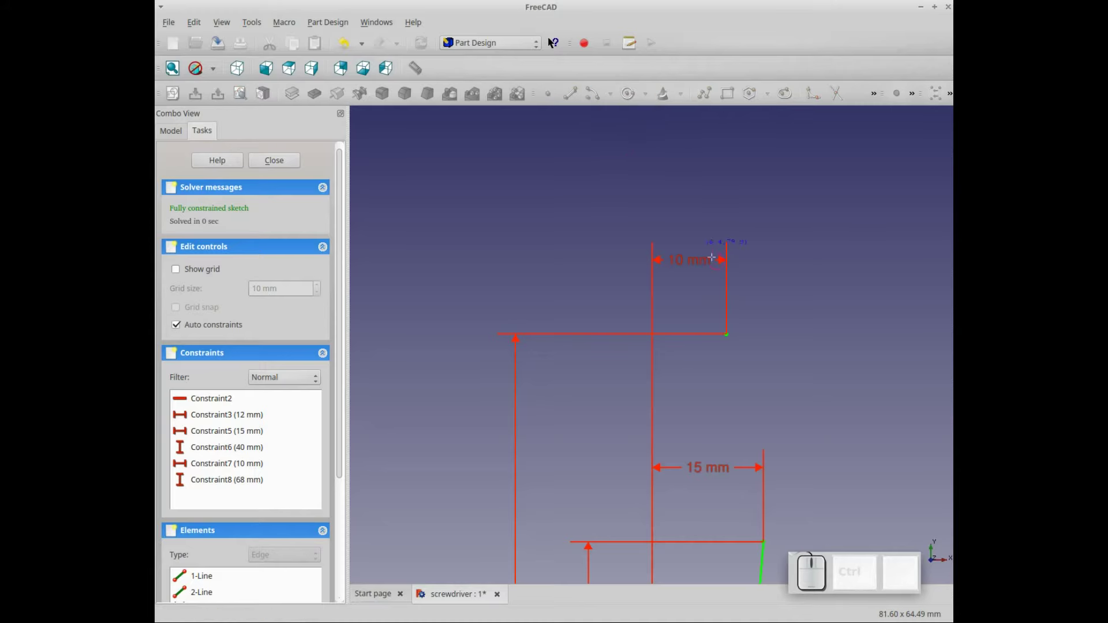
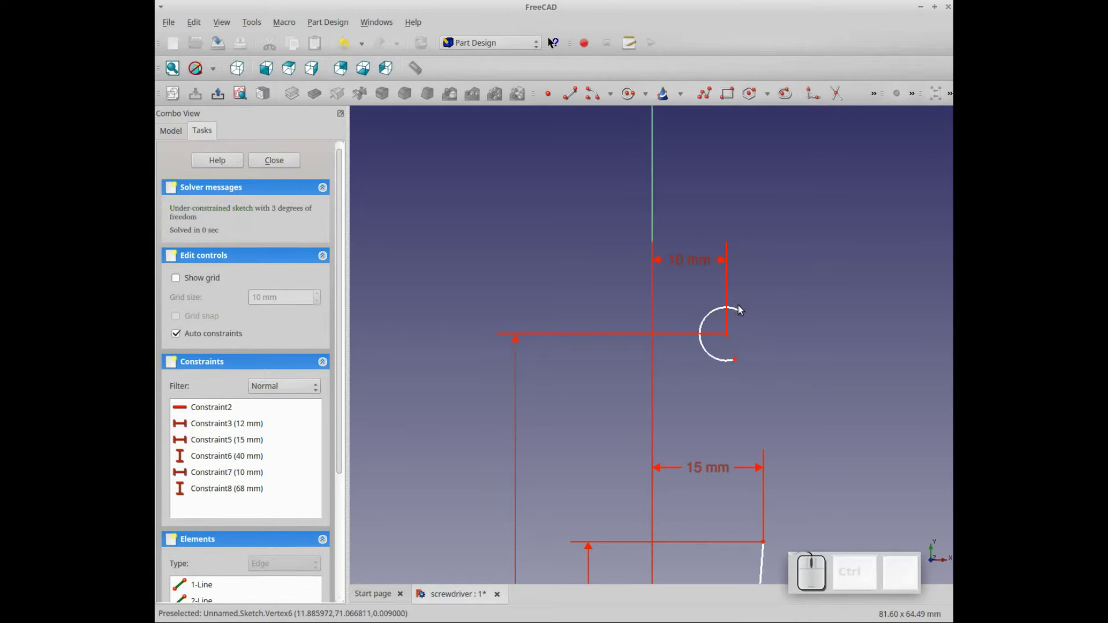
pyautogui.click(739, 309)
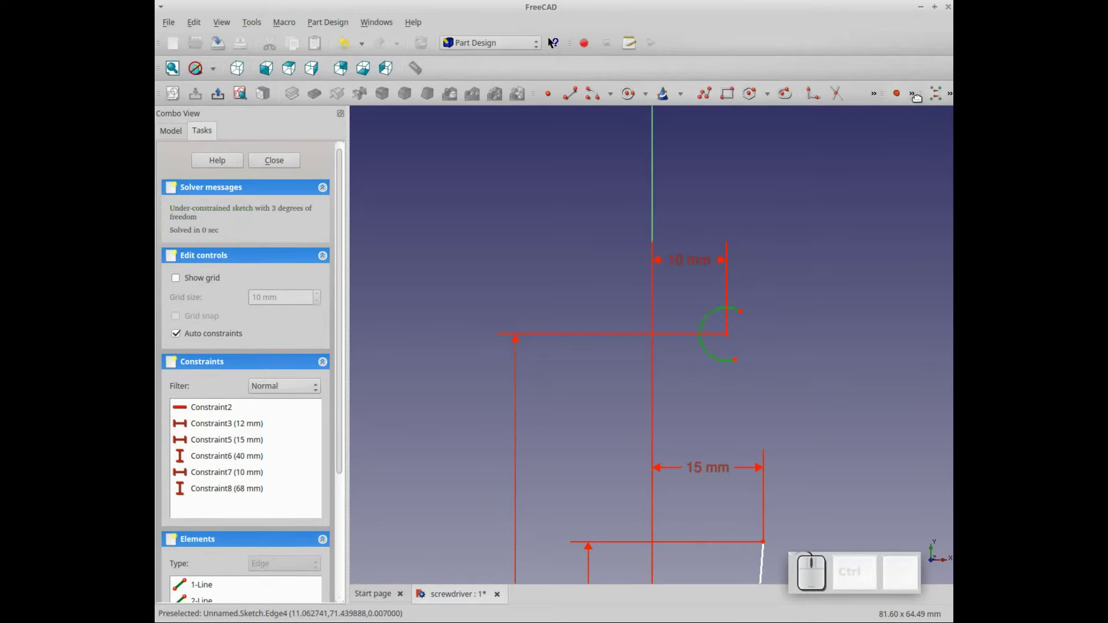
pyautogui.click(920, 99)
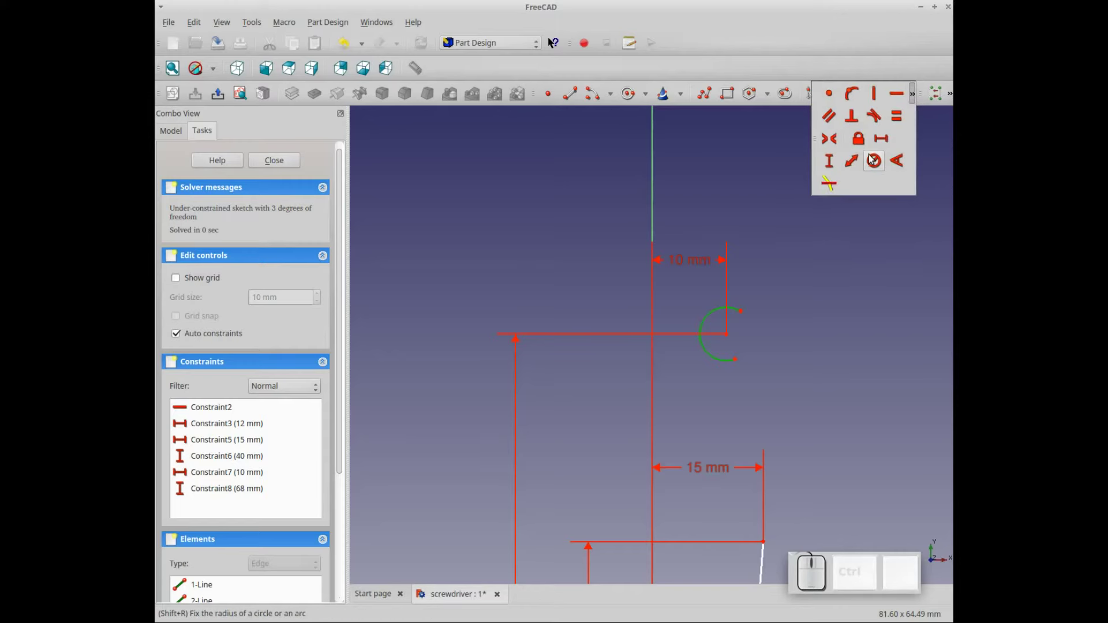
pyautogui.click(872, 159)
pyautogui.press('KP_3')
pyautogui.press('KP_Enter')
# Constrain the arc to a 180° angle.
pyautogui.click(740, 316)
pyautogui.click(912, 101)
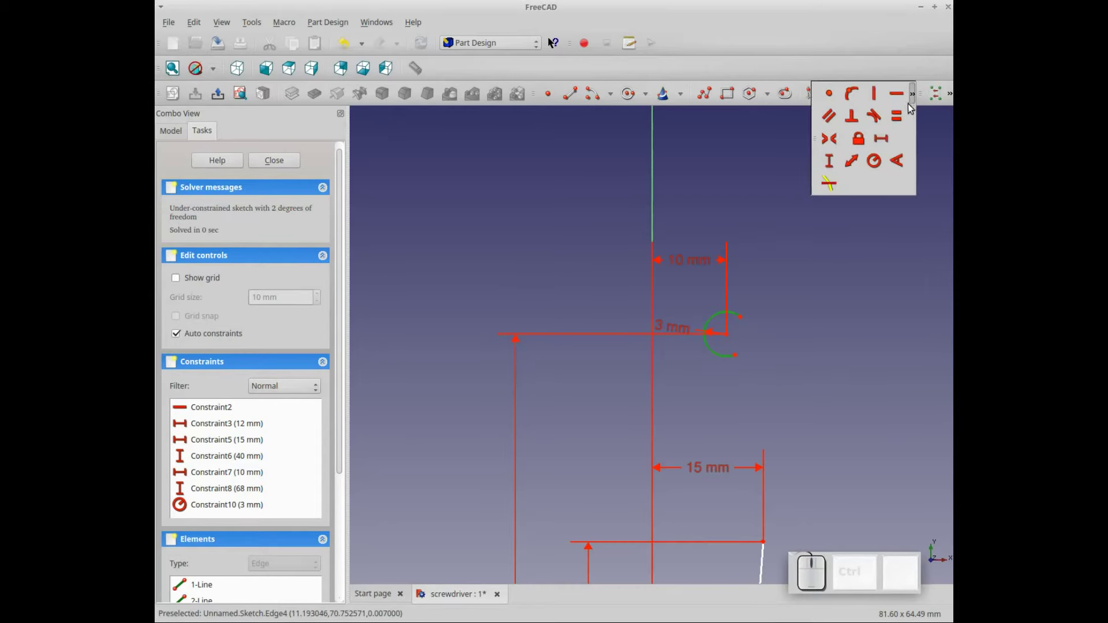
pyautogui.click(897, 163)
pyautogui.press('KP_1')
pyautogui.press('KP_8')
pyautogui.press('KP_0')
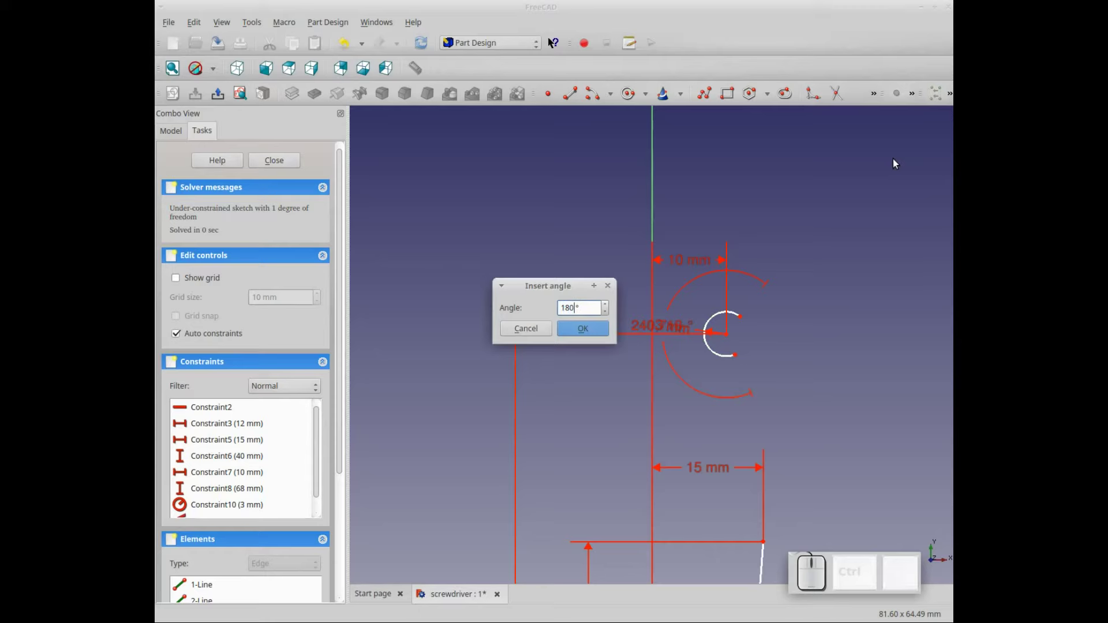
pyautogui.press('KP_Enter')
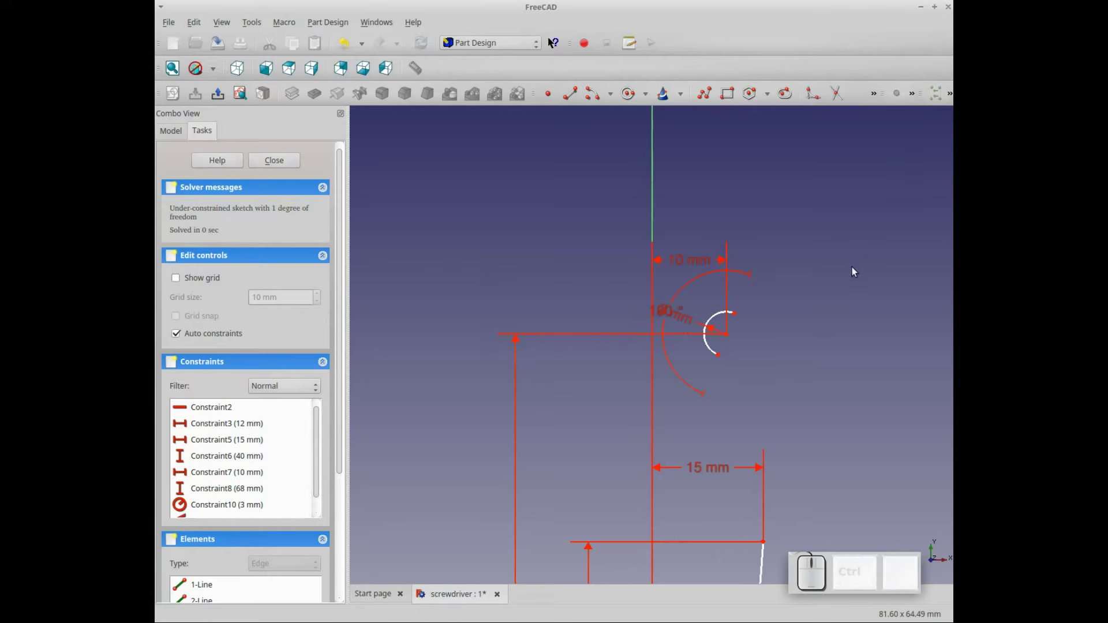
pyautogui.scroll(3)
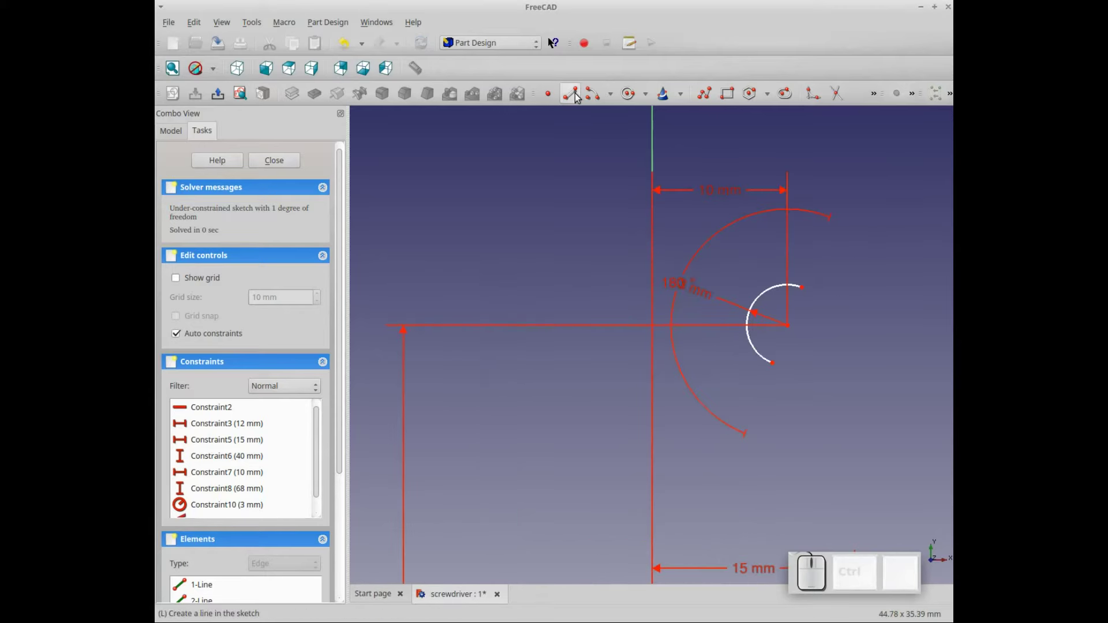
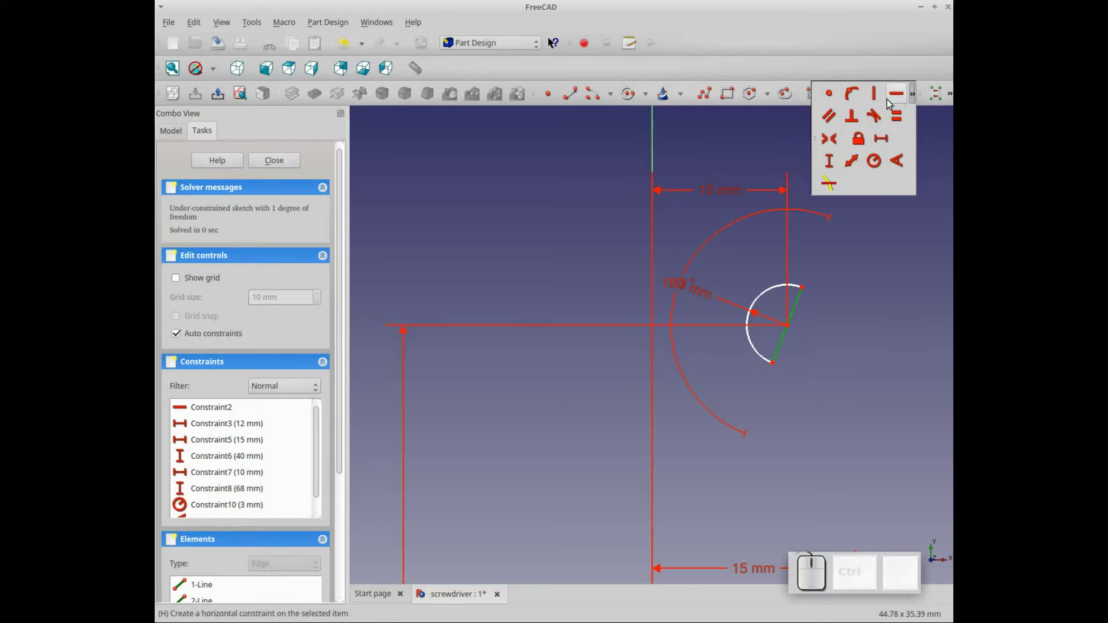
# Remove a constraint from the small arc's end so it can join the outline.
pyautogui.click(879, 101)
pyautogui.scroll(-3)
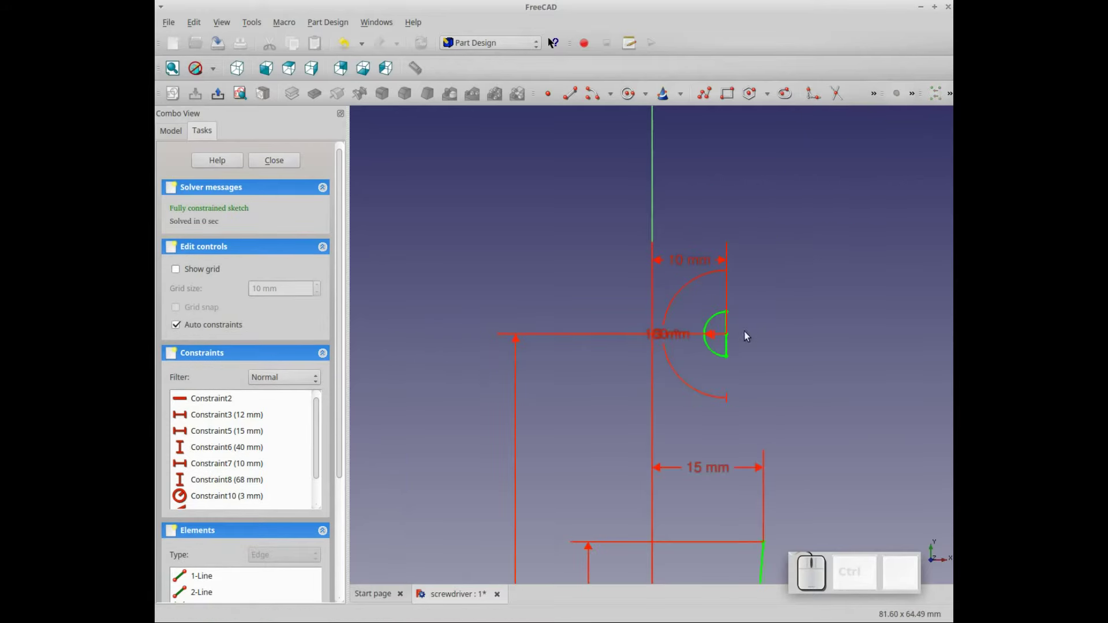
pyautogui.click(730, 350)
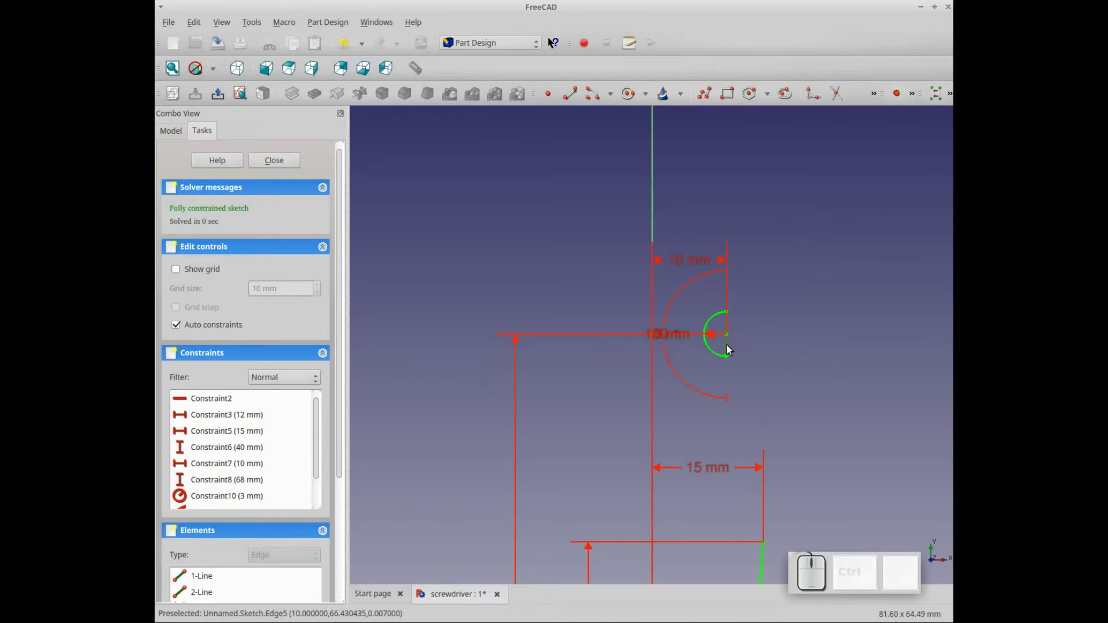
pyautogui.press('Delete')
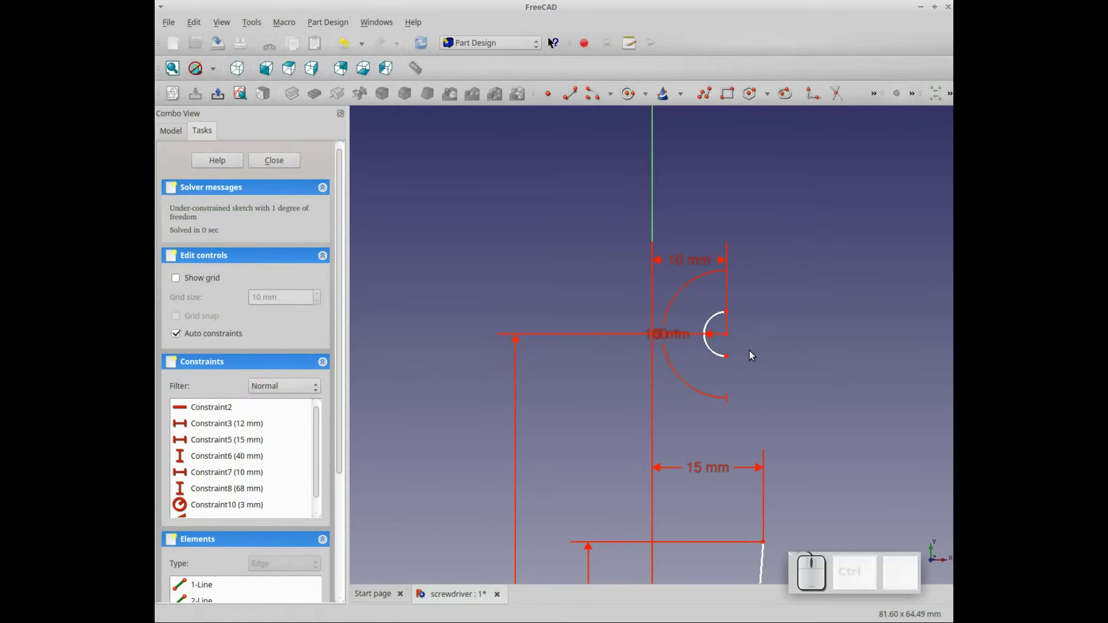
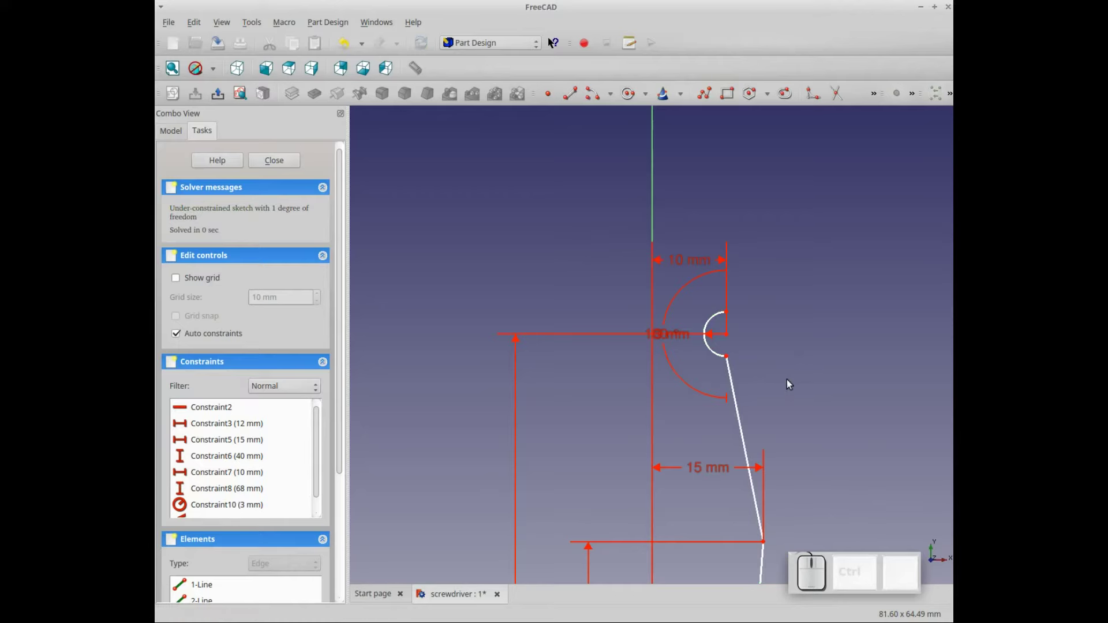
pyautogui.scroll(-3)
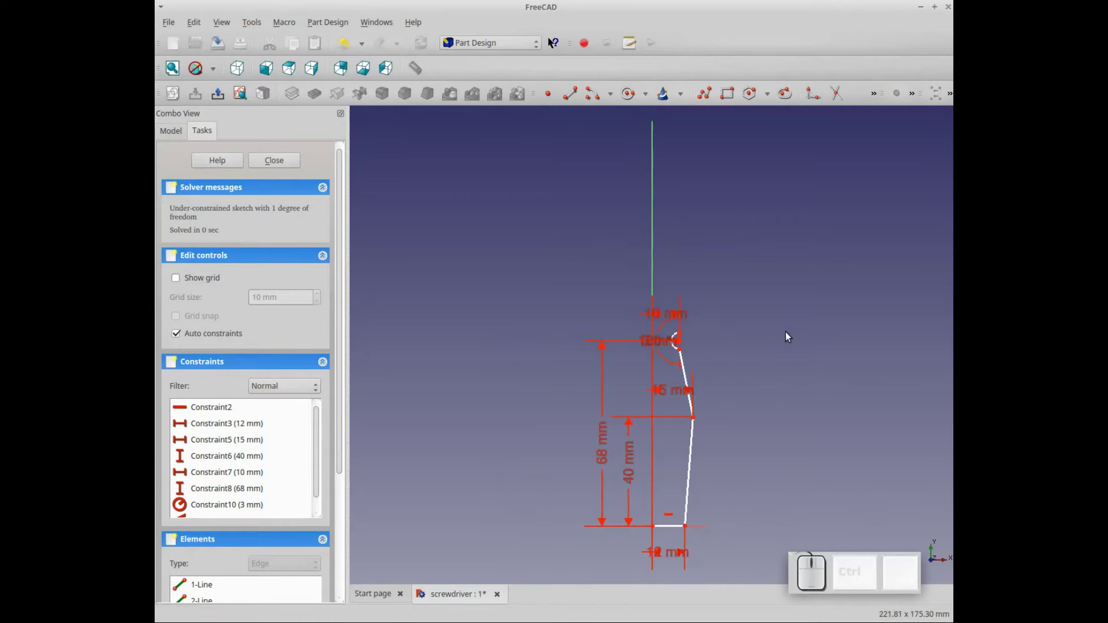
# Draw a vertical line up the axis and constrain its length to 195 mm.
pyautogui.click(574, 100)
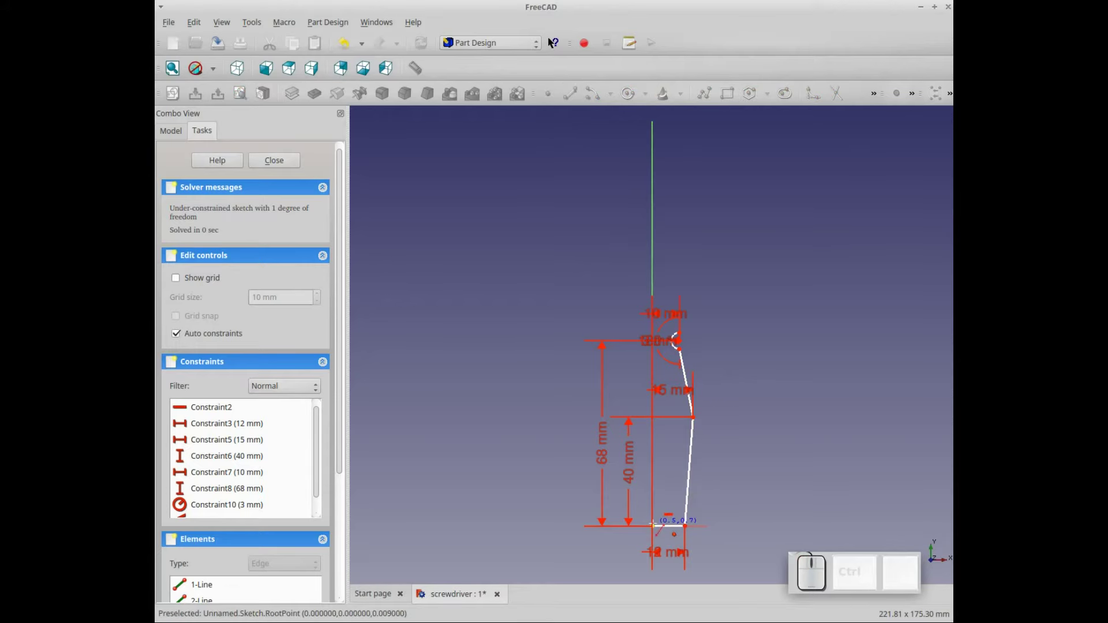
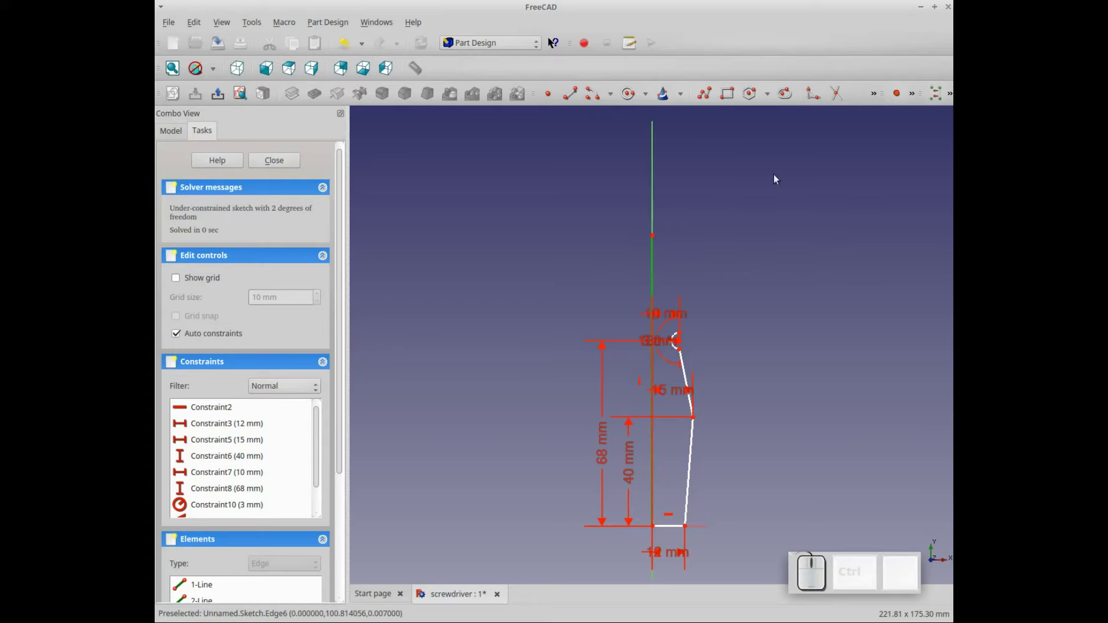
pyautogui.click(916, 100)
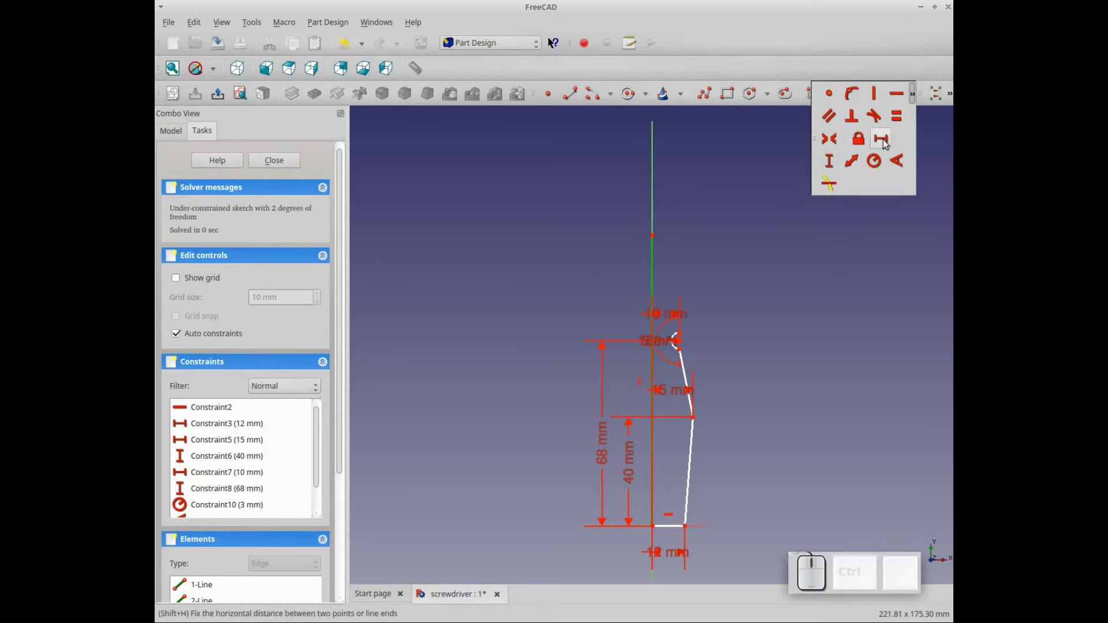
pyautogui.click(837, 165)
pyautogui.press('KP_1')
pyautogui.press('KP_9')
pyautogui.press('KP_5')
pyautogui.press('KP_Enter')
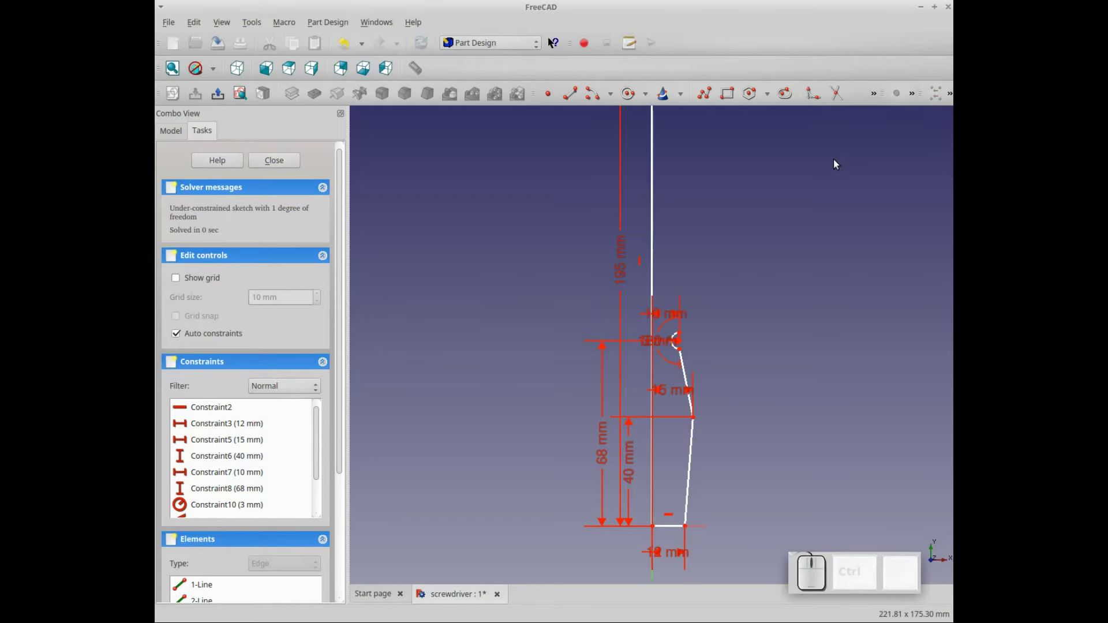
pyautogui.scroll(-3)
pyautogui.scroll(-3)
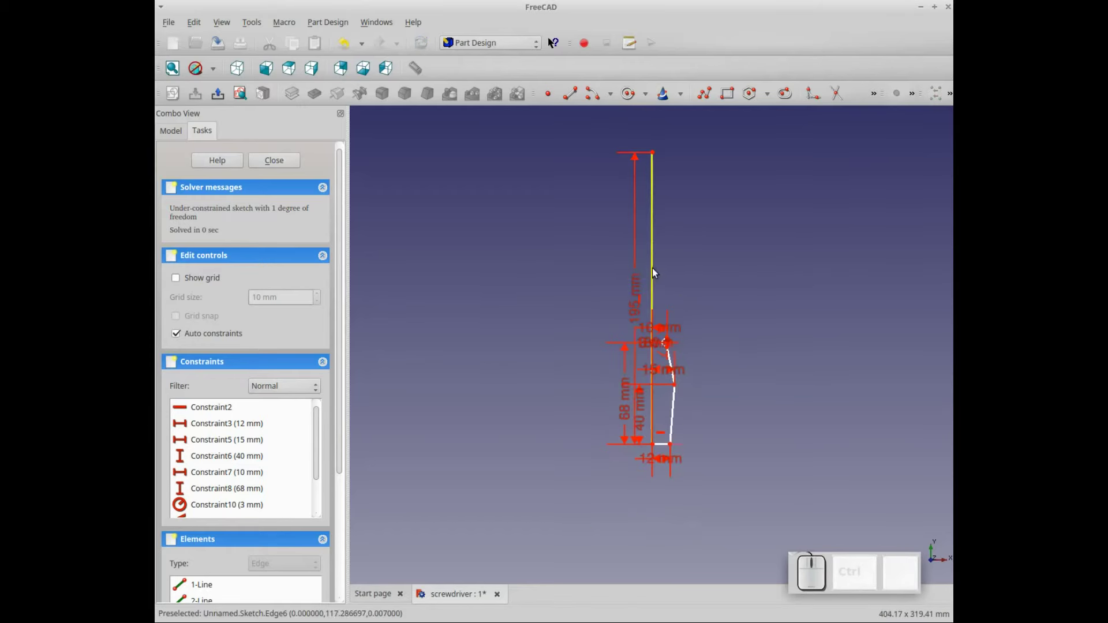
pyautogui.moveTo(639, 296); pyautogui.dragTo(703, 218)
pyautogui.scroll(3)
pyautogui.press('Up')
pyautogui.press('Down')
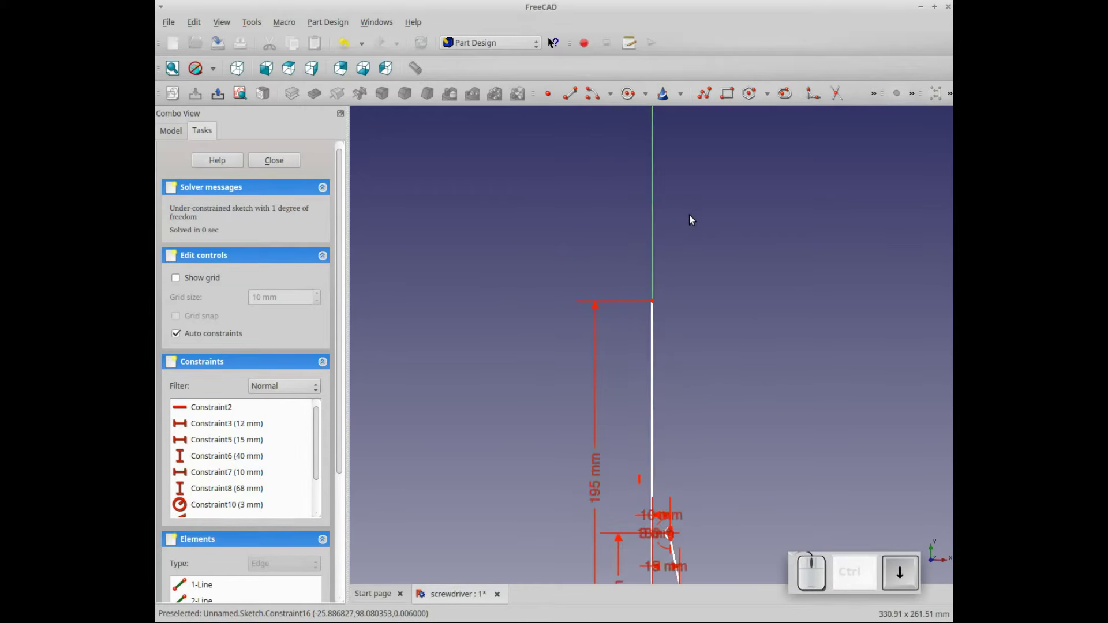
pyautogui.scroll(3)
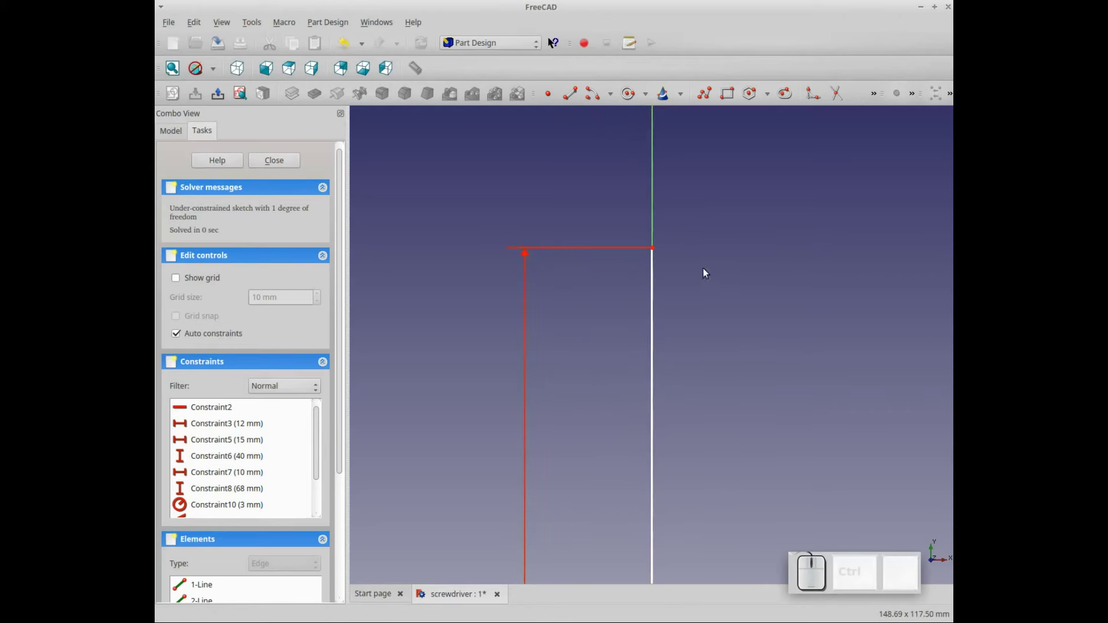
# Draw the short top line of the shaft and set its width to 4 mm.
pyautogui.click(574, 96)
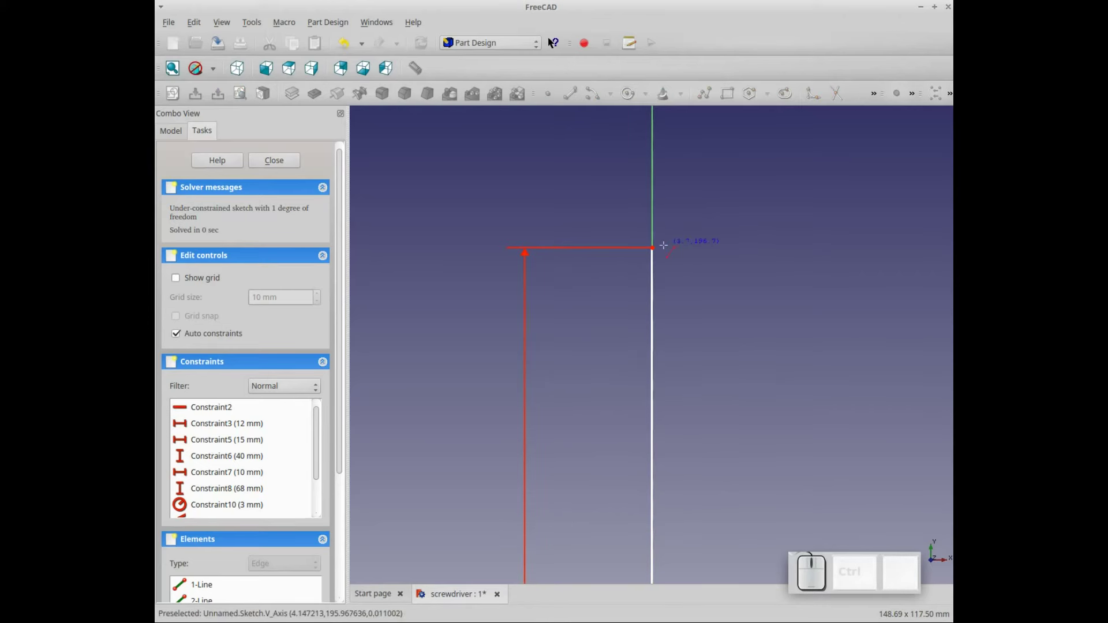
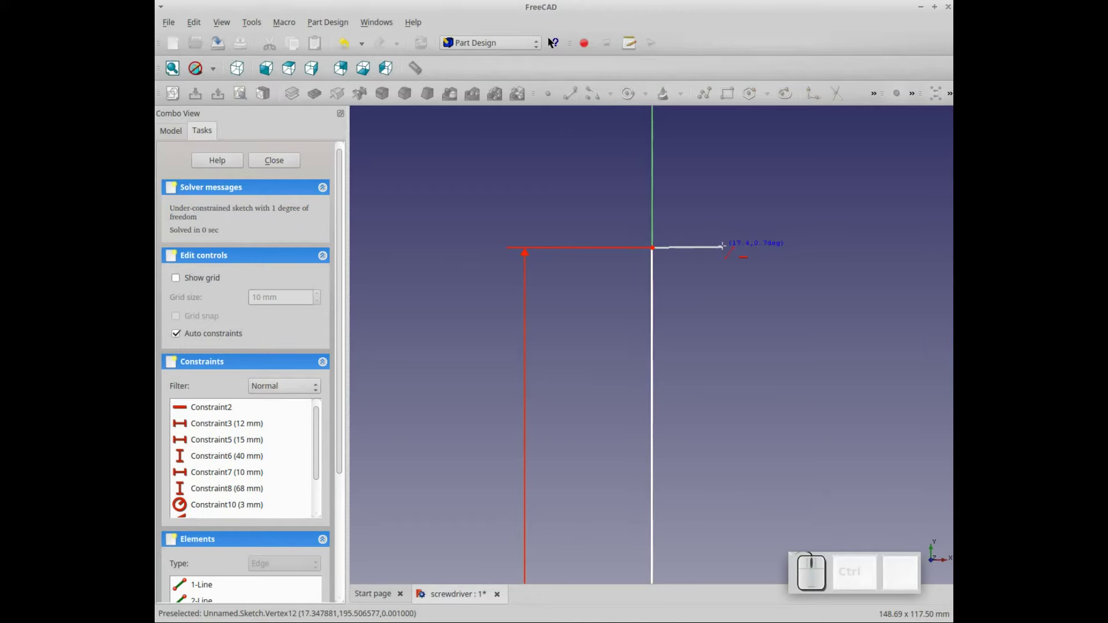
pyautogui.click(726, 251)
pyautogui.click(703, 251)
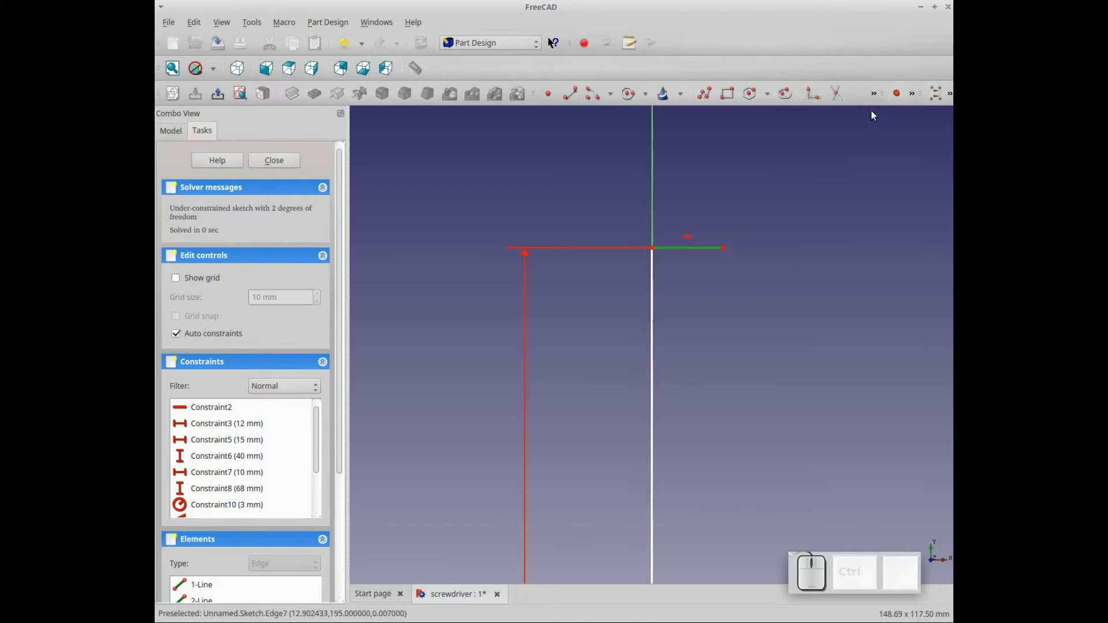
pyautogui.click(914, 100)
pyautogui.click(889, 140)
pyautogui.press('KP_4')
pyautogui.press('KP_Enter')
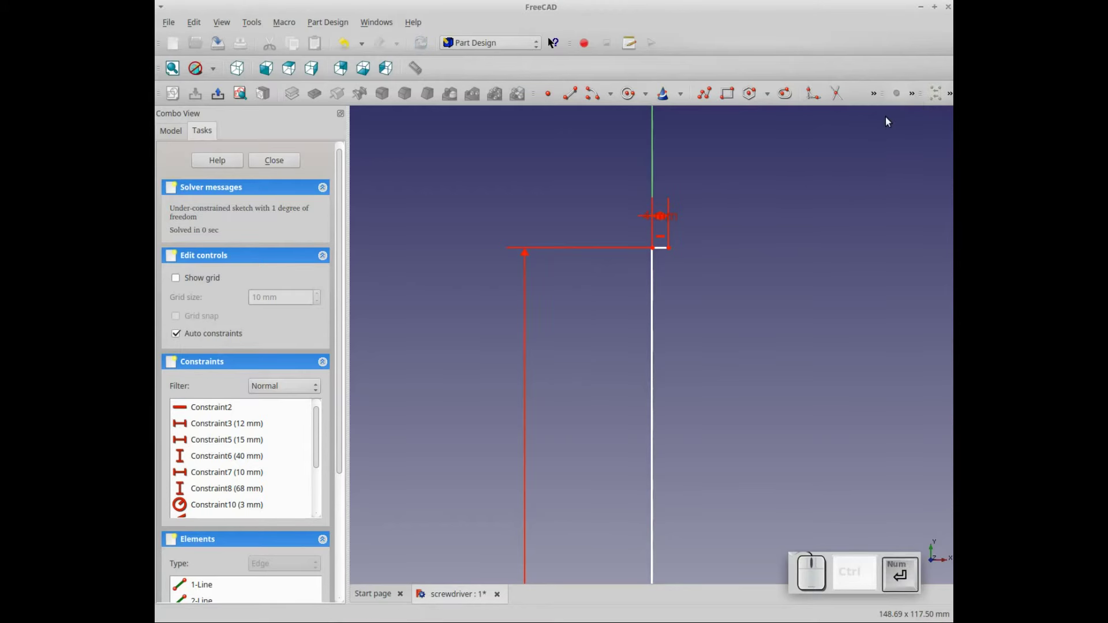
pyautogui.scroll(3)
pyautogui.press('Down')
pyautogui.scroll(3)
# Draw the shaft's vertical side down from the top edge and make it 30 mm long.
pyautogui.click(577, 94)
pyautogui.click(694, 250)
pyautogui.click(693, 367)
pyautogui.click(691, 310)
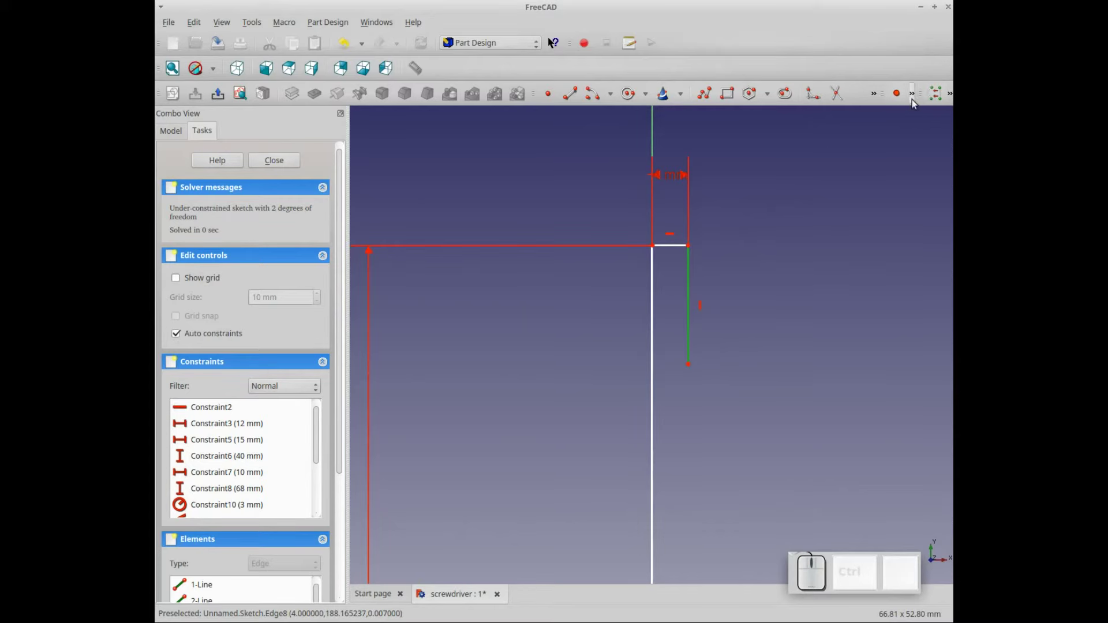
pyautogui.click(916, 101)
pyautogui.click(831, 162)
pyautogui.press('KP_3')
pyautogui.press('KP_0')
pyautogui.press('KP_Enter')
pyautogui.scroll(-3)
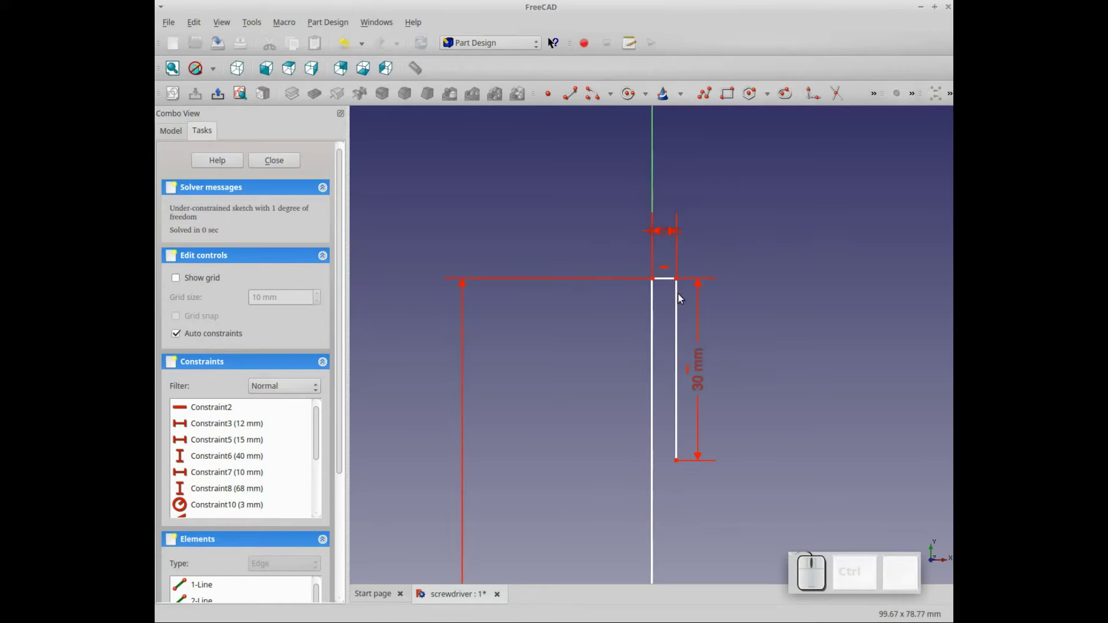
# Draw the horizontal bottom line of the strip and set its width to 5 mm.
pyautogui.click(573, 98)
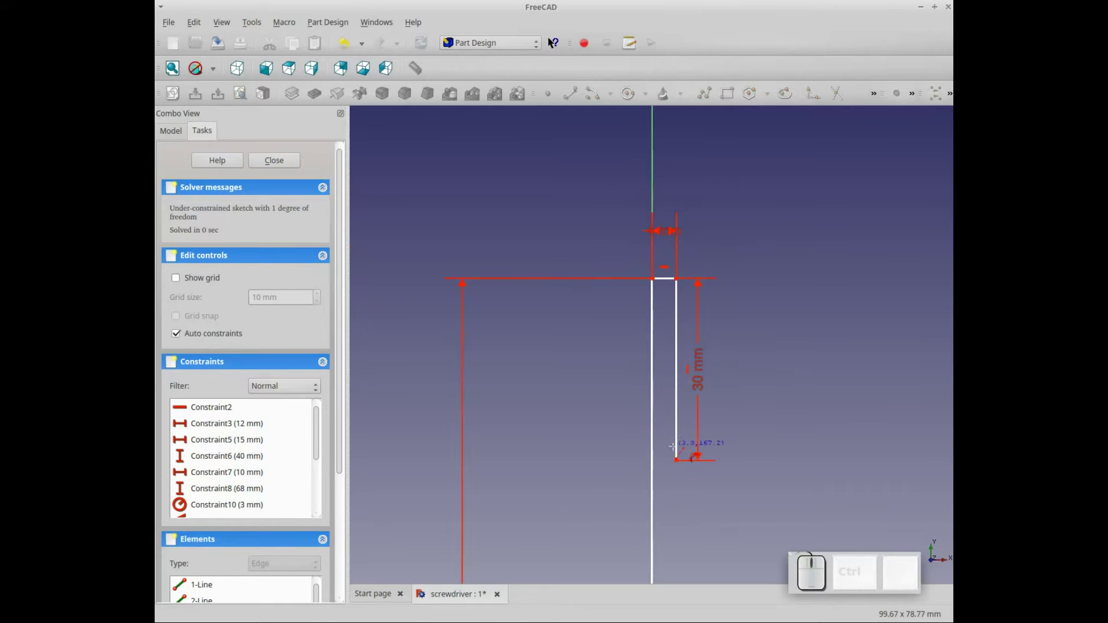
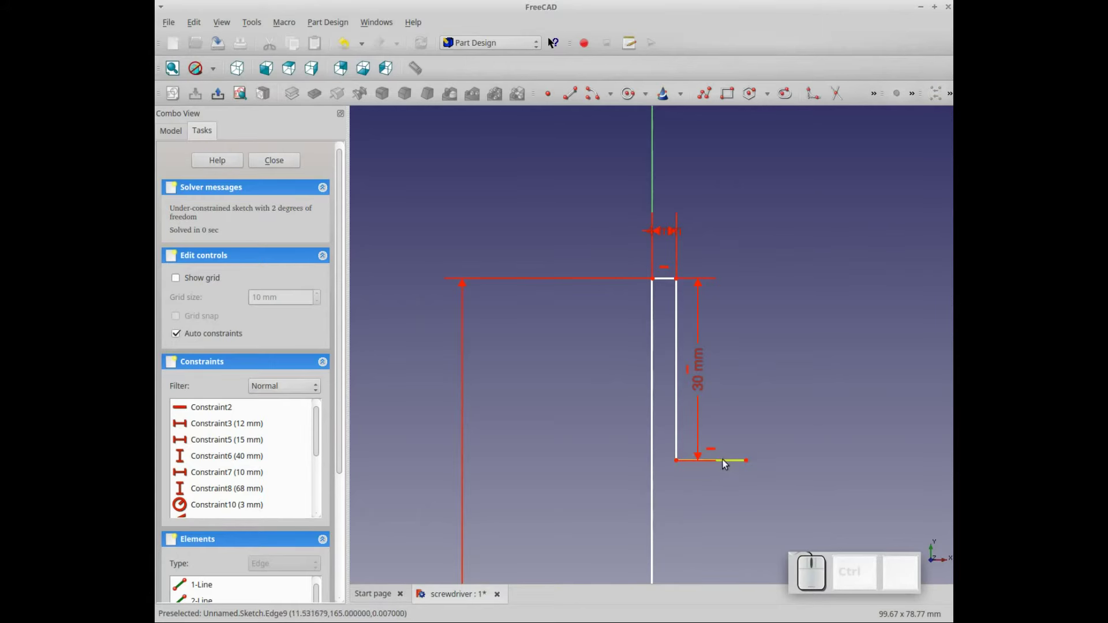
pyautogui.click(749, 466)
pyautogui.click(914, 98)
pyautogui.click(893, 140)
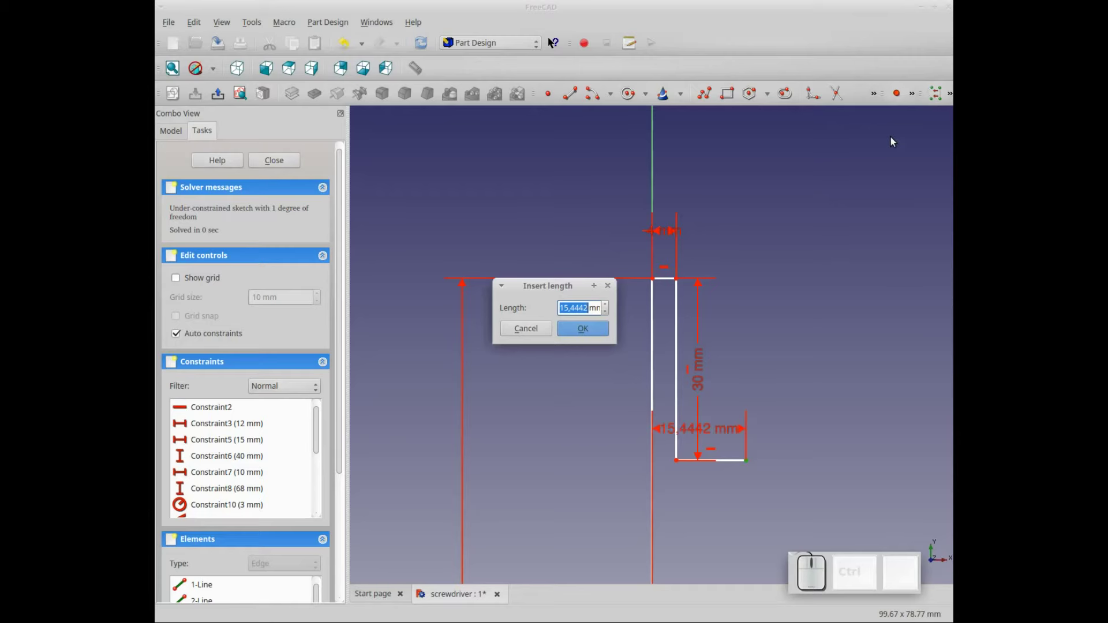
pyautogui.press('KP_5')
pyautogui.press('KP_Enter')
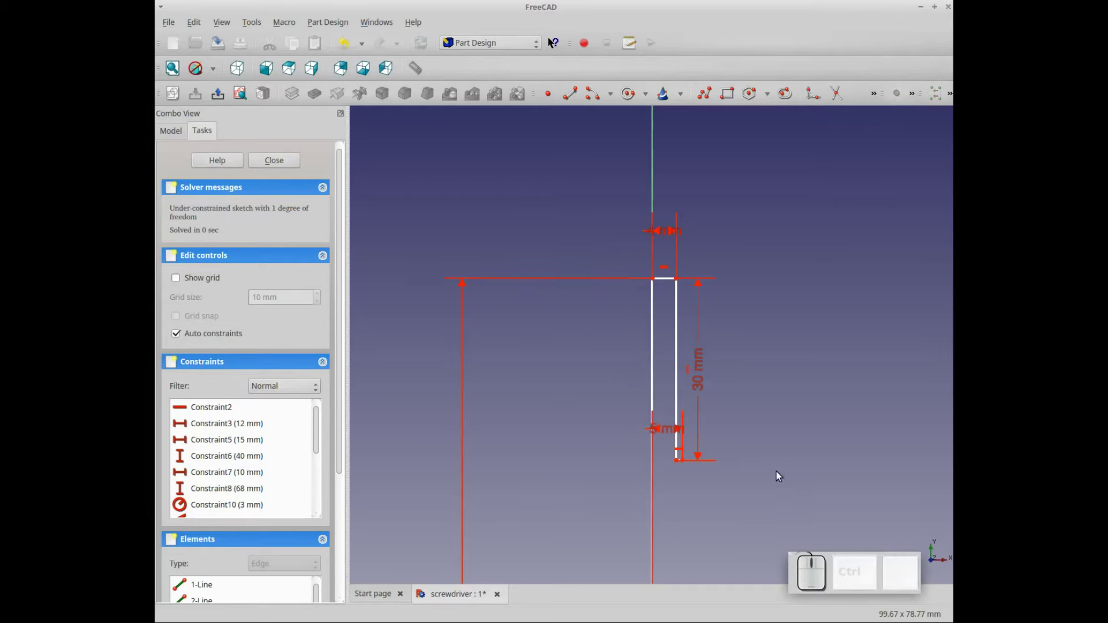
pyautogui.scroll(3)
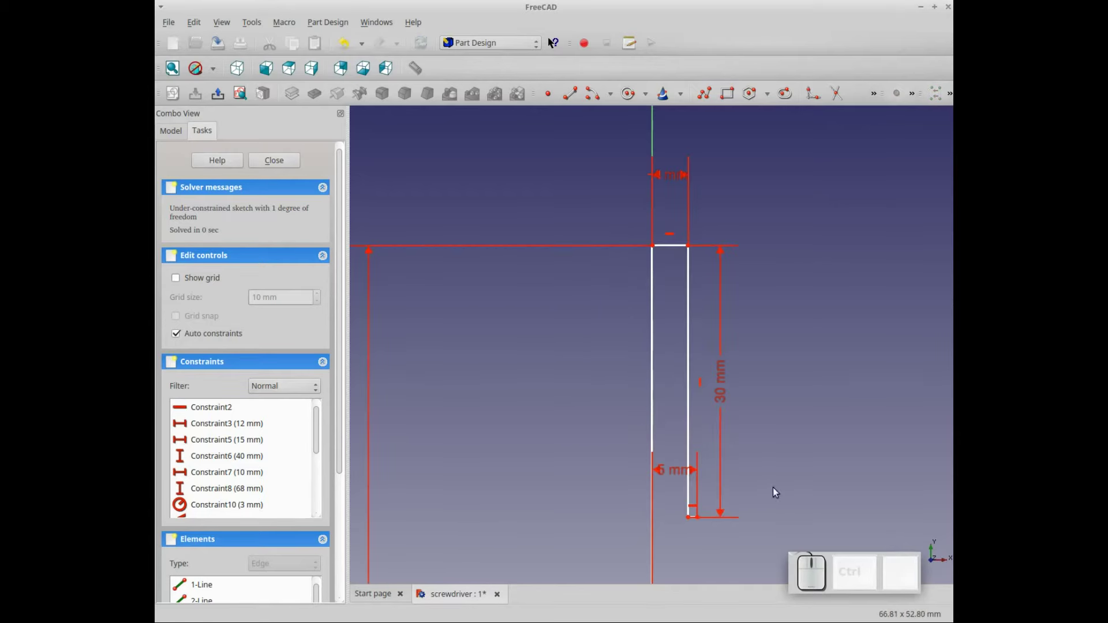
pyautogui.moveTo(726, 399); pyautogui.dragTo(760, 504)
pyautogui.click(761, 501)
pyautogui.press('Down')
pyautogui.press('Up')
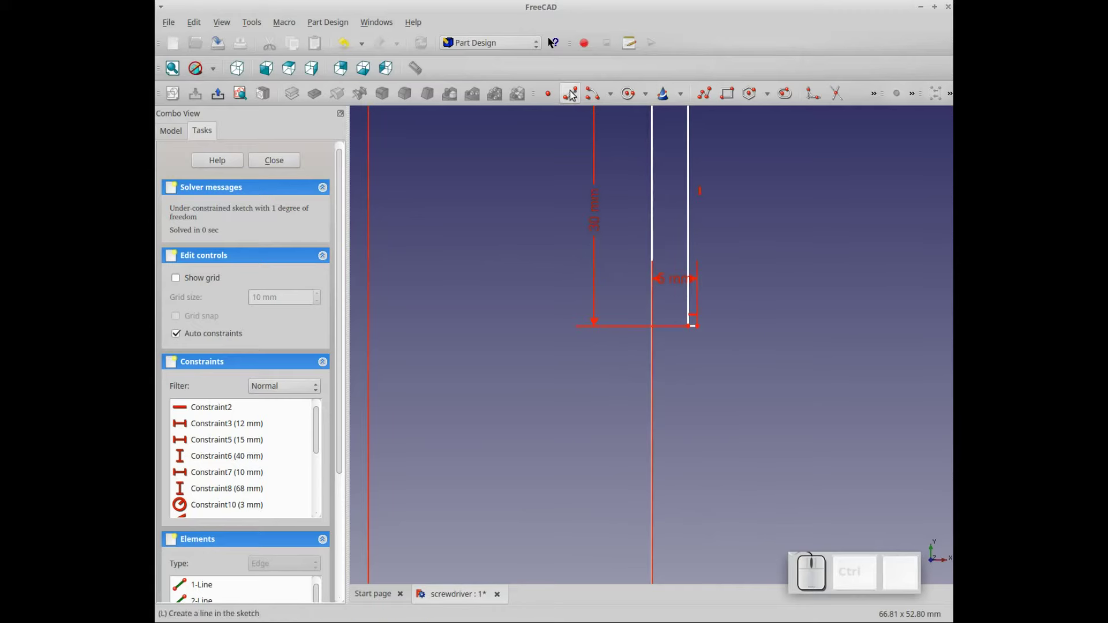
# Draw the next vertical side down from the step and constrain it to 70 mm.
pyautogui.click(573, 93)
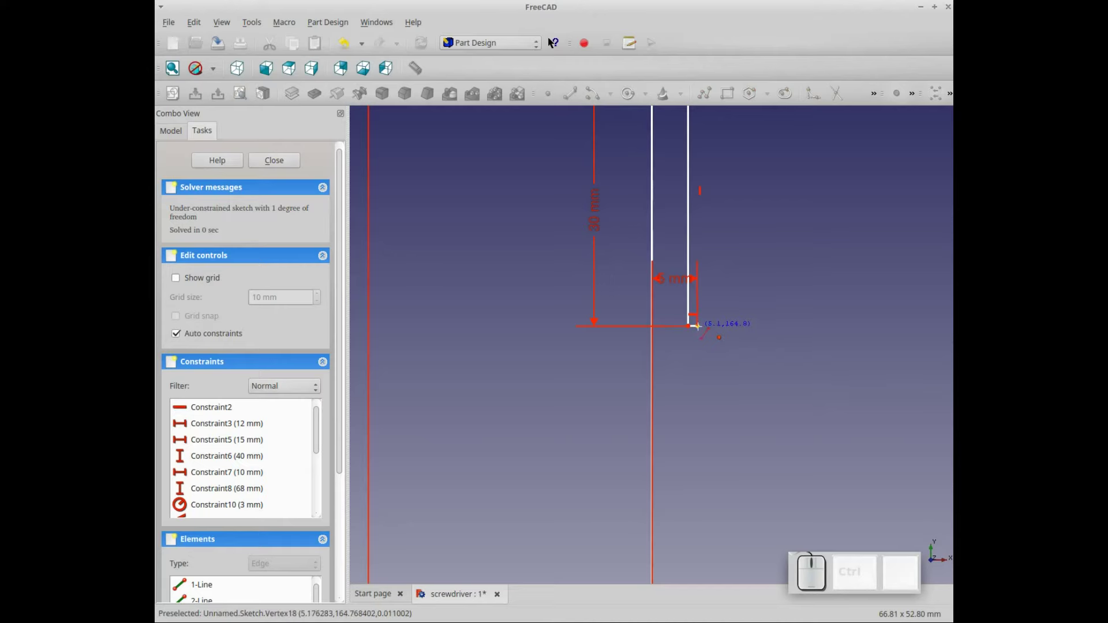
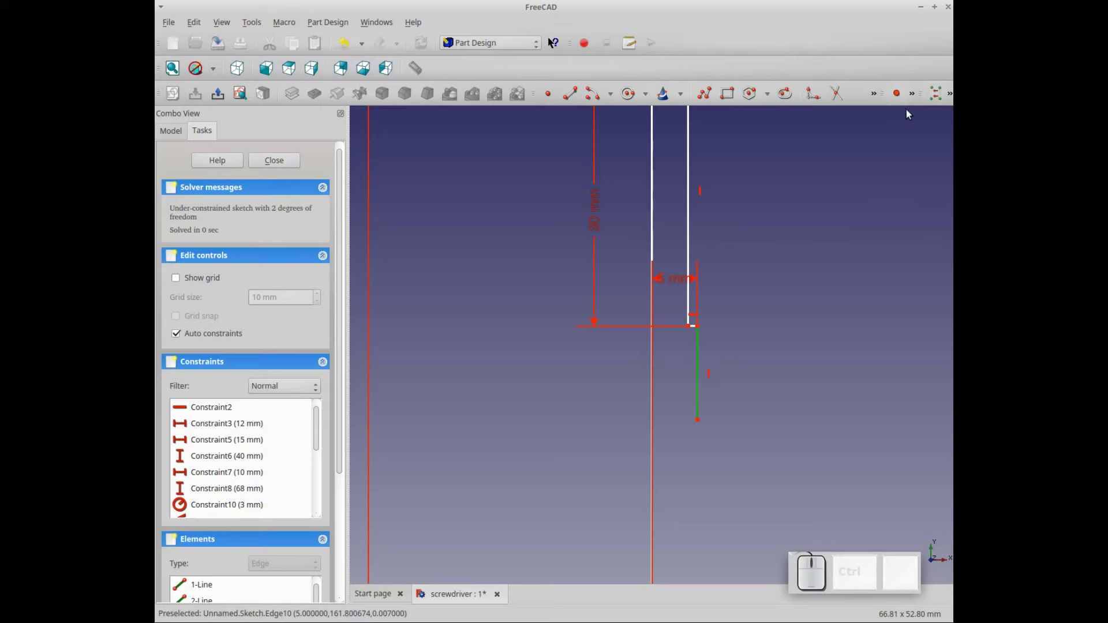
pyautogui.click(913, 103)
pyautogui.click(838, 163)
pyautogui.press('KP_7')
pyautogui.press('KP_0')
pyautogui.press('KP_Enter')
pyautogui.scroll(-3)
pyautogui.scroll(-3)
pyautogui.moveTo(671, 424); pyautogui.dragTo(661, 503)
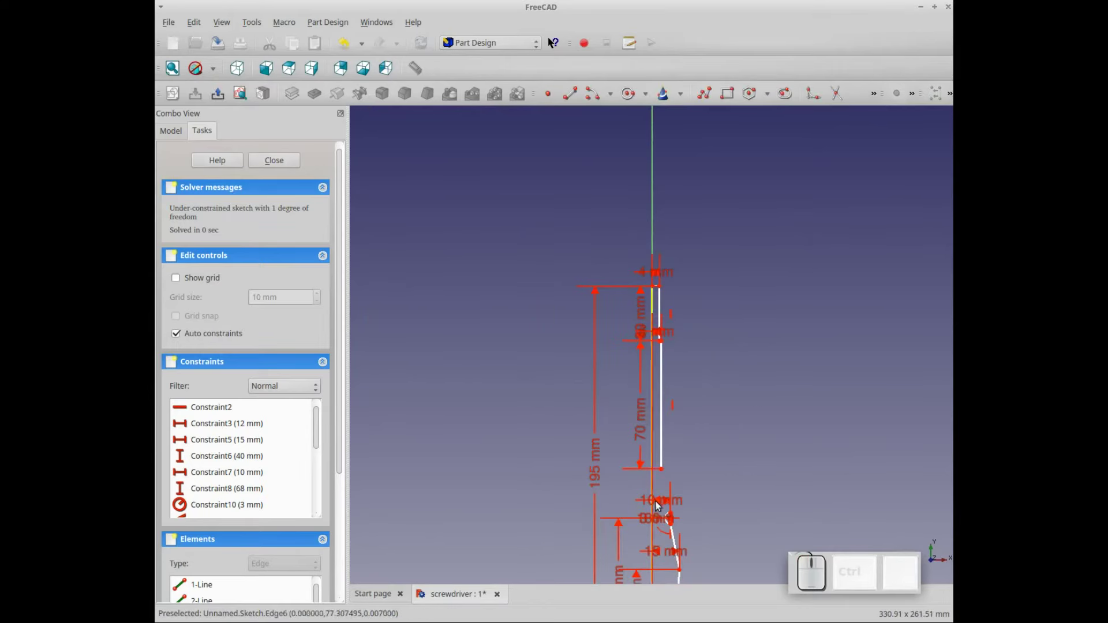
pyautogui.scroll(3)
pyautogui.press('Down')
pyautogui.press('Up')
pyautogui.scroll(3)
pyautogui.press('Down')
pyautogui.press('Up')
pyautogui.scroll(3)
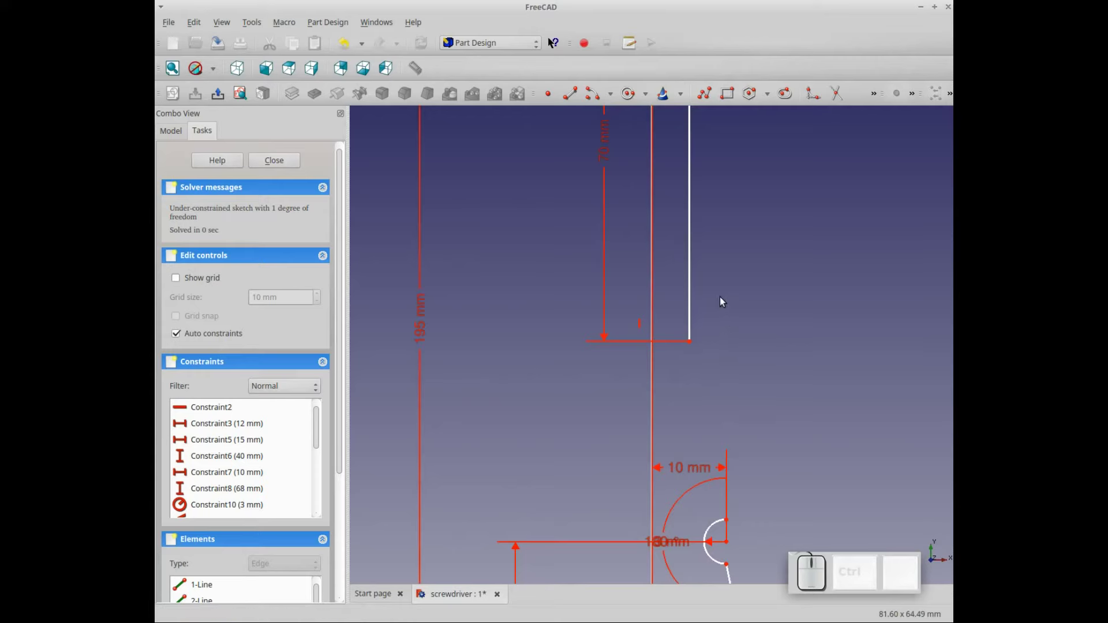
# Draw the short horizontal step line and give it a 7 mm length.
pyautogui.click(577, 95)
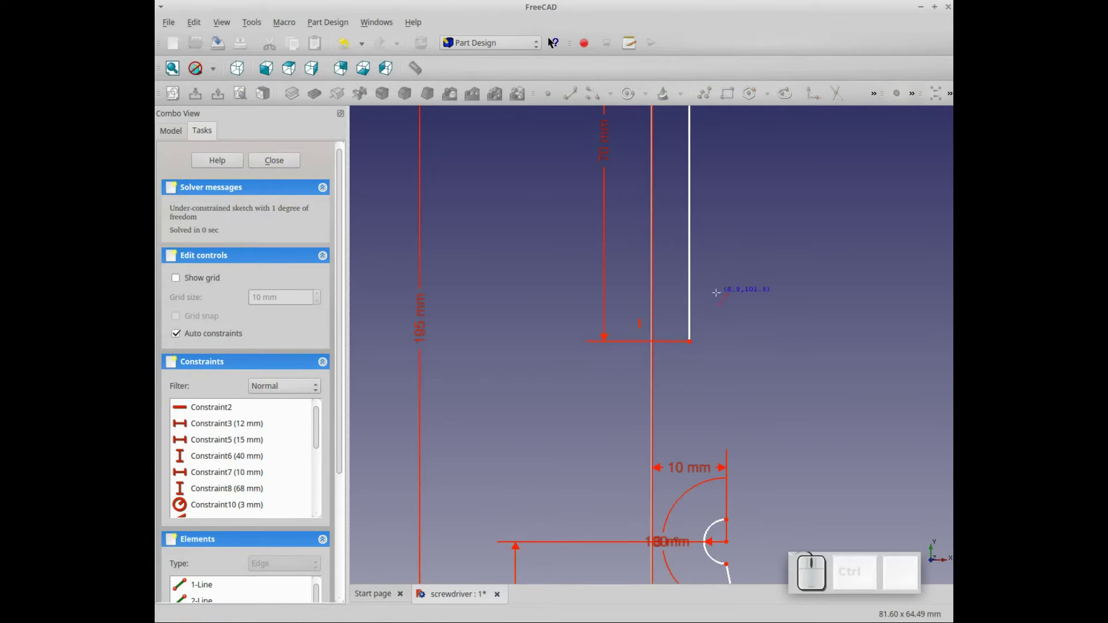
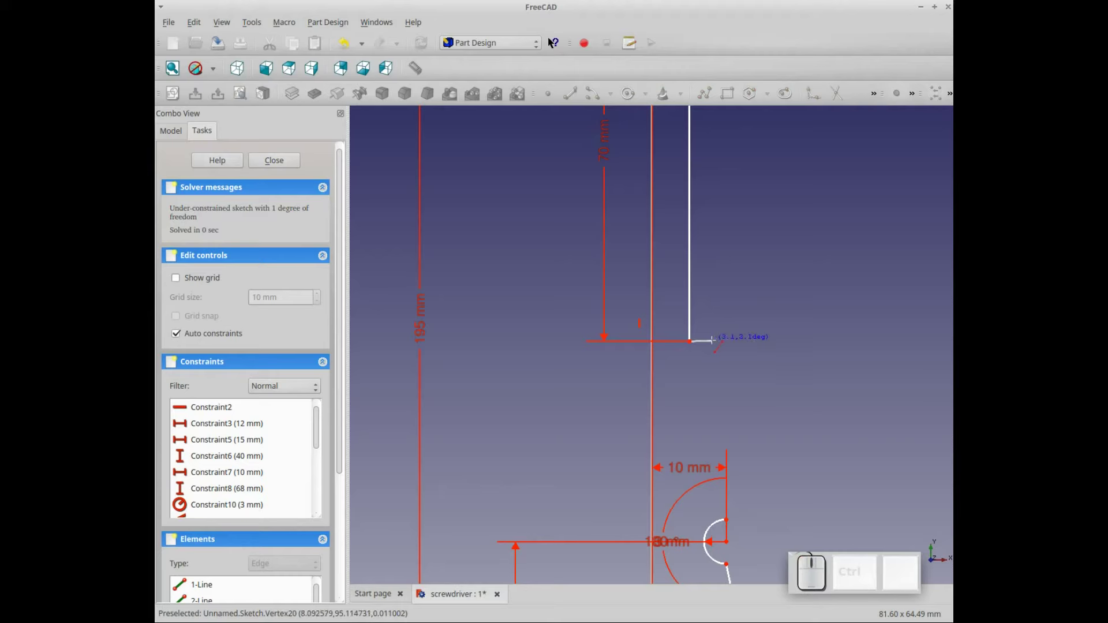
pyautogui.click(715, 345)
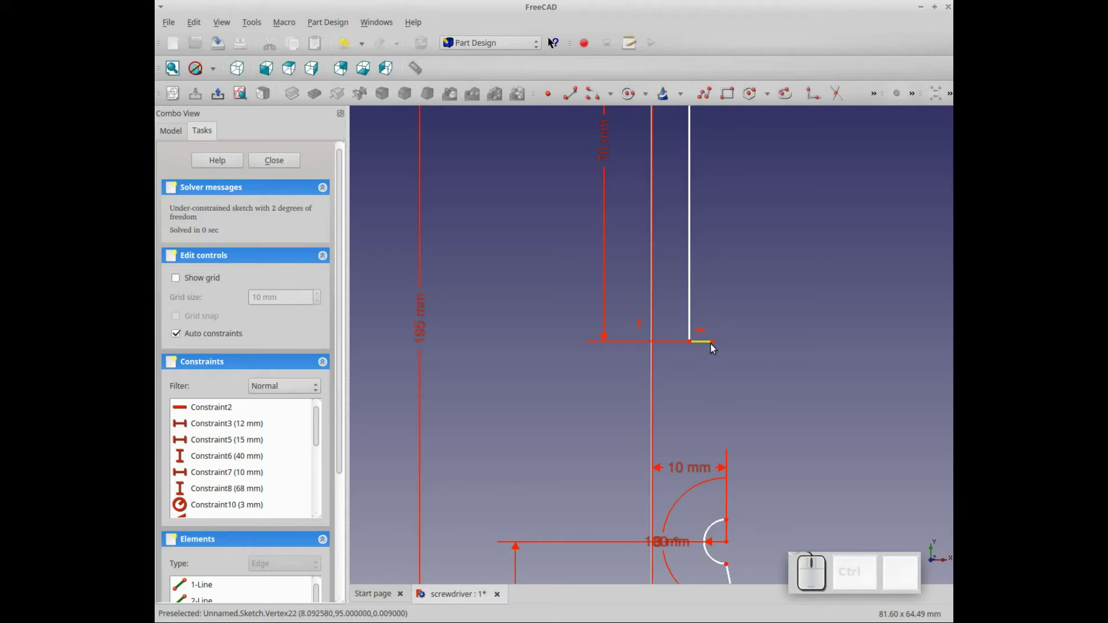
pyautogui.click(717, 348)
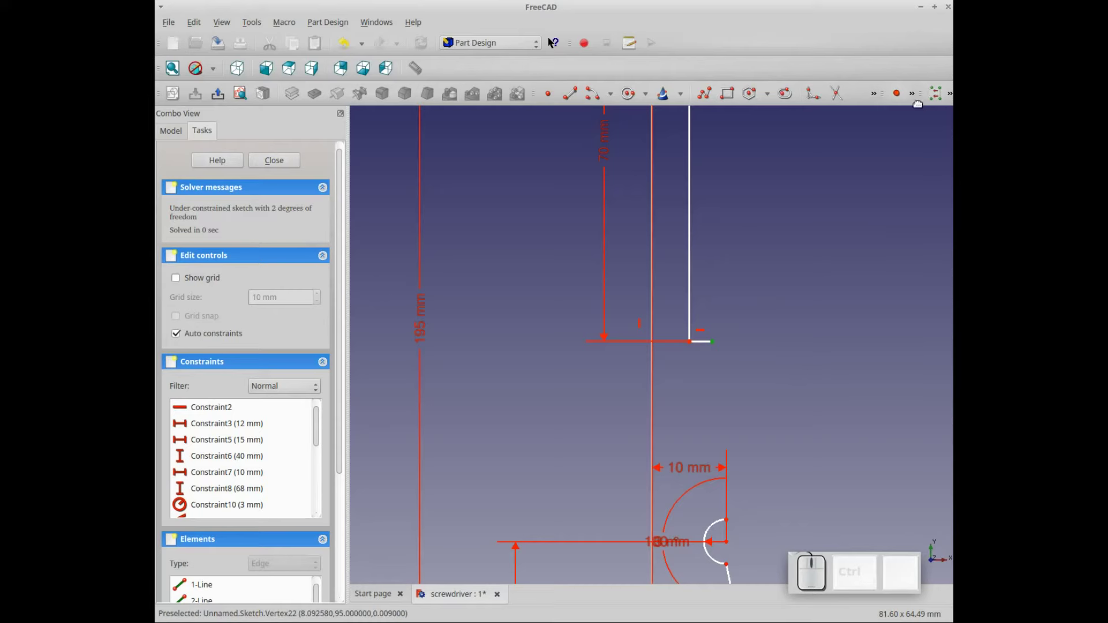
pyautogui.click(916, 100)
pyautogui.click(888, 139)
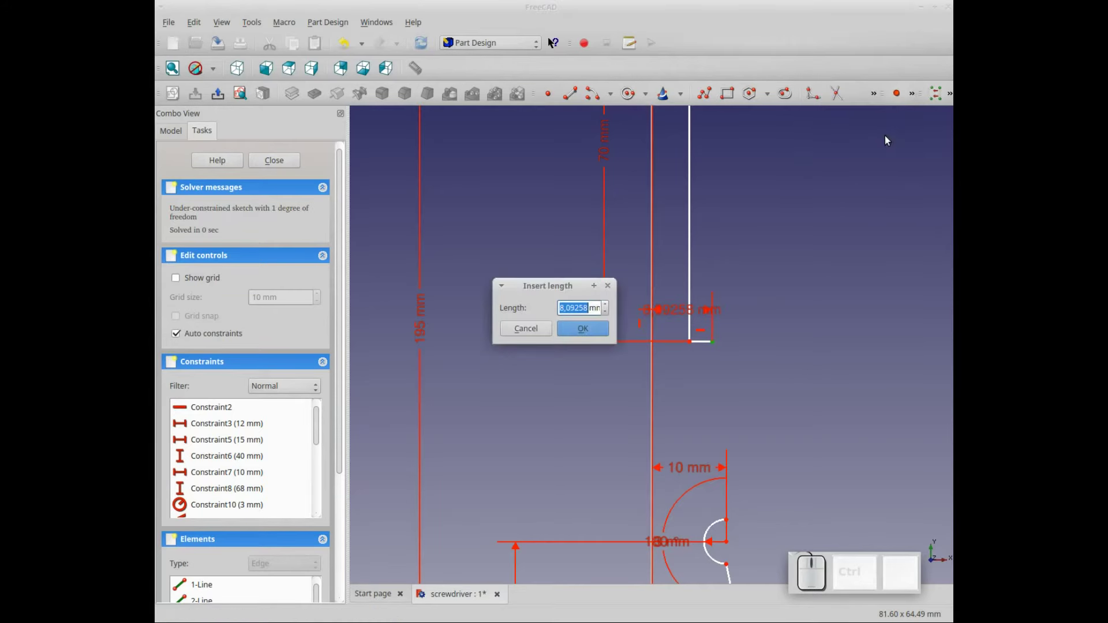
pyautogui.press('KP_7')
pyautogui.press('KP_Enter')
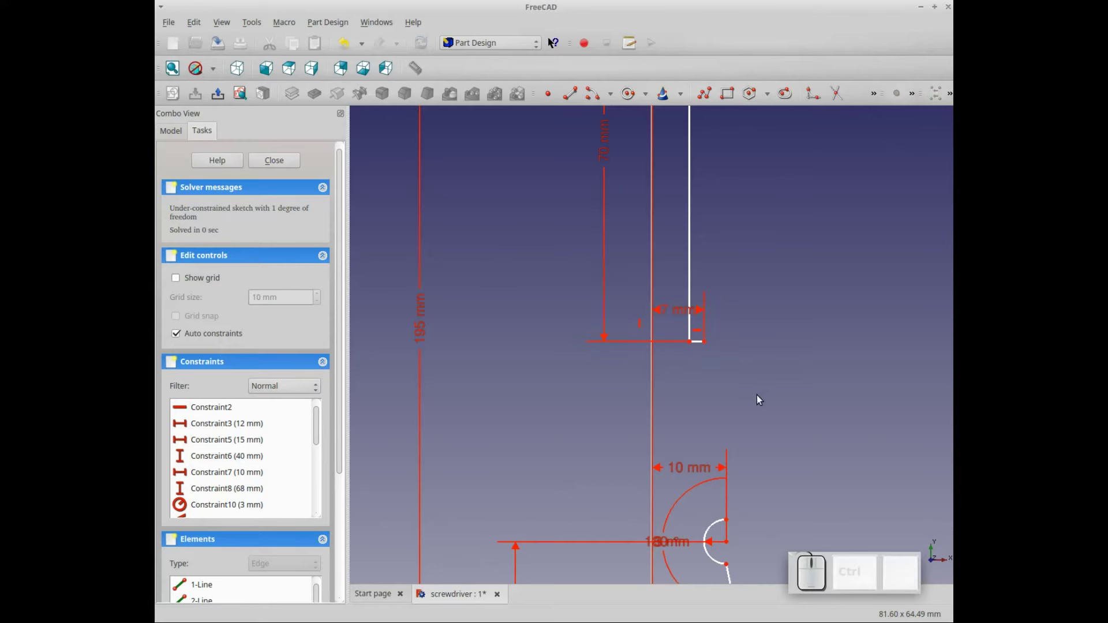
pyautogui.click(575, 103)
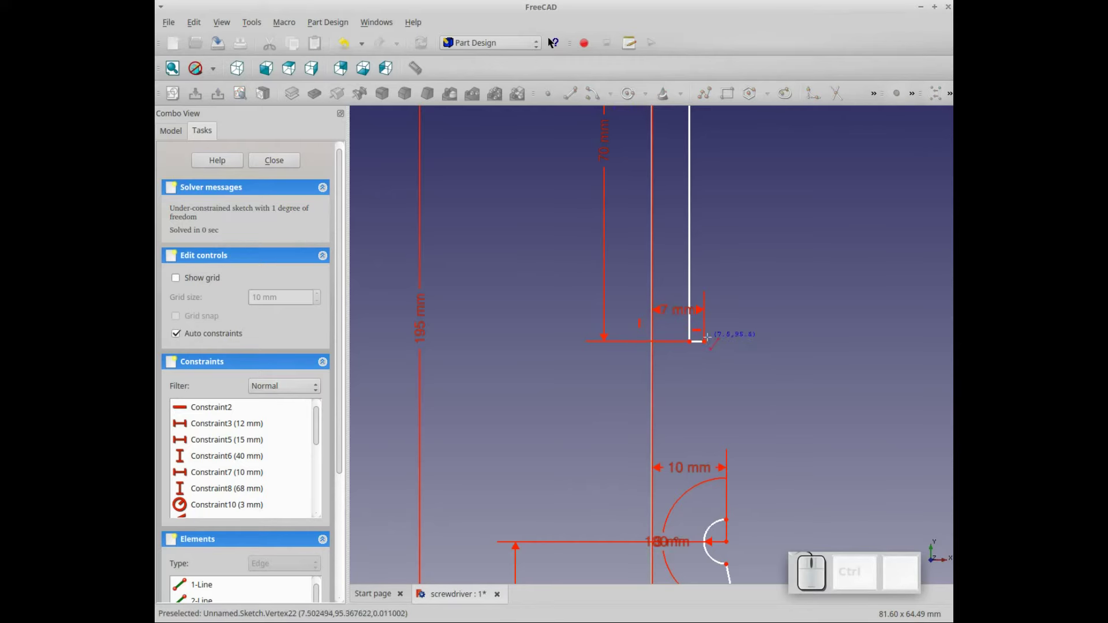
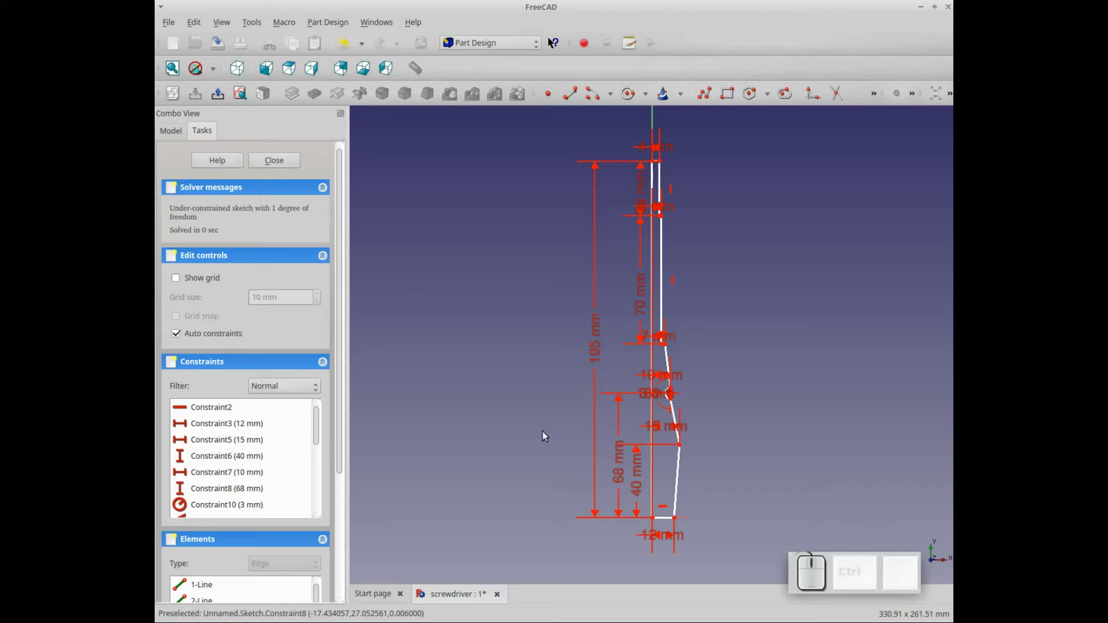
# Close the sketch and revolve the profile 360° about the vertical axis into a solid body.
pyautogui.click(273, 164)
pyautogui.click(341, 99)
pyautogui.click(298, 161)
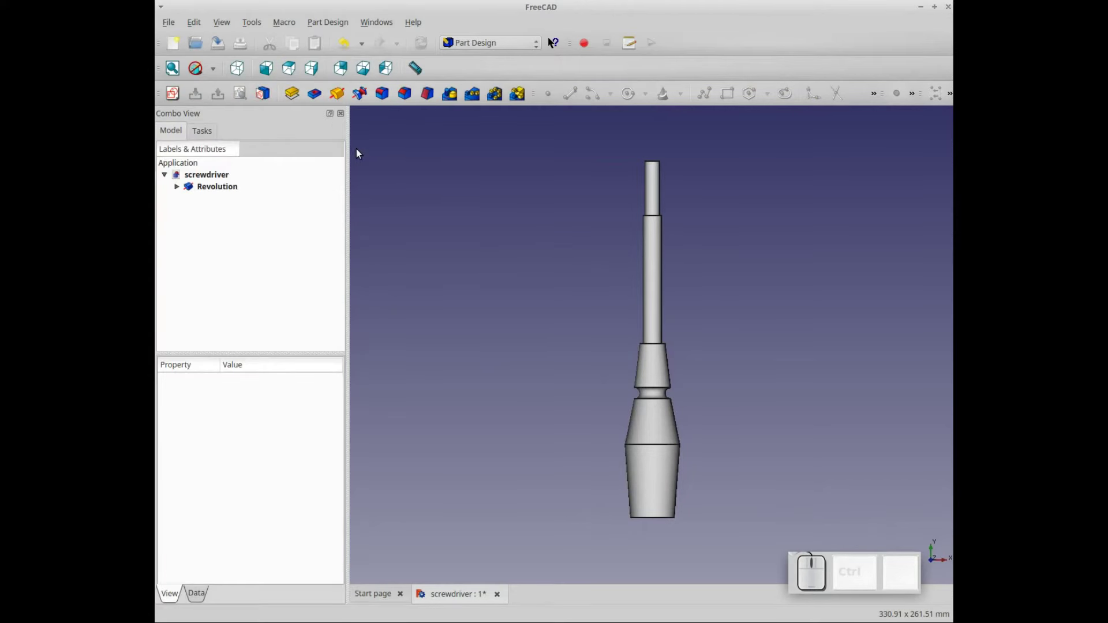
# Zoom the view to inspect the revolved screwdriver body.
pyautogui.scroll(-3)
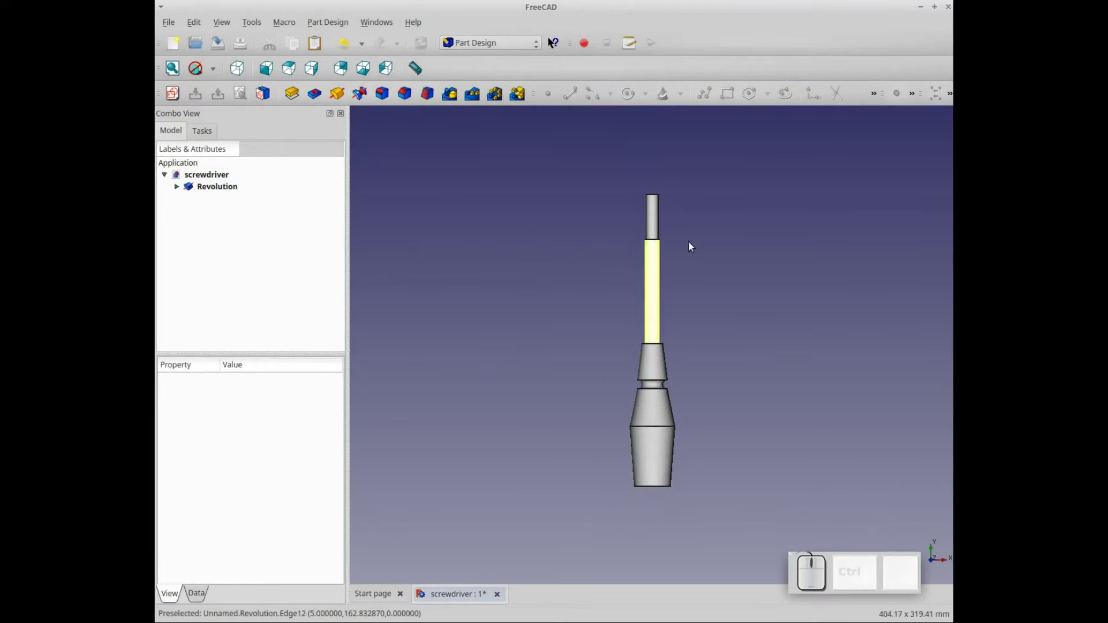
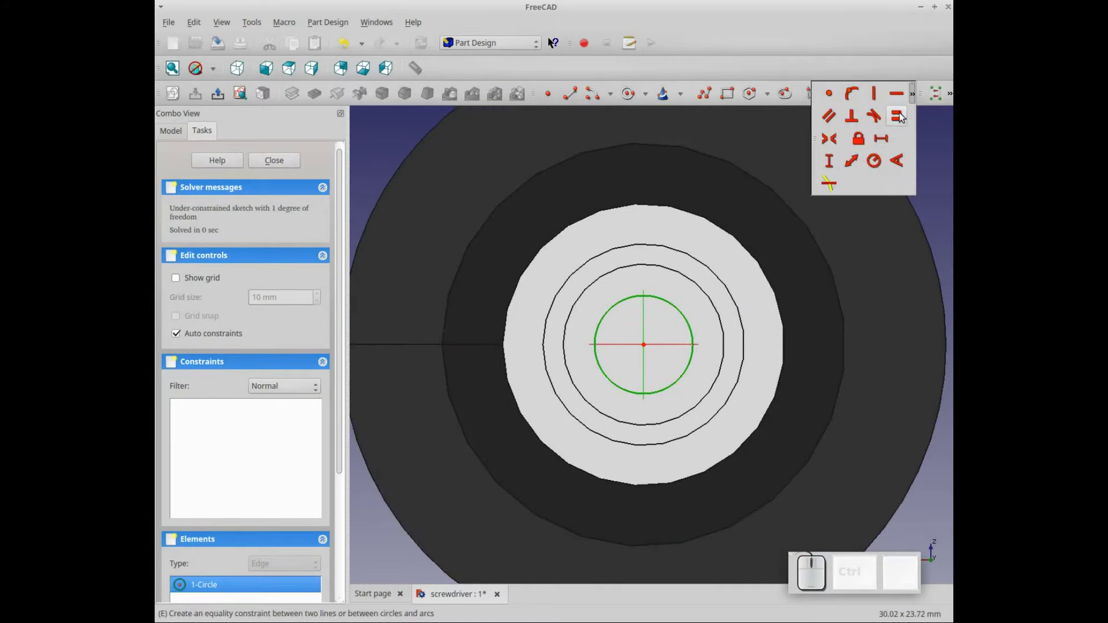
# Constrain the tip circle to a 3 mm radius and finish the sketch.
pyautogui.click(875, 163)
pyautogui.press('KP_3')
pyautogui.press('KP_Enter')
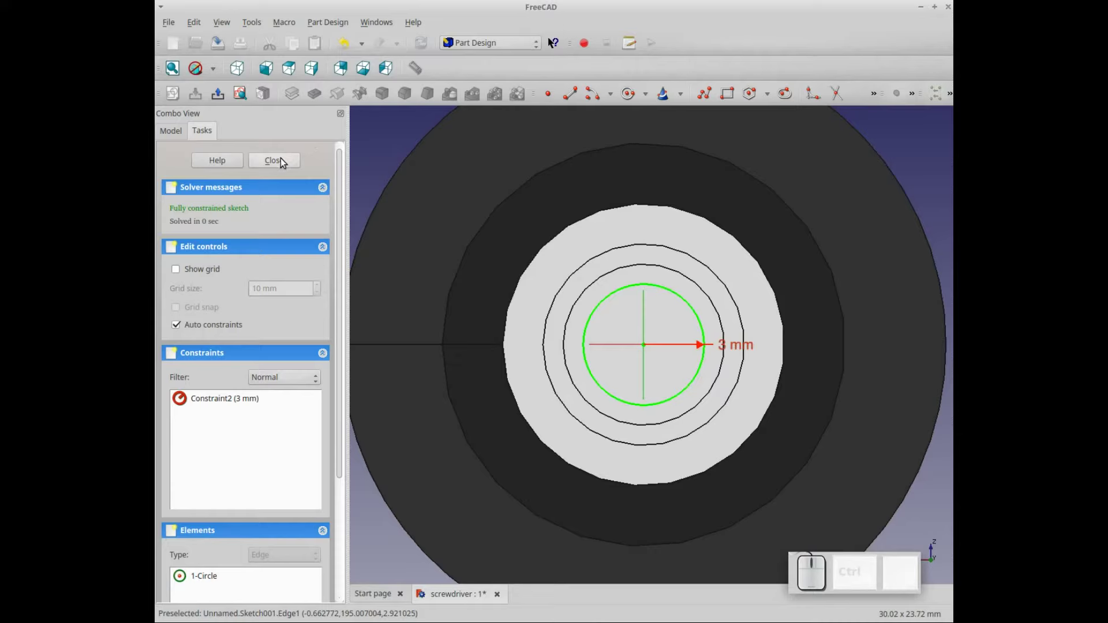
pyautogui.click(285, 162)
# Pad the tip circle 15 mm to lengthen the screwdriver tip.
pyautogui.scroll(-3)
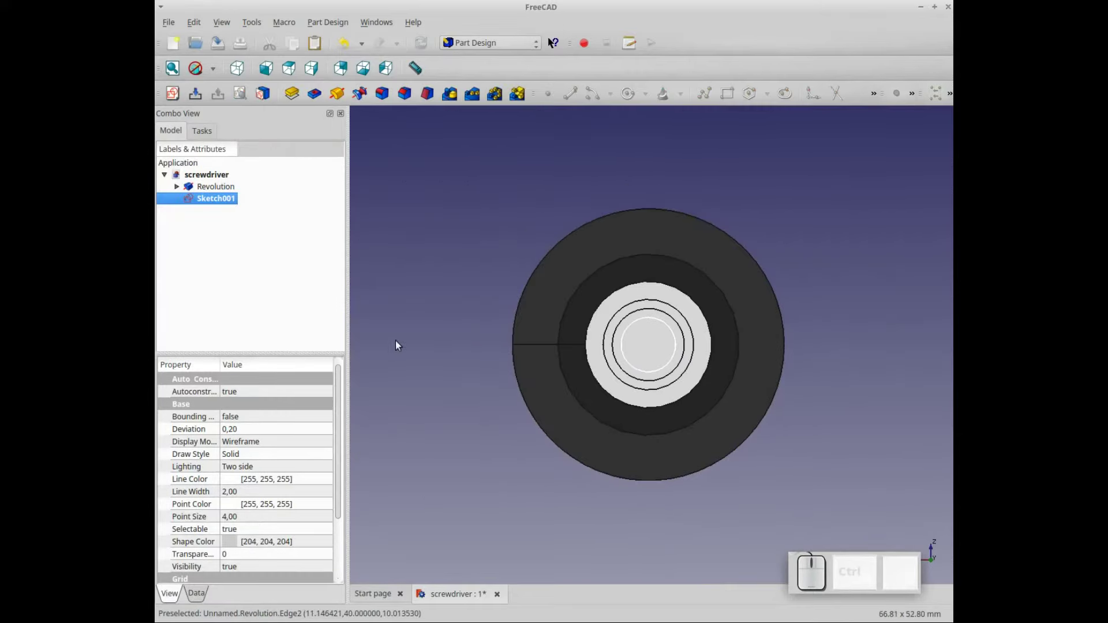
pyautogui.moveTo(446, 339); pyautogui.dragTo(492, 288)
pyautogui.scroll(-3)
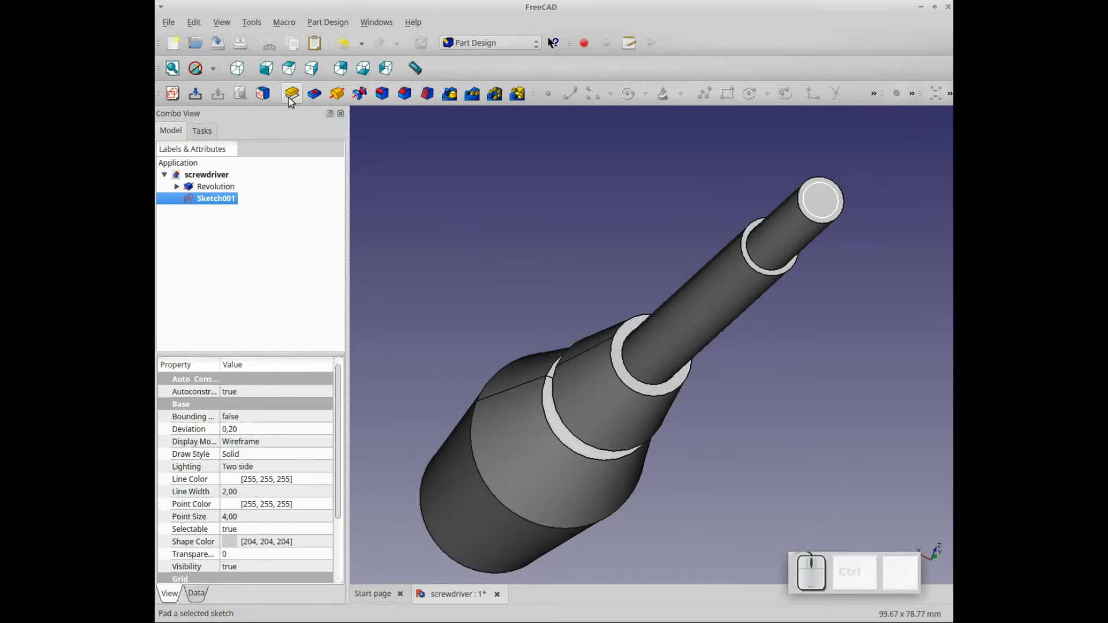
pyautogui.click(292, 101)
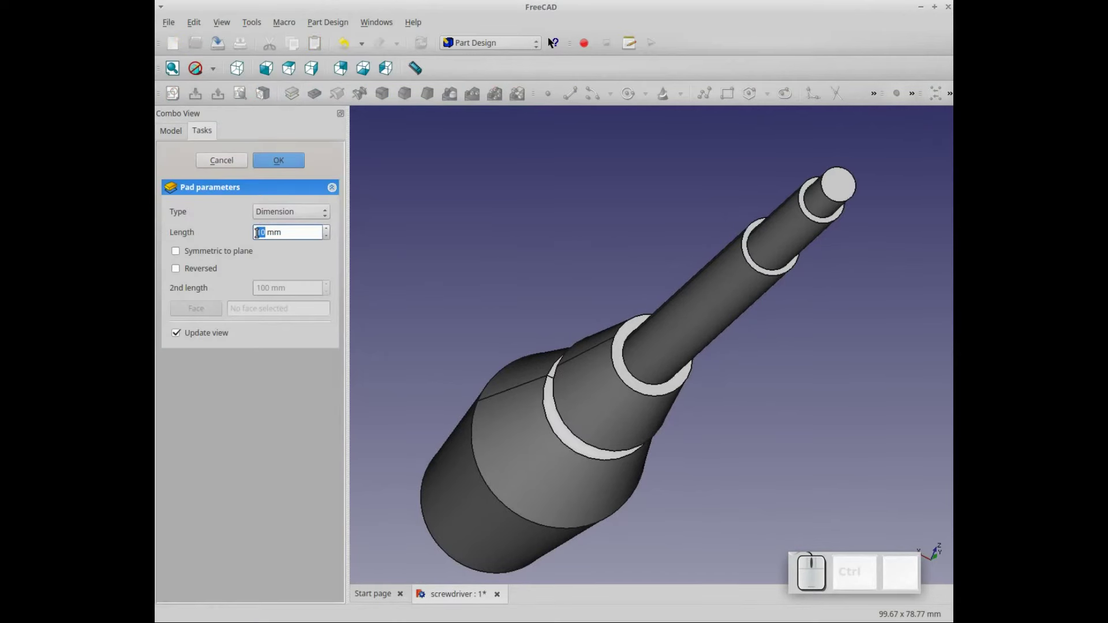
pyautogui.press('KP_1')
pyautogui.press('KP_5')
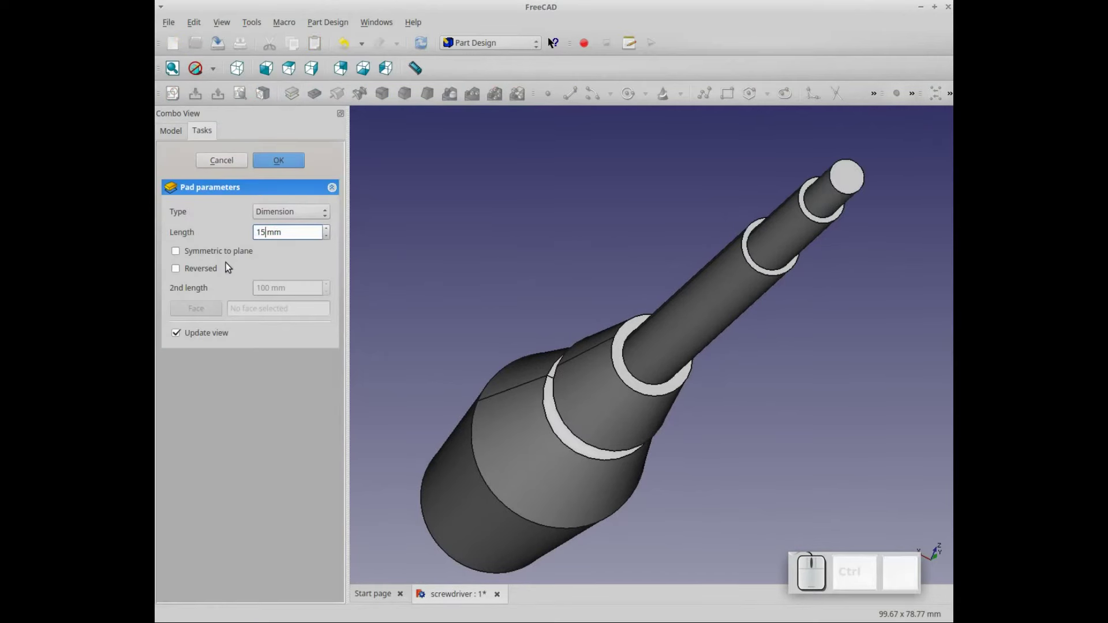
pyautogui.click(297, 160)
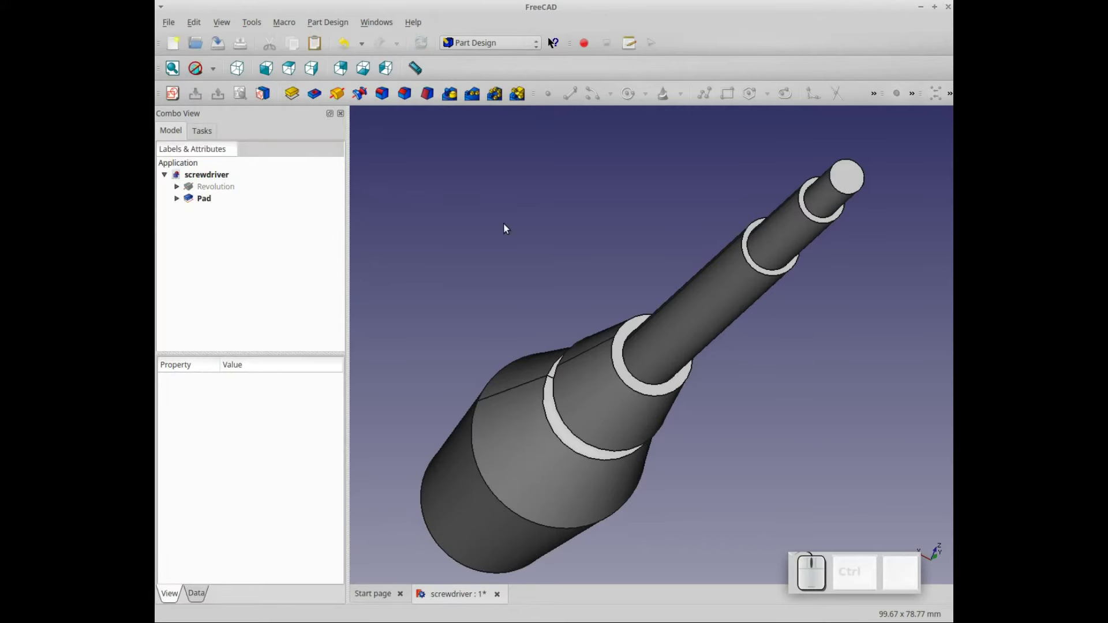
pyautogui.scroll(-3)
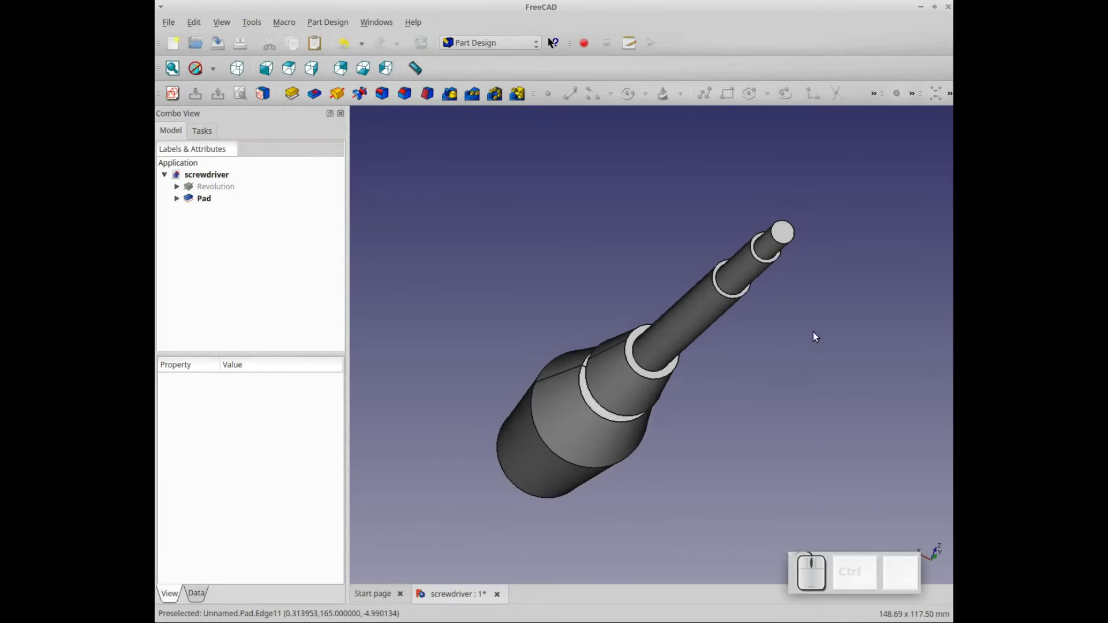
# Round the handle's bottom rim and two collar edges with a 5 mm fillet.
pyautogui.moveTo(815, 335); pyautogui.dragTo(814, 324)
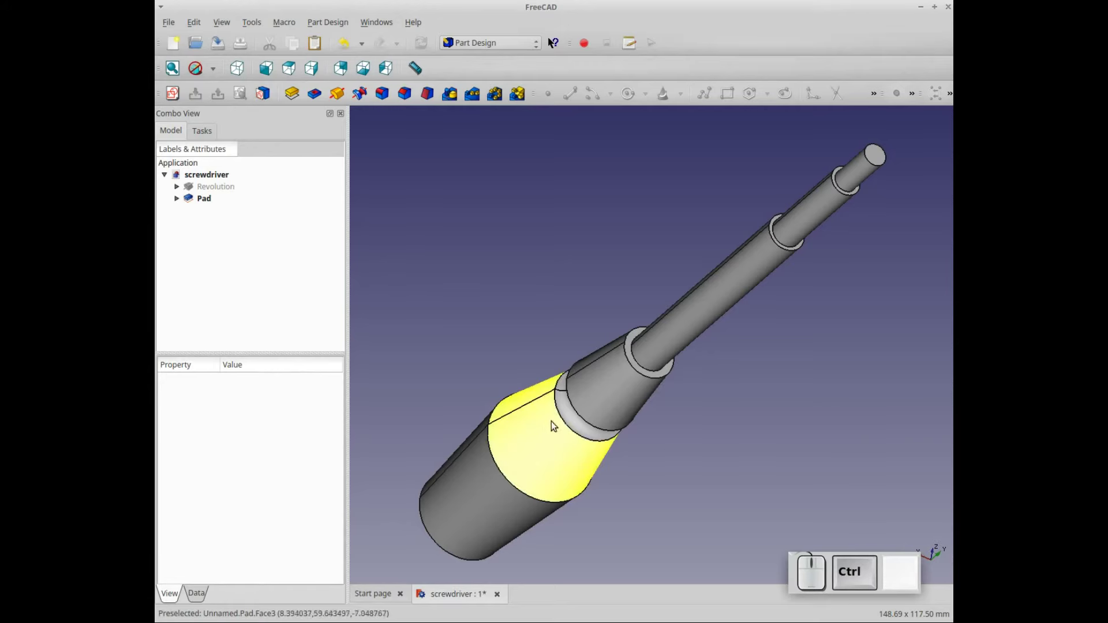
pyautogui.click(580, 416)
pyautogui.click(566, 426)
pyautogui.click(427, 526)
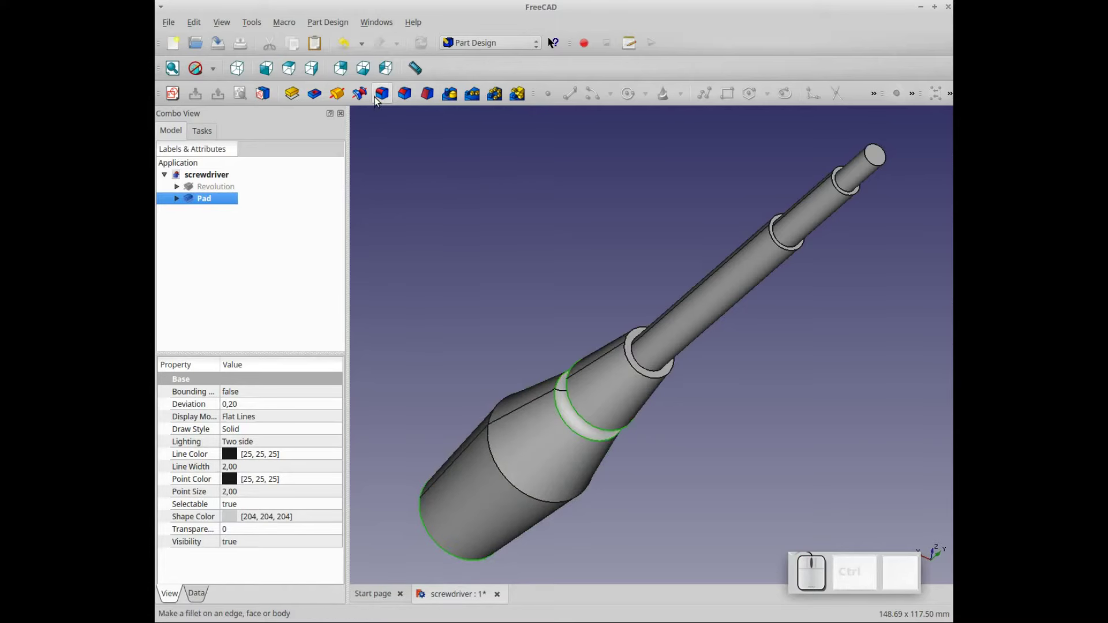
pyautogui.click(380, 98)
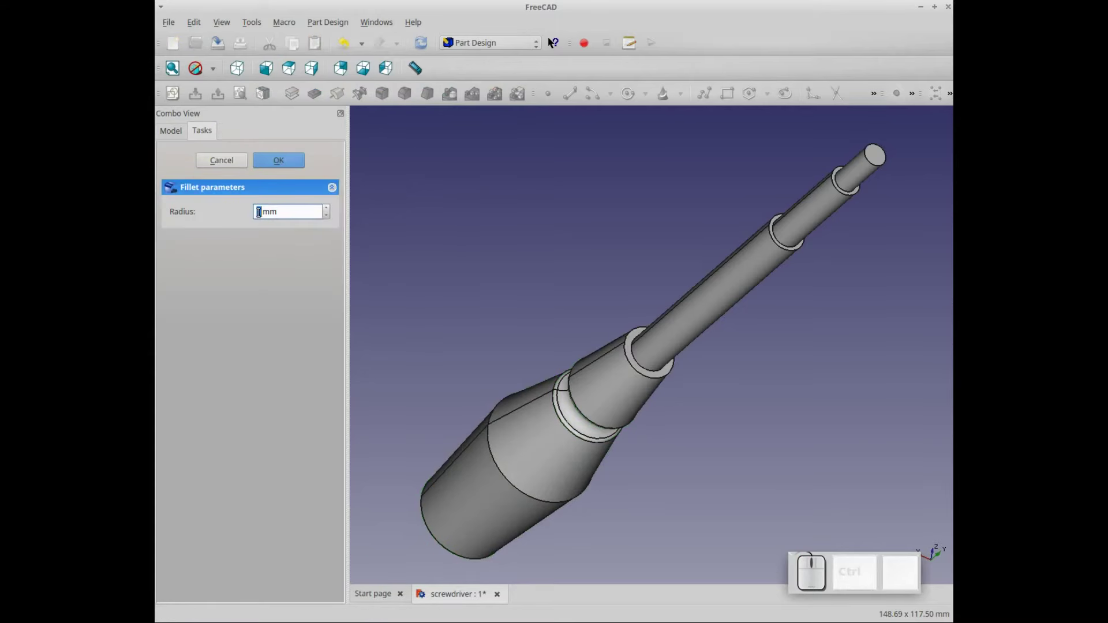
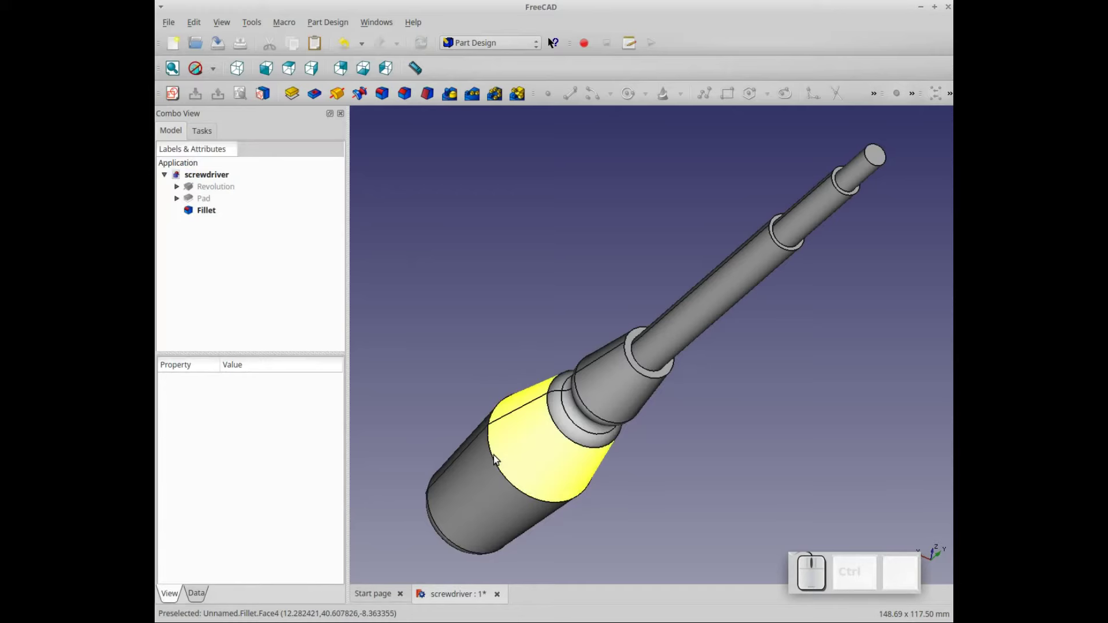
# Smooth the handle's middle edge with a 50 mm fillet.
pyautogui.click(499, 463)
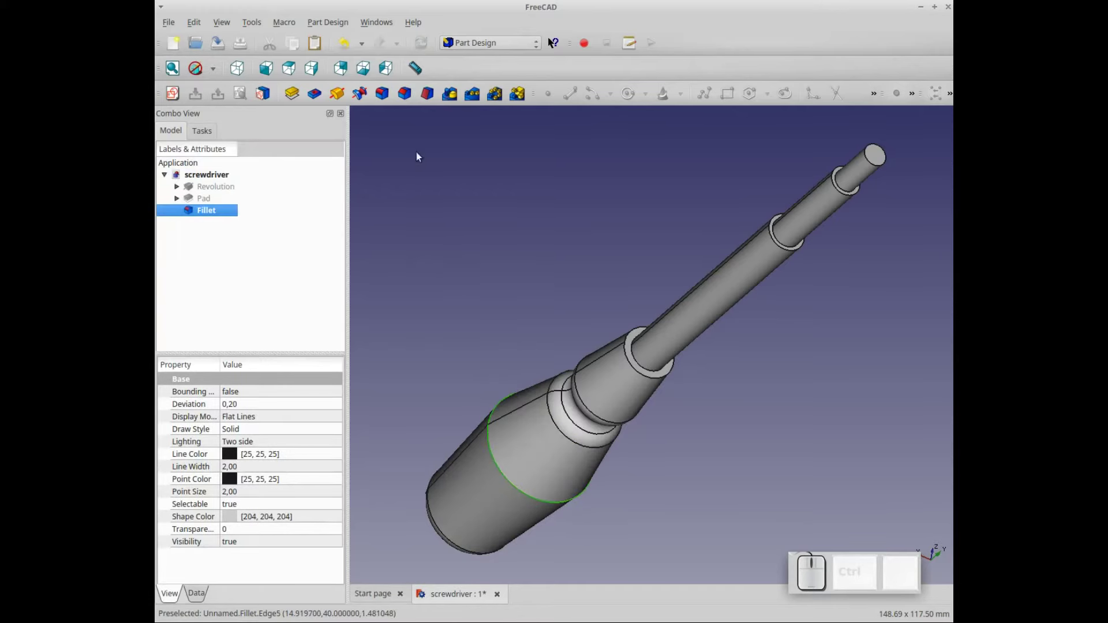
pyautogui.click(385, 98)
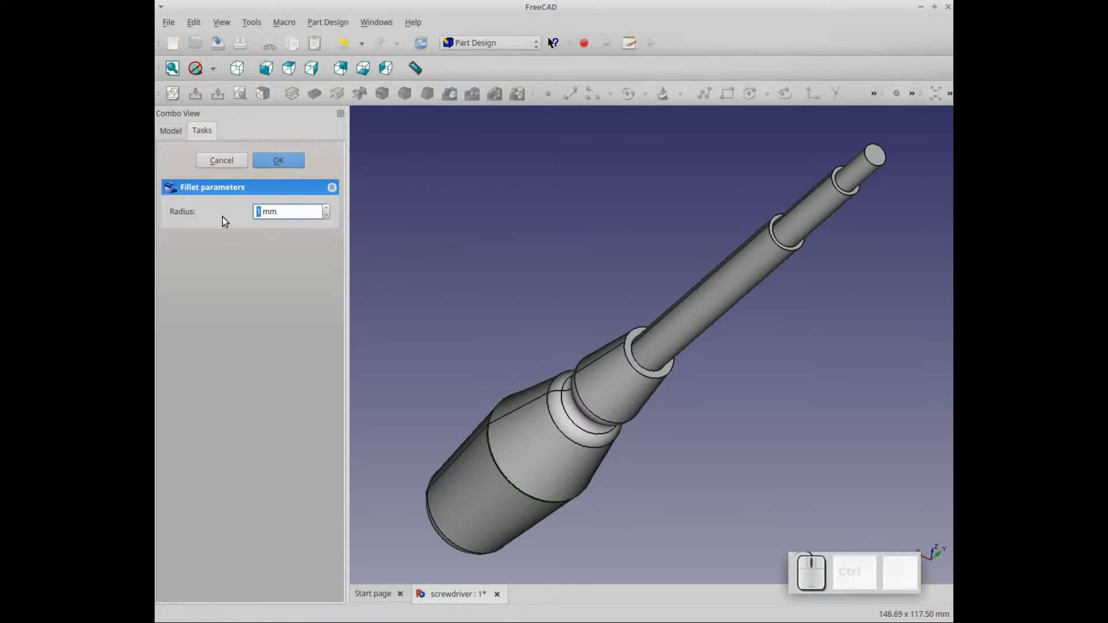
pyautogui.press('KP_5')
pyautogui.press('KP_0')
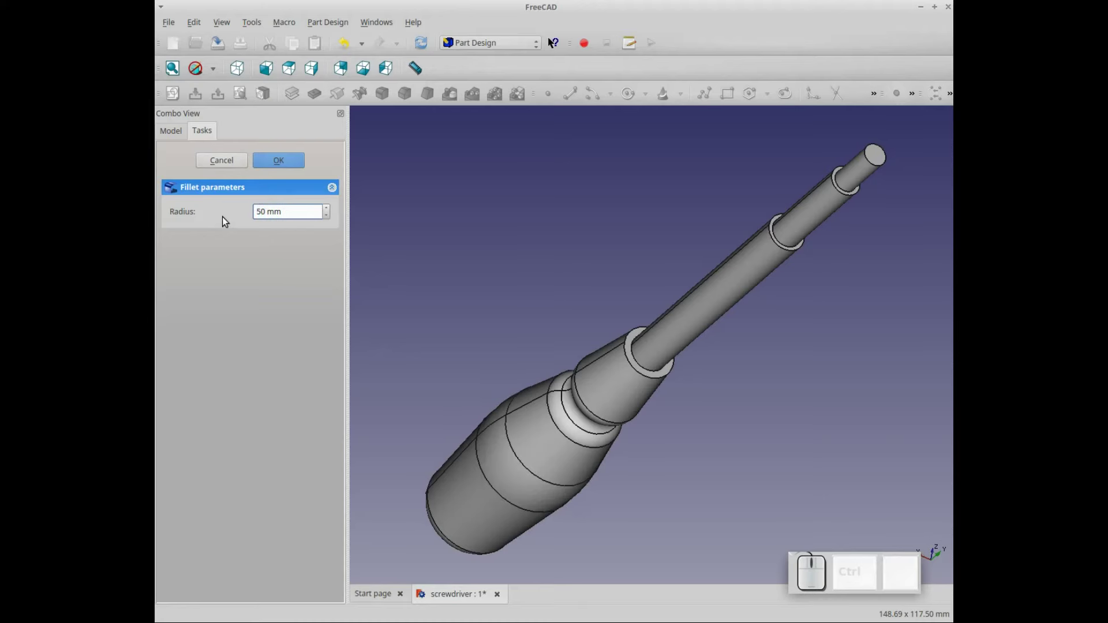
# Fillet the shaft base and two shaft step edges at 0.5 mm radius, creating Fillet002.
pyautogui.click(285, 164)
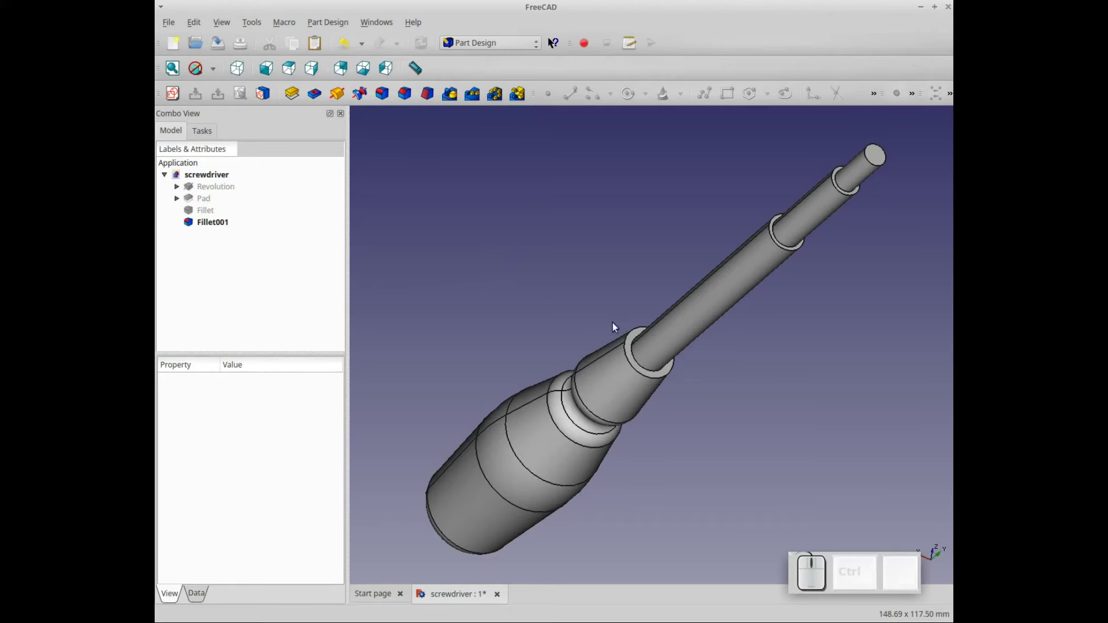
pyautogui.click(628, 339)
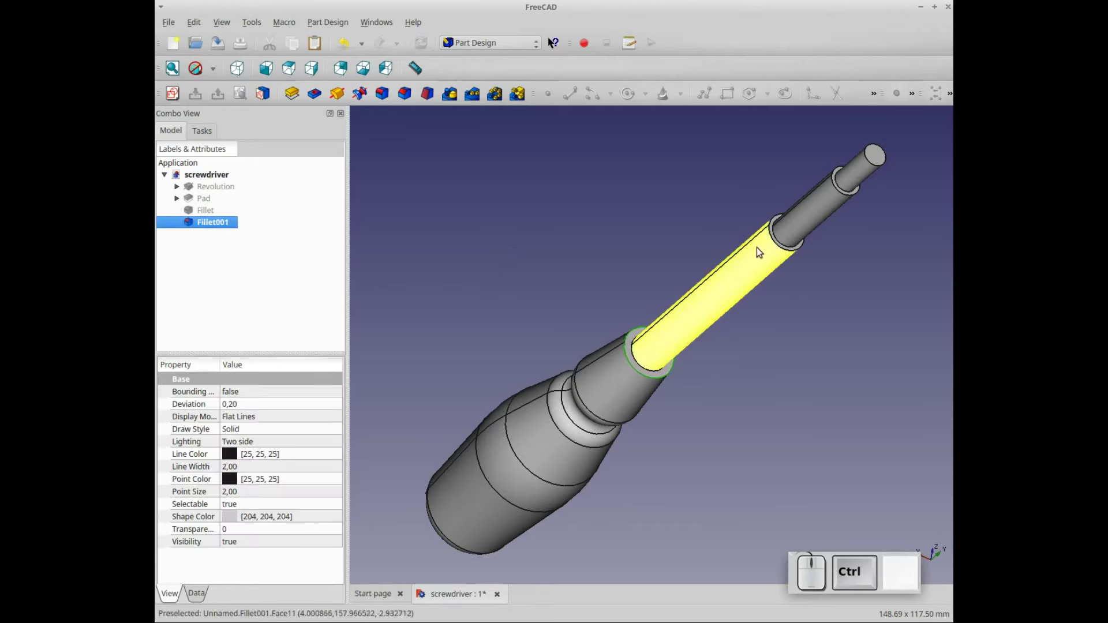
pyautogui.click(773, 239)
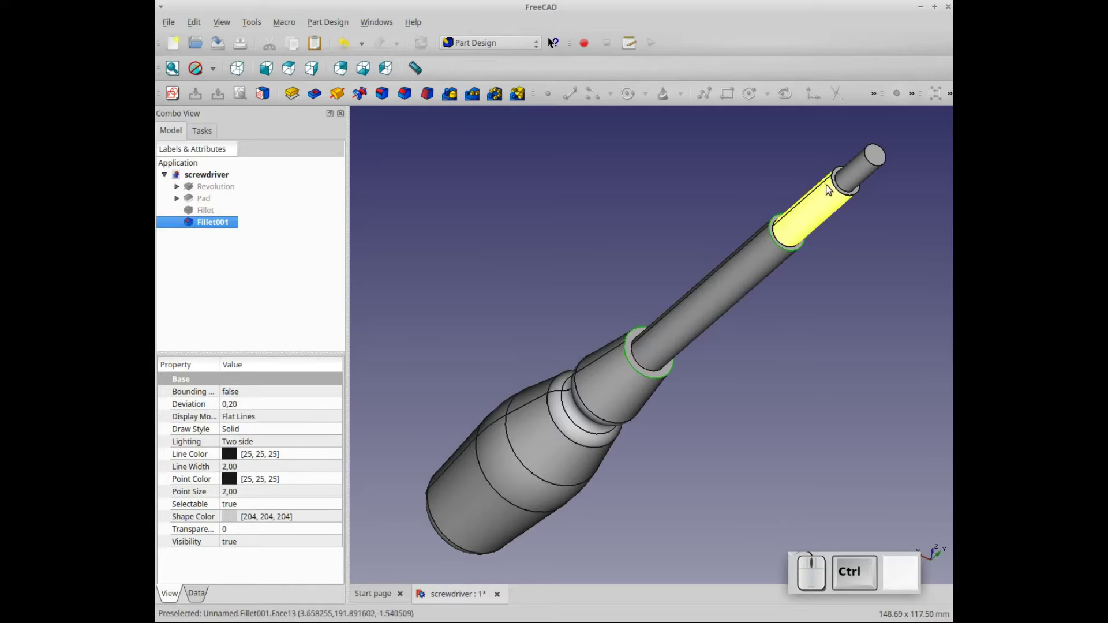
pyautogui.click(839, 187)
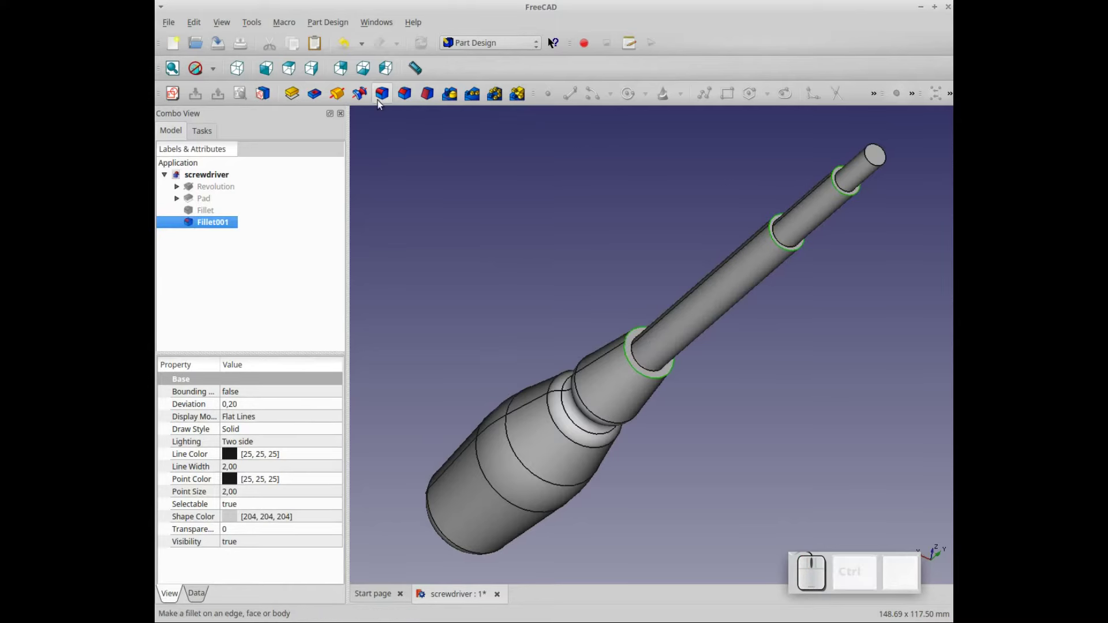
pyautogui.click(379, 98)
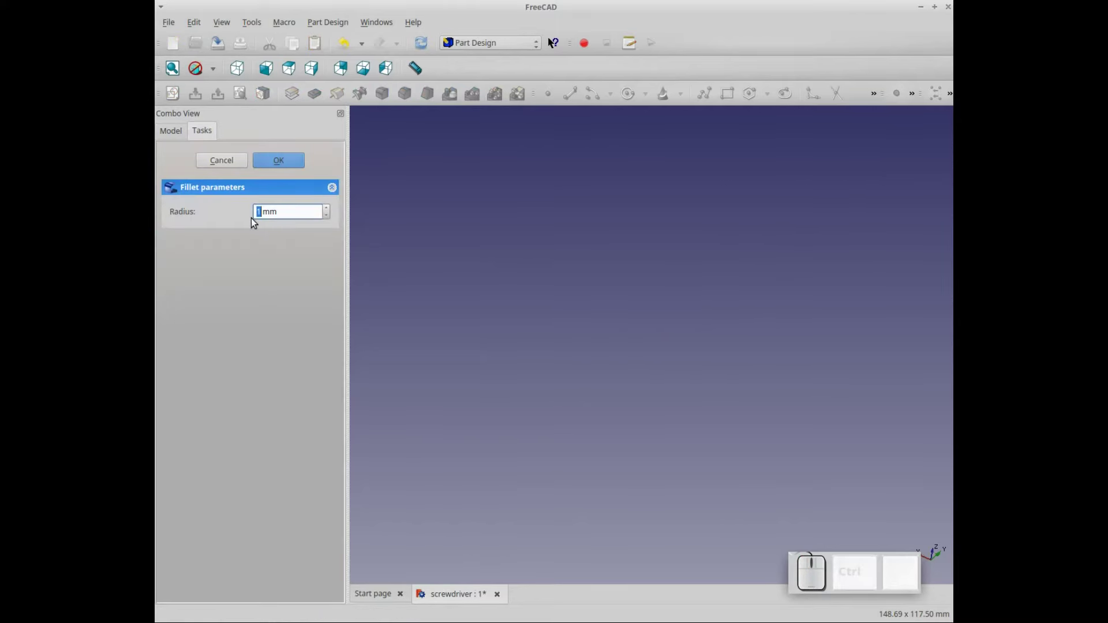
pyautogui.press('BackSpace')
pyautogui.press('KP_0')
pyautogui.press('KP_Decimal')
pyautogui.press('KP_5')
pyautogui.click(279, 163)
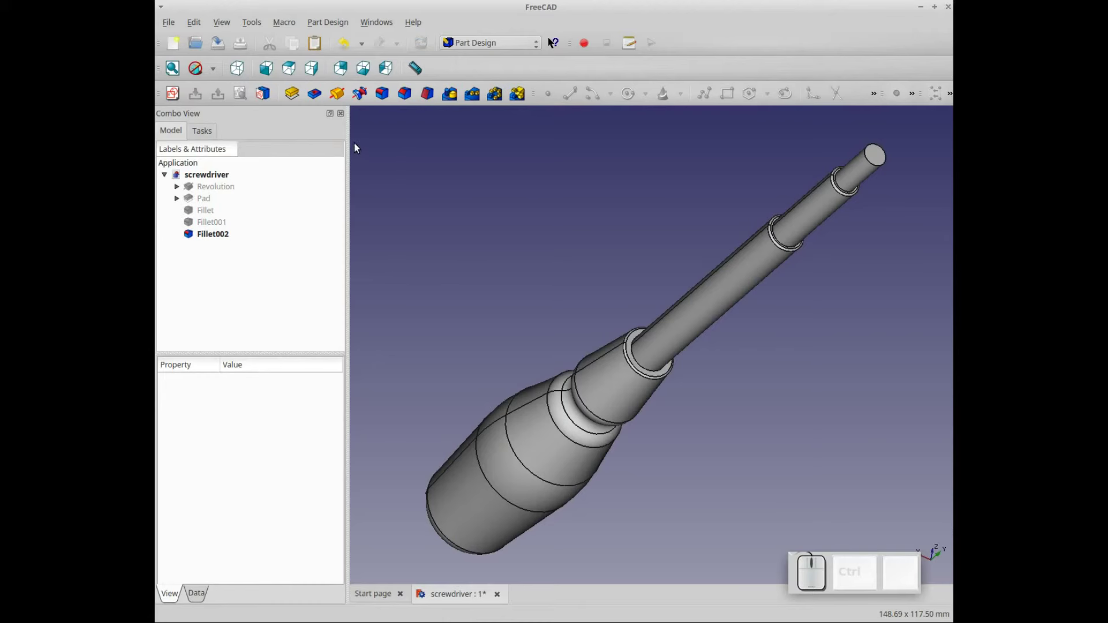
# Create Sketch002 on the shaft's tip face and hide the Fillet002 body.
pyautogui.click(878, 158)
pyautogui.click(173, 96)
pyautogui.scroll(3)
pyautogui.click(166, 129)
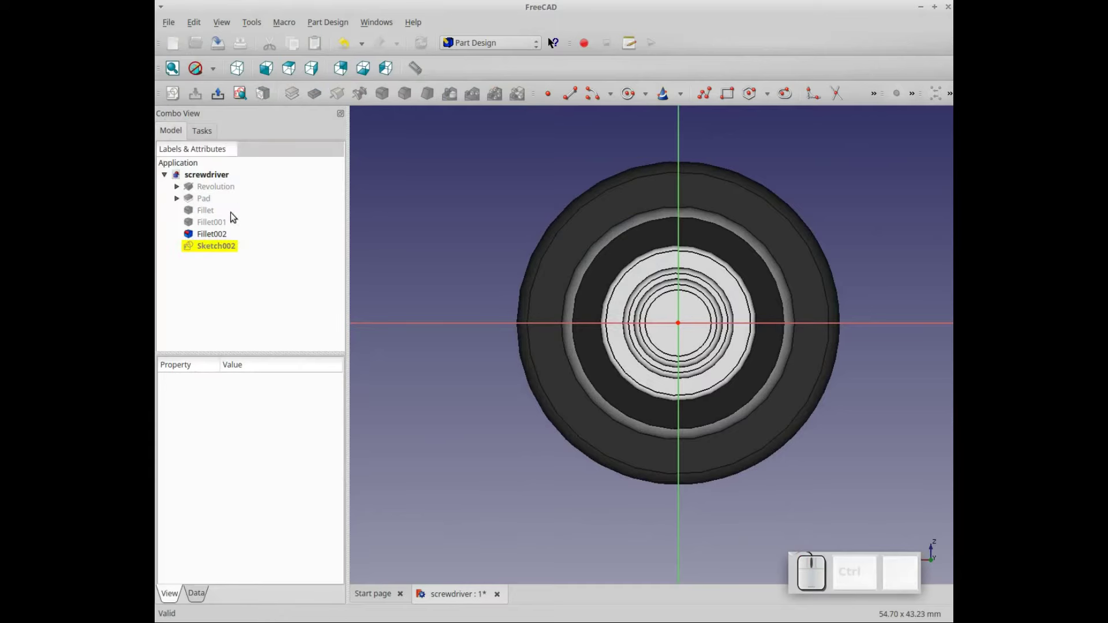
pyautogui.click(221, 234)
pyautogui.press('space')
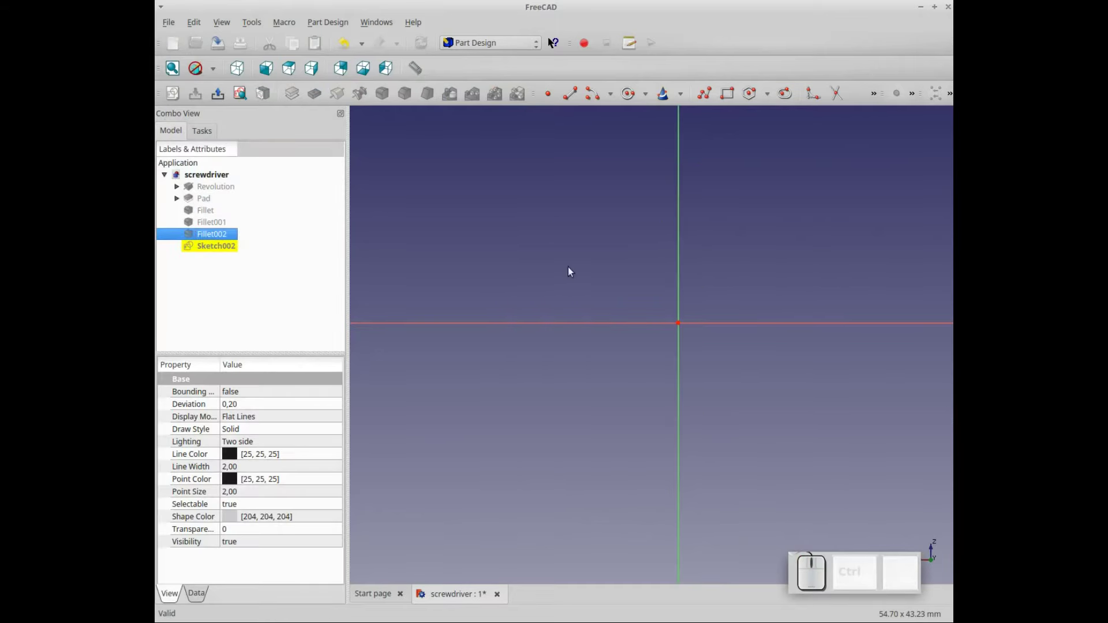
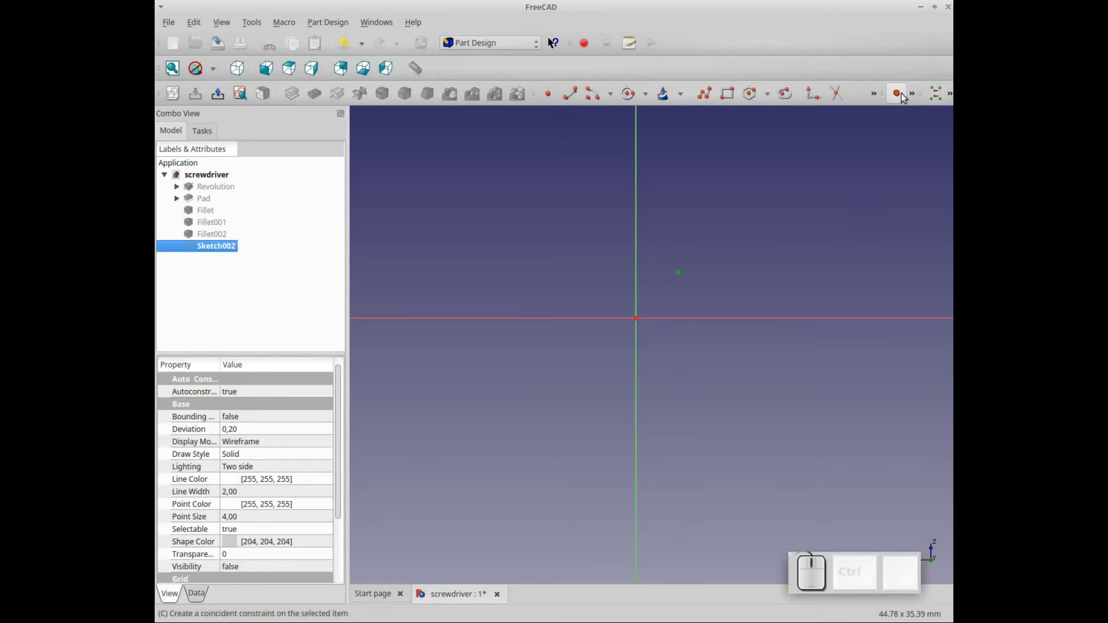
# Constrain the first point 1 mm vertically and 1 mm horizontally from the origin.
pyautogui.click(916, 95)
pyautogui.click(865, 147)
pyautogui.click(663, 143)
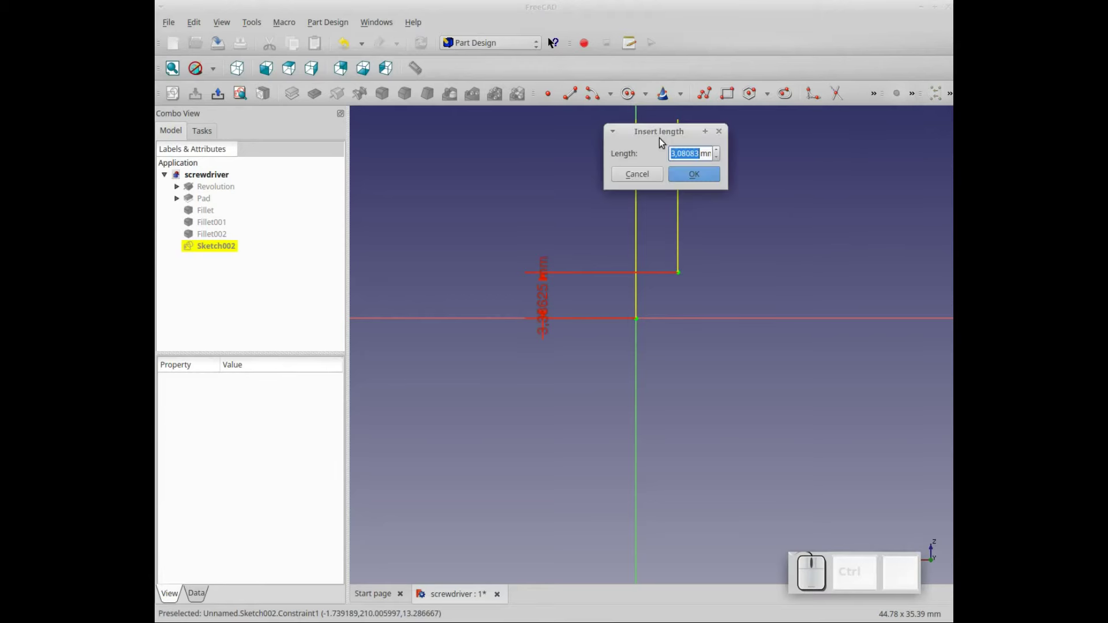
pyautogui.press('KP_1')
pyautogui.press('KP_Enter')
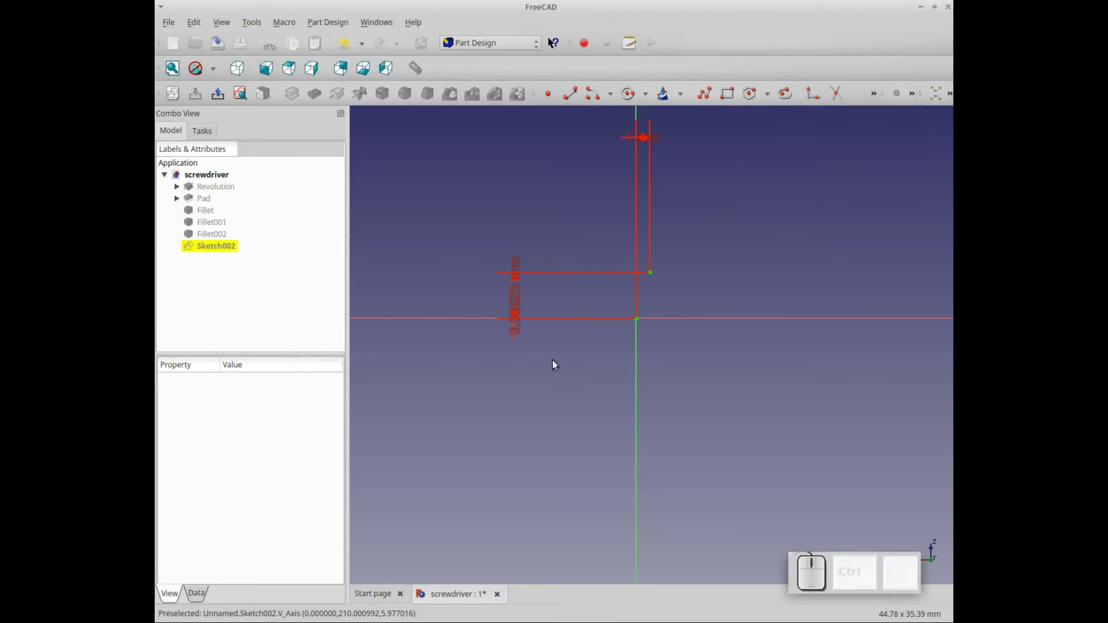
pyautogui.click(516, 307)
pyautogui.press('KP_1')
pyautogui.press('KP_Enter')
pyautogui.scroll(3)
pyautogui.press('Down')
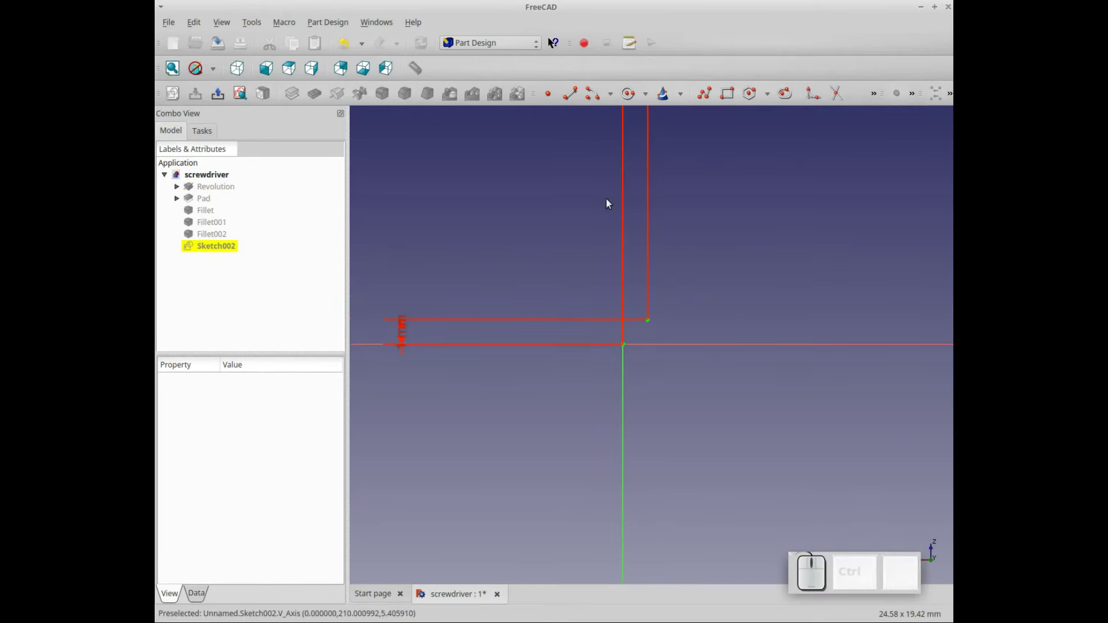
# Draw a right triangle from that point with 3 mm horizontal and vertical legs.
pyautogui.click(575, 97)
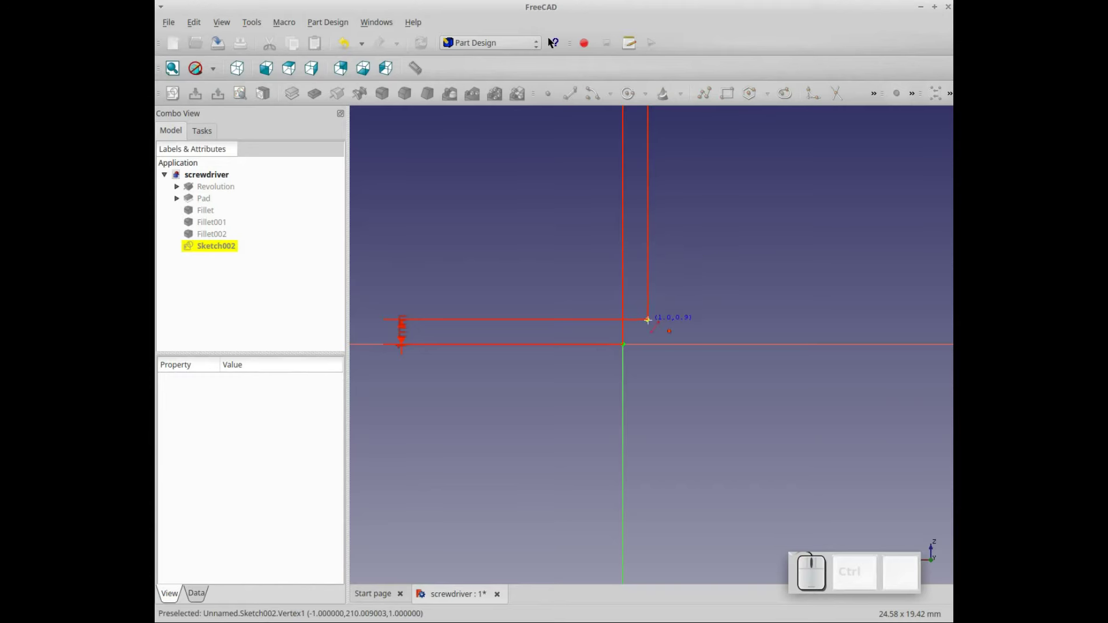
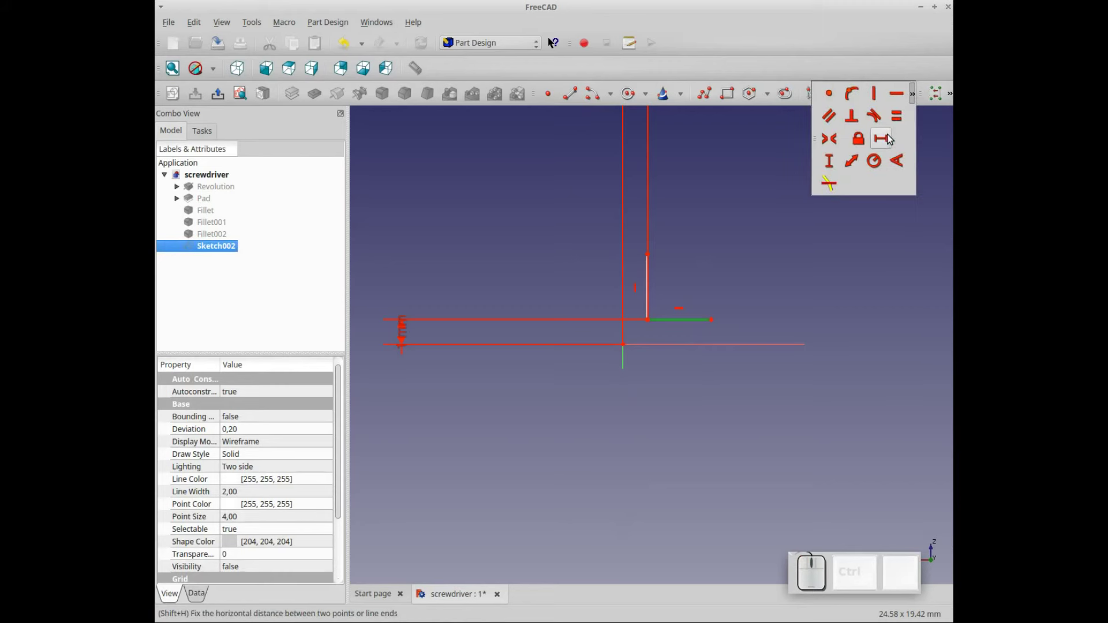
pyautogui.click(889, 139)
pyautogui.press('KP_3')
pyautogui.press('KP_Enter')
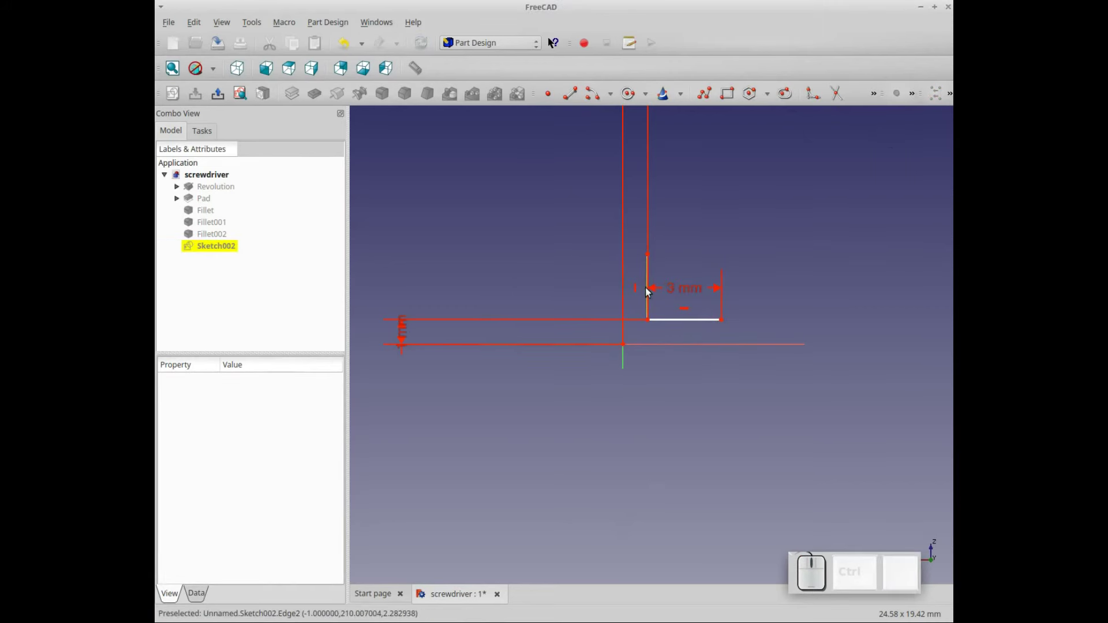
pyautogui.click(649, 291)
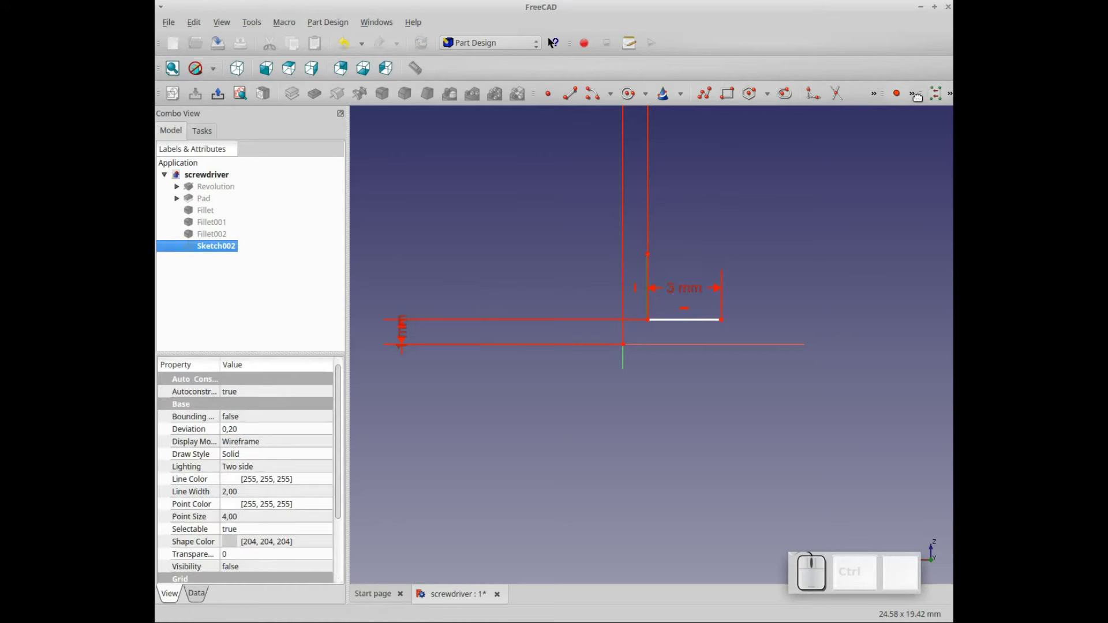
pyautogui.click(916, 99)
pyautogui.click(835, 164)
pyautogui.press('KP_3')
pyautogui.press('KP_Enter')
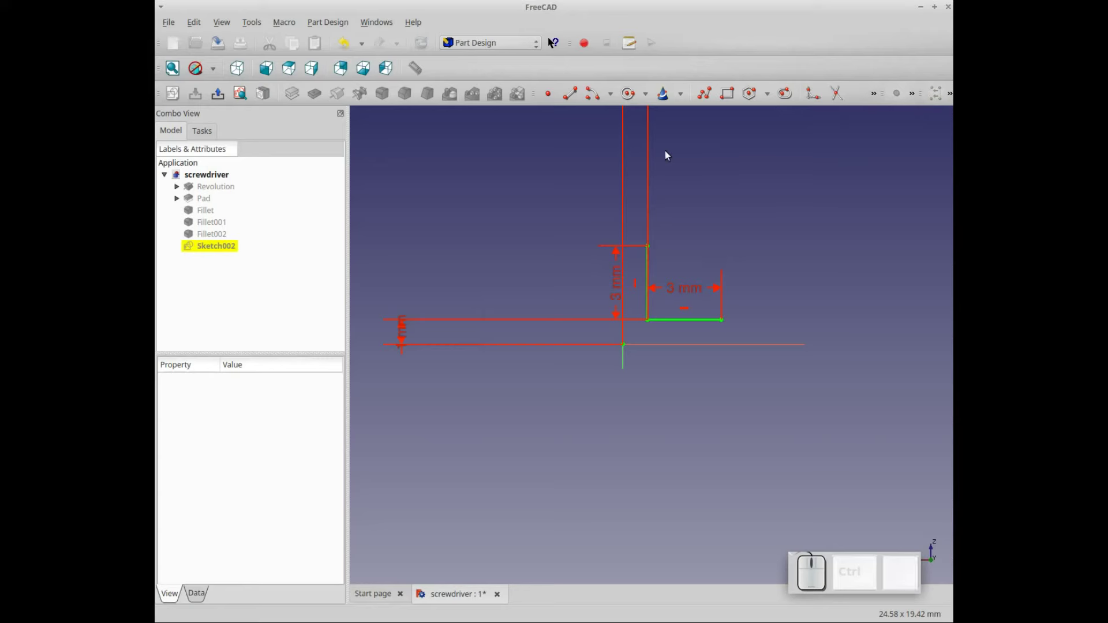
pyautogui.click(575, 99)
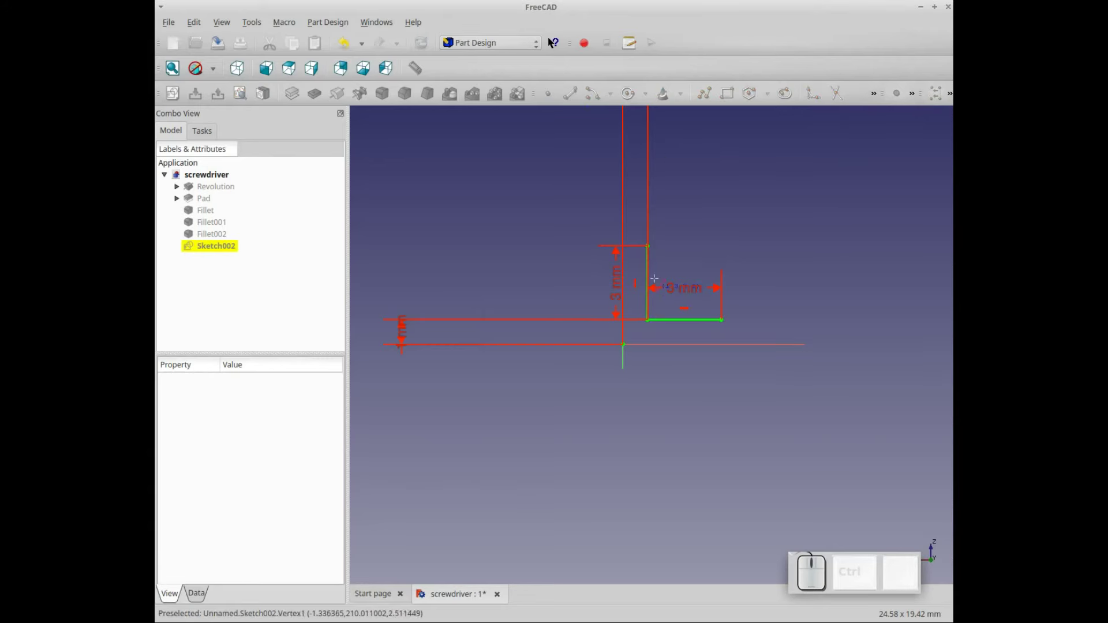
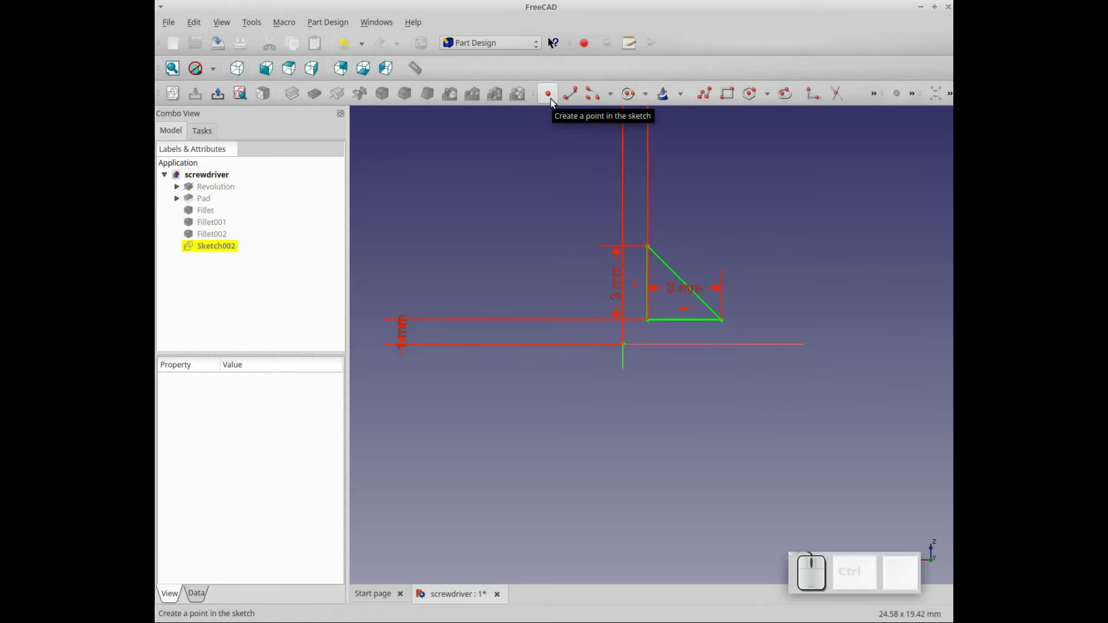
# Place a point below the horizontal axis and dimension it -1 mm and 1 mm from the axes.
pyautogui.click(554, 101)
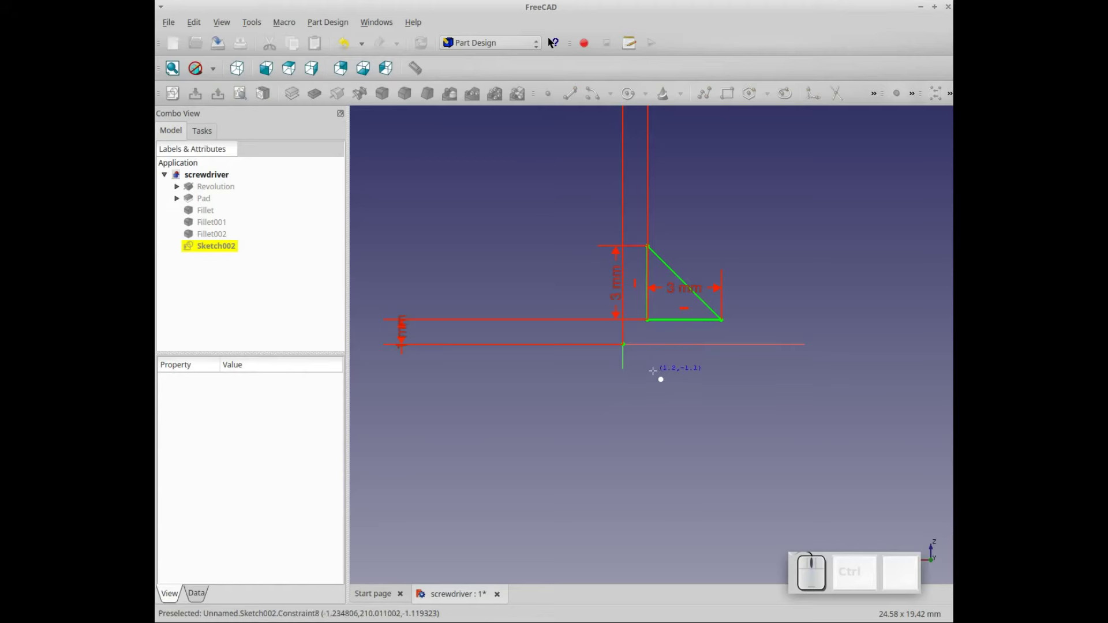
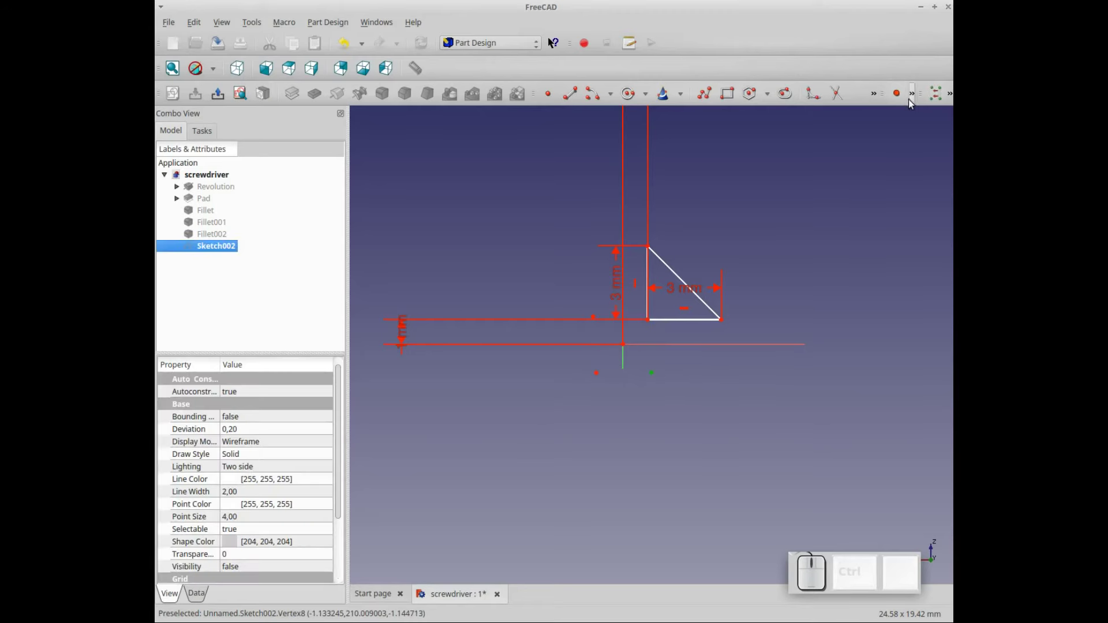
pyautogui.click(913, 98)
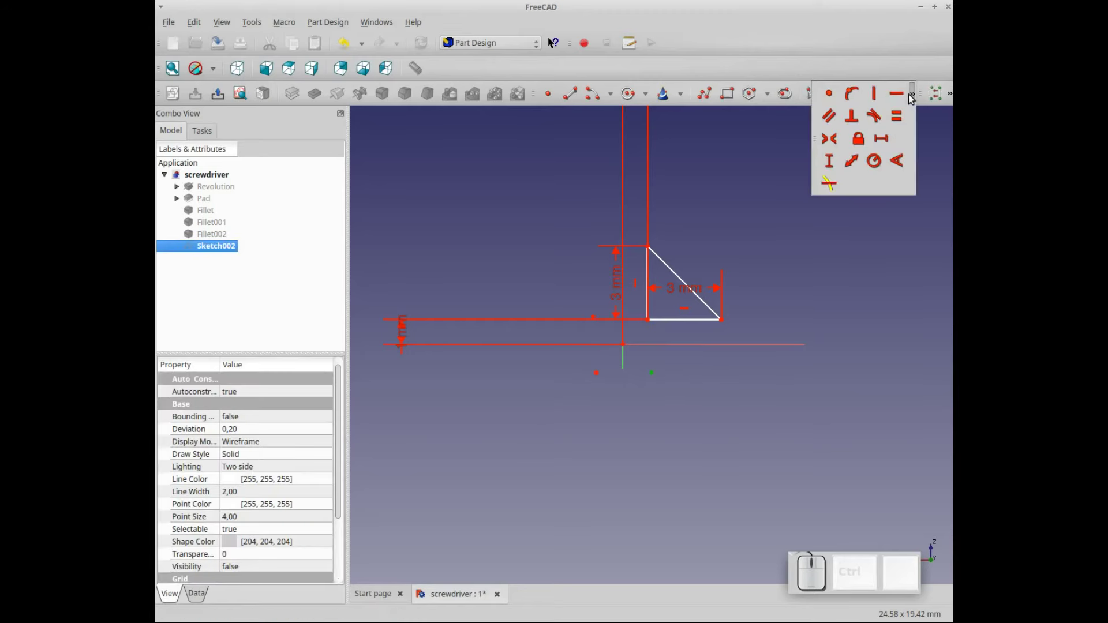
pyautogui.click(860, 139)
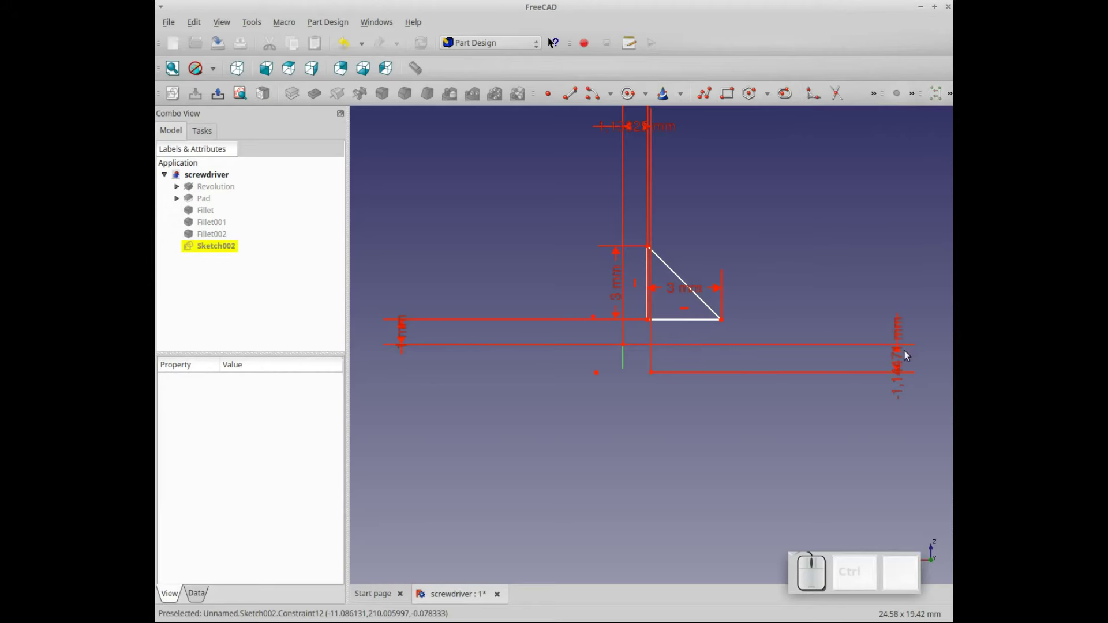
pyautogui.click(900, 355)
pyautogui.press('KP_Subtract')
pyautogui.press('KP_1')
pyautogui.press('KP_Enter')
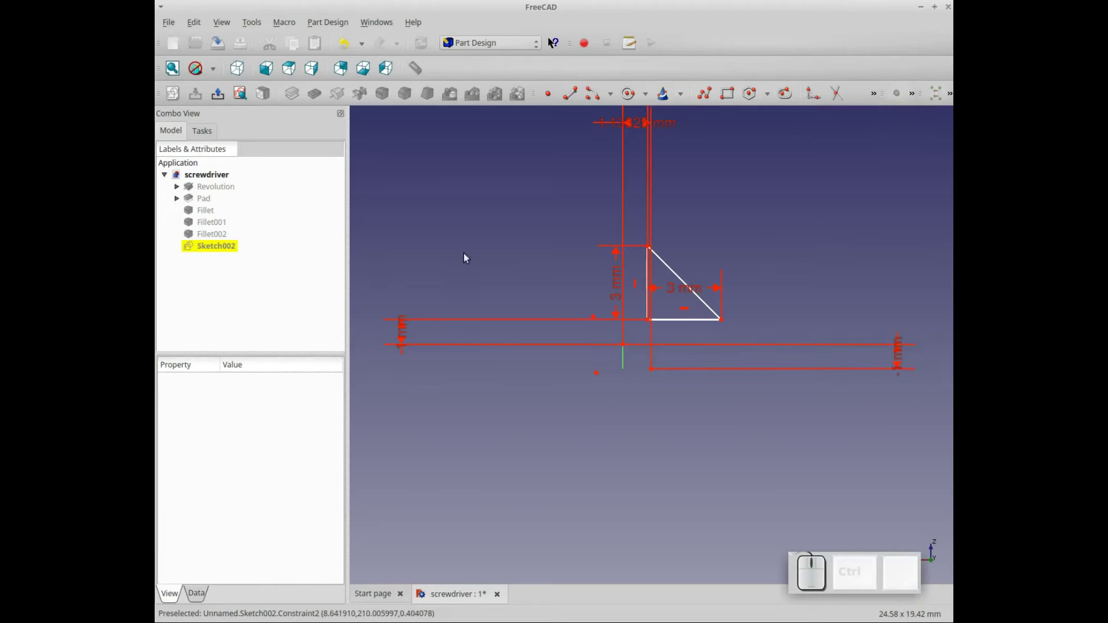
pyautogui.click(633, 125)
pyautogui.press('KP_1')
pyautogui.press('KP_Enter')
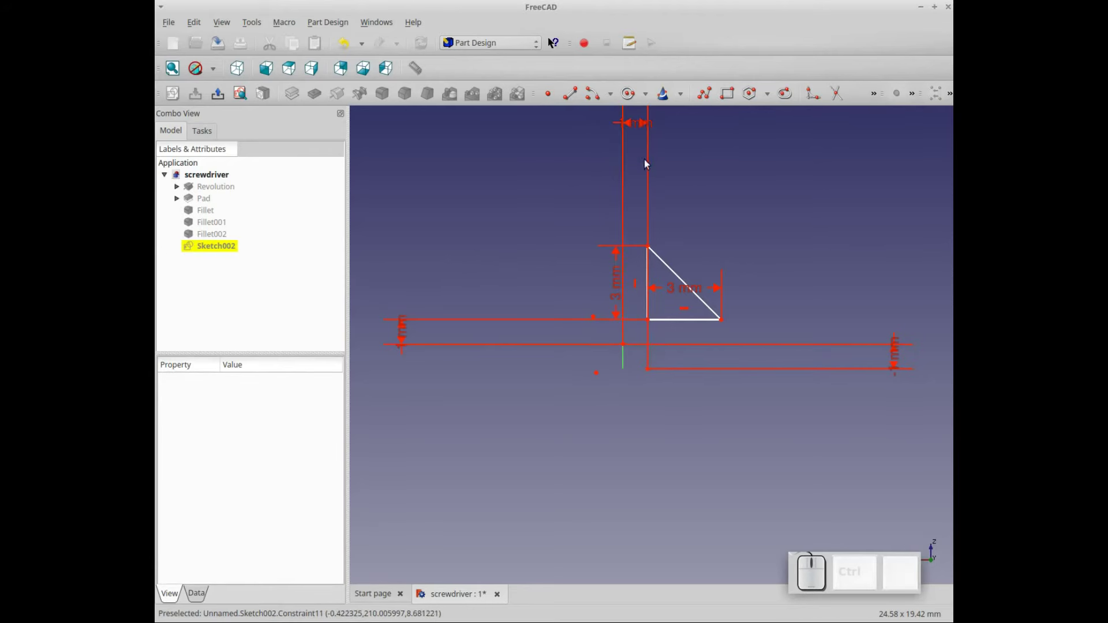
# Constrain the second reference point -1 mm from each axis.
pyautogui.click(603, 377)
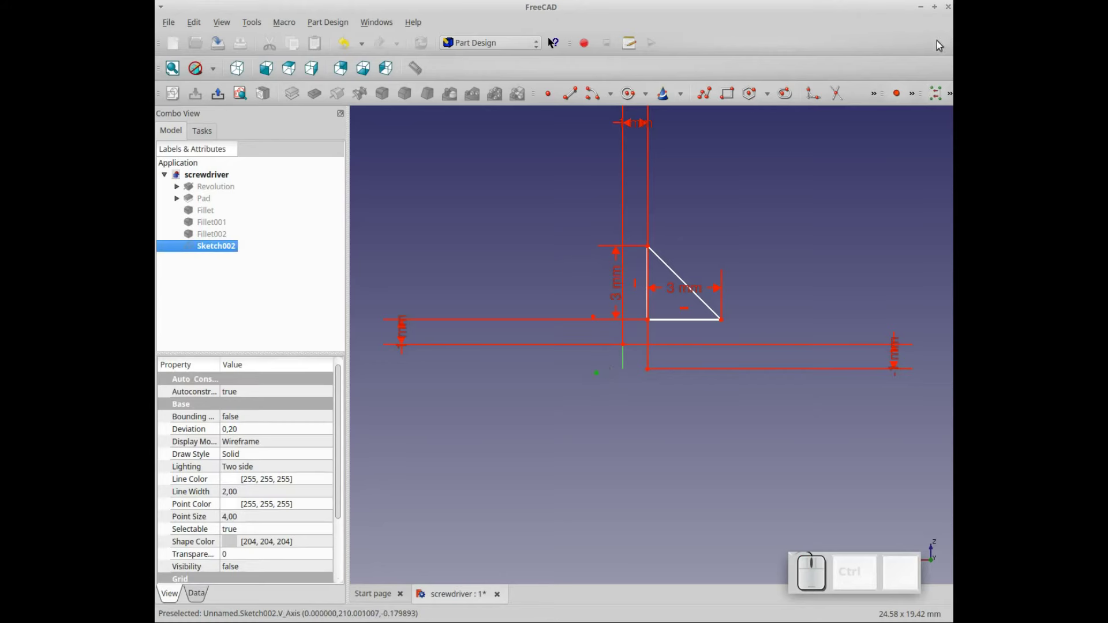
pyautogui.click(913, 94)
pyautogui.click(866, 150)
pyautogui.click(846, 369)
pyautogui.press('KP_Subtract')
pyautogui.press('KP_1')
pyautogui.press('KP_Enter')
pyautogui.scroll(-3)
pyautogui.click(616, 495)
pyautogui.press('KP_Subtract')
pyautogui.press('KP_1')
pyautogui.press('KP_Enter')
pyautogui.scroll(3)
# Draw a long reference line downward and offset it -1 mm from the axis.
pyautogui.click(599, 321)
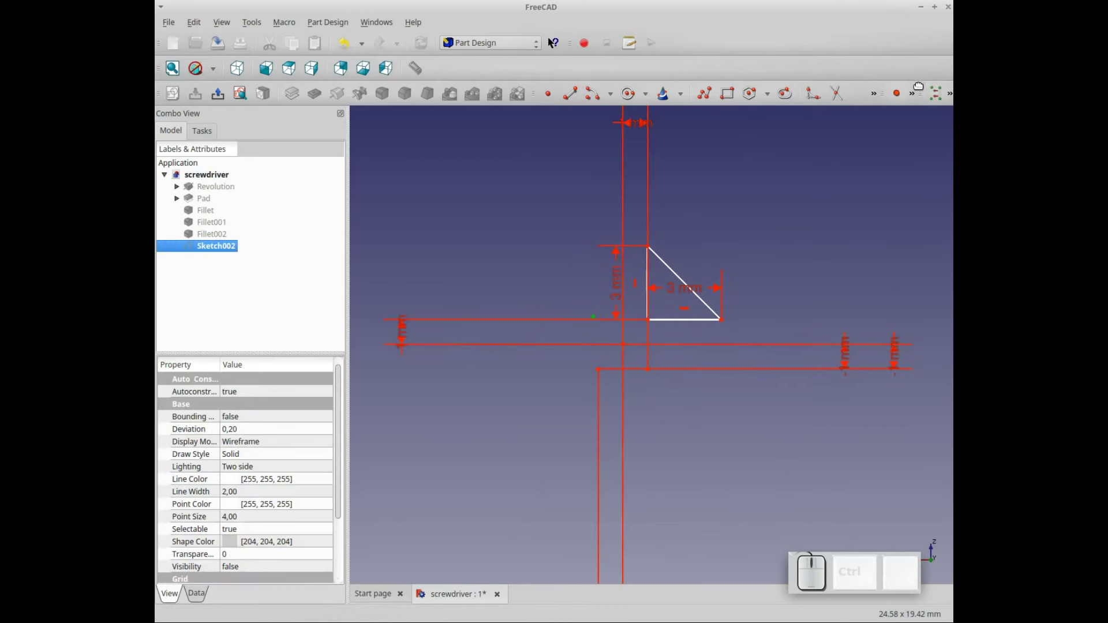
pyautogui.click(916, 98)
pyautogui.click(867, 140)
pyautogui.click(592, 568)
pyautogui.press('KP_Subtract')
pyautogui.press('KP_1')
pyautogui.press('KP_Enter')
pyautogui.scroll(-3)
# Dimension the reference line's end at 1 mm.
pyautogui.click(410, 341)
pyautogui.click(410, 333)
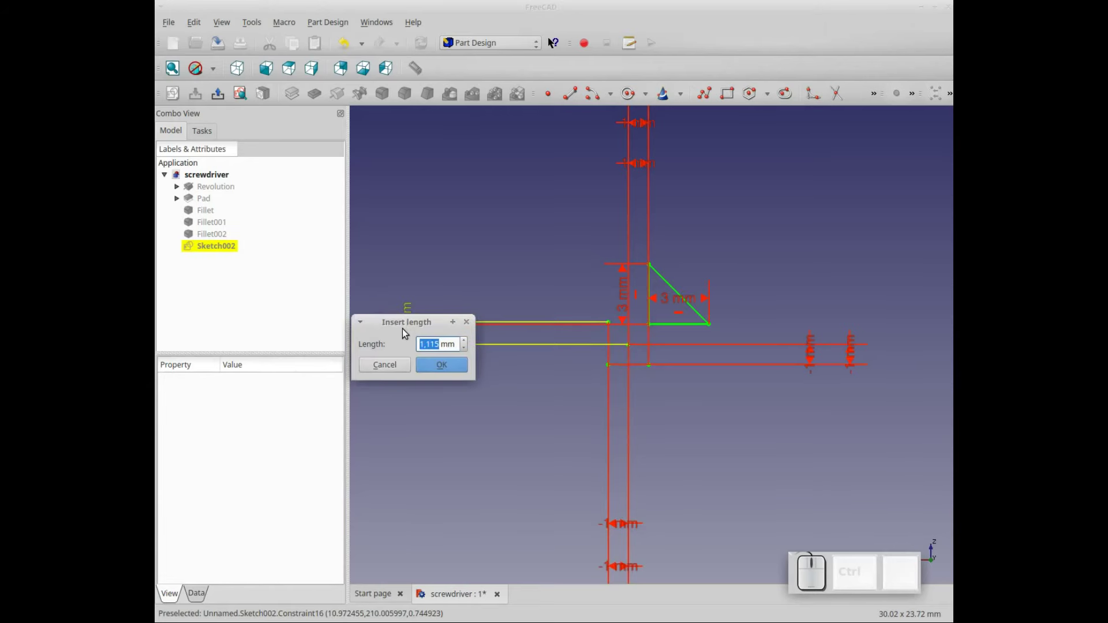
pyautogui.press('KP_1')
pyautogui.press('KP_Enter')
pyautogui.scroll(3)
pyautogui.click(791, 269)
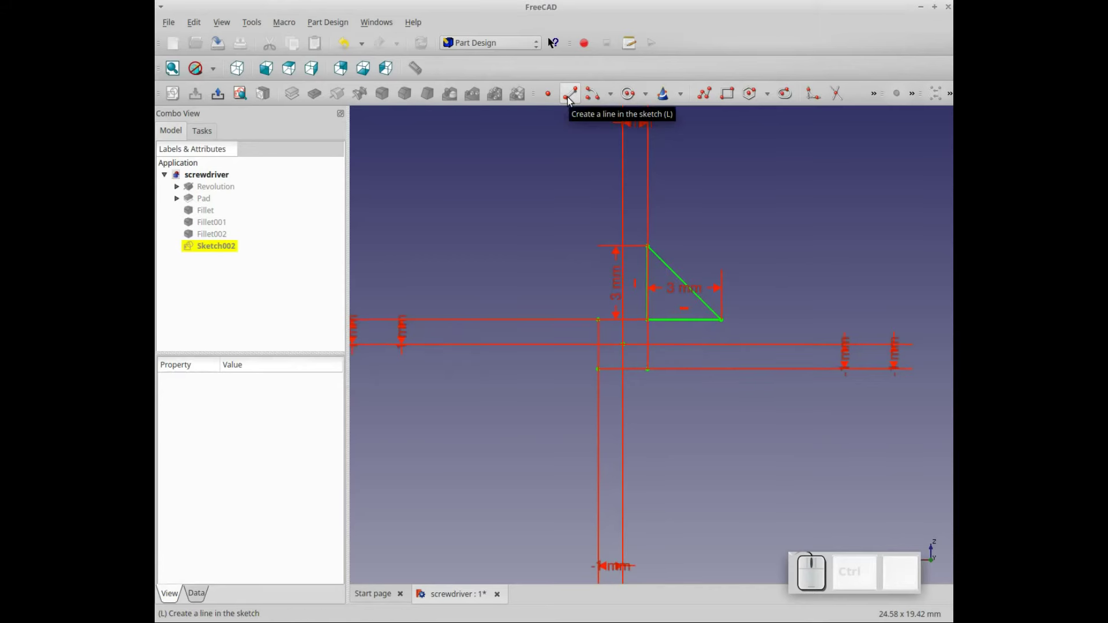
# Draw a vertical edge left of the axis and a short horizontal line extending leftward.
pyautogui.click(574, 100)
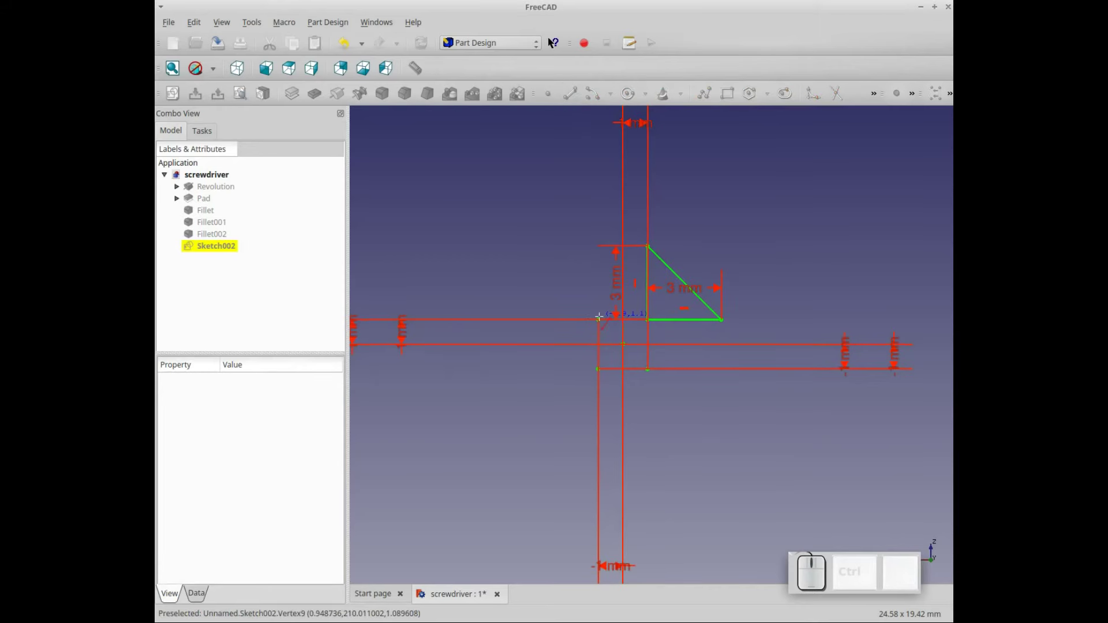
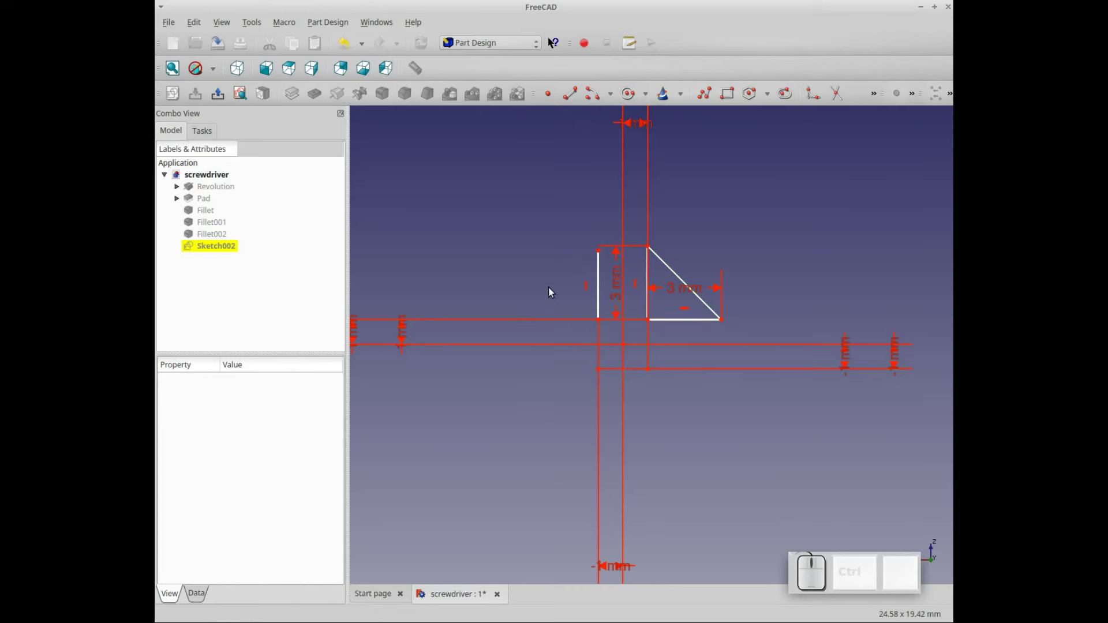
pyautogui.press('l')
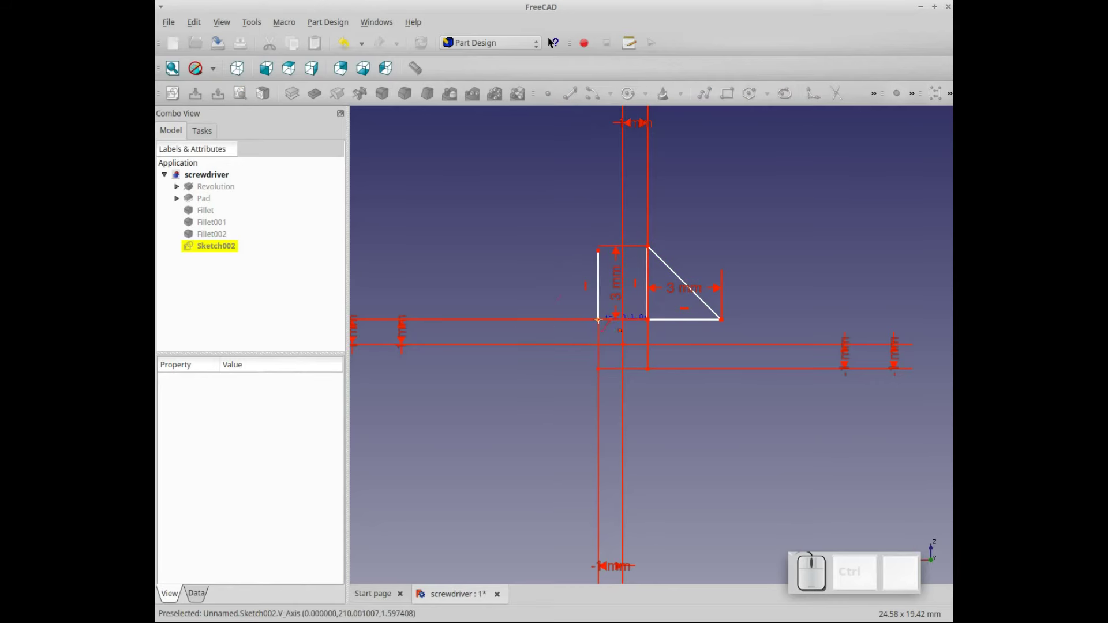
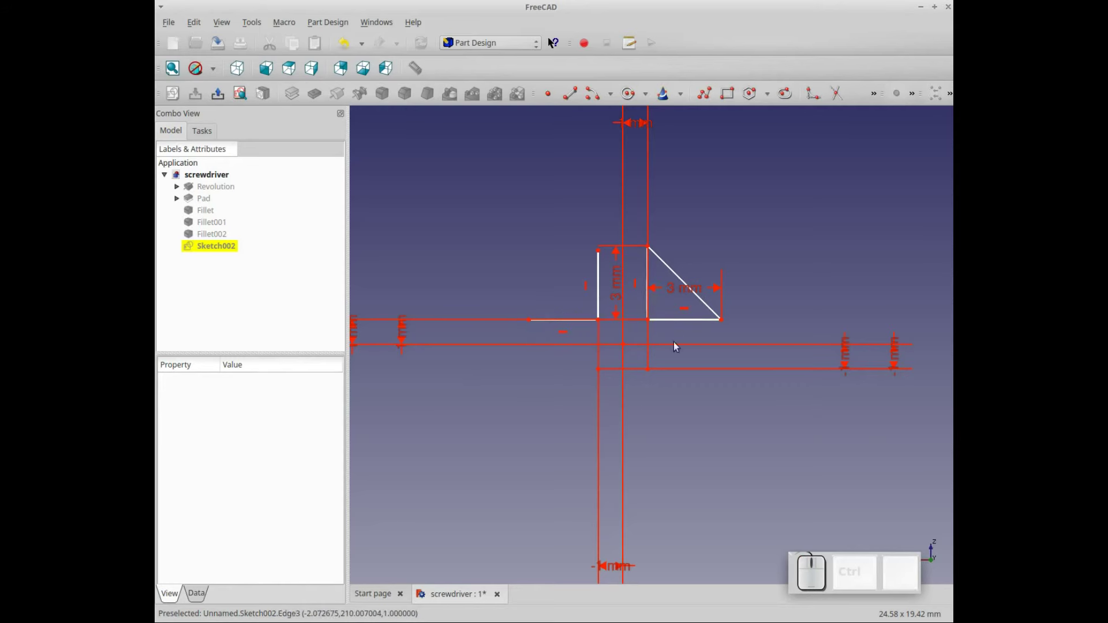
pyautogui.press('l')
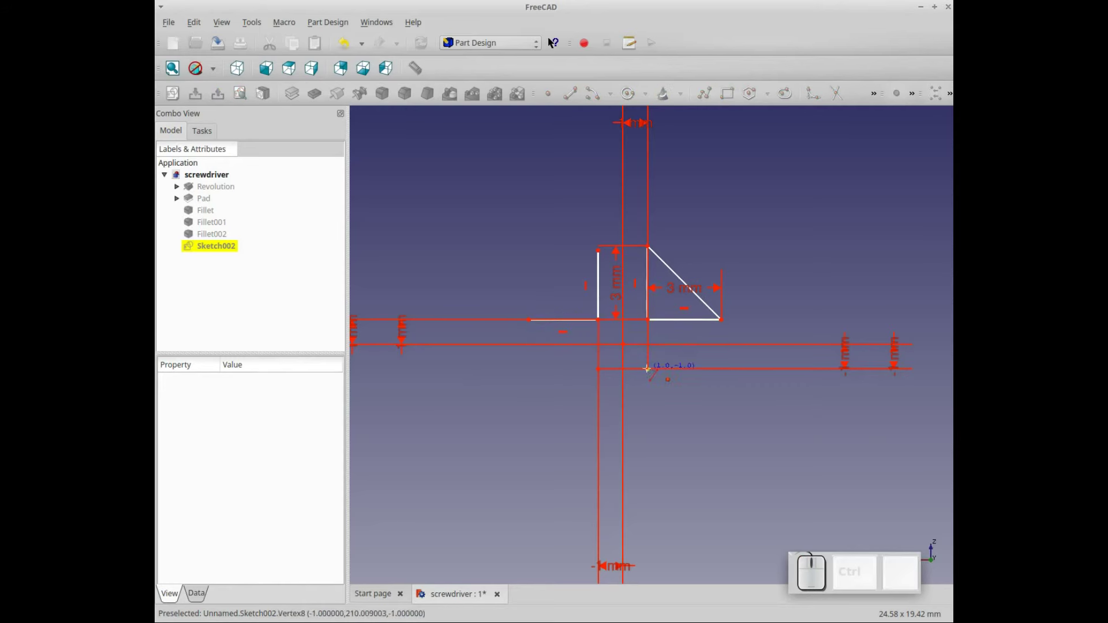
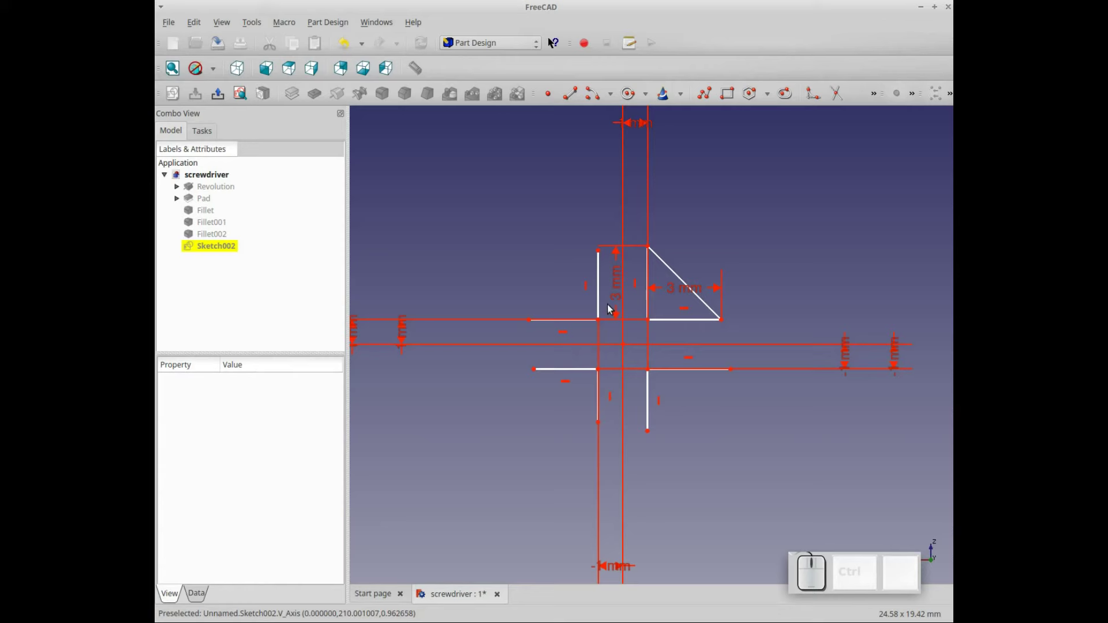
# Make the triangle's short edges equal in length to their matching lines with three equality constraints.
pyautogui.click(604, 289)
pyautogui.click(653, 280)
pyautogui.click(920, 100)
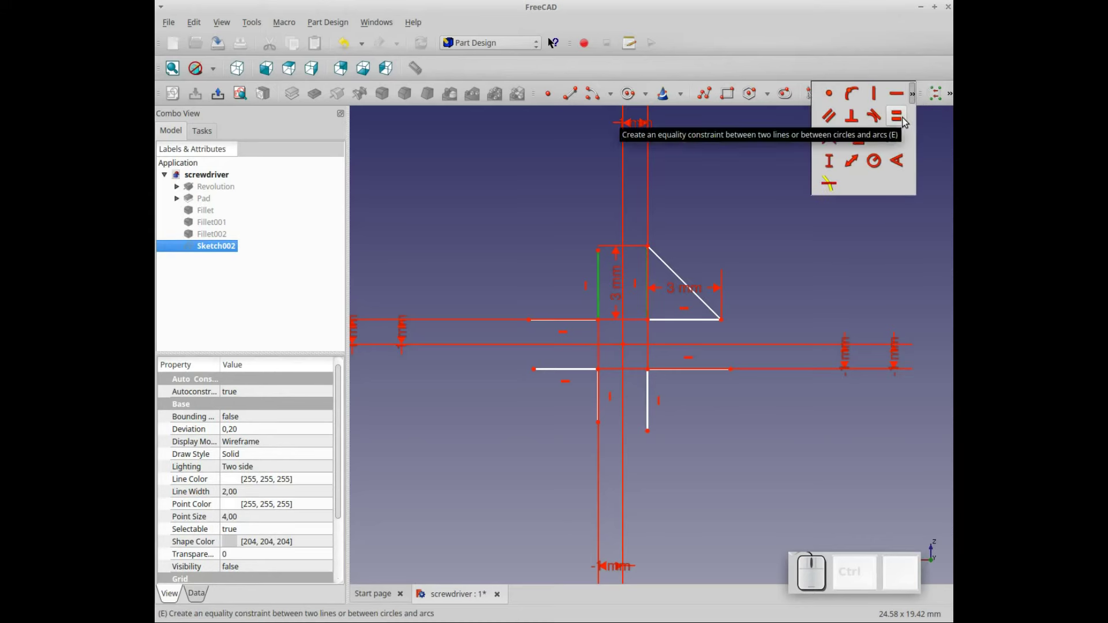
pyautogui.click(909, 121)
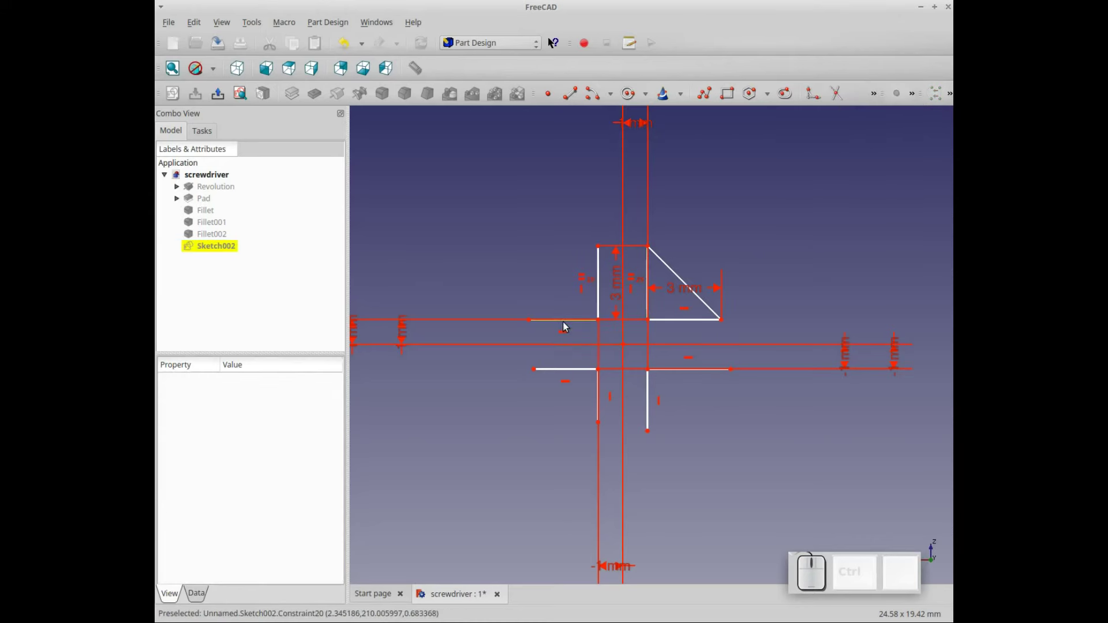
pyautogui.click(569, 322)
pyautogui.click(695, 324)
pyautogui.press('e')
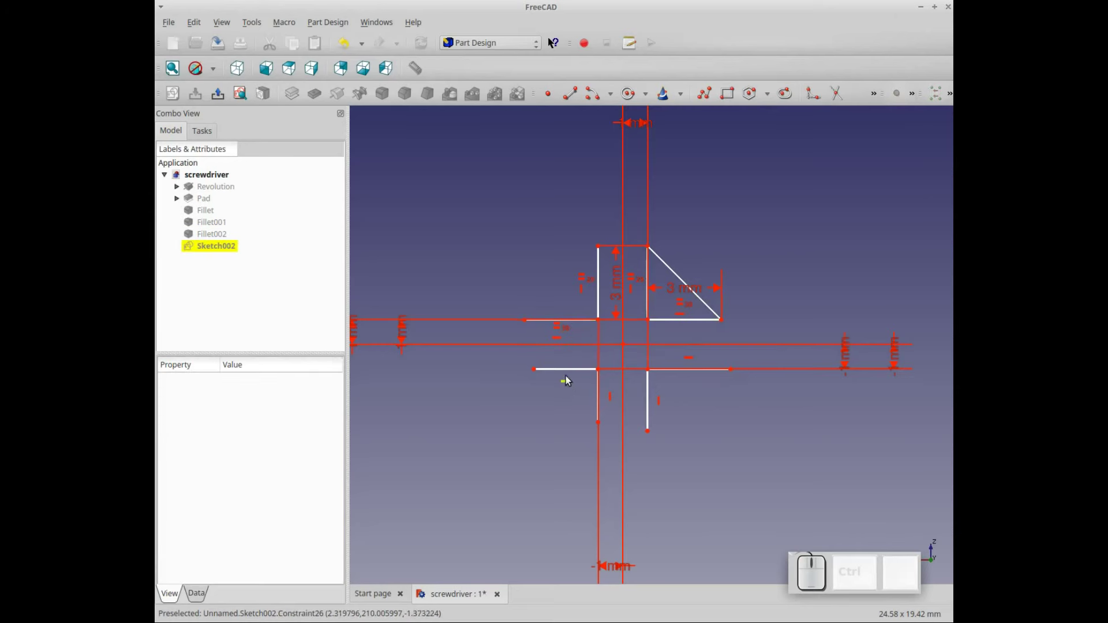
pyautogui.click(571, 375)
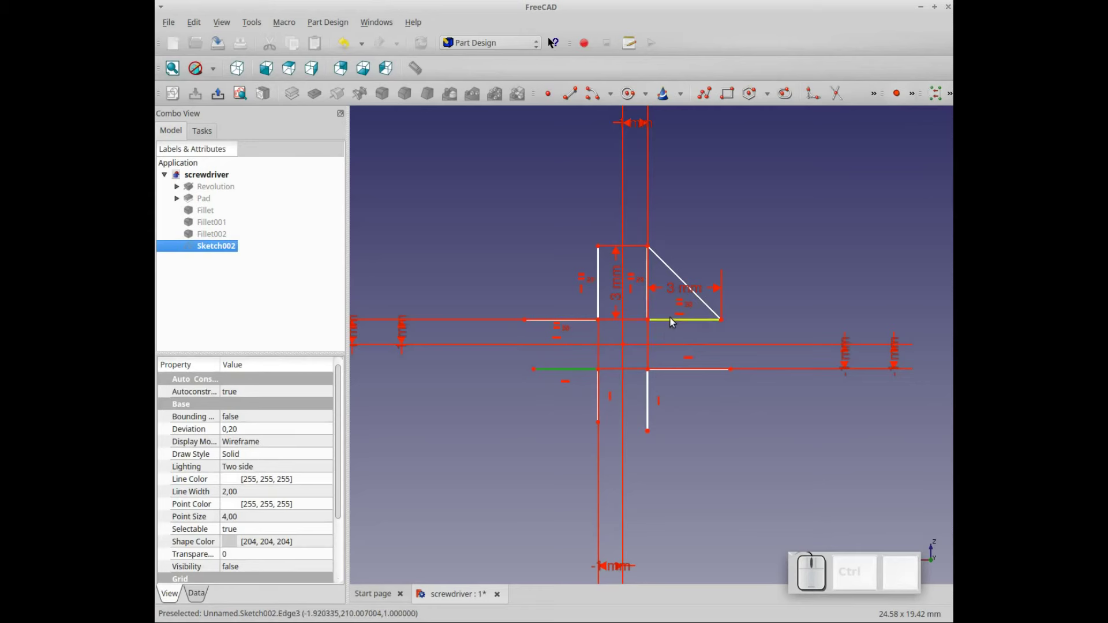
pyautogui.click(677, 321)
pyautogui.press('e')
# Equalise the three remaining line pairs and begin a second triangle left of the first.
pyautogui.click(694, 373)
pyautogui.click(681, 323)
pyautogui.press('e')
pyautogui.click(603, 400)
pyautogui.click(653, 302)
pyautogui.press('e')
pyautogui.click(653, 402)
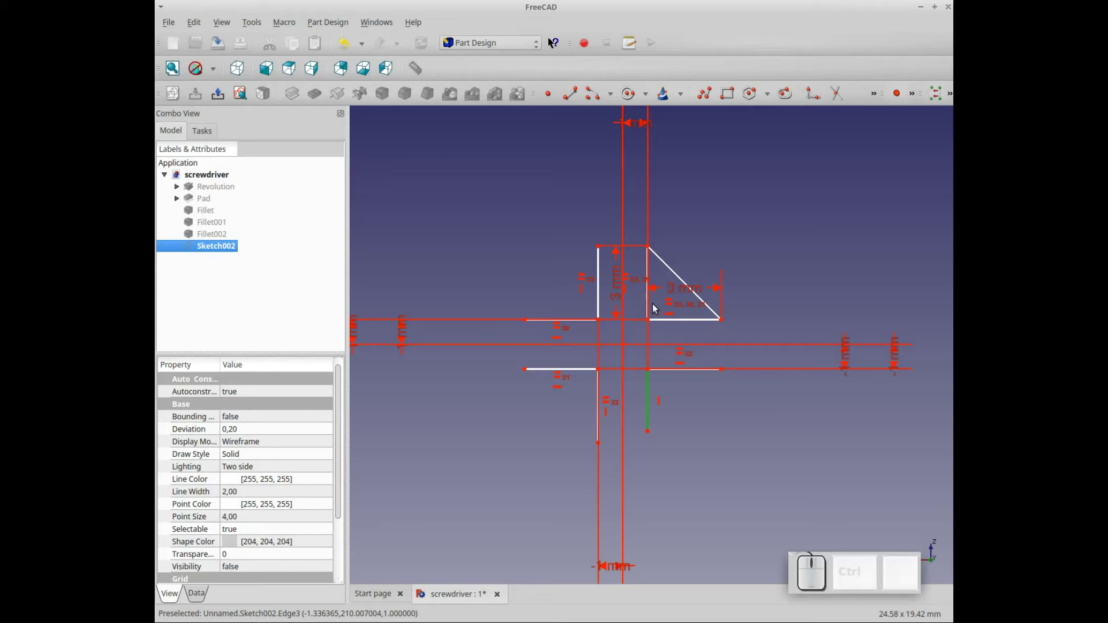
pyautogui.click(654, 306)
pyautogui.press('e')
pyautogui.click(514, 297)
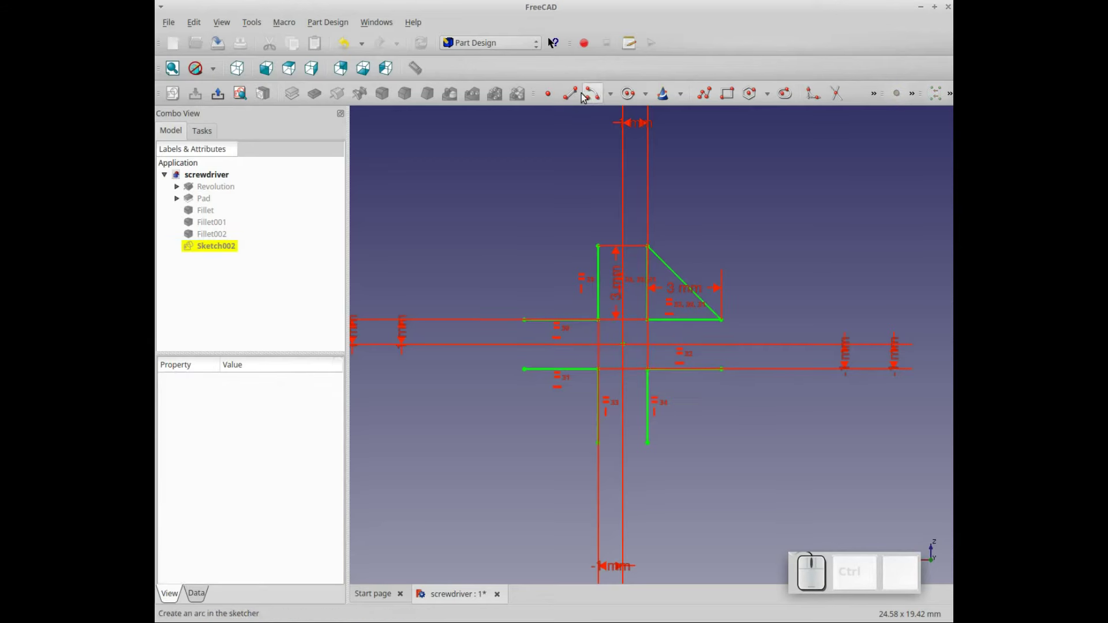
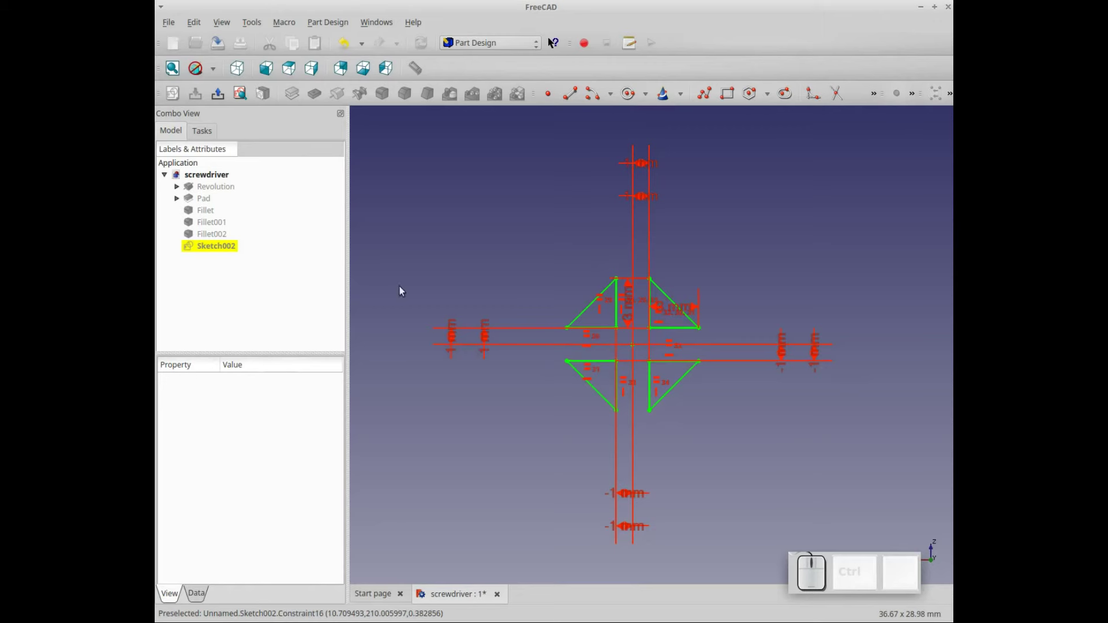
# Leave Sketch002 with the four Phillips-profile triangles complete.
pyautogui.click(201, 133)
pyautogui.click(269, 160)
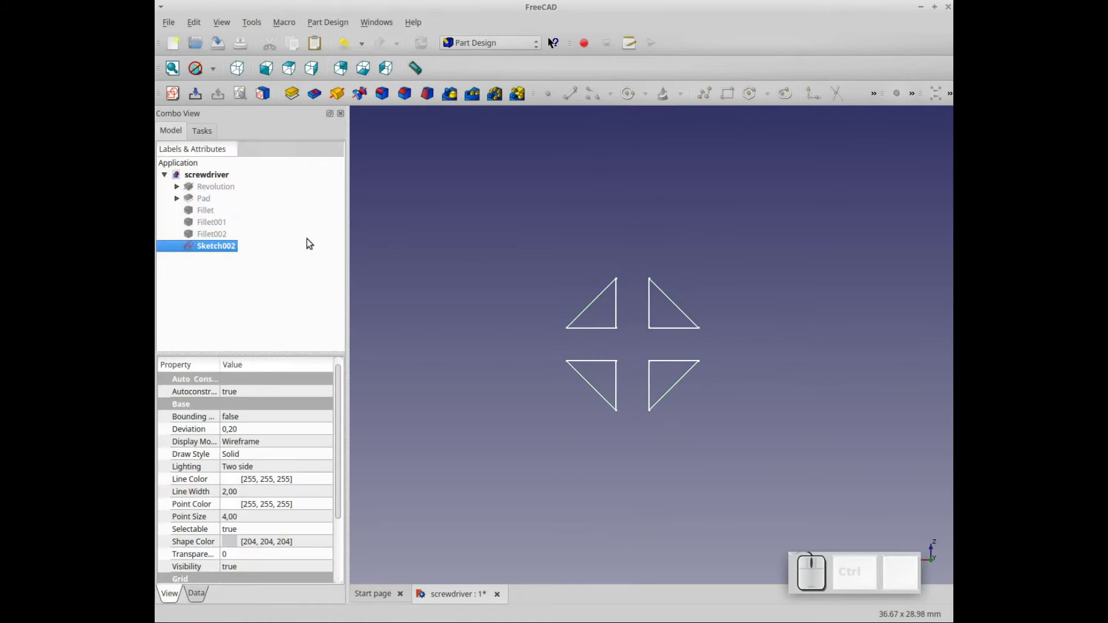
# Show Fillet002 and pocket Sketch002 8 mm deep into the tip to cut the Phillips cross.
pyautogui.click(208, 237)
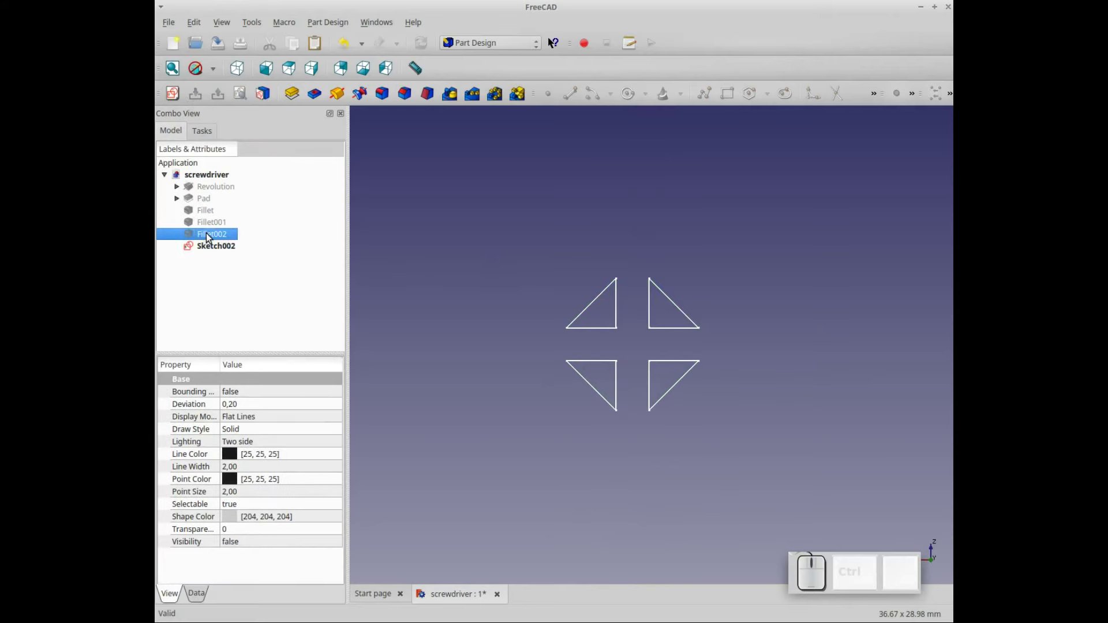
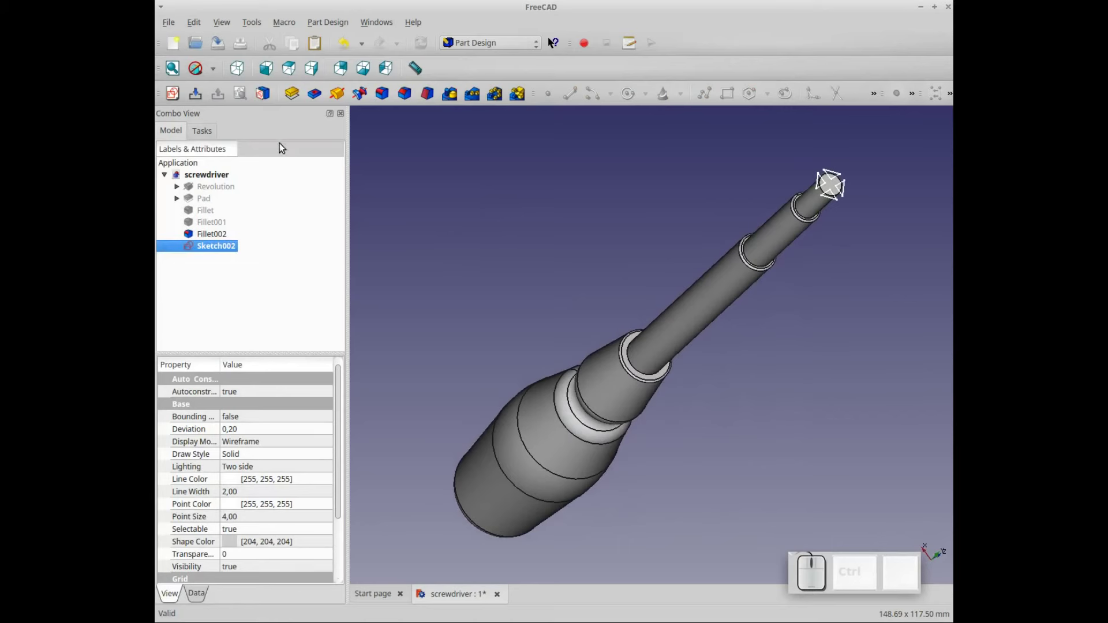
pyautogui.click(321, 101)
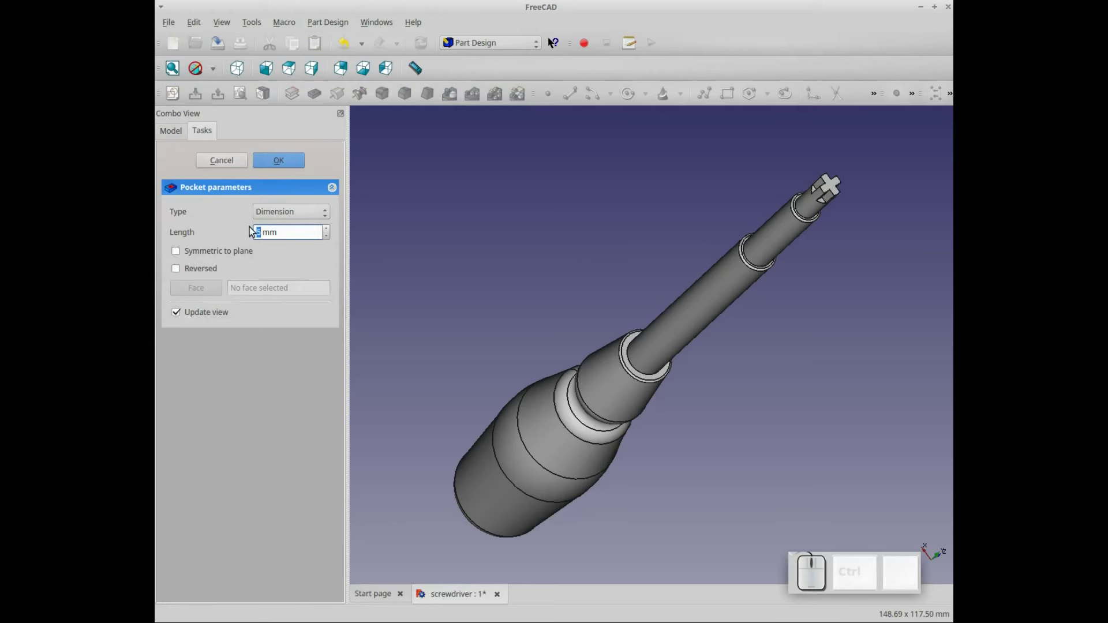
pyautogui.press('KP_8')
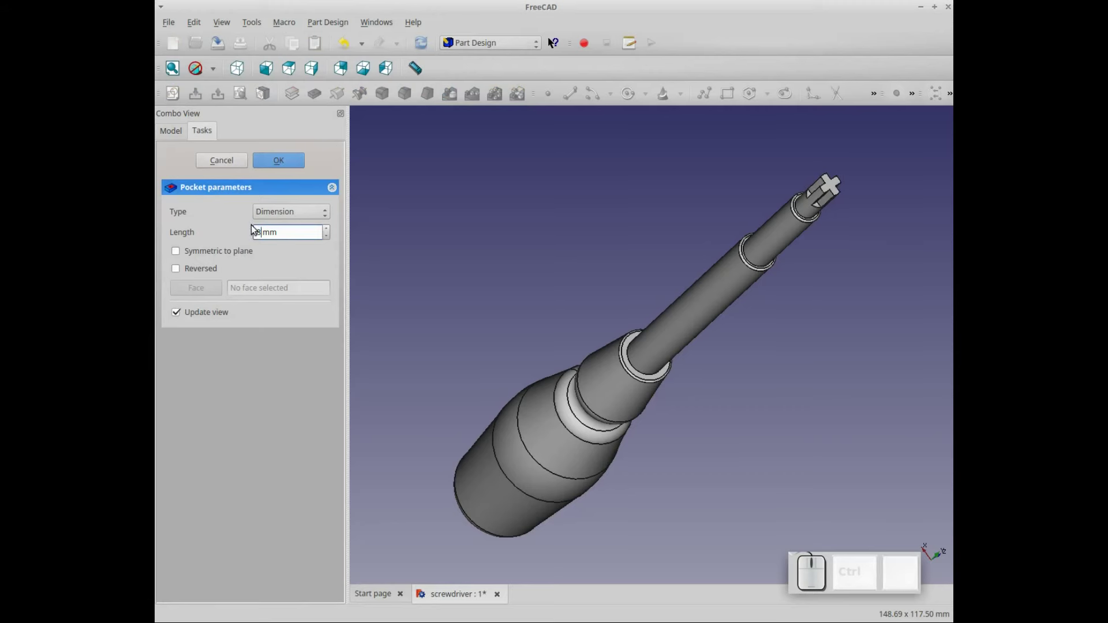
pyautogui.click(298, 164)
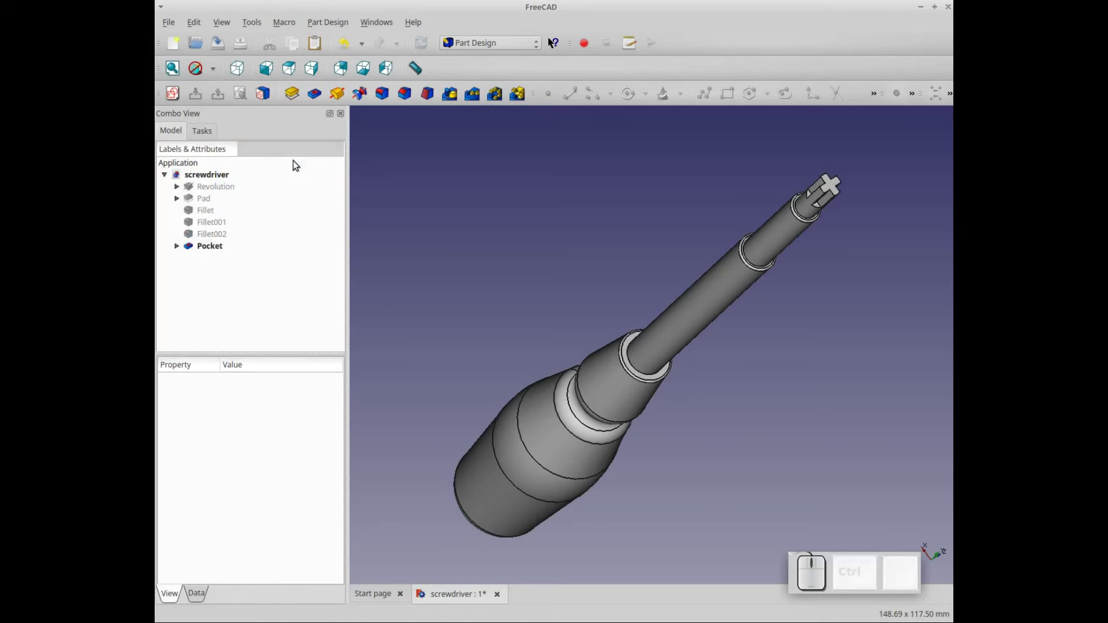
pyautogui.scroll(-3)
pyautogui.scroll(3)
pyautogui.moveTo(542, 254); pyautogui.dragTo(549, 216)
pyautogui.scroll(-3)
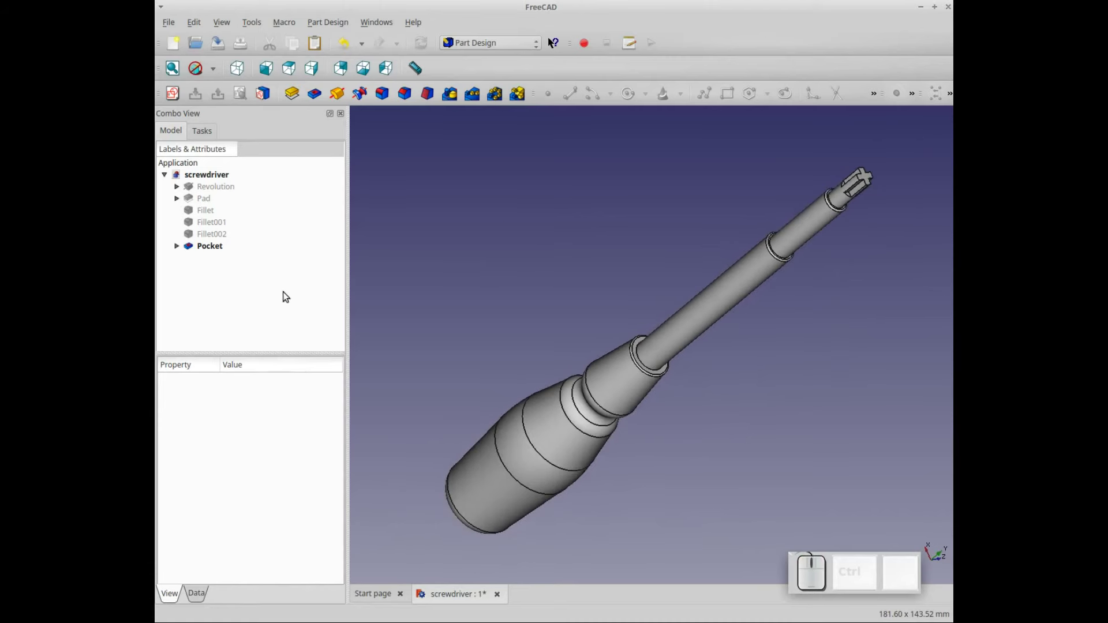
# Switch to the Part workbench and add a cylinder with height 6 mm.
pyautogui.click(512, 47)
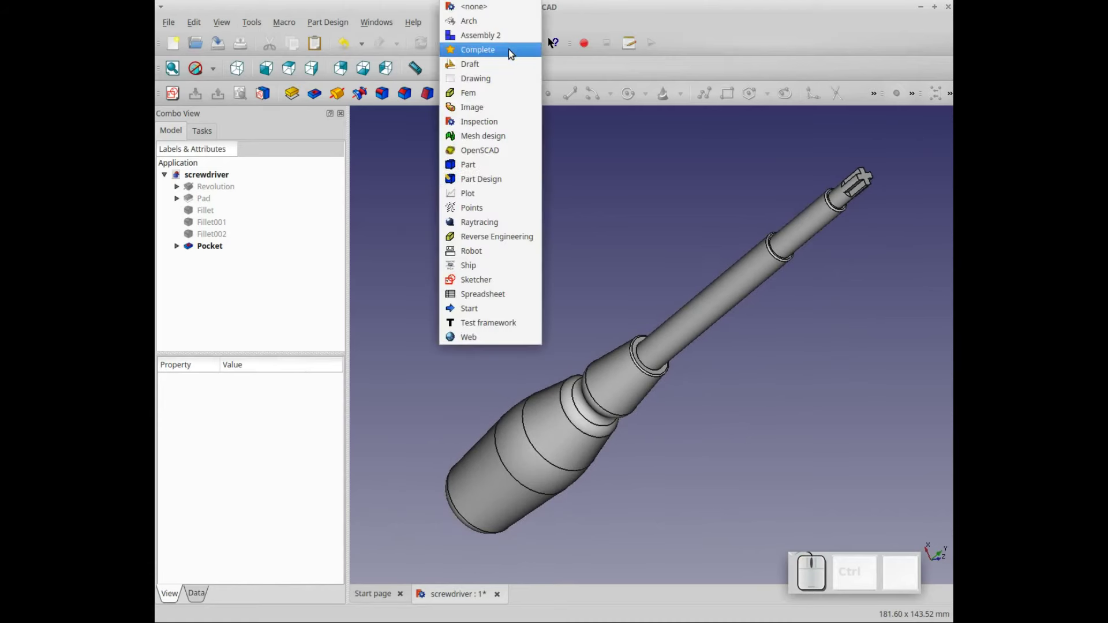
pyautogui.click(500, 168)
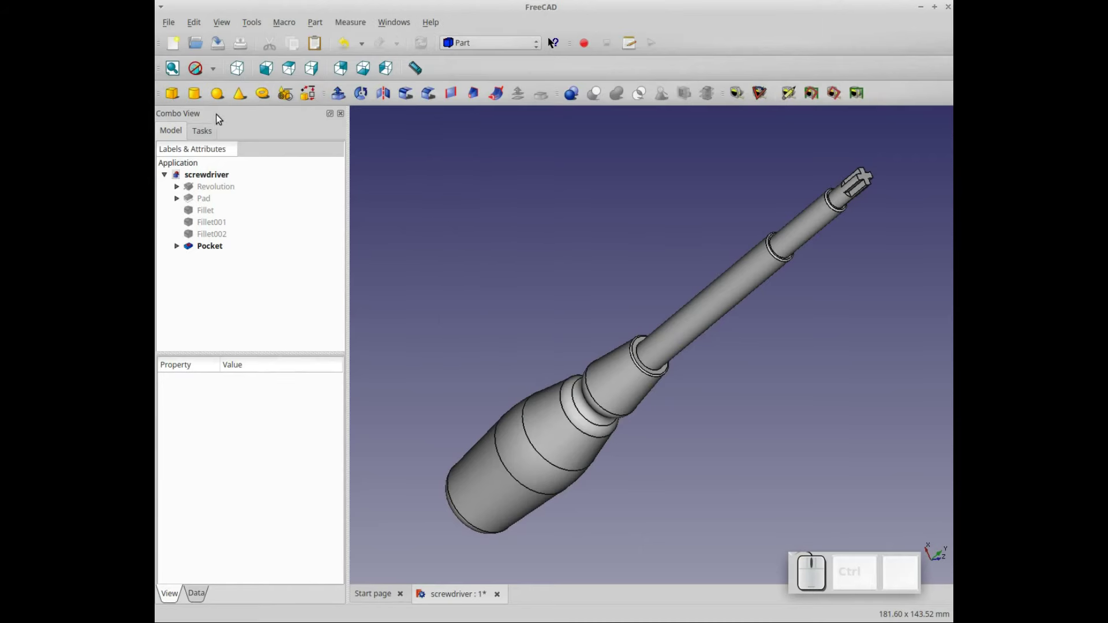
pyautogui.click(197, 92)
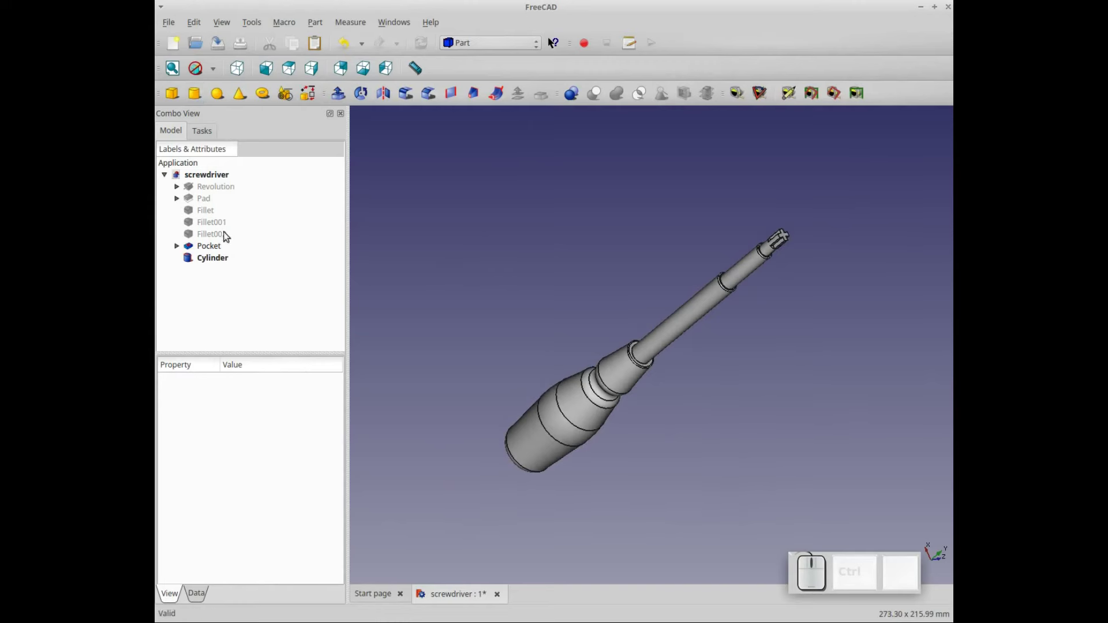
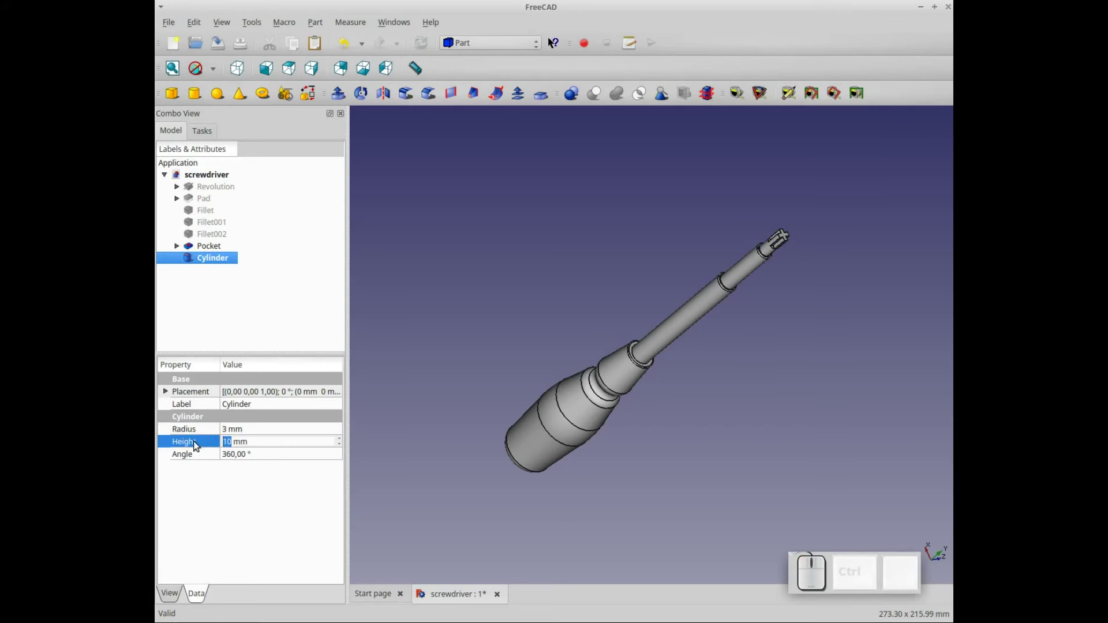
pyautogui.press('KP_6')
pyautogui.click(225, 512)
# Place the cylinder at Y 210 mm rotated 90° about the X axis.
pyautogui.click(167, 393)
pyautogui.click(292, 394)
pyautogui.click(345, 397)
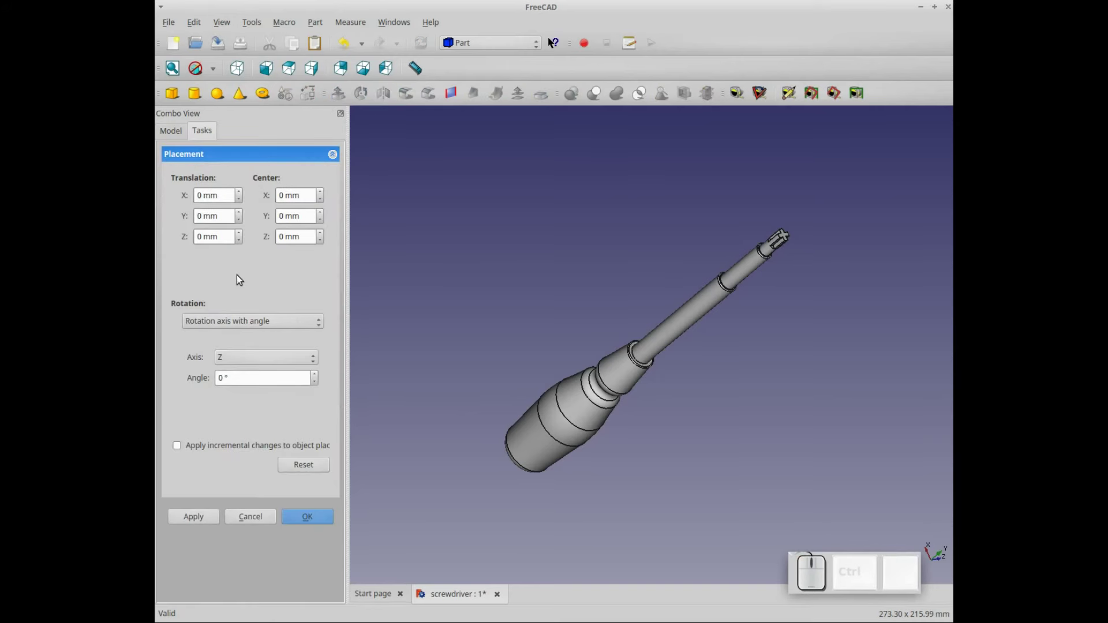
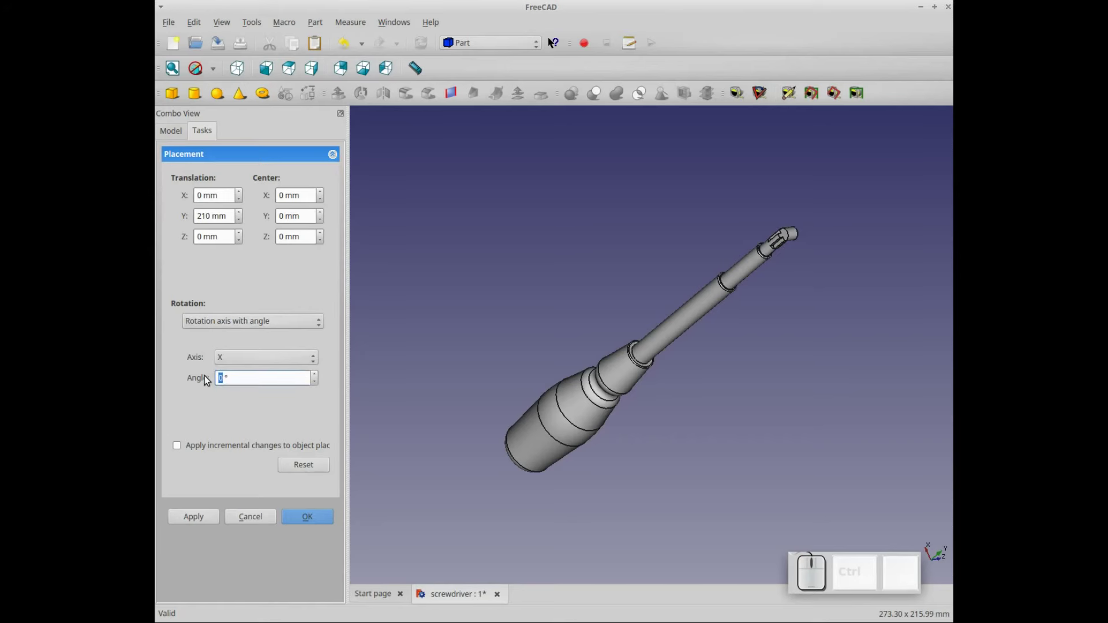
pyautogui.press('KP_9')
pyautogui.press('KP_0')
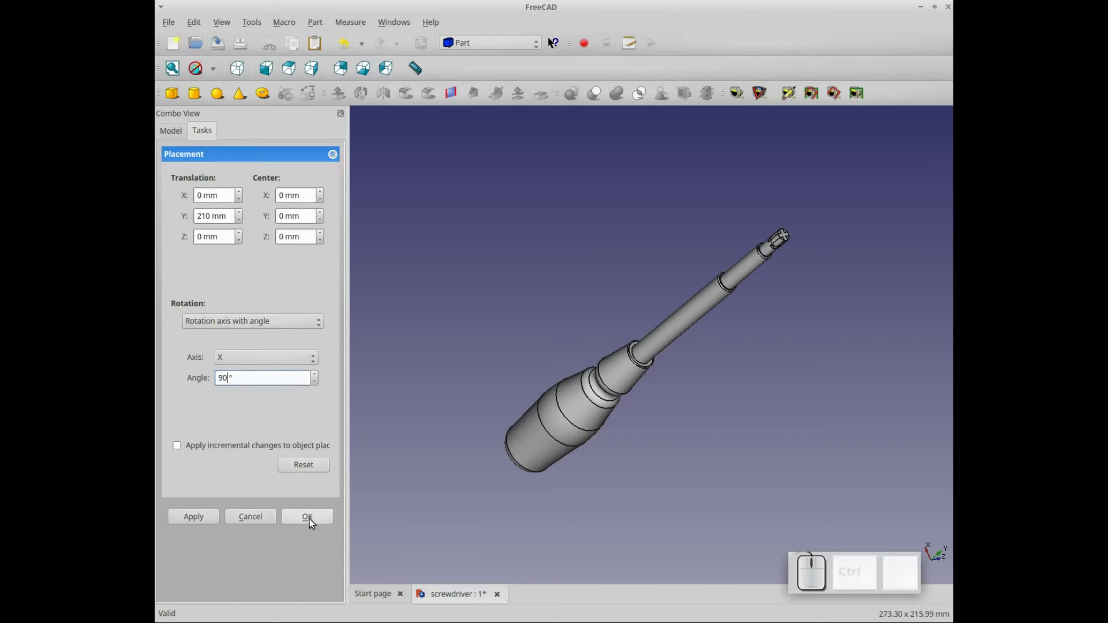
pyautogui.click(314, 517)
# Inspect the tip in the view, fit the screwdriver, and add a primitive cone.
pyautogui.scroll(3)
pyautogui.scroll(3)
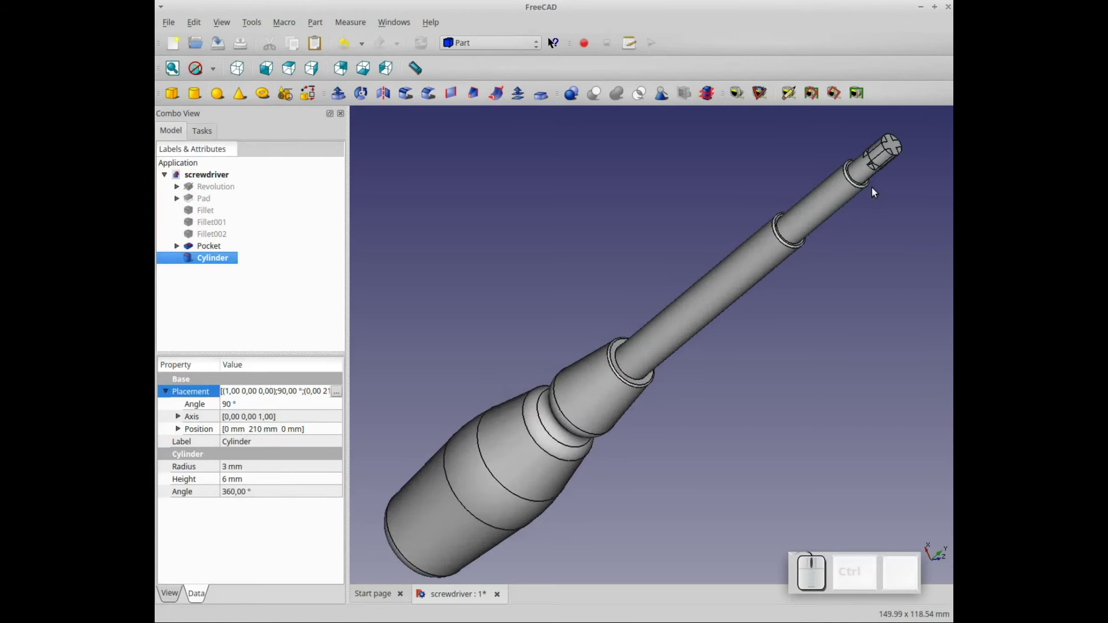
pyautogui.click(881, 190)
pyautogui.press('Down')
pyautogui.press('Left')
pyautogui.scroll(3)
pyautogui.press('Down')
pyautogui.press('Left')
pyautogui.press('Down')
pyautogui.press('Left')
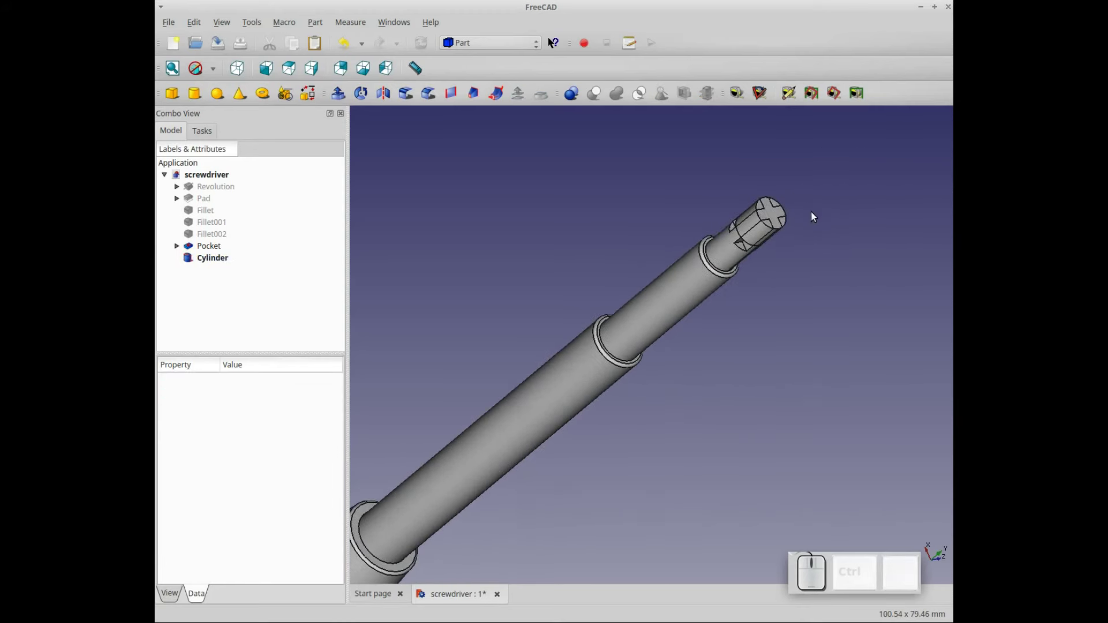
pyautogui.scroll(3)
pyautogui.scroll(-3)
pyautogui.scroll(-3)
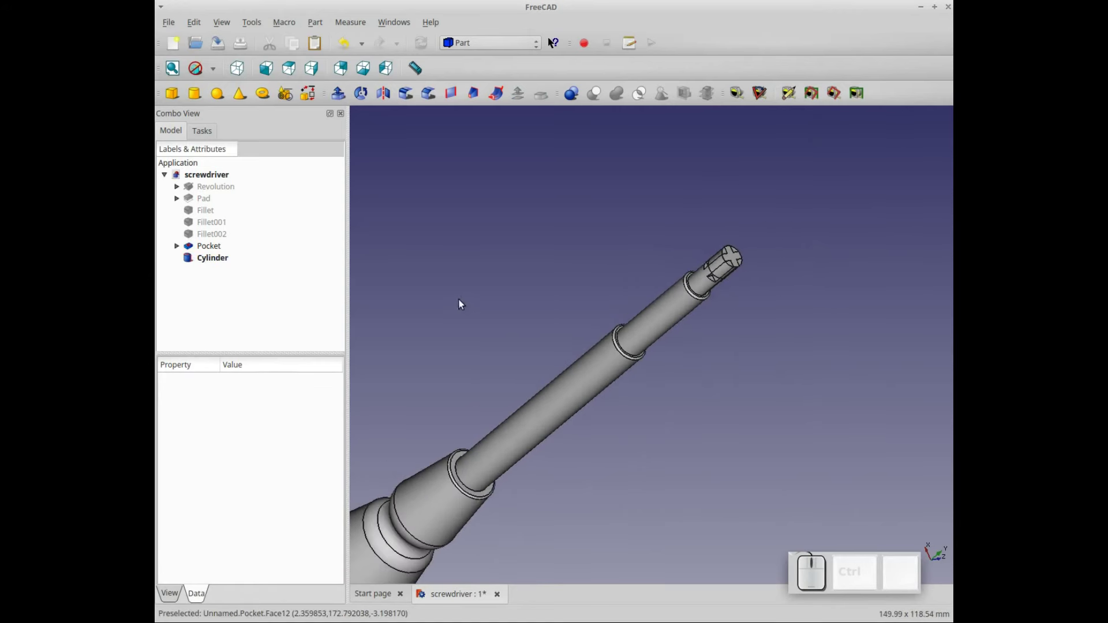
pyautogui.click(241, 99)
pyautogui.click(209, 275)
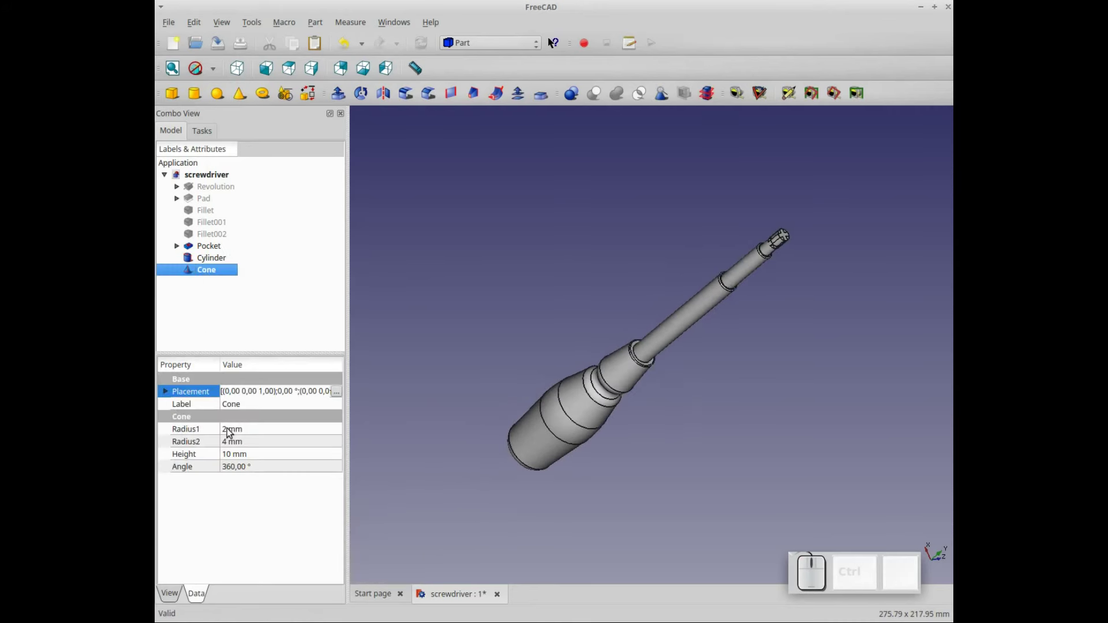
# Set the cone radii to 1.4 and 4 mm and place it at Y 210 mm rotated 90° about X.
pyautogui.click(226, 429)
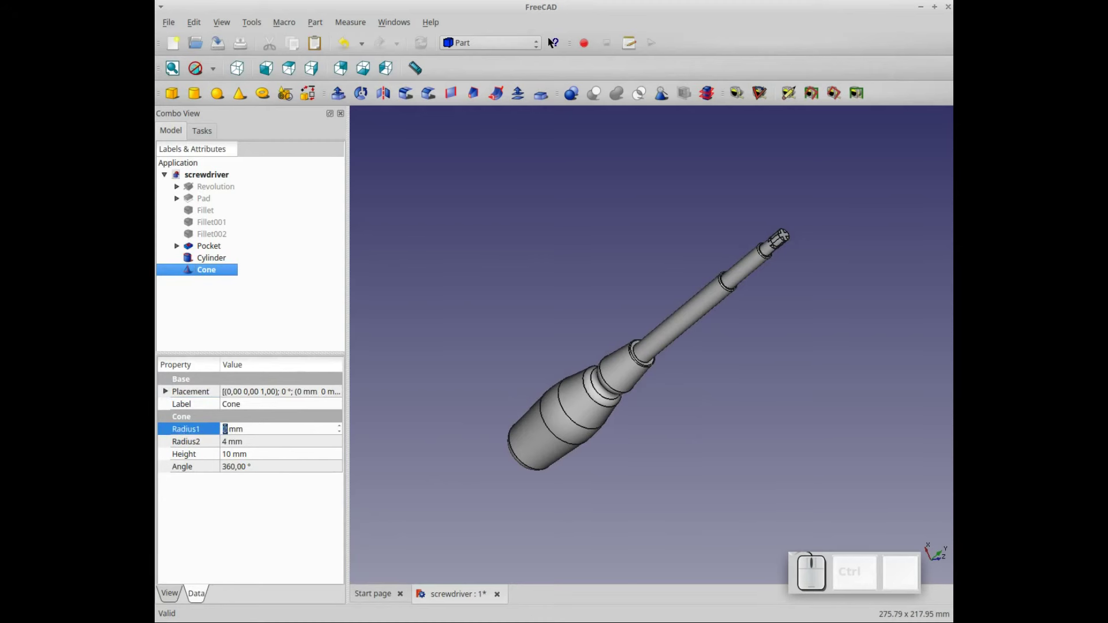
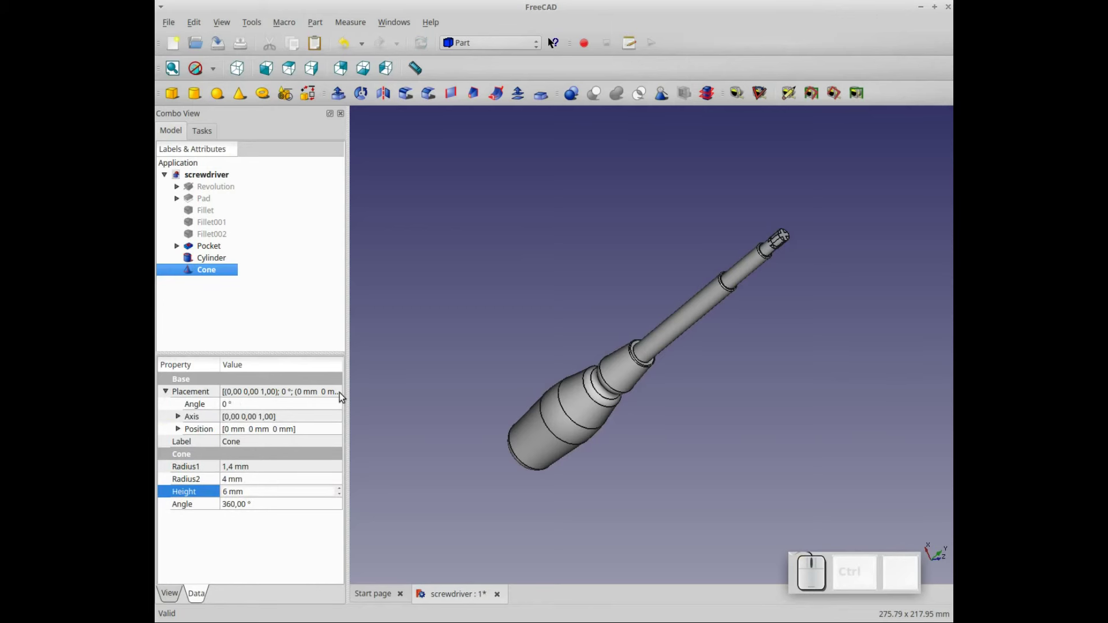
pyautogui.click(335, 397)
pyautogui.click(341, 393)
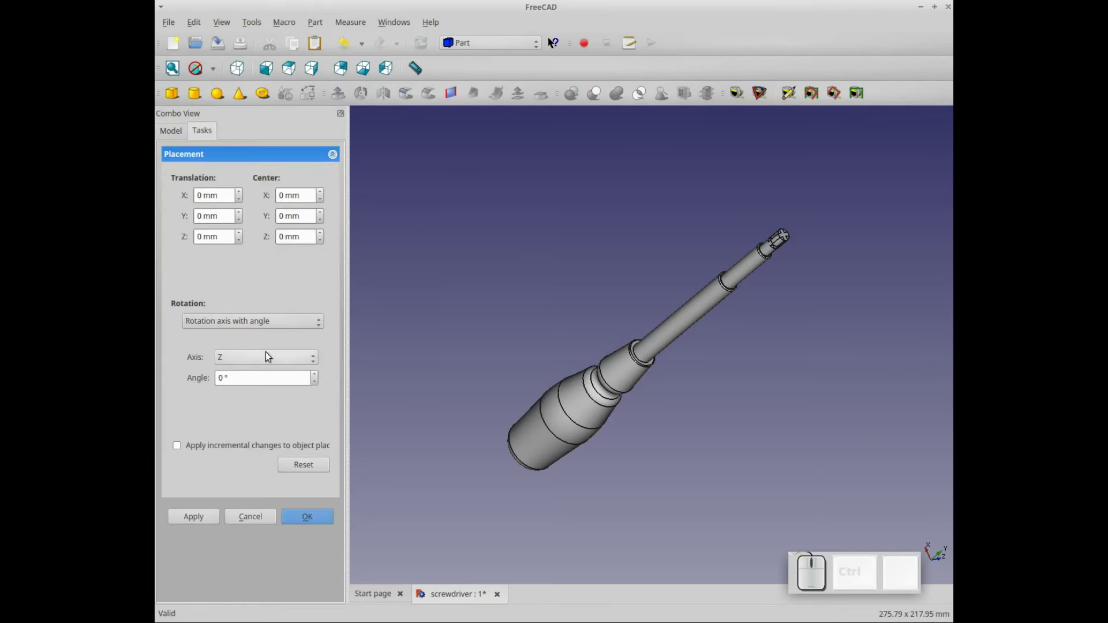
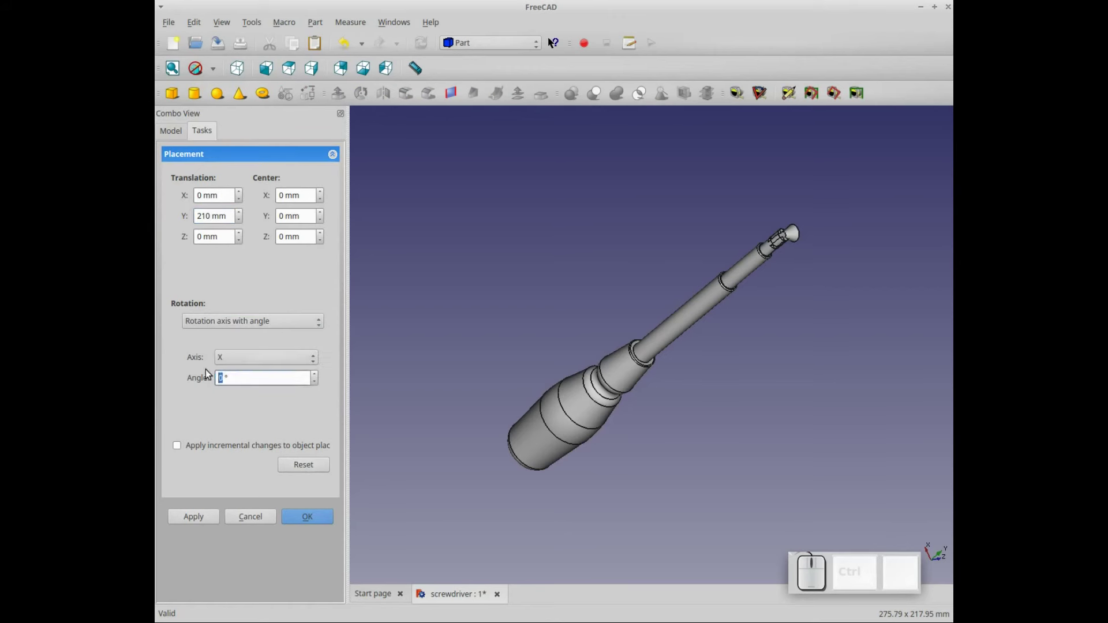
pyautogui.press('KP_9')
pyautogui.press('KP_0')
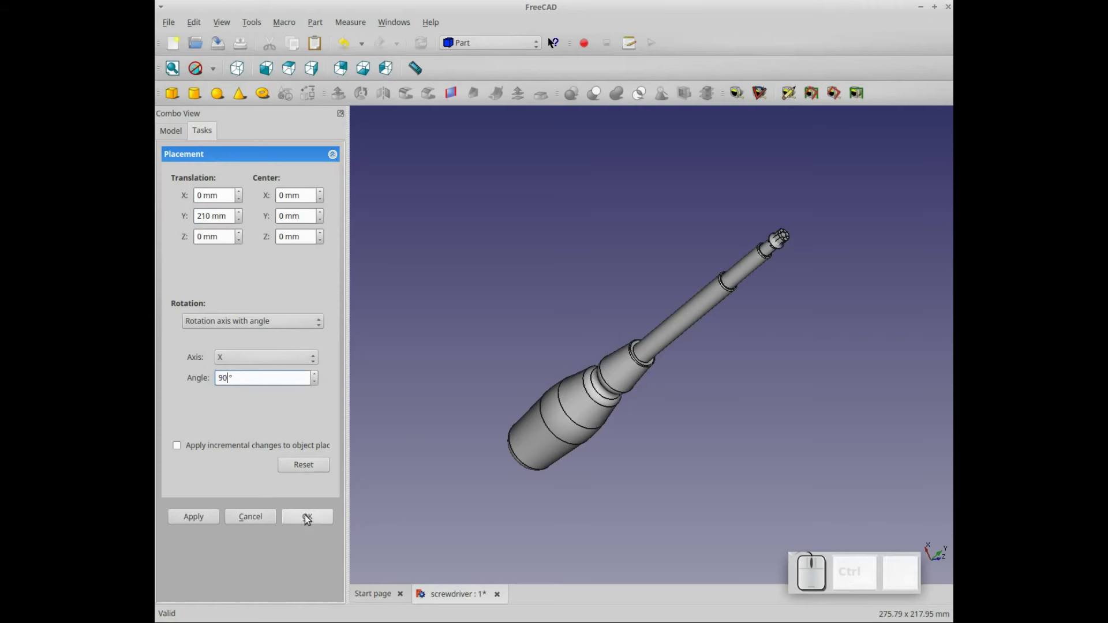
pyautogui.click(307, 523)
# Orbit and zoom the view to inspect the cutter at the screwdriver tip.
pyautogui.scroll(3)
pyautogui.press('Down')
pyautogui.click(676, 241)
pyautogui.press('Down')
pyautogui.press('Left')
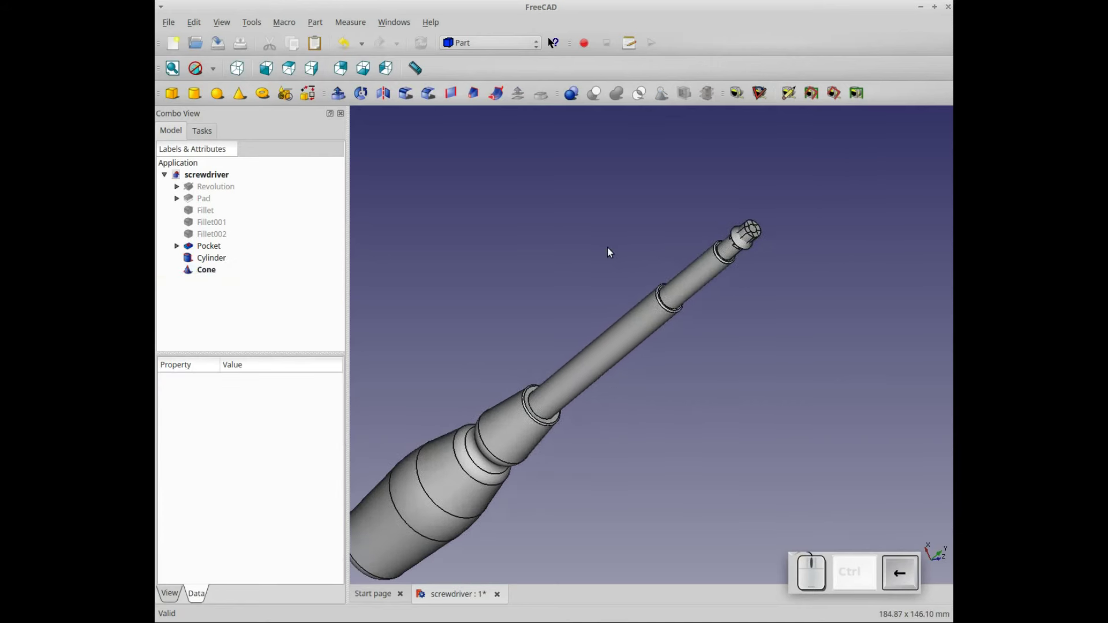
pyautogui.press('Down')
pyautogui.press('Left')
pyautogui.scroll(3)
pyautogui.press('Up')
pyautogui.press('Right')
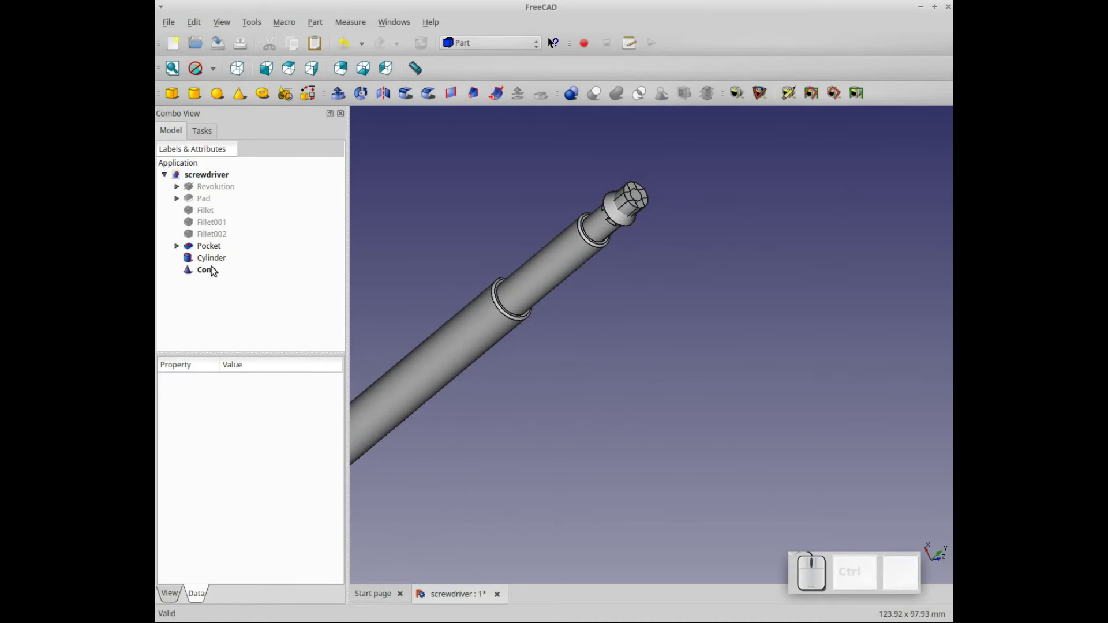
# Boolean-cut the cone from the cylinder to form the cutter.
pyautogui.click(215, 262)
pyautogui.click(216, 276)
pyautogui.click(595, 96)
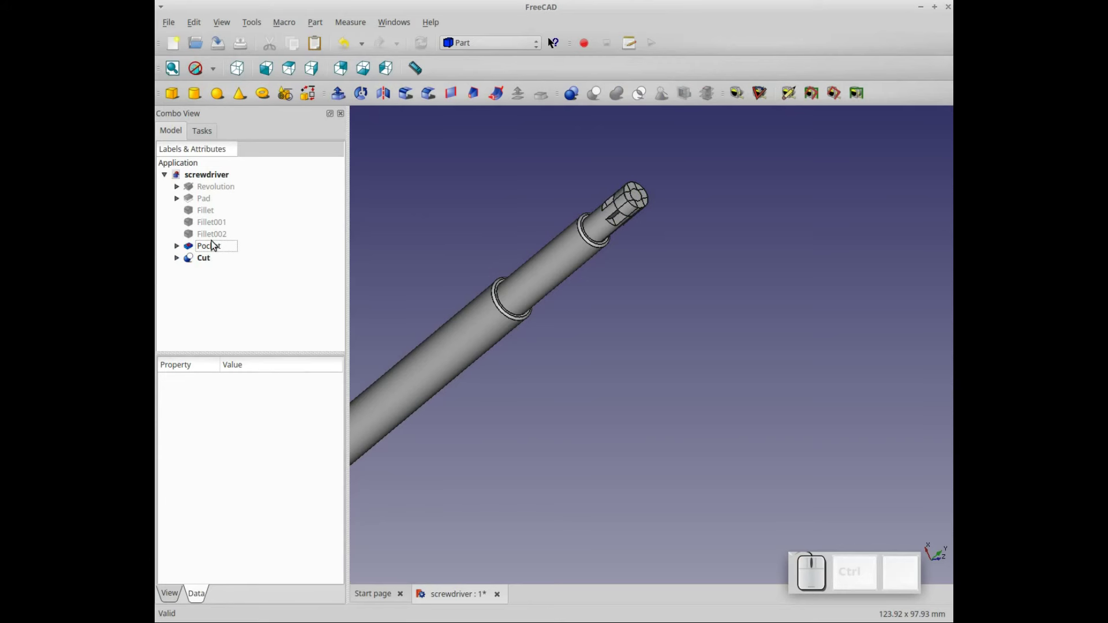
# Subtract the cutter from the shaft's Pocket, creating Cut001 for the Phillips tip.
pyautogui.click(216, 245)
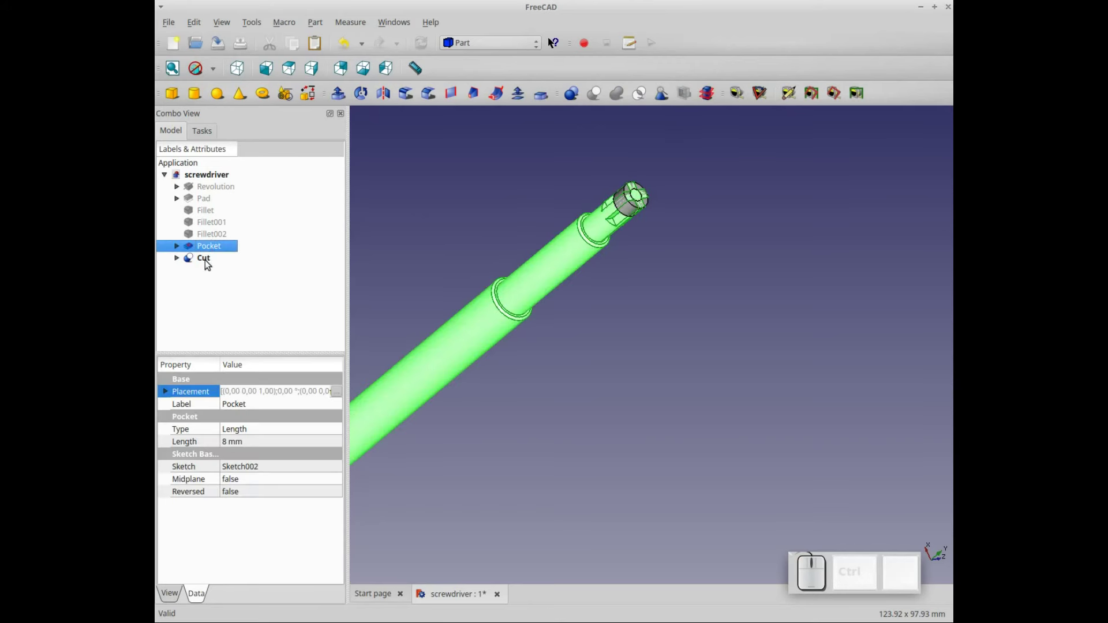
pyautogui.click(208, 265)
pyautogui.click(599, 95)
# Orbit to the tip and select the flat end face of Cut001.
pyautogui.scroll(3)
pyautogui.press('Down')
pyautogui.click(663, 200)
pyautogui.press('Down')
pyautogui.scroll(3)
pyautogui.press('Down')
pyautogui.press('Right')
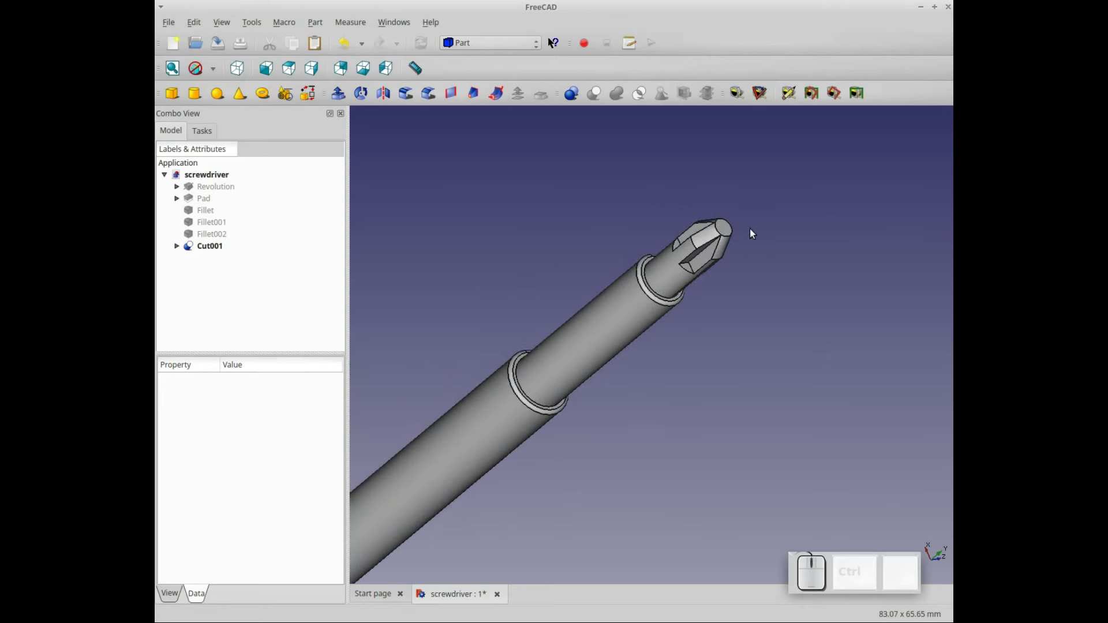
pyautogui.click(731, 236)
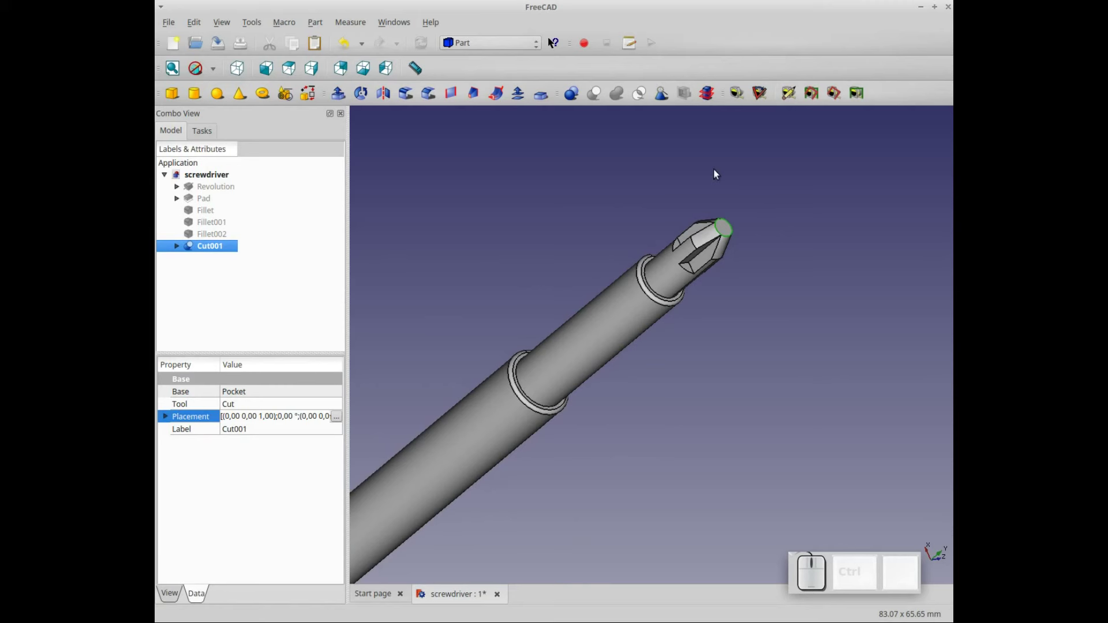
# Fillet the tip face edges as Fillet003 and expand the Revolution to show its sketch.
pyautogui.click(407, 97)
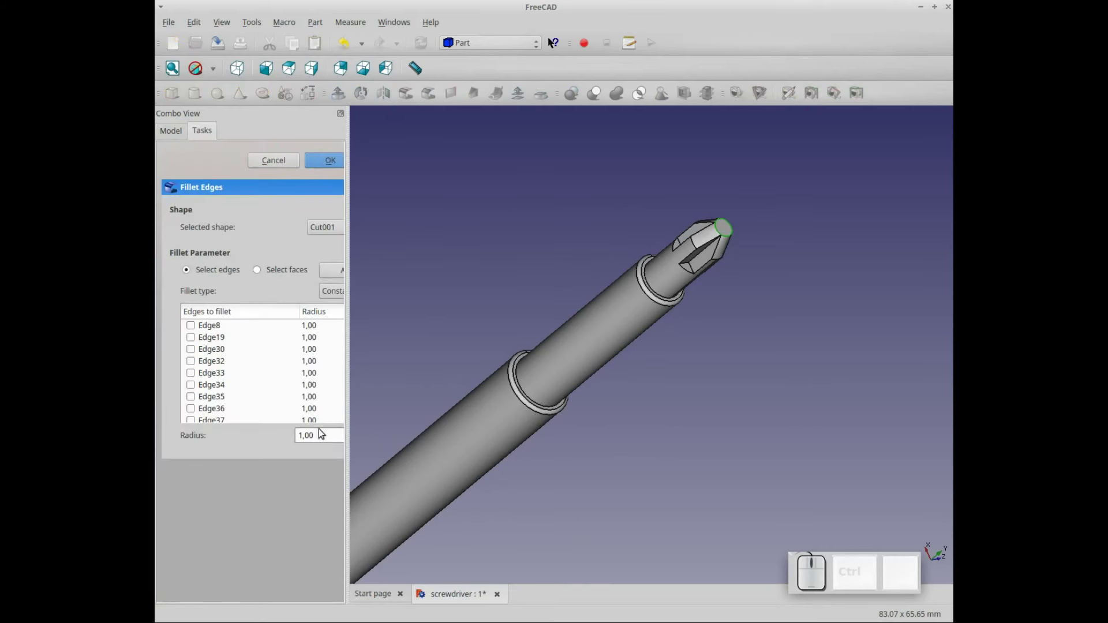
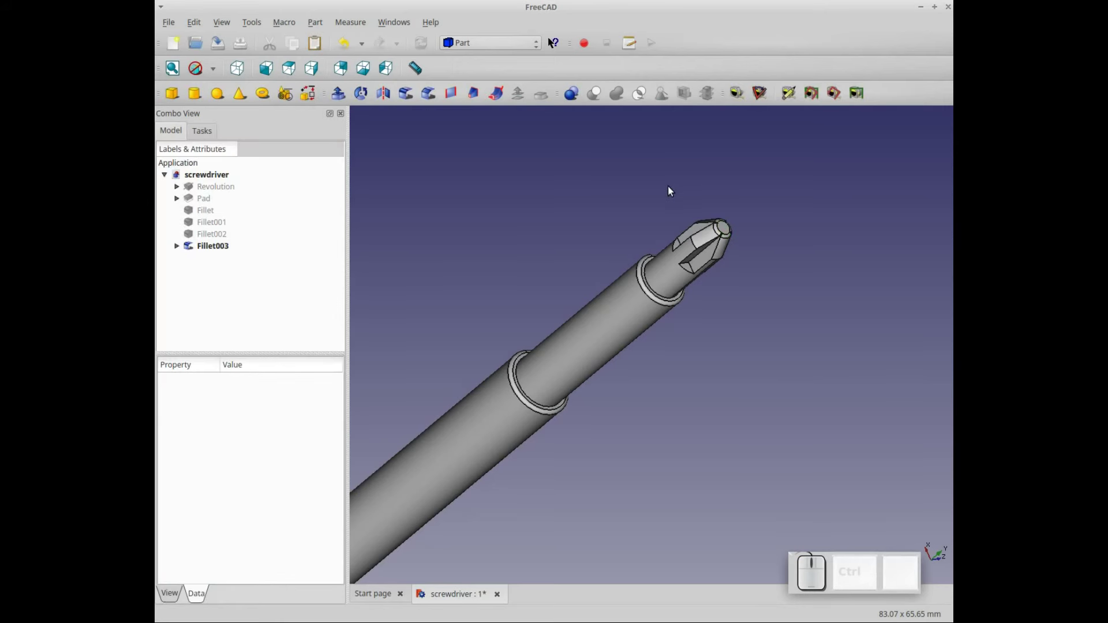
pyautogui.scroll(-3)
pyautogui.scroll(-3)
pyautogui.click(683, 192)
pyautogui.press('Right')
pyautogui.press('Up')
pyautogui.press('Right')
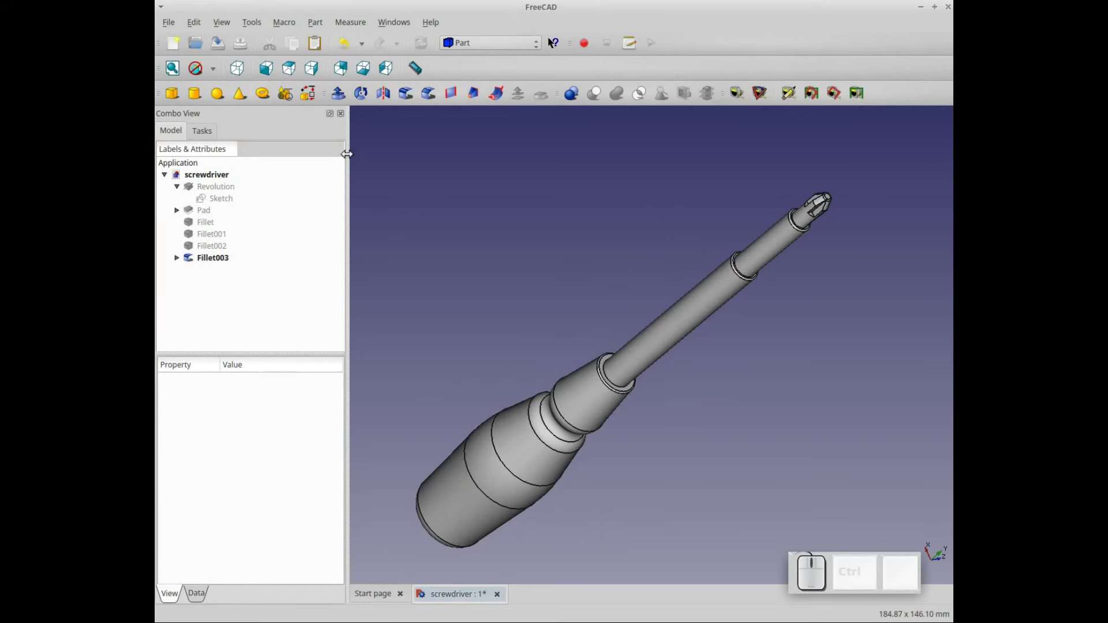
# Add a sphere and set its radius to 1.5 mm.
pyautogui.click(221, 95)
pyautogui.click(209, 270)
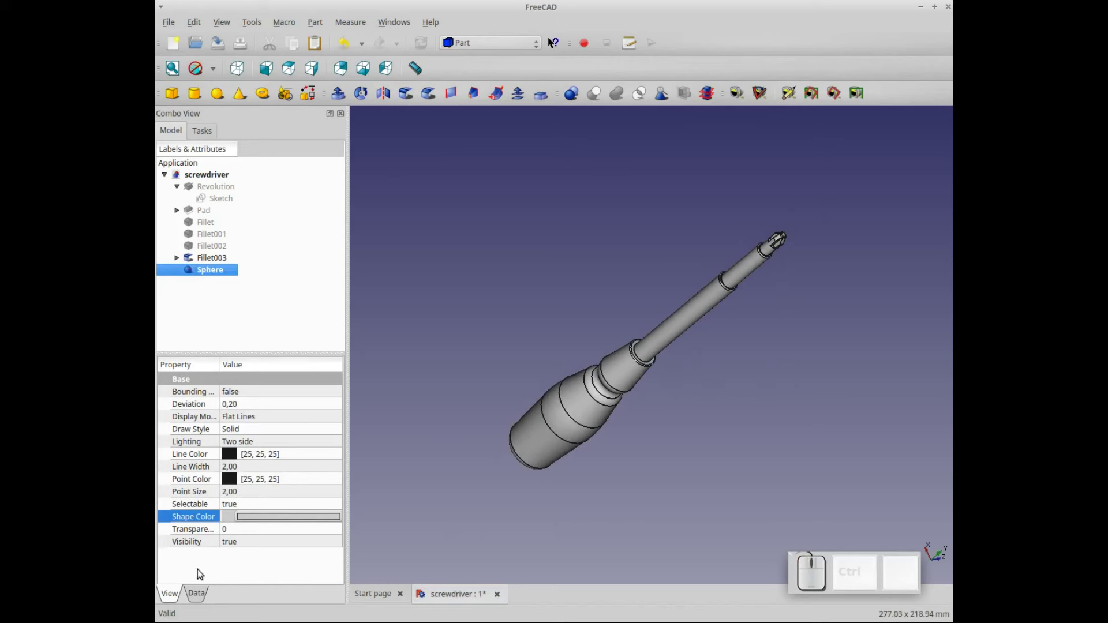
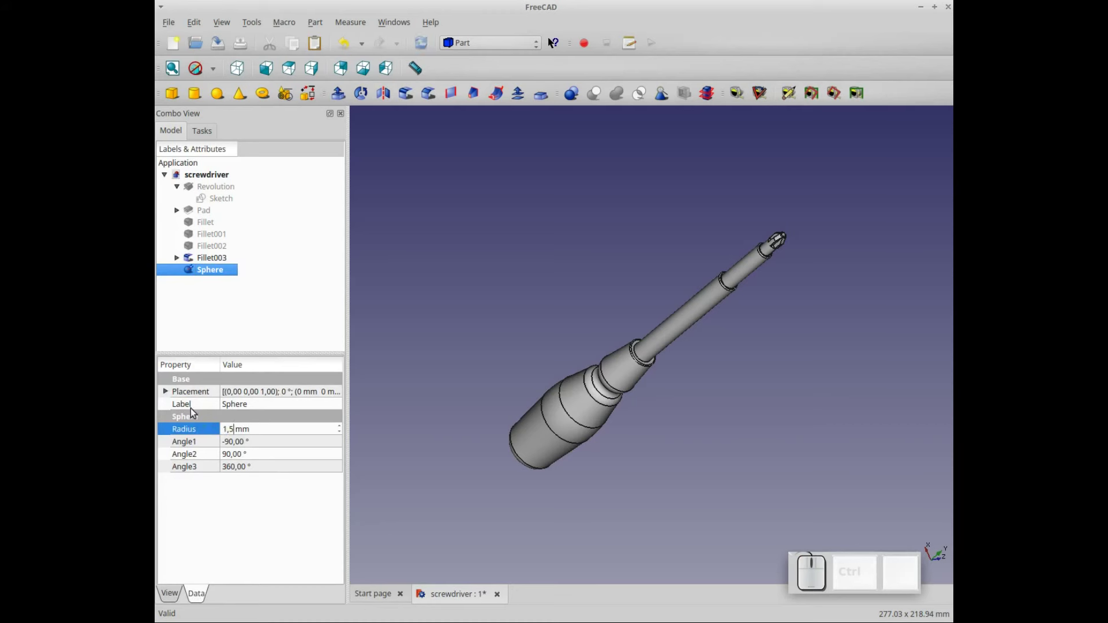
pyautogui.click(239, 391)
pyautogui.click(339, 396)
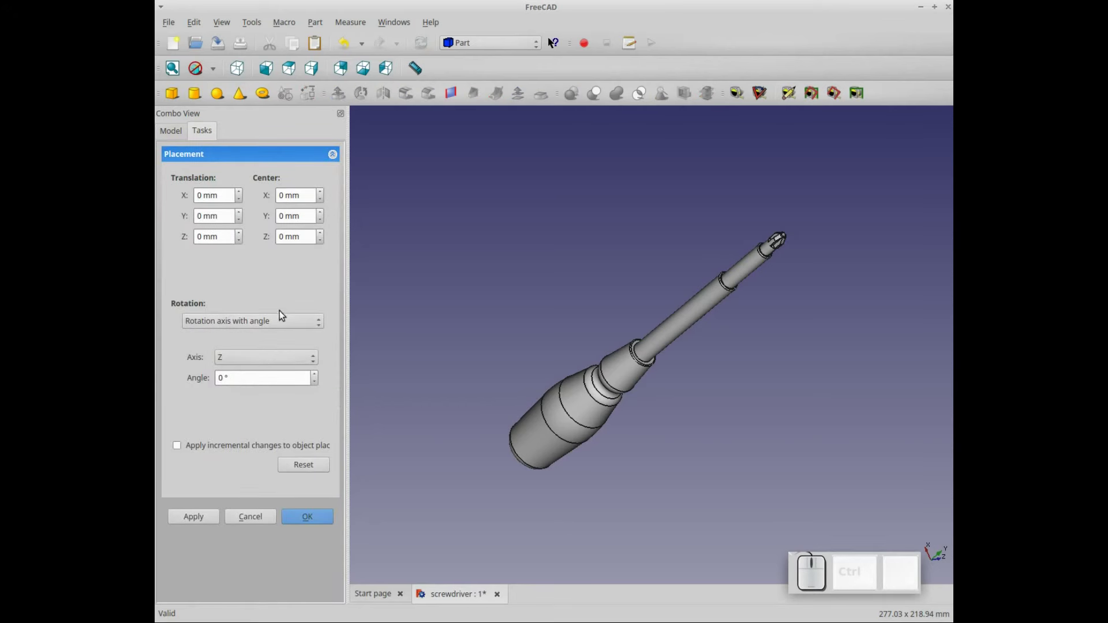
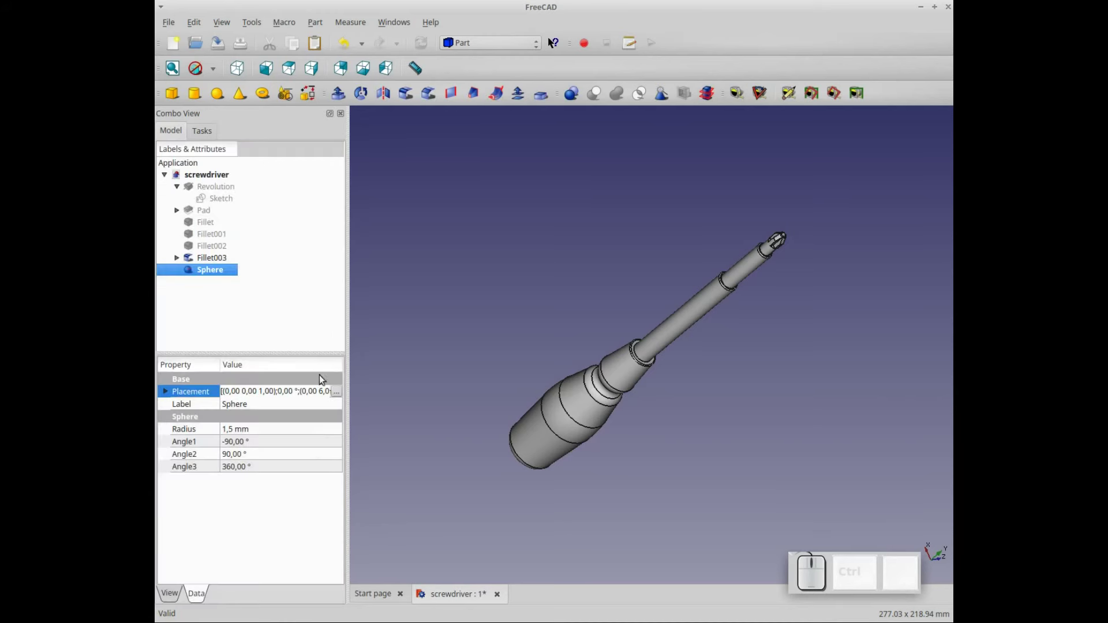
# Place the sphere at the handle's bottom rim and select it for arraying.
pyautogui.click(284, 301)
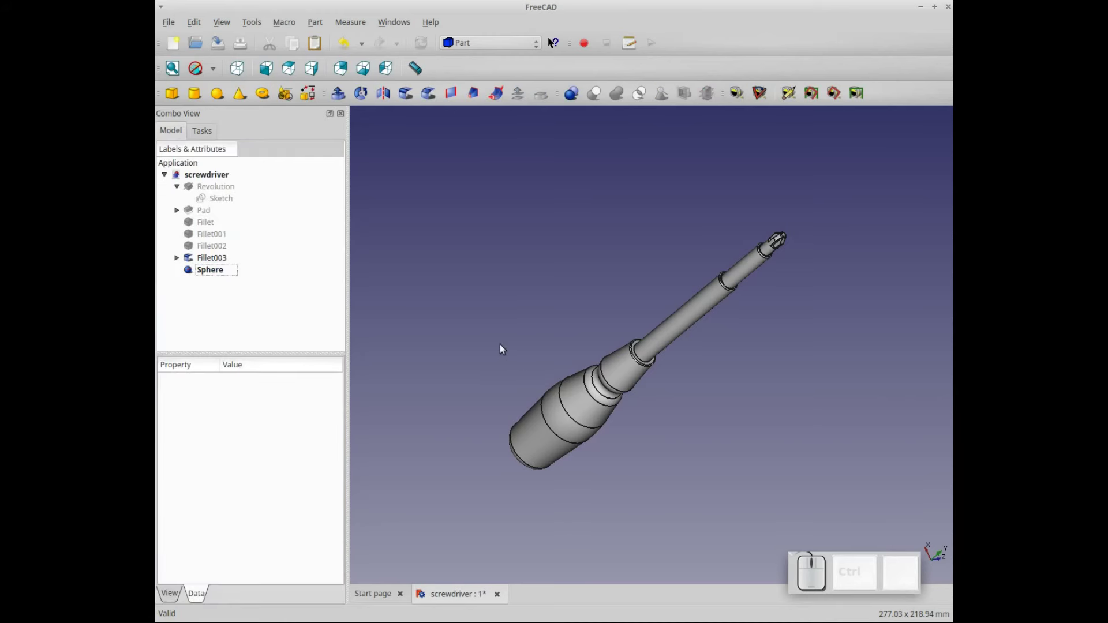
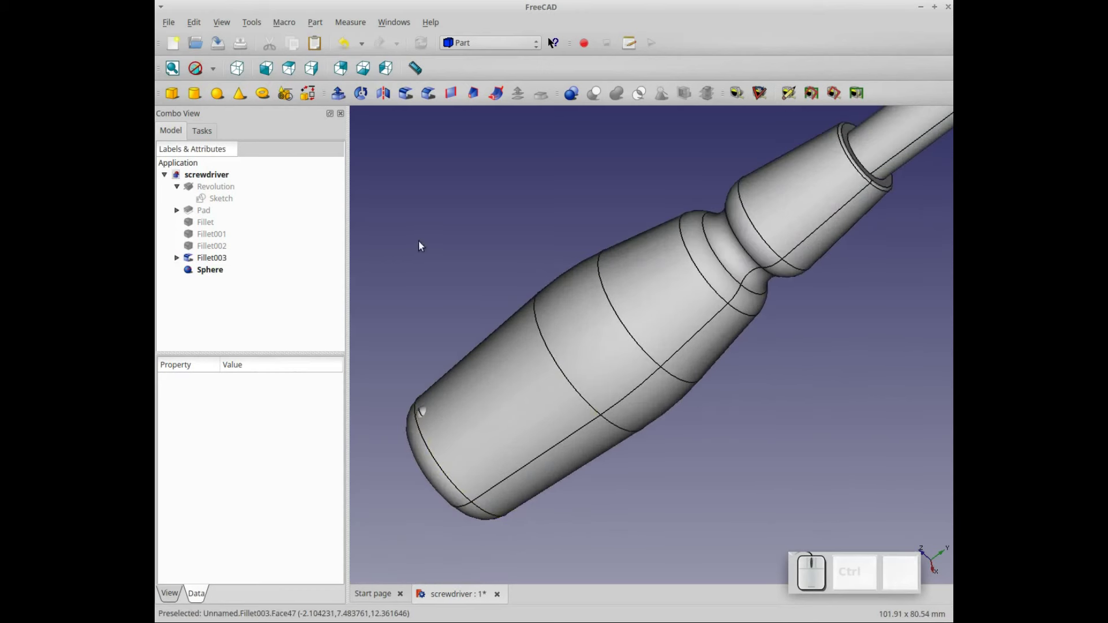
pyautogui.scroll(-3)
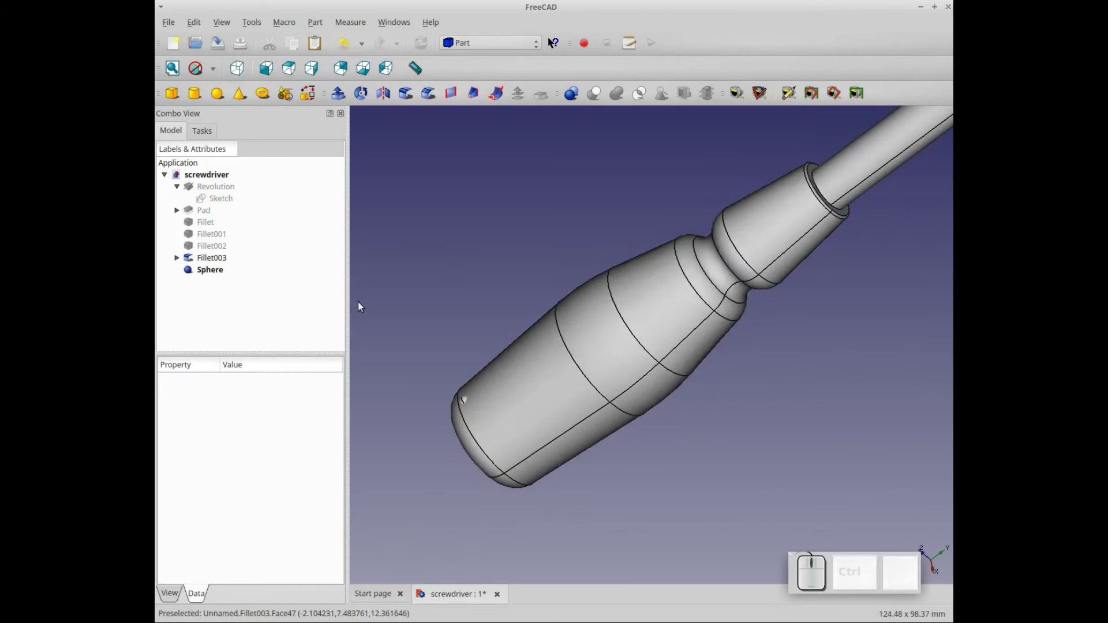
pyautogui.click(215, 271)
pyautogui.click(498, 46)
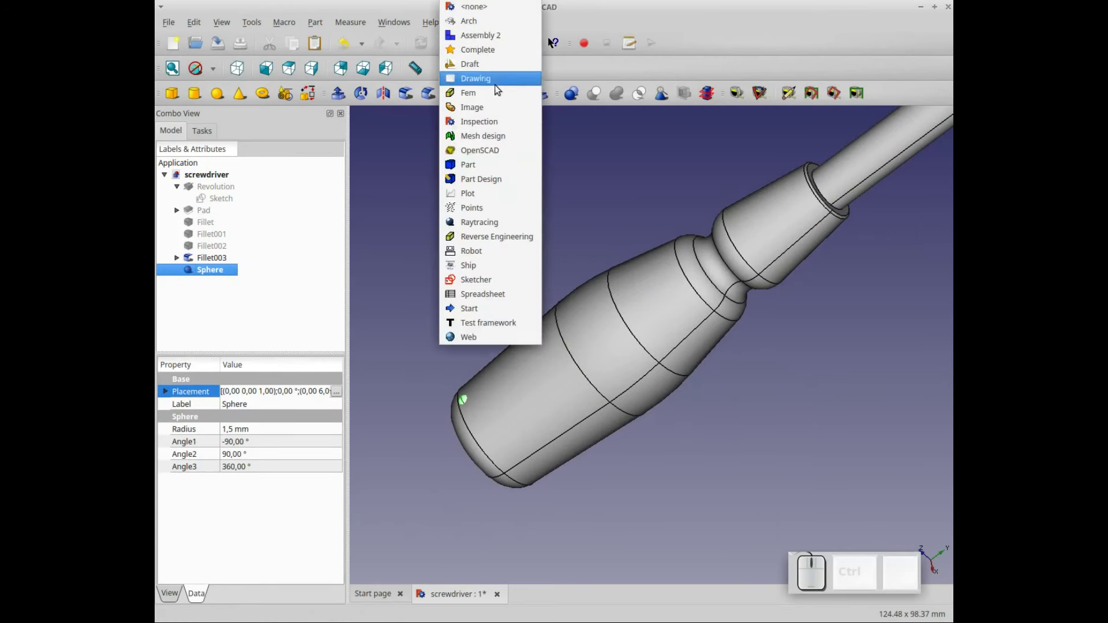
# Switch to the Draft workbench and create an Array from the sphere.
pyautogui.click(505, 67)
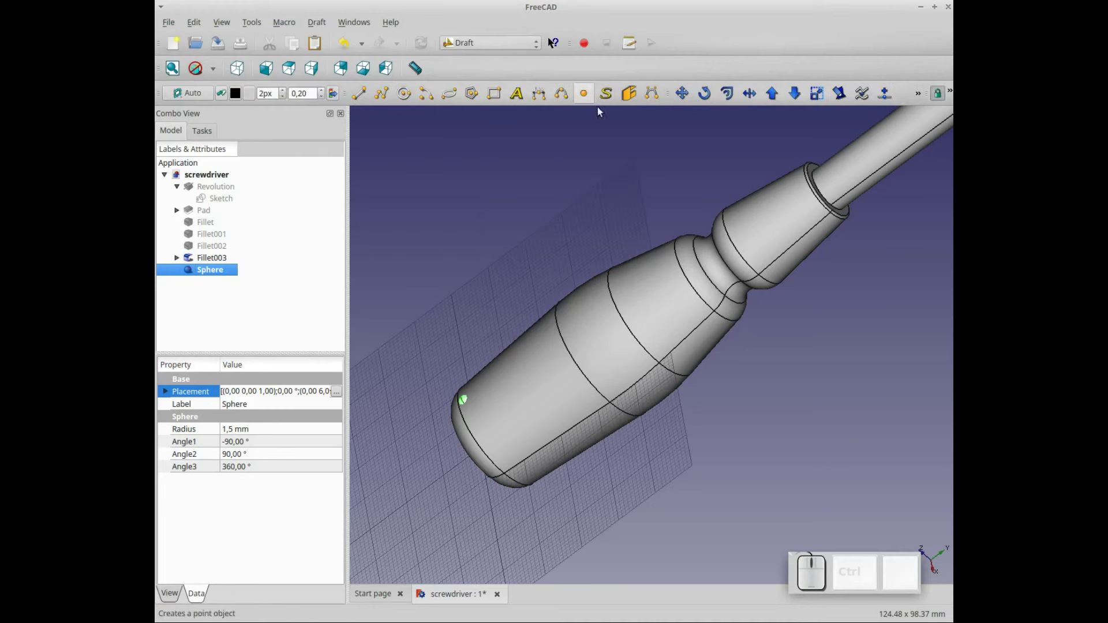
pyautogui.click(921, 95)
pyautogui.click(758, 119)
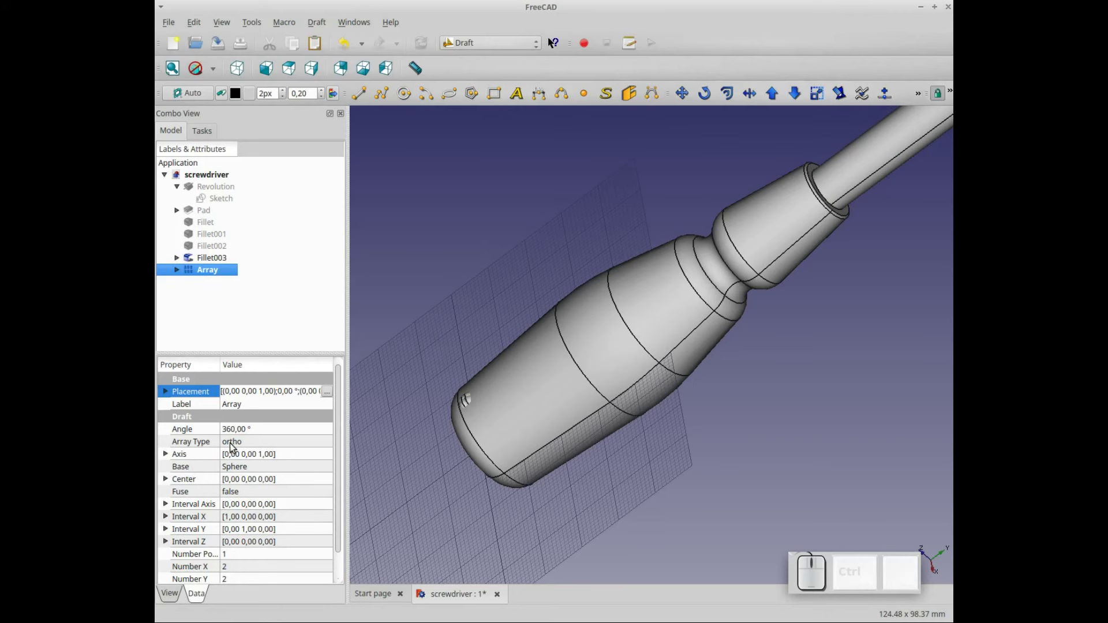
# Make the array polar about the Y axis (0,1,0) with 15 copies.
pyautogui.click(235, 447)
pyautogui.click(235, 446)
pyautogui.click(237, 455)
pyautogui.click(248, 459)
pyautogui.click(166, 452)
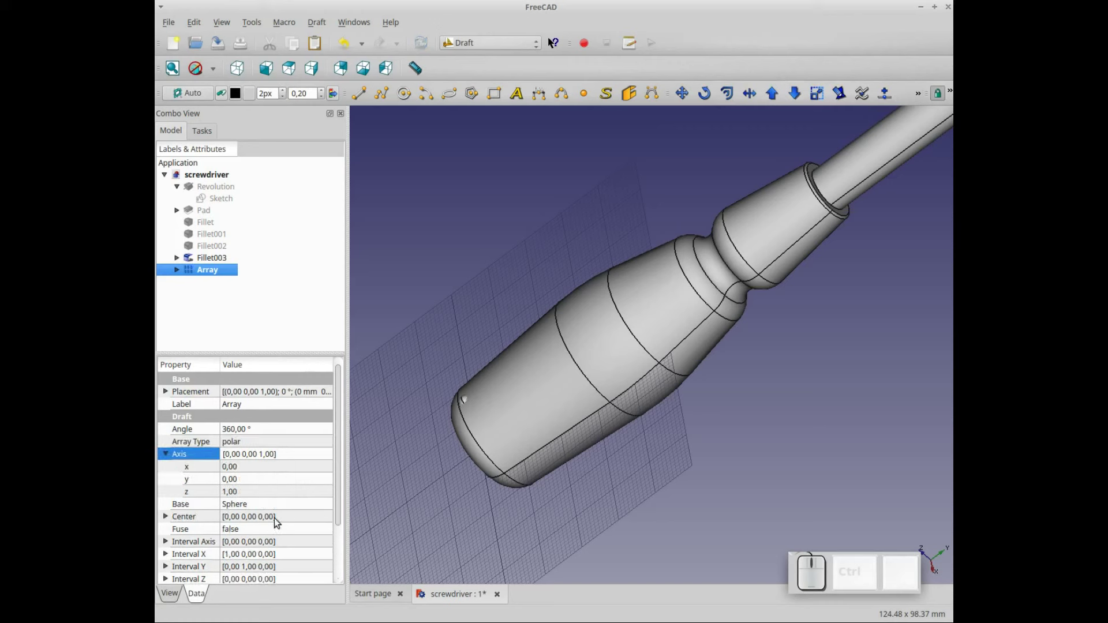
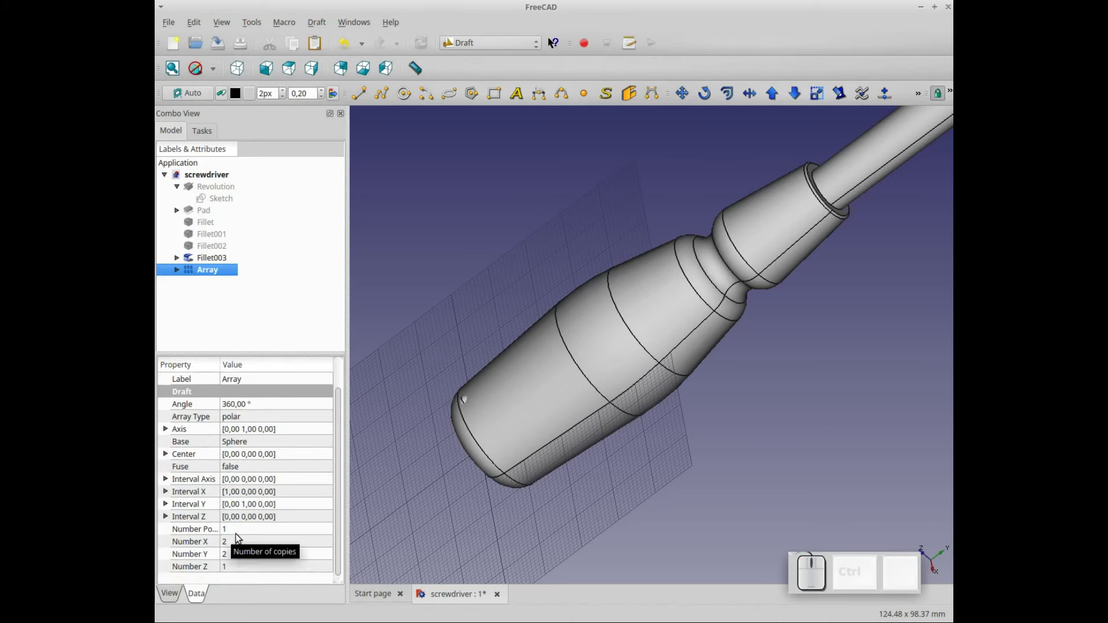
pyautogui.click(230, 531)
pyautogui.press('KP_1')
pyautogui.press('KP_5')
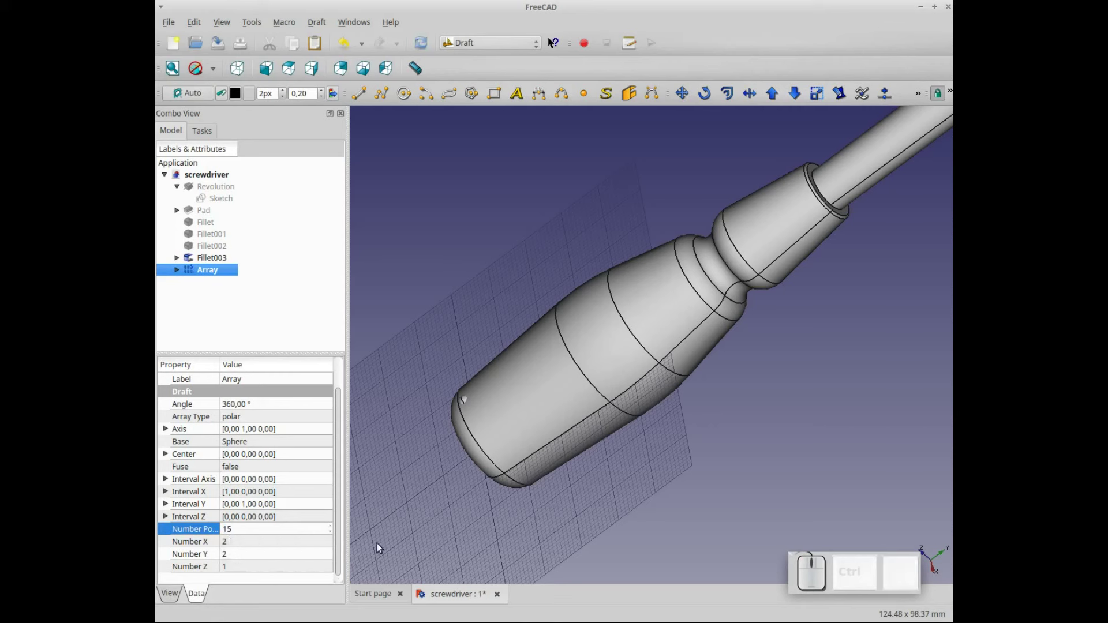
pyautogui.click(379, 547)
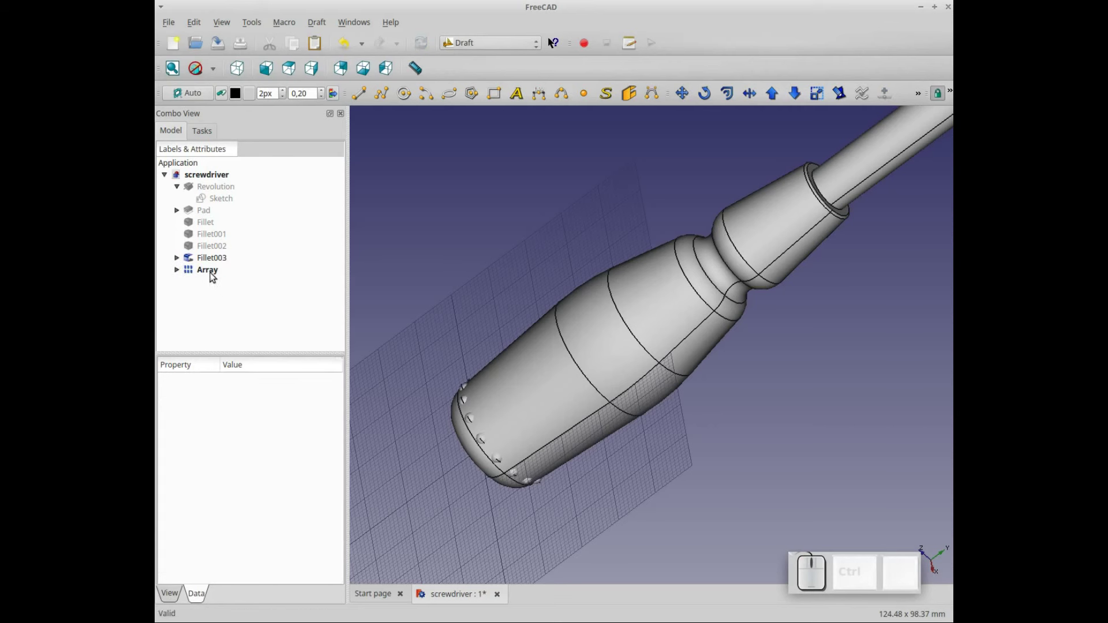
# Copy the bump Array and paste it as a duplicate Array001.
pyautogui.click(215, 276)
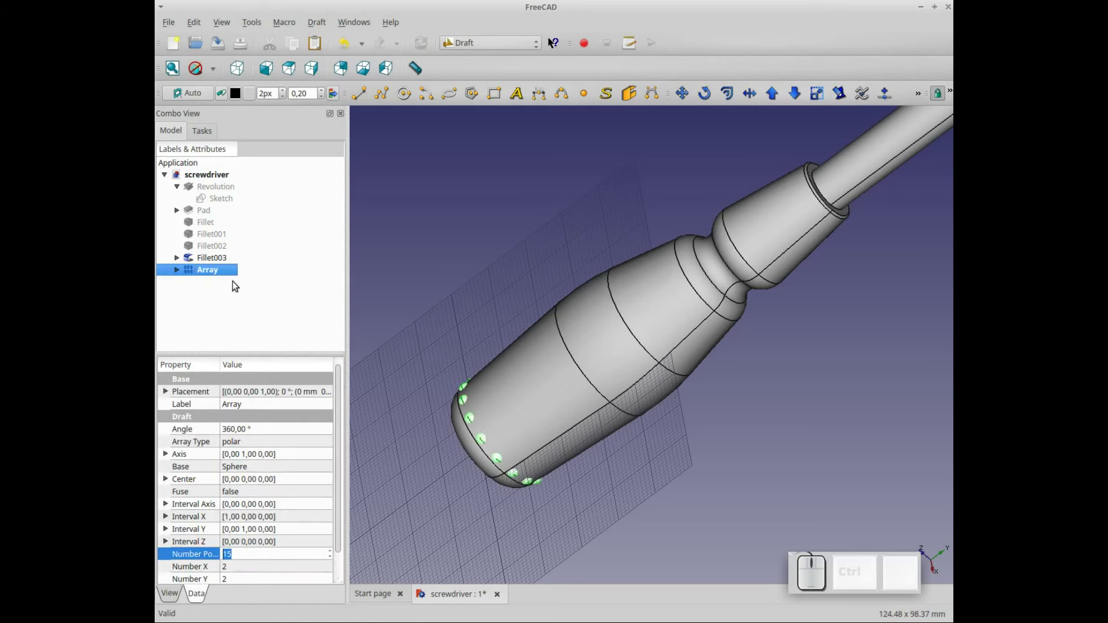
pyautogui.rightClick(217, 273)
pyautogui.click(247, 426)
pyautogui.click(668, 337)
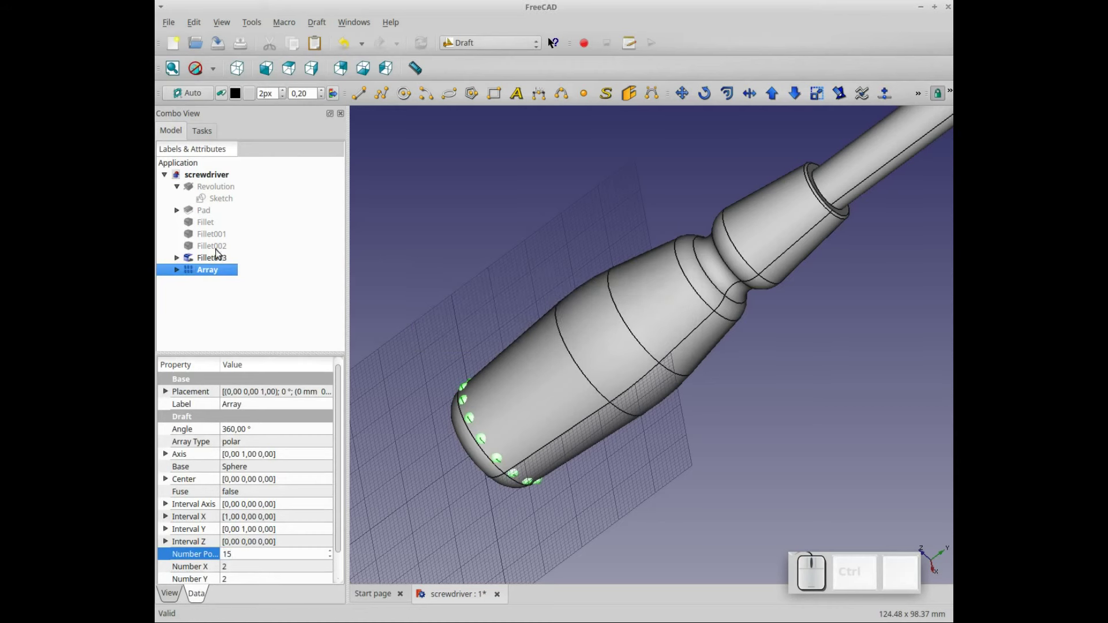
pyautogui.click(274, 278)
pyautogui.press('ctrl+v')
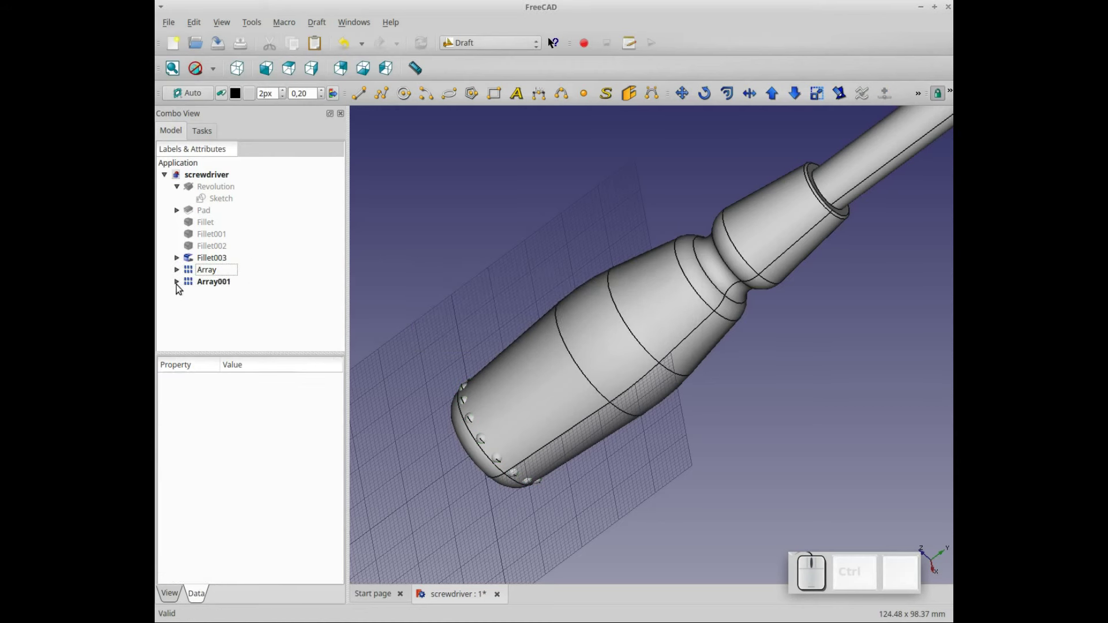
# Set the duplicate sphere Sphere001's placement Y to 12 mm for the second ring.
pyautogui.click(181, 286)
pyautogui.click(218, 299)
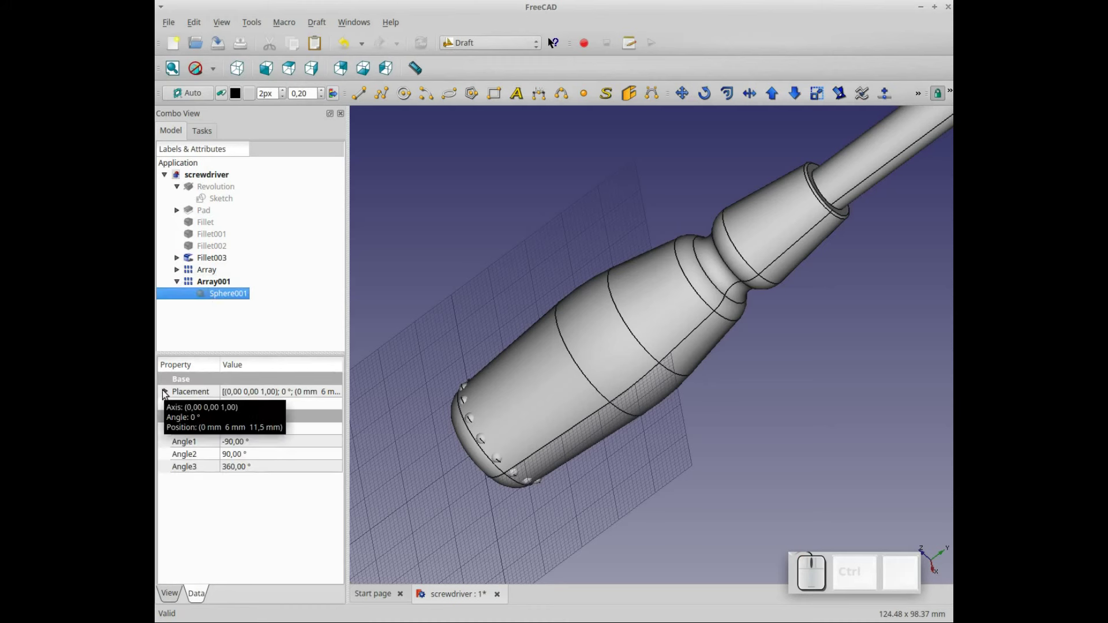
pyautogui.click(166, 393)
pyautogui.click(312, 393)
pyautogui.click(338, 392)
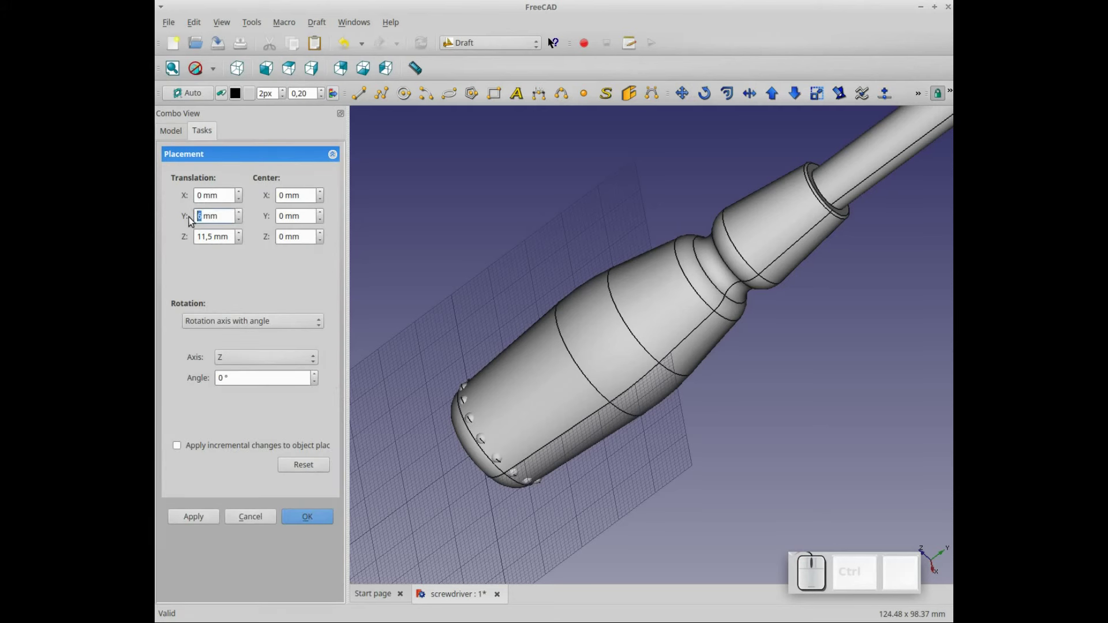
pyautogui.press('KP_1')
pyautogui.press('KP_2')
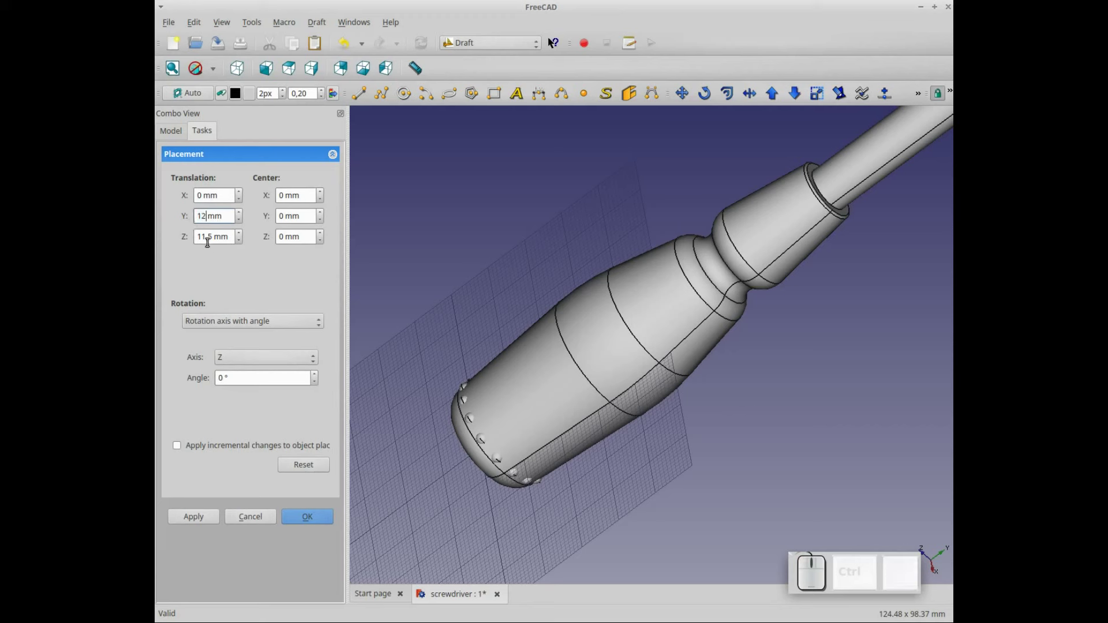
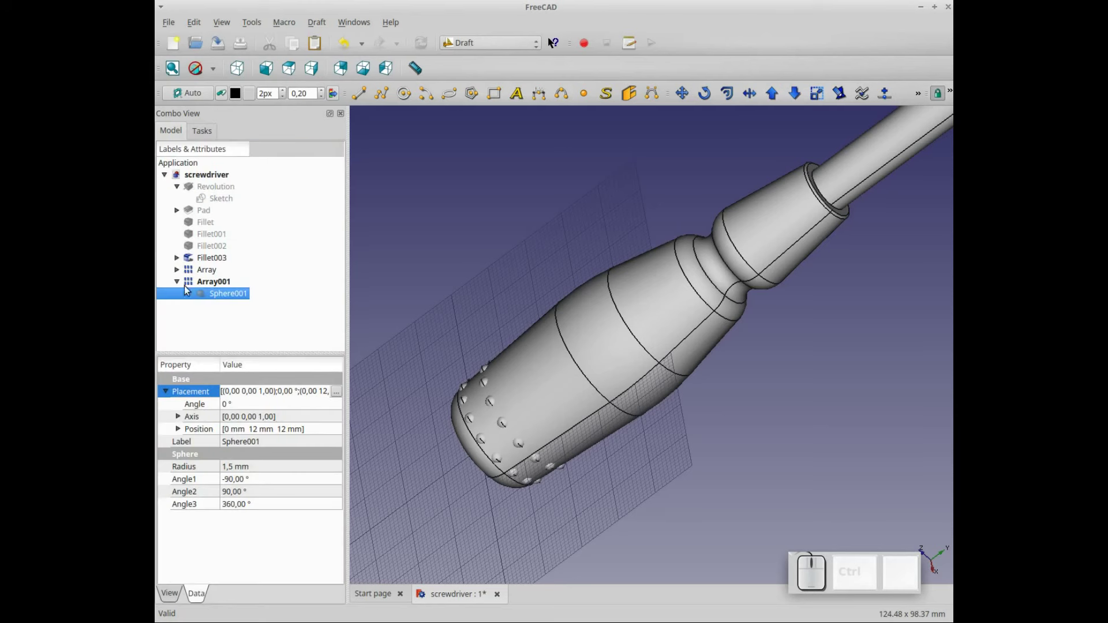
# Paste Array002 and move its sphere to Y 18 mm for the third bump ring.
pyautogui.click(180, 286)
pyautogui.click(272, 296)
pyautogui.press('ctrl+v')
pyautogui.click(211, 297)
pyautogui.click(180, 297)
pyautogui.click(233, 313)
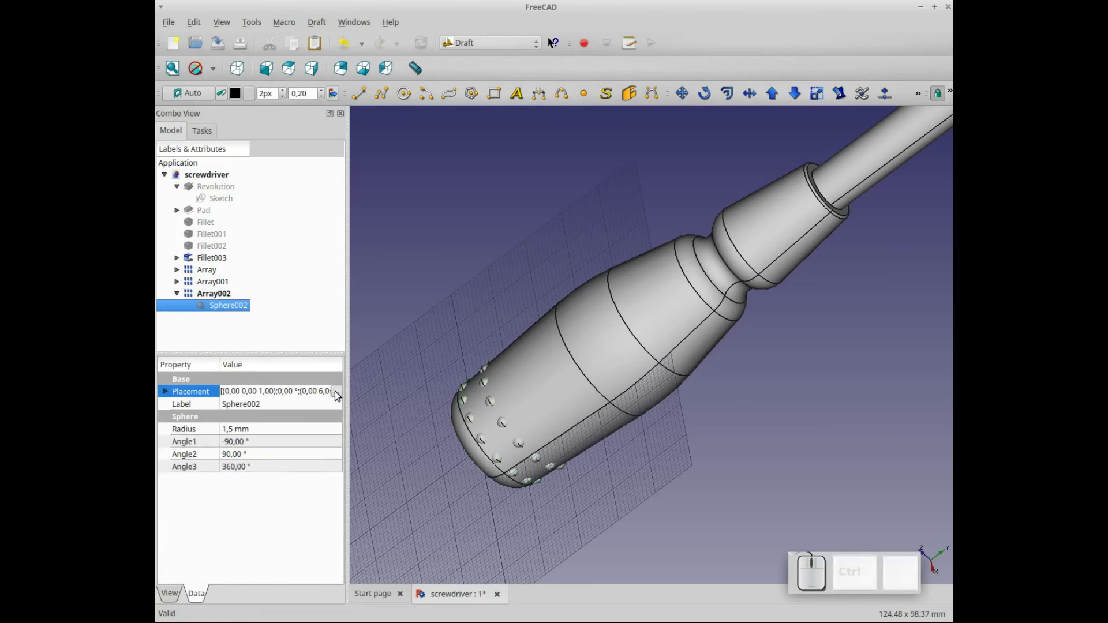
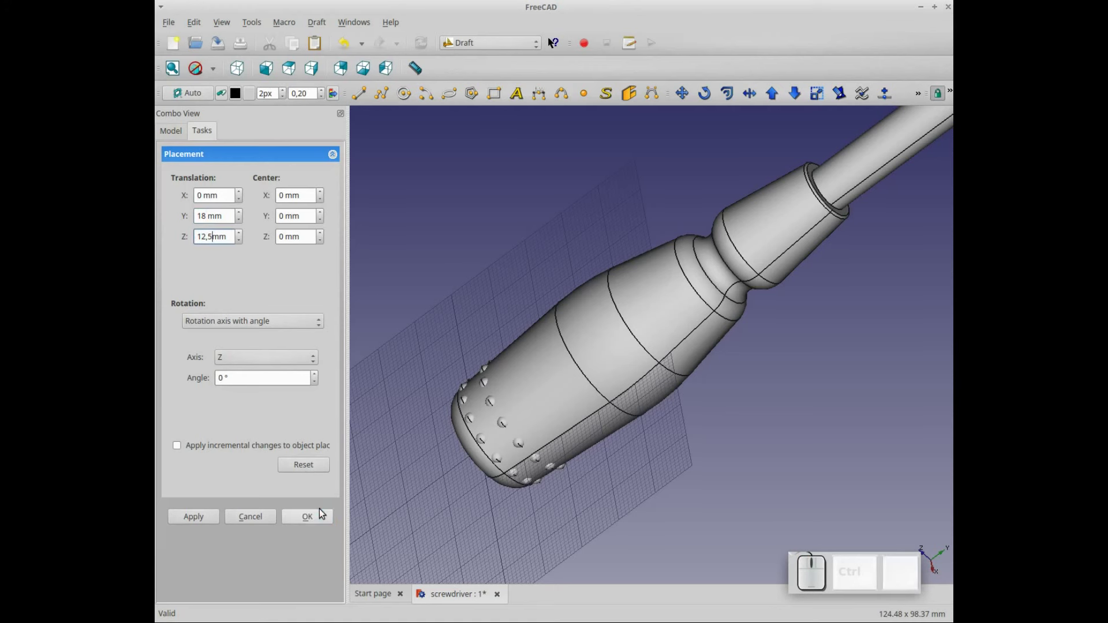
pyautogui.click(323, 515)
# Paste Array003 and set Sphere003's placement Y to 24 mm.
pyautogui.click(181, 297)
pyautogui.click(254, 306)
pyautogui.press('ctrl+v')
pyautogui.click(181, 311)
pyautogui.click(210, 321)
pyautogui.click(341, 393)
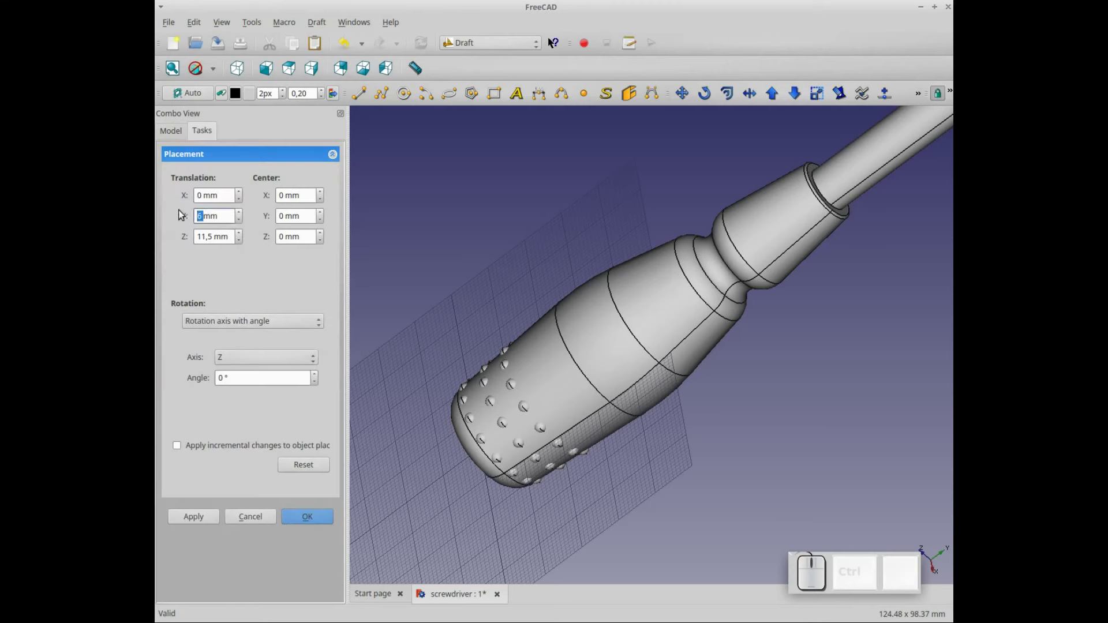
pyautogui.press('KP_2')
pyautogui.press('KP_4')
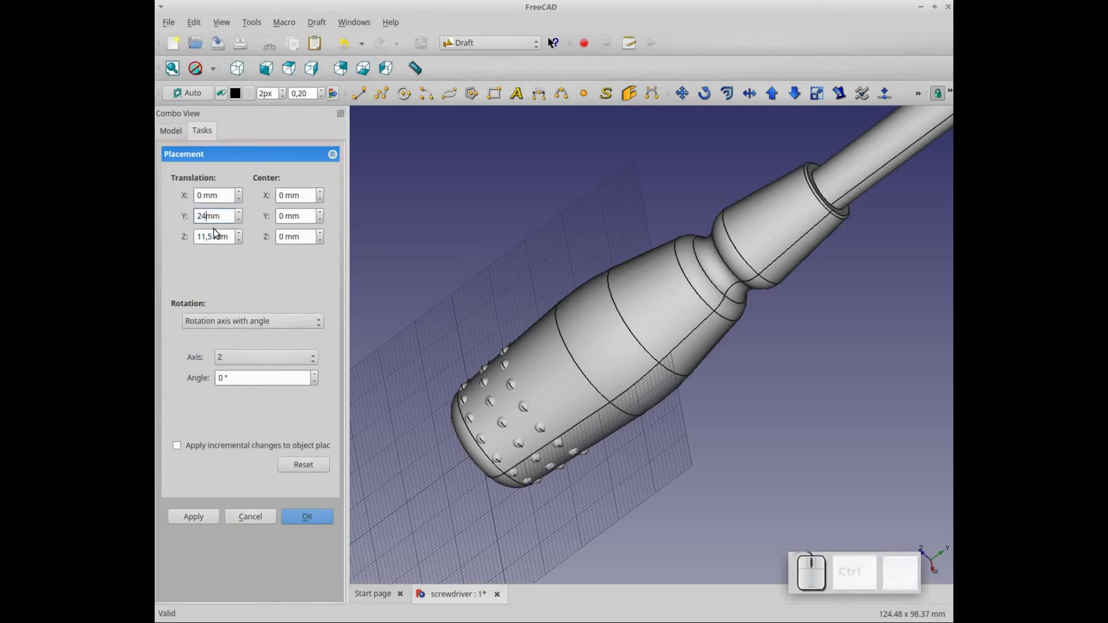
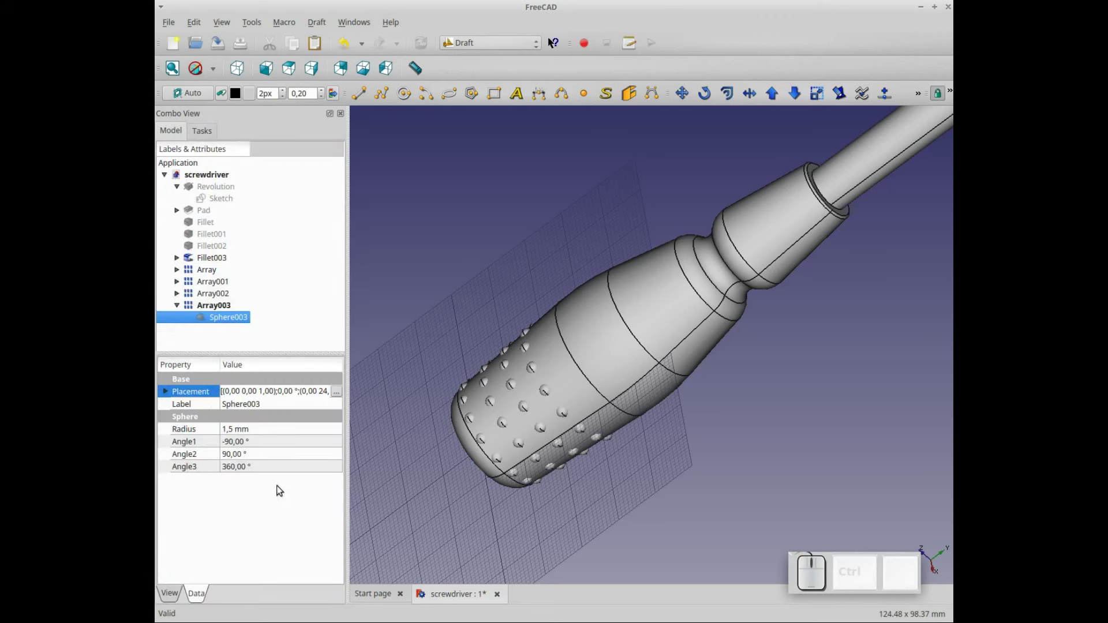
# Paste Array004 and place its sphere at Y 30 mm with Z 13.5 mm.
pyautogui.click(176, 311)
pyautogui.click(262, 320)
pyautogui.press('ctrl+v')
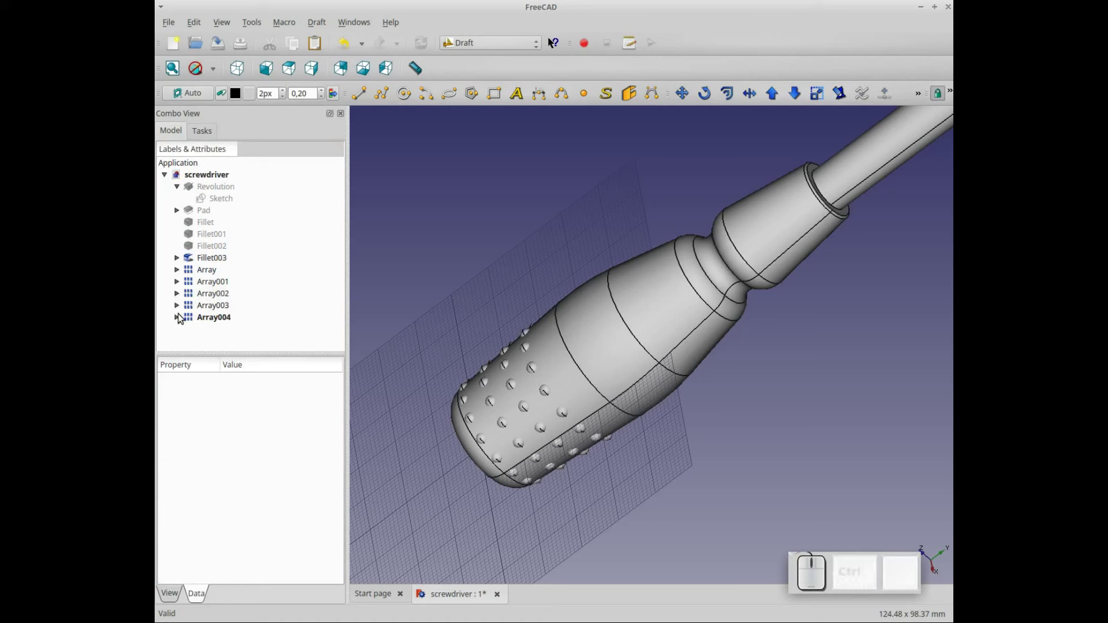
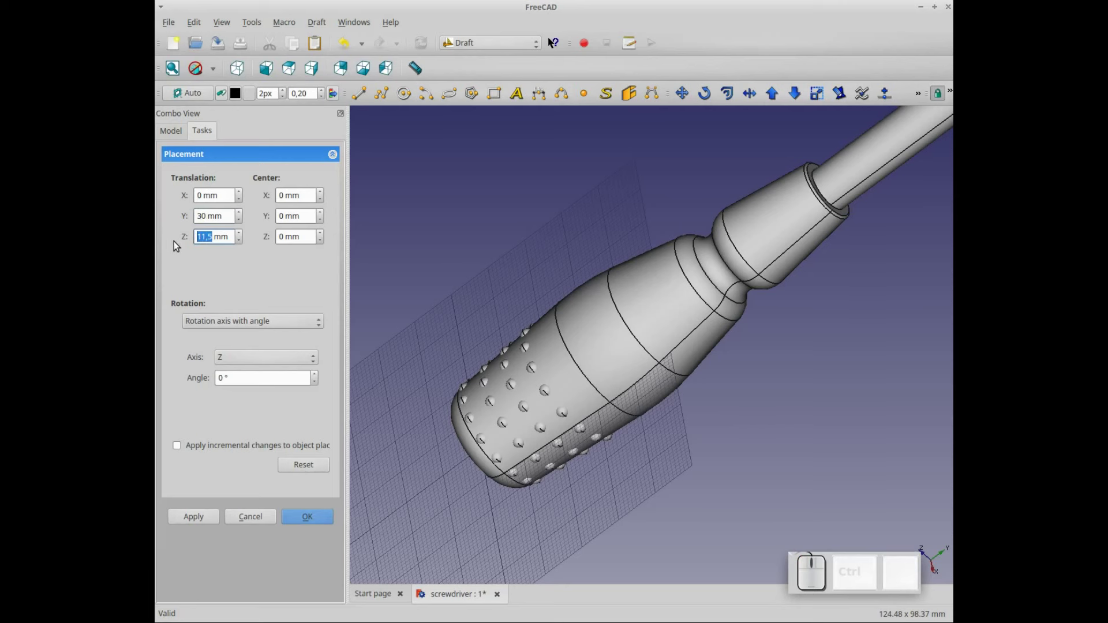
pyautogui.press('KP_1')
pyautogui.press('KP_3')
pyautogui.press('KP_Decimal')
pyautogui.press('KP_5')
pyautogui.click(307, 516)
pyautogui.click(182, 321)
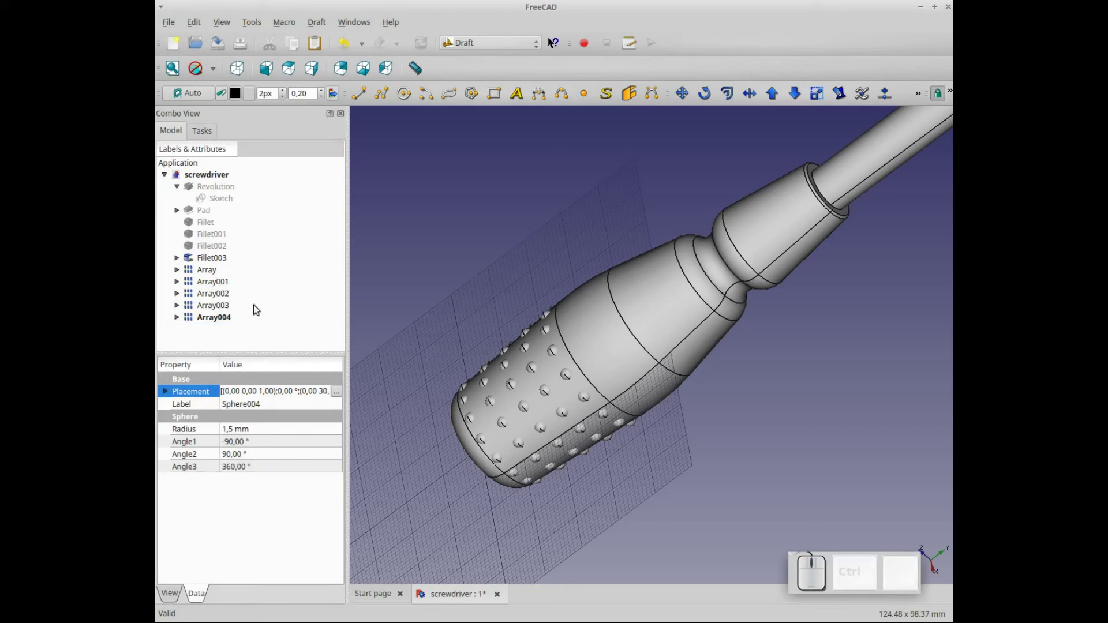
# Paste further array copies up to Array006 and edit Sphere006's placement.
pyautogui.click(279, 321)
pyautogui.press('ctrl+v')
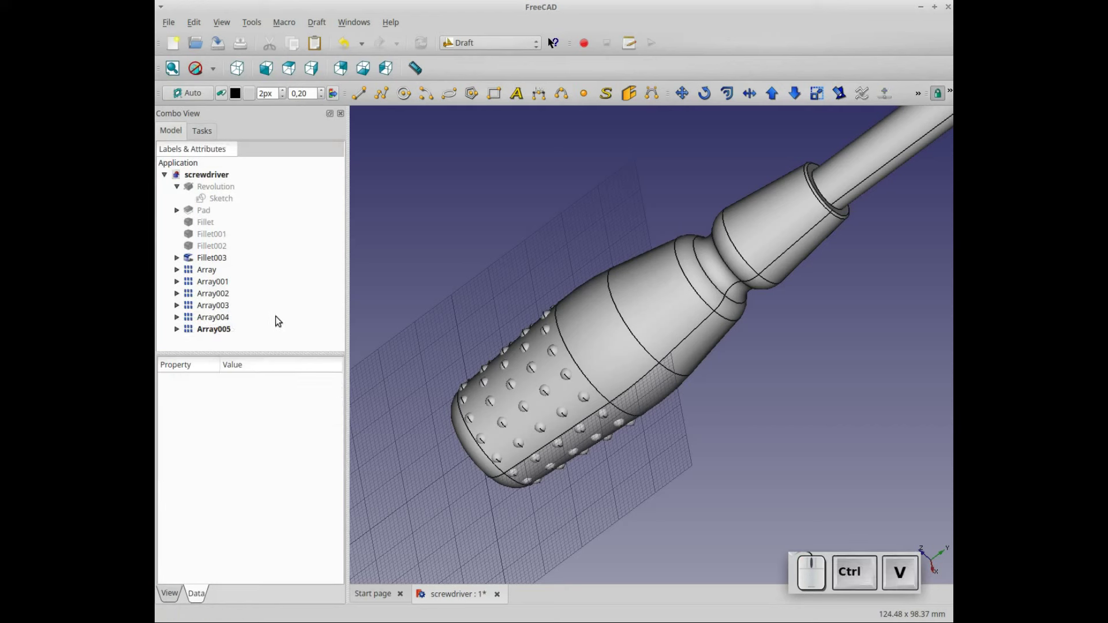
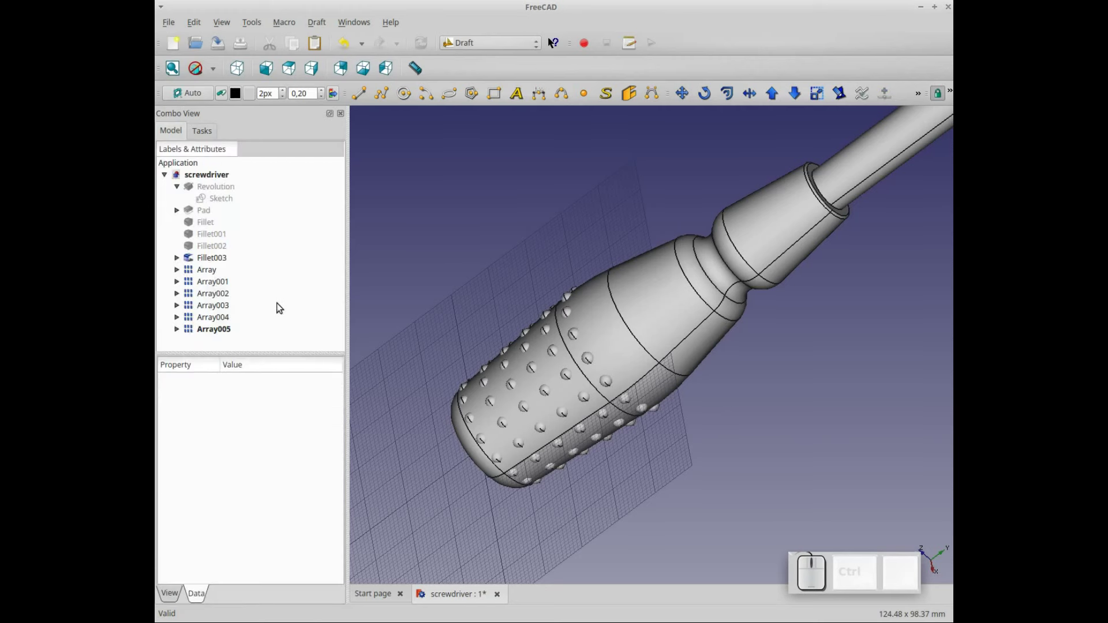
pyautogui.press('ctrl+v')
pyautogui.scroll(-3)
pyautogui.click(179, 347)
pyautogui.scroll(-3)
pyautogui.click(241, 346)
pyautogui.click(344, 394)
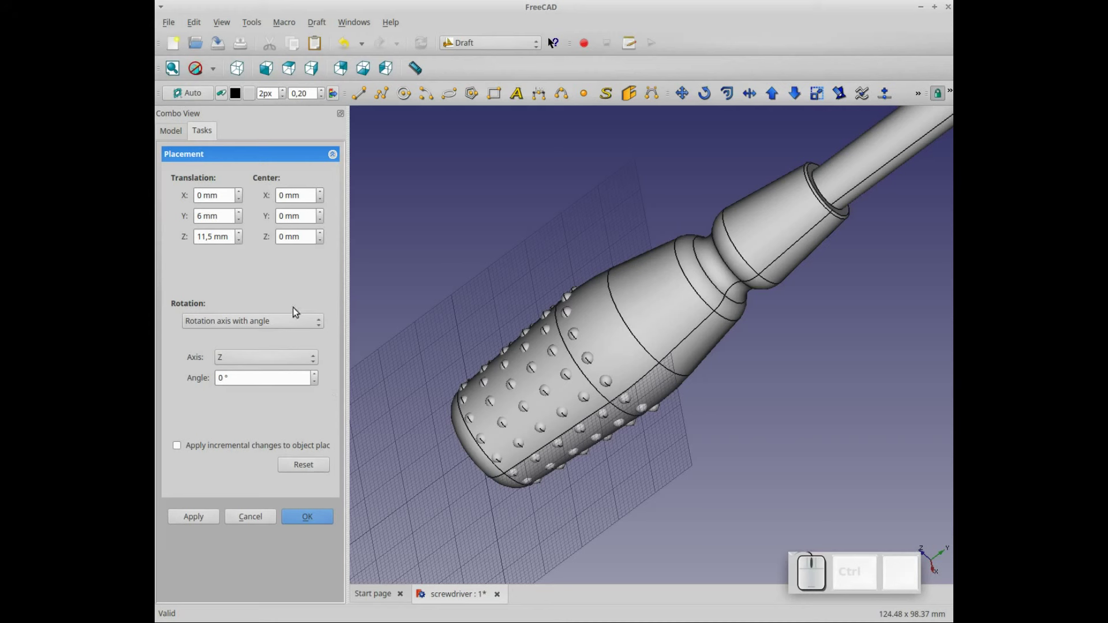
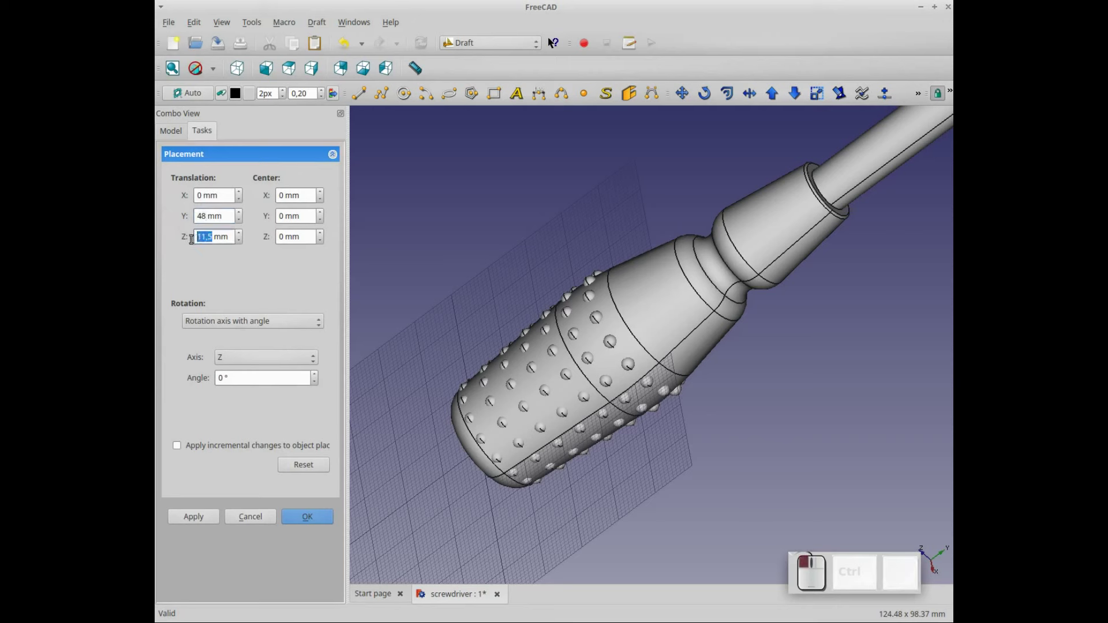
# Finish the previous sphere's Y placement entry.
pyautogui.press('KP_1')
pyautogui.press('KP_3')
# Paste another array ring and set its sphere's Placement Y to 54 mm.
pyautogui.click(309, 519)
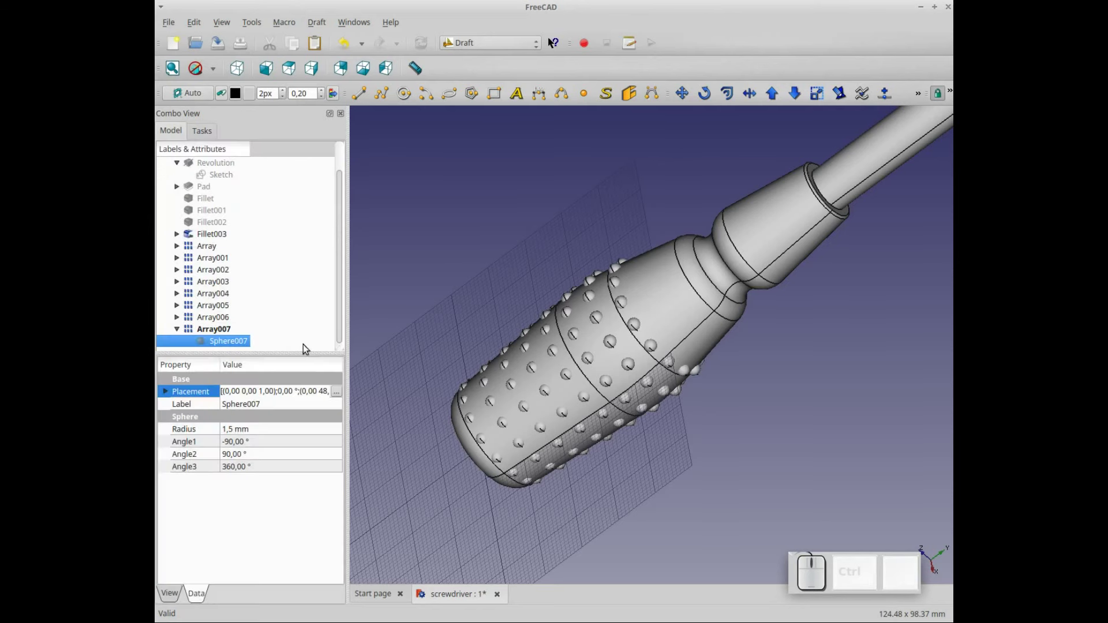
pyautogui.scroll(-3)
pyautogui.click(185, 333)
pyautogui.click(181, 332)
pyautogui.click(263, 335)
pyautogui.scroll(-3)
pyautogui.press('ctrl+v')
pyautogui.scroll(-3)
pyautogui.click(200, 342)
pyautogui.click(177, 342)
pyautogui.scroll(-3)
pyautogui.click(231, 342)
pyautogui.click(336, 390)
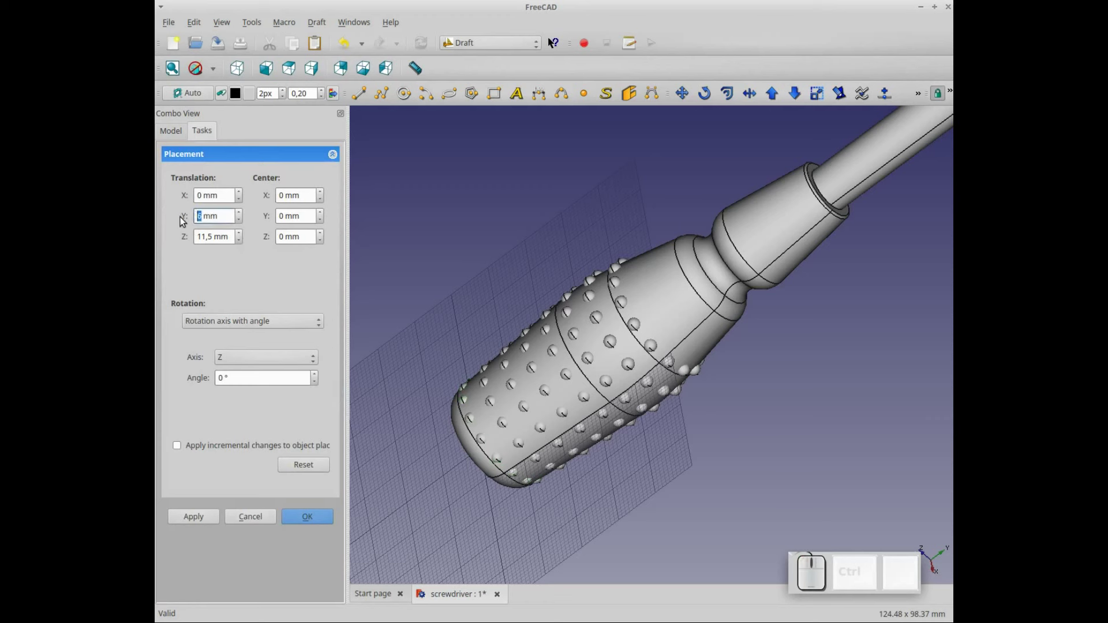
pyautogui.press('KP_5')
pyautogui.press('KP_4')
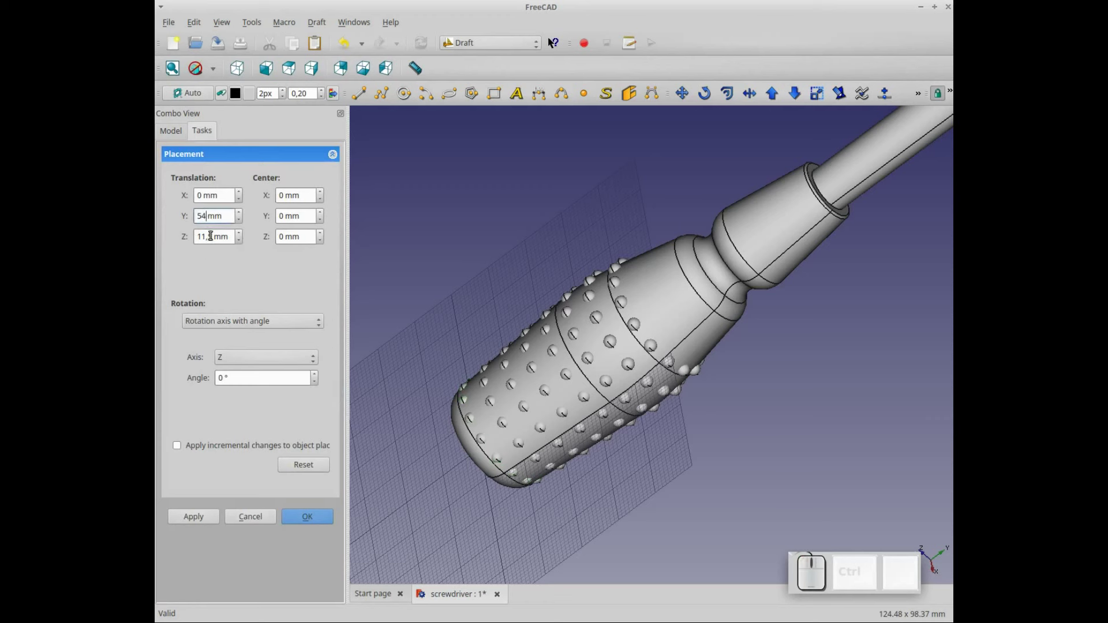
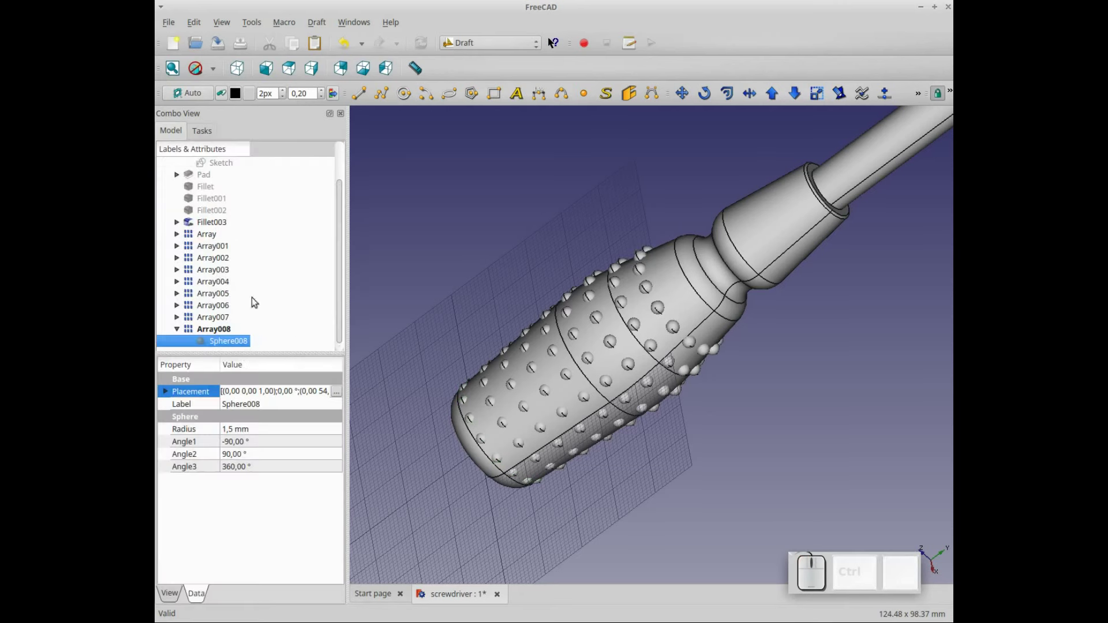
# Paste the next array ring and begin editing its sphere's placement (target Y 60 mm).
pyautogui.click(181, 334)
pyautogui.click(246, 322)
pyautogui.scroll(-3)
pyautogui.press('ctrl+v')
pyautogui.scroll(-3)
pyautogui.click(179, 345)
pyautogui.scroll(-3)
pyautogui.click(235, 344)
pyautogui.click(345, 395)
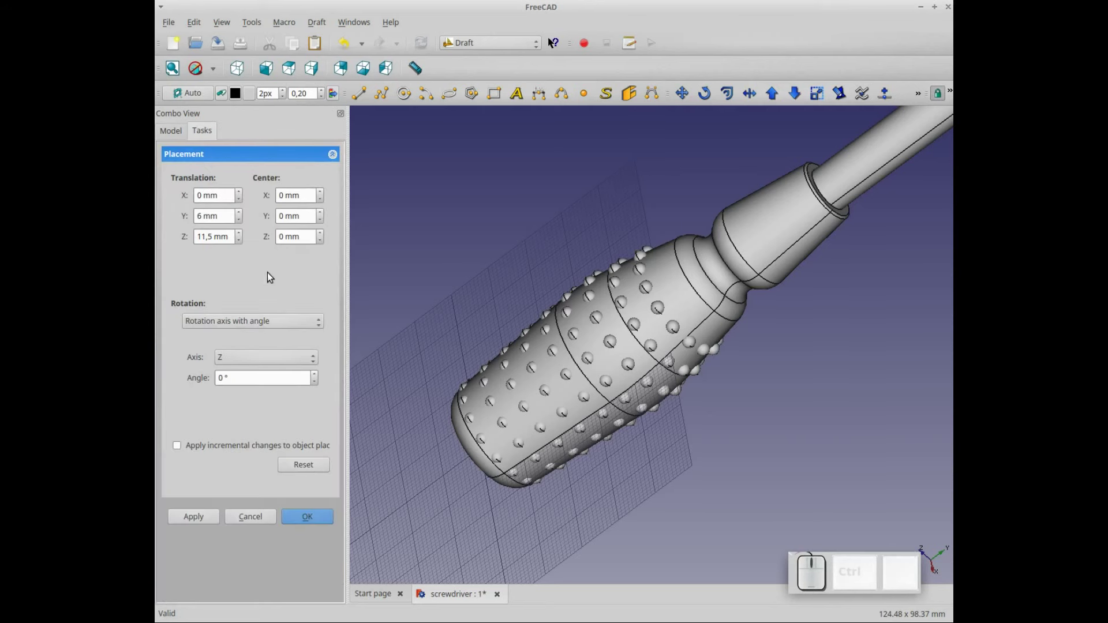
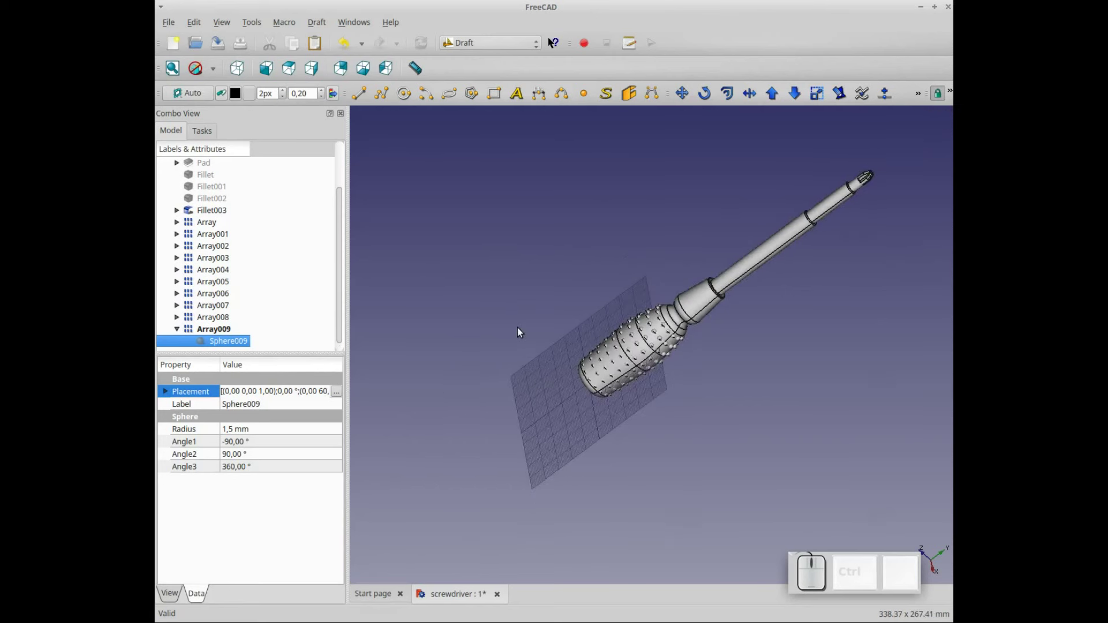
# Confirm the last sphere position, save the screwdriver document and hide the Draft grid.
pyautogui.press('BackSpace')
pyautogui.click(523, 331)
pyautogui.press('BackSpace')
pyautogui.scroll(3)
pyautogui.scroll(-3)
pyautogui.press('Down')
pyautogui.press('Down')
pyautogui.press('Left')
pyautogui.scroll(-3)
pyautogui.scroll(3)
# Orbit to a presentation angle and set the draw style to Shaded without edge lines.
pyautogui.moveTo(578, 221); pyautogui.dragTo(580, 271)
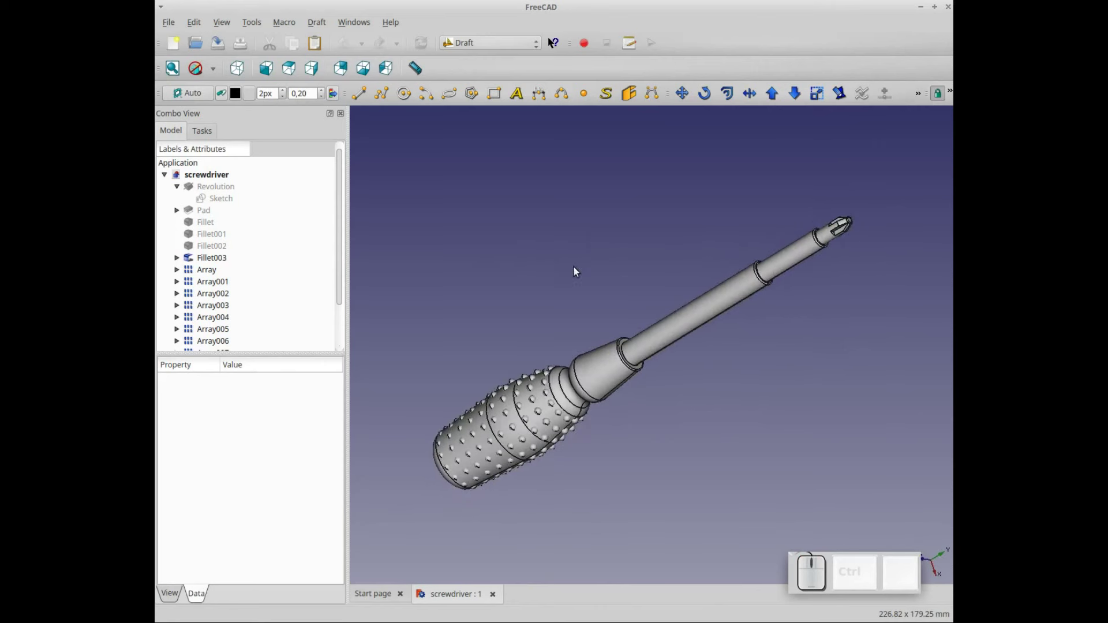
pyautogui.scroll(3)
pyautogui.press('Right')
pyautogui.press('Up')
pyautogui.press('Left')
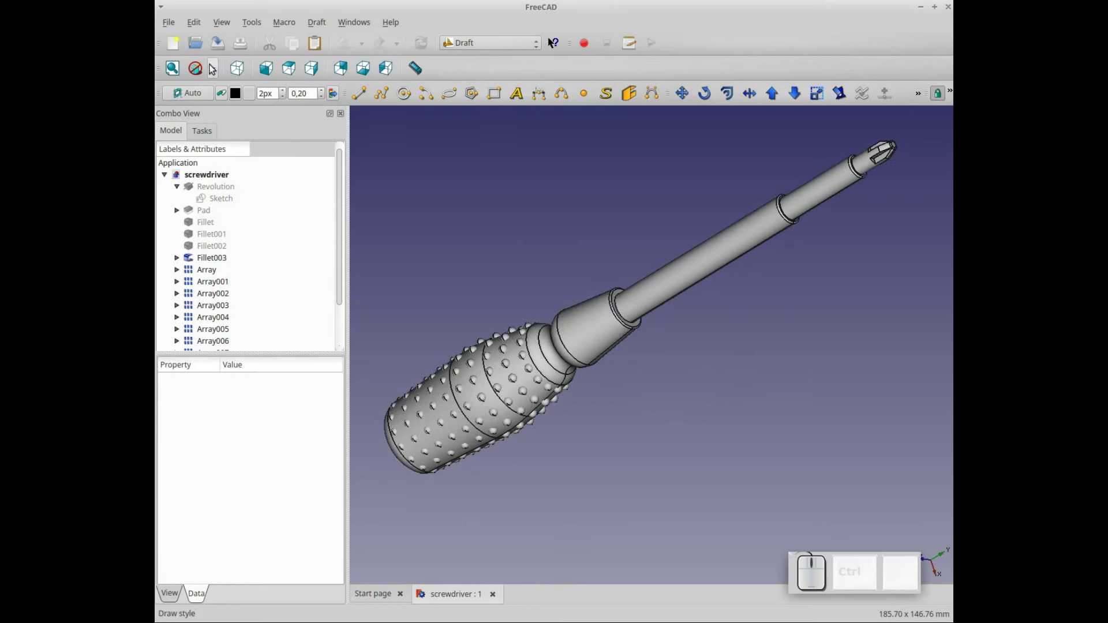
pyautogui.click(212, 67)
pyautogui.click(216, 119)
pyautogui.scroll(3)
pyautogui.scroll(-3)
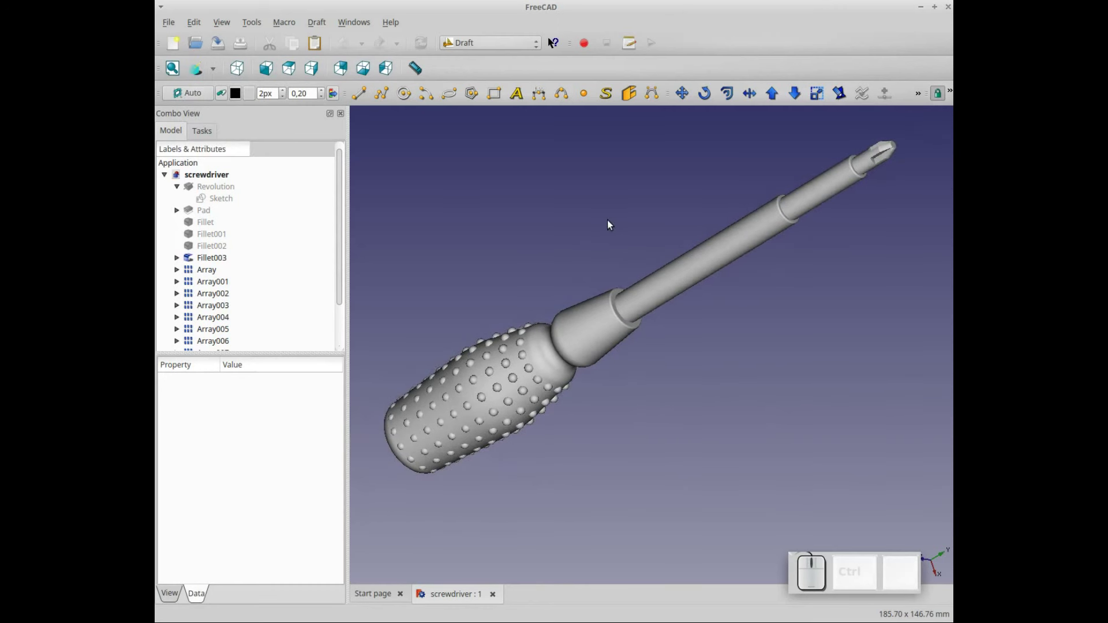